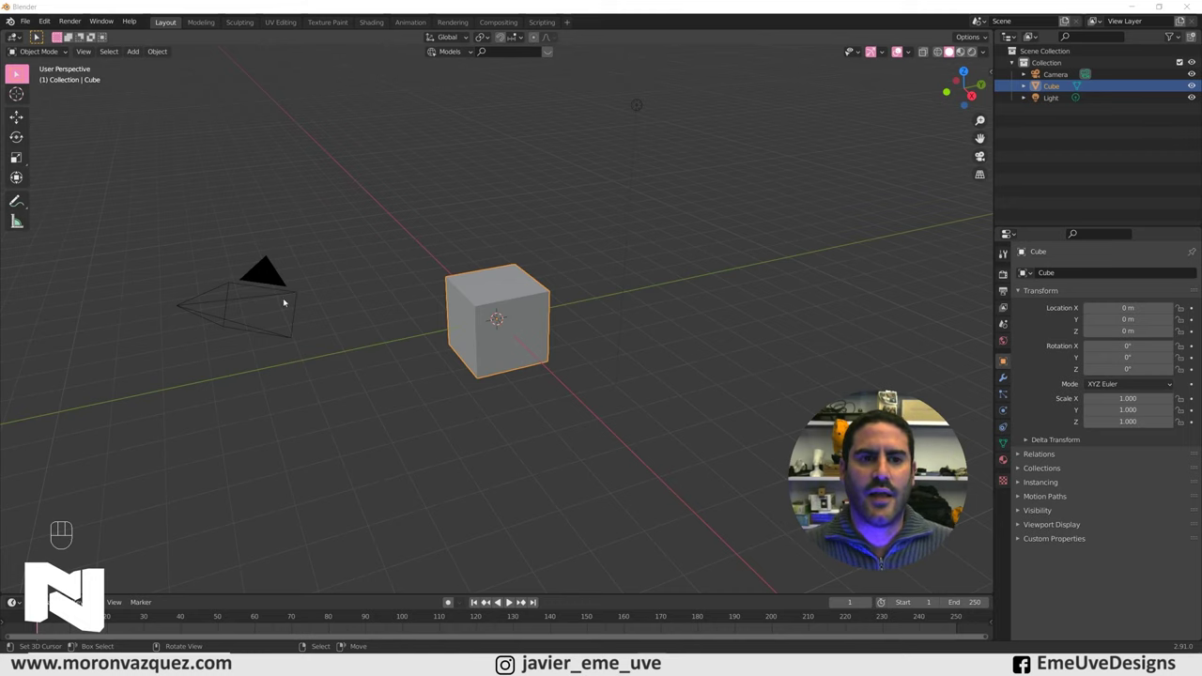
Step: Delete the default camera and light so only the cube remains in the scene
left_click(261, 292)
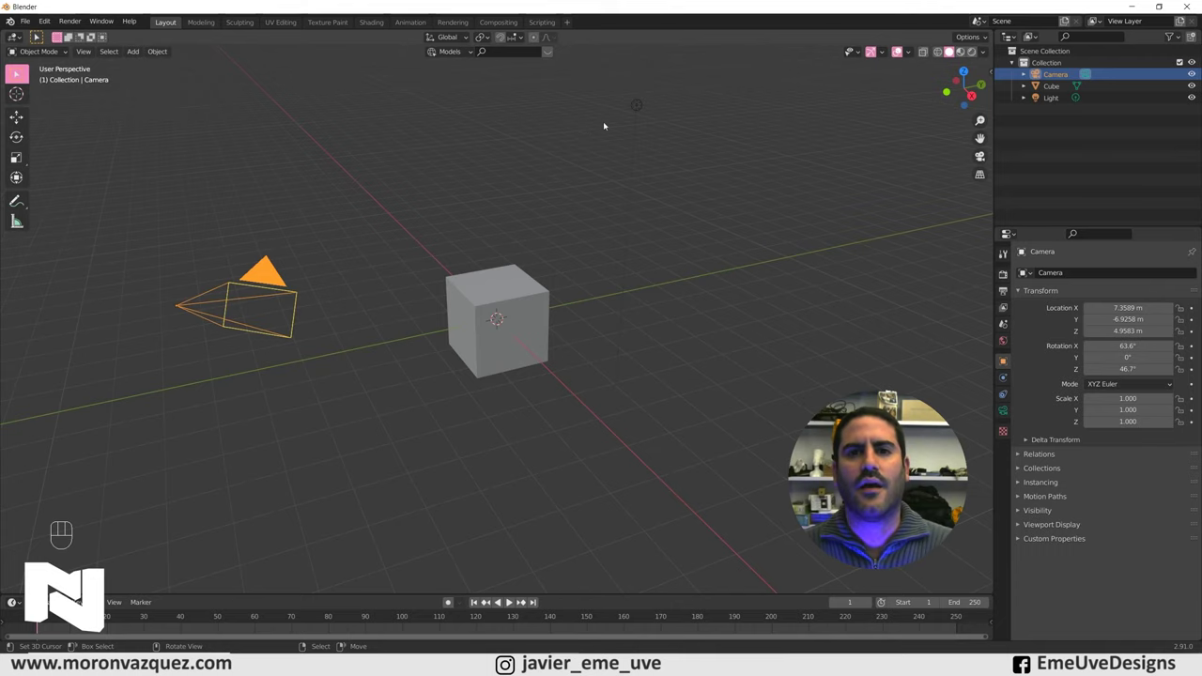
key("Delete")
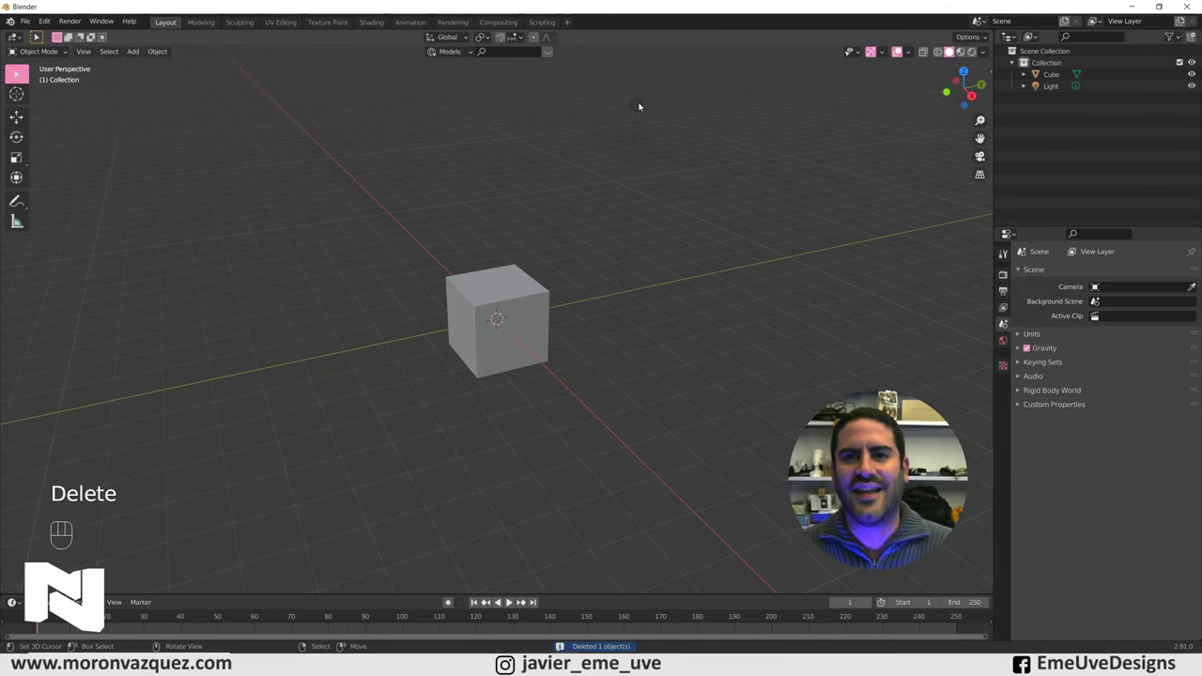
left_click(641, 104)
key("Delete")
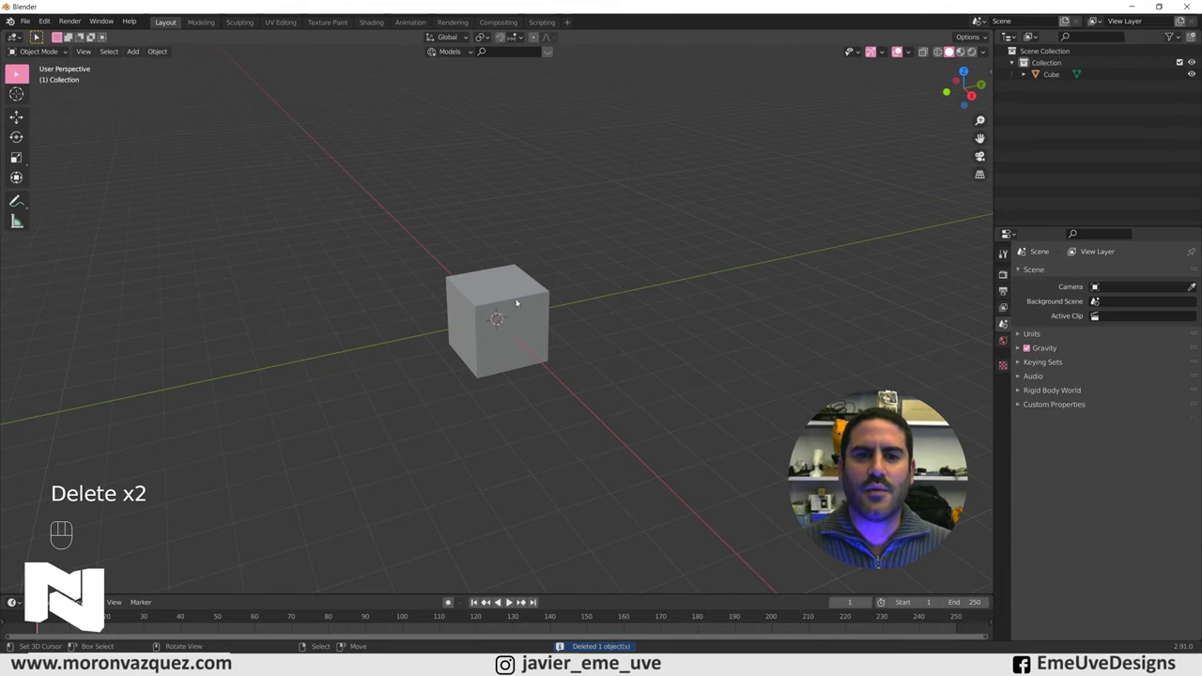
left_click_drag(574, 332, 512, 318)
left_click_drag(512, 317, 555, 325)
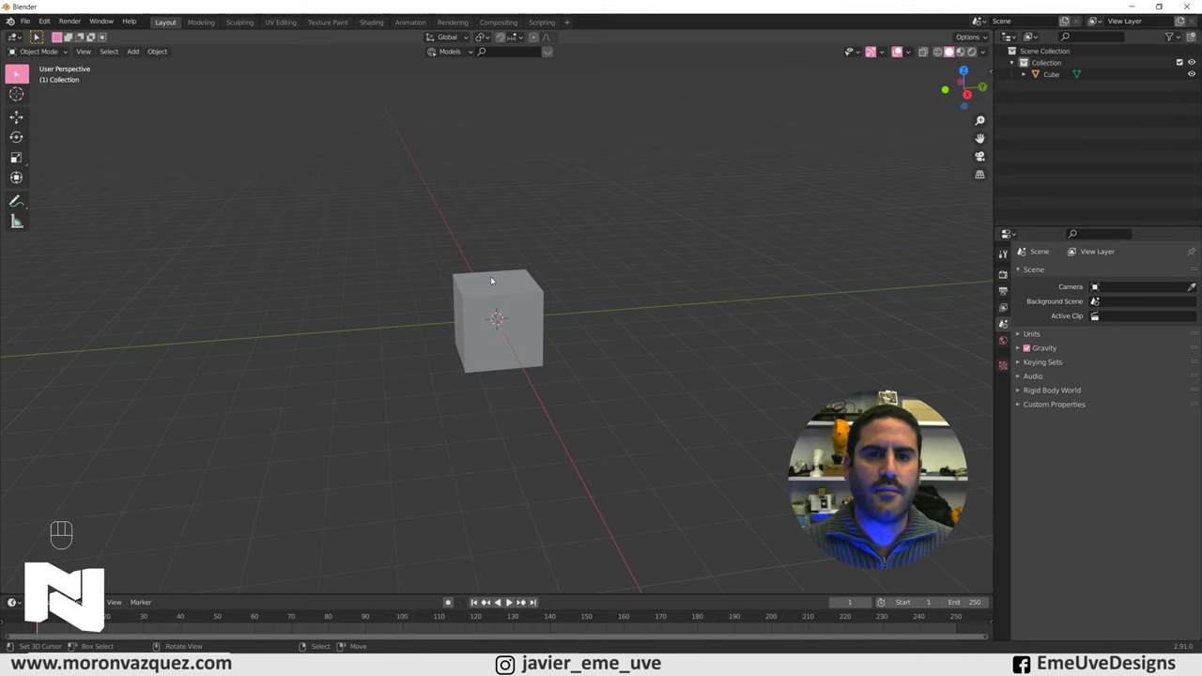
Step: Clear the cube's location to the origin and raise it to Z 1 m from the front view
middle_click(483, 278)
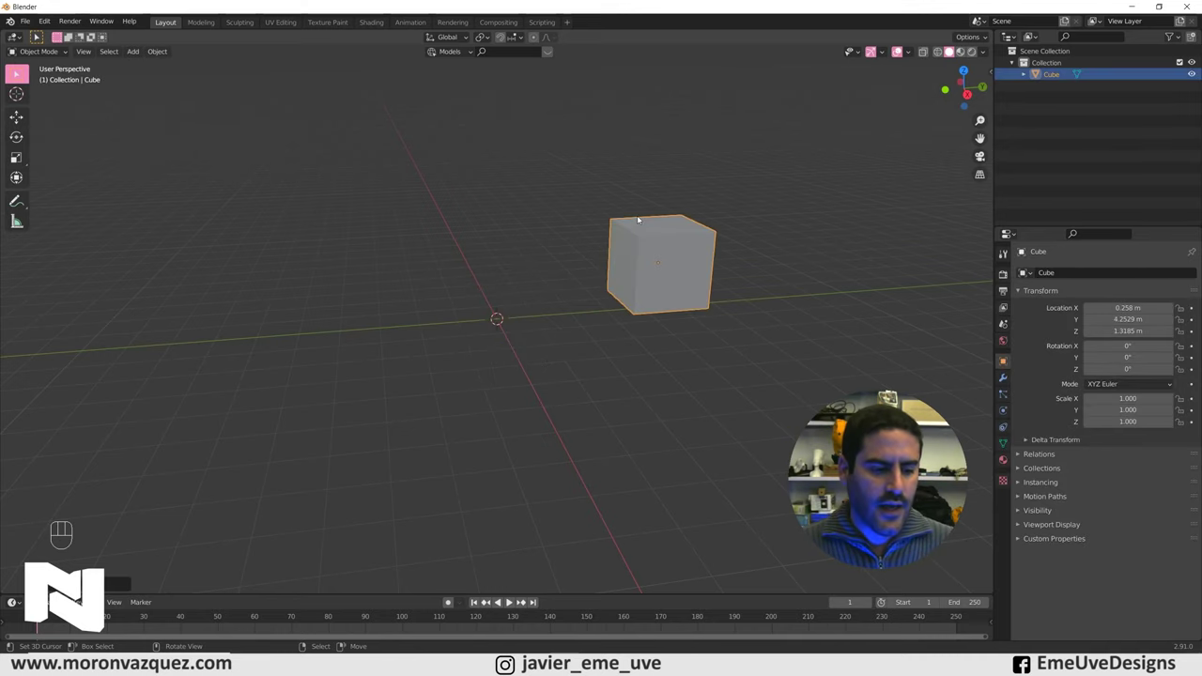
key("alt+g")
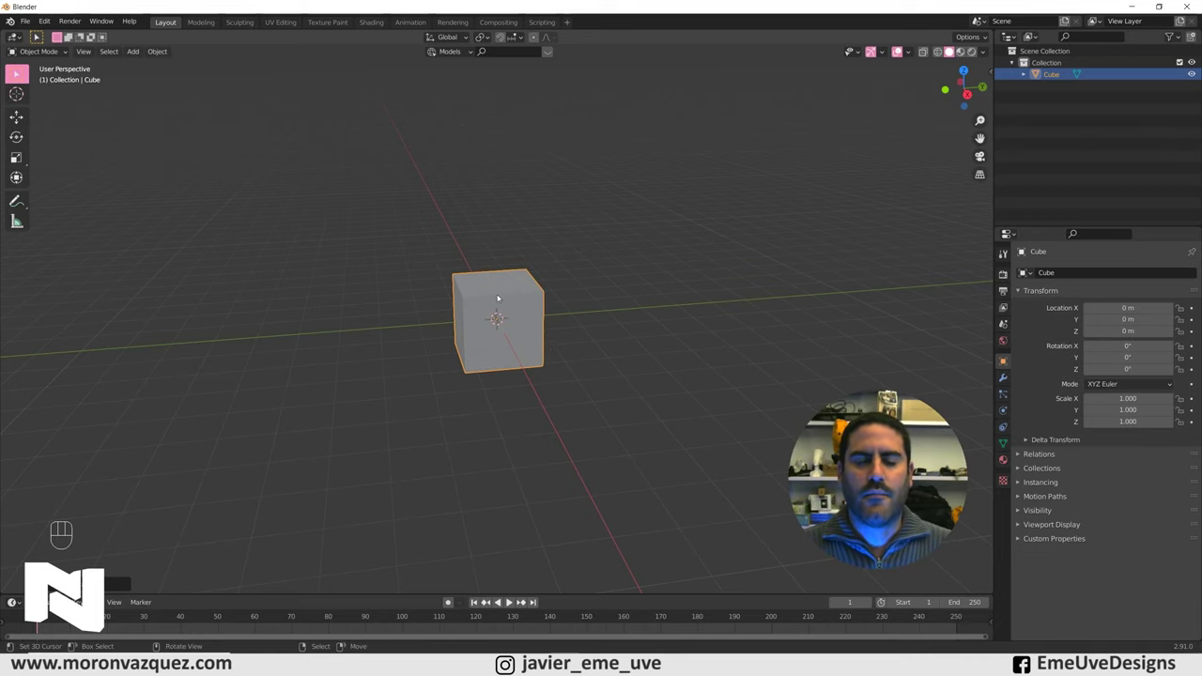
key("KP_1")
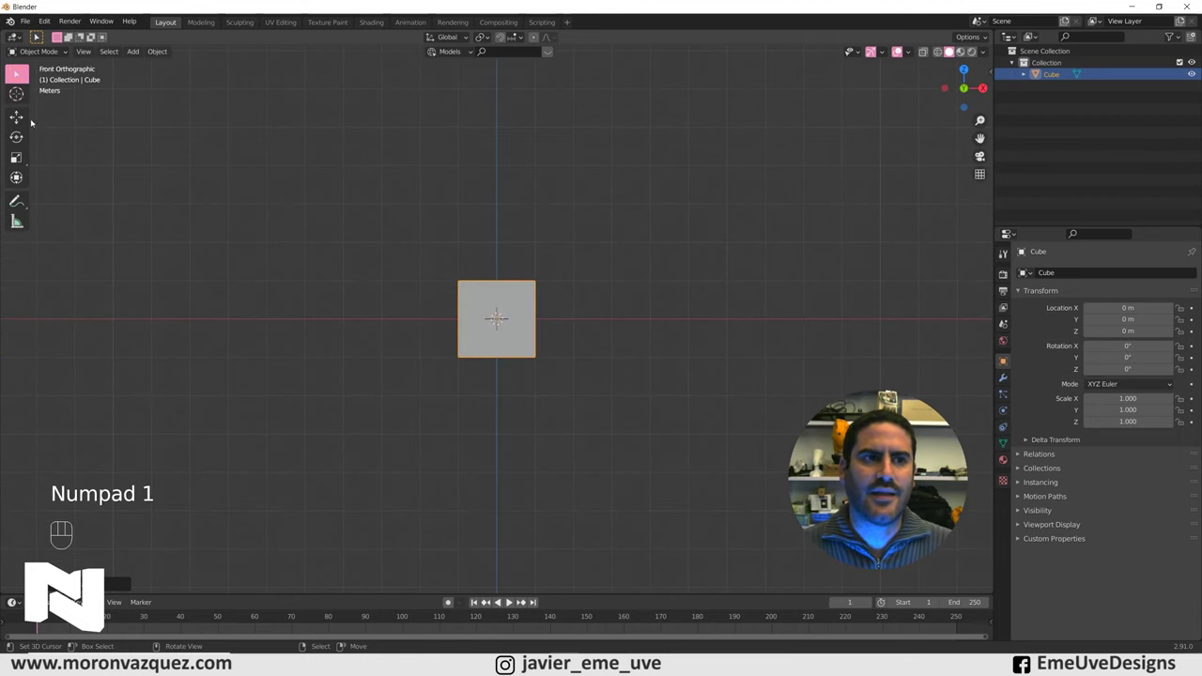
left_click(16, 119)
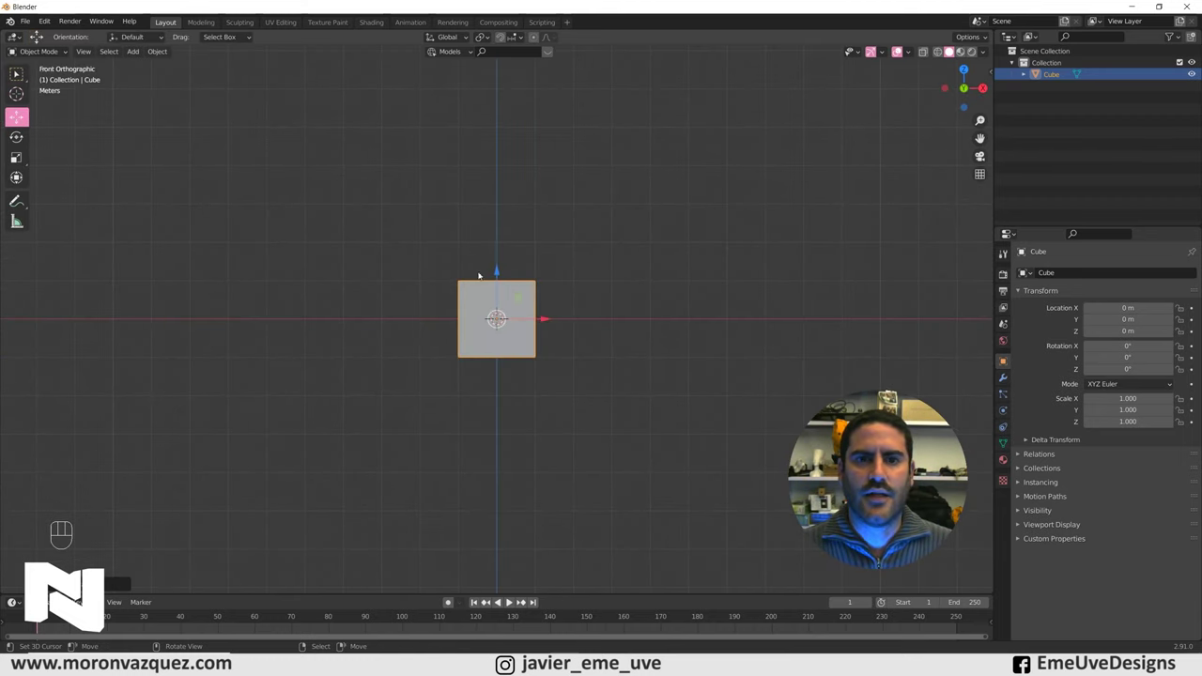
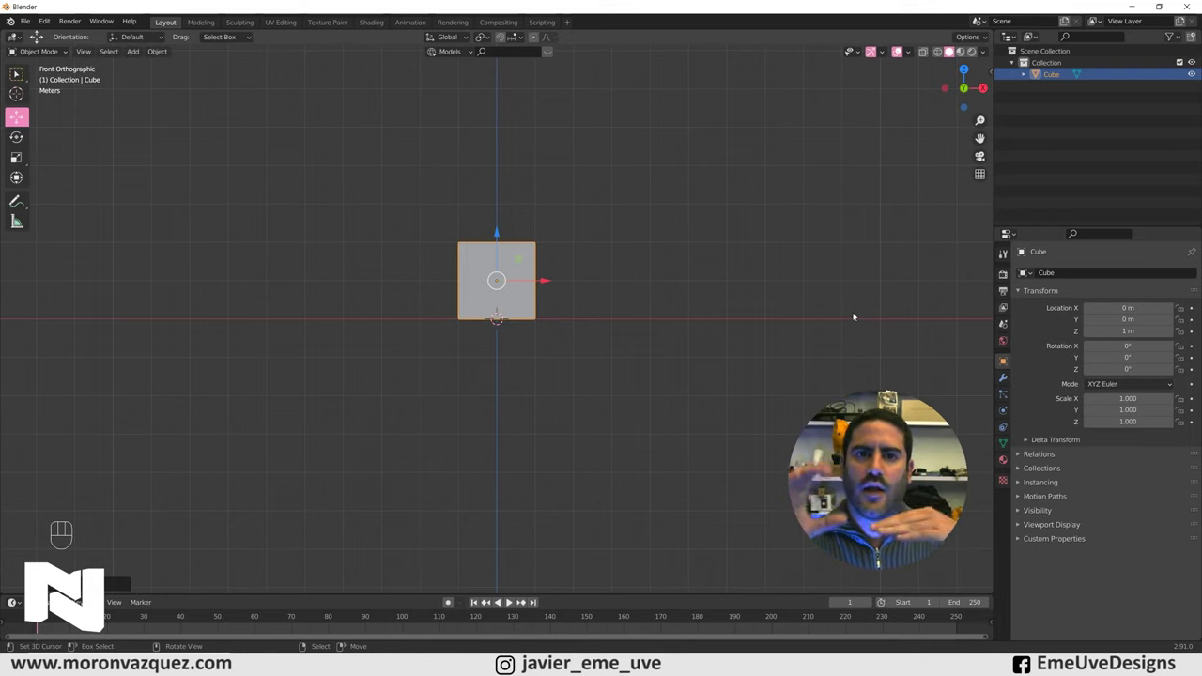
left_click(500, 231)
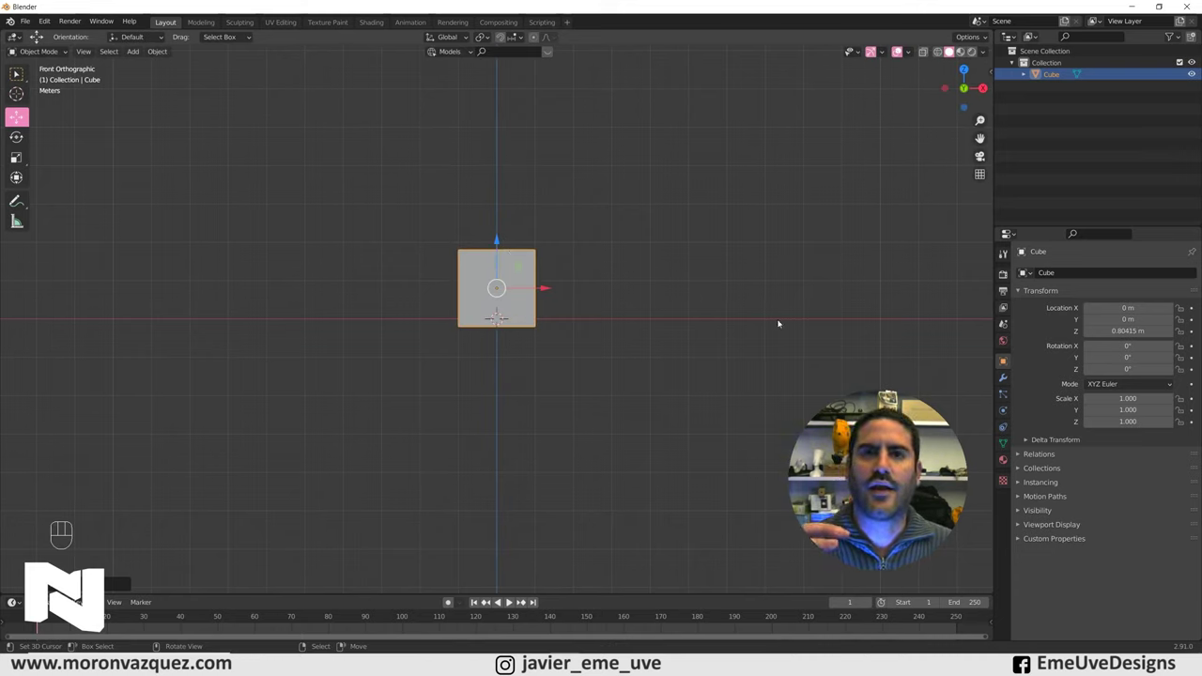
key("ctrl+z")
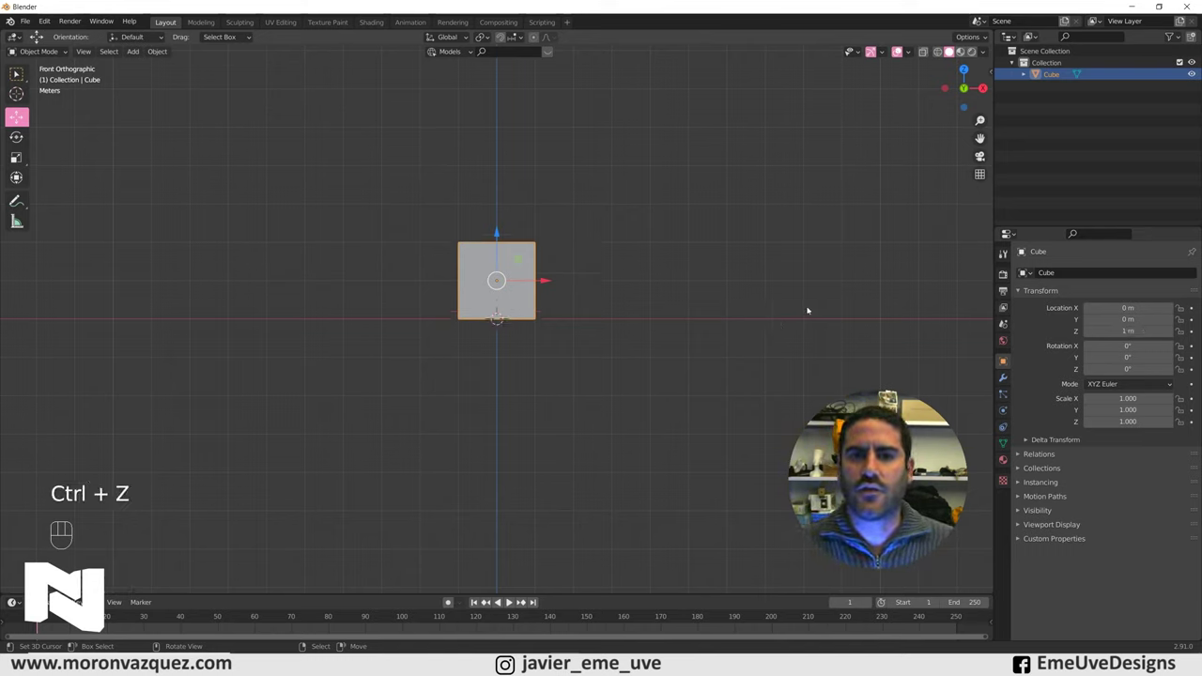
left_click_drag(721, 259, 617, 290)
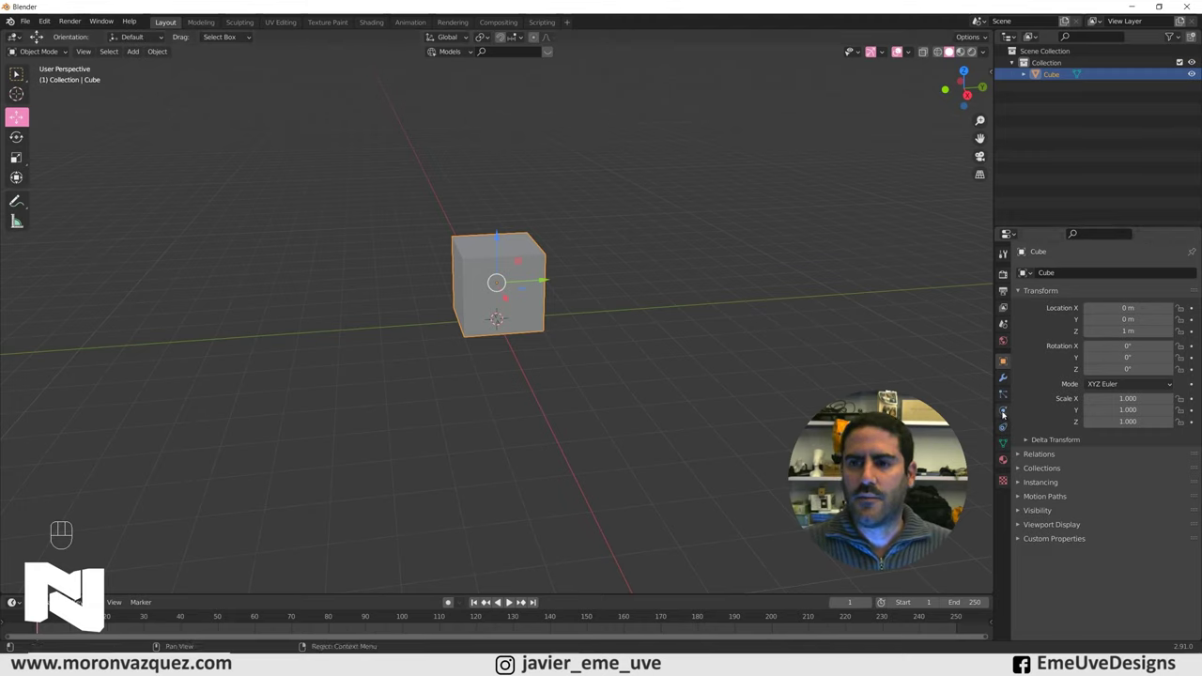
Step: Make the cube an Active rigid body with 1 kg mass and Box collision shape
left_click(1005, 413)
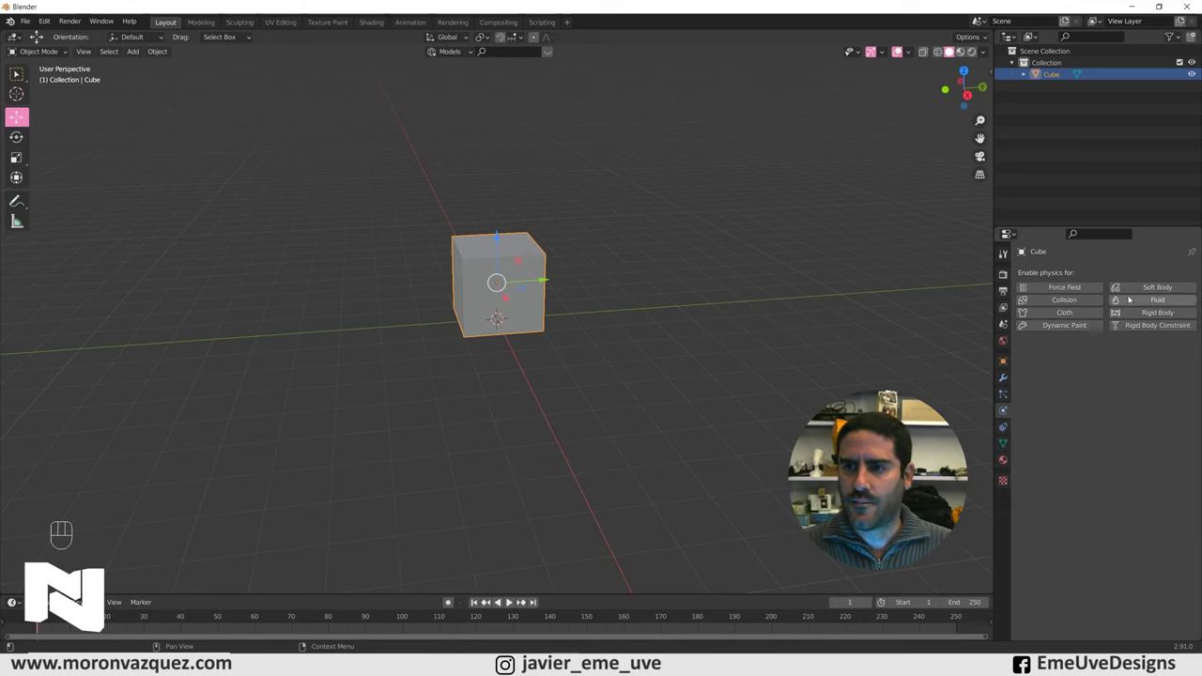
left_click(1148, 318)
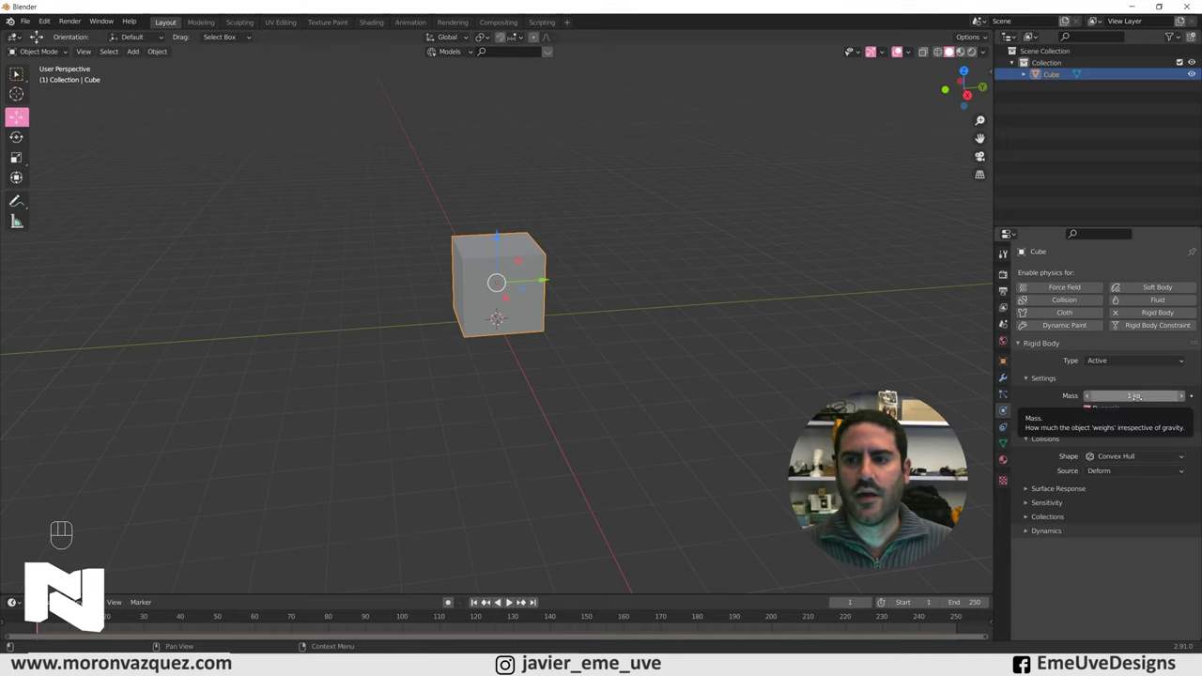
left_click_drag(1104, 457, 1117, 472)
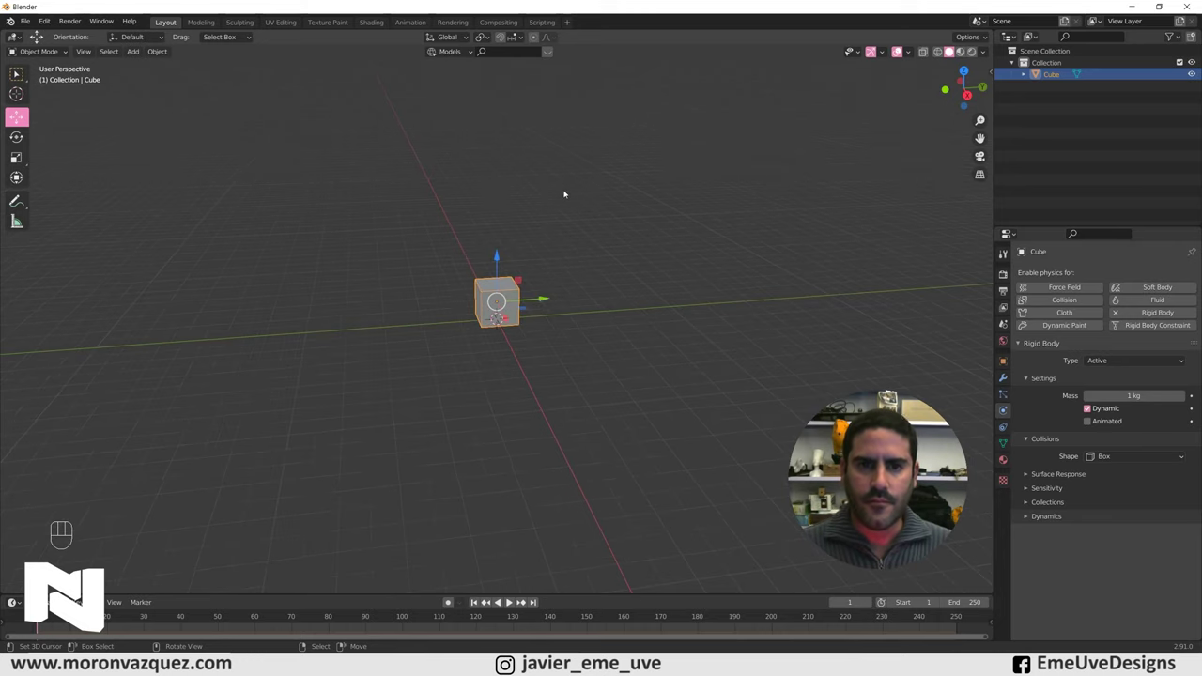
left_click_drag(587, 274, 539, 290)
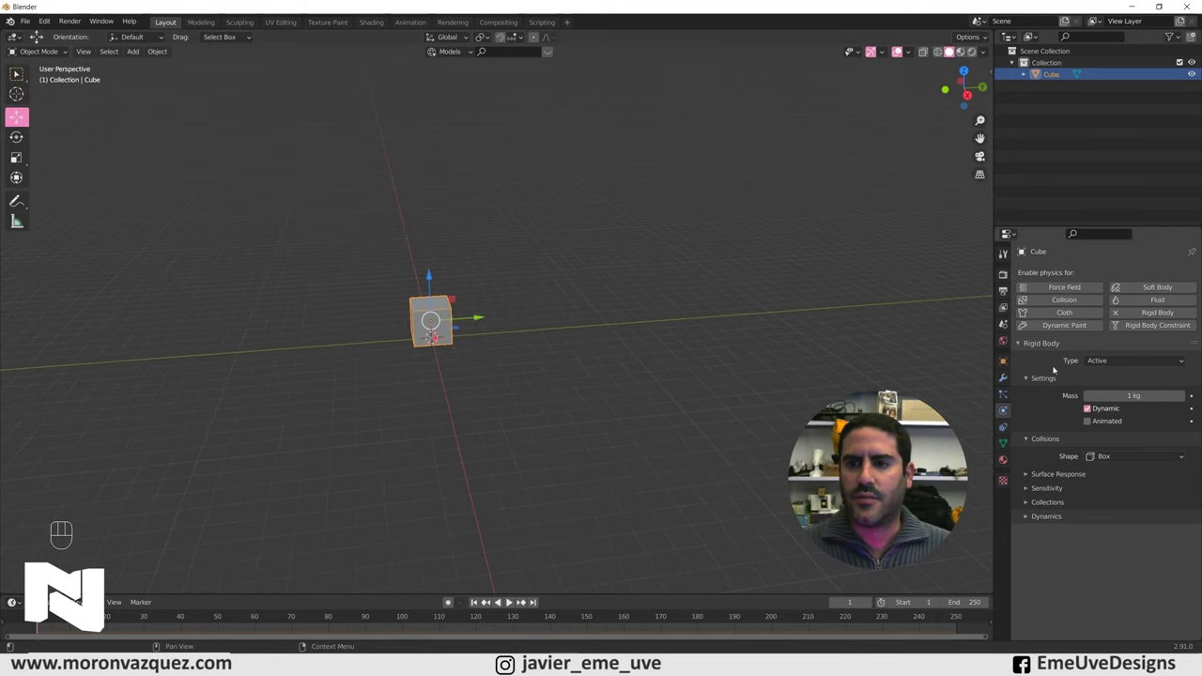
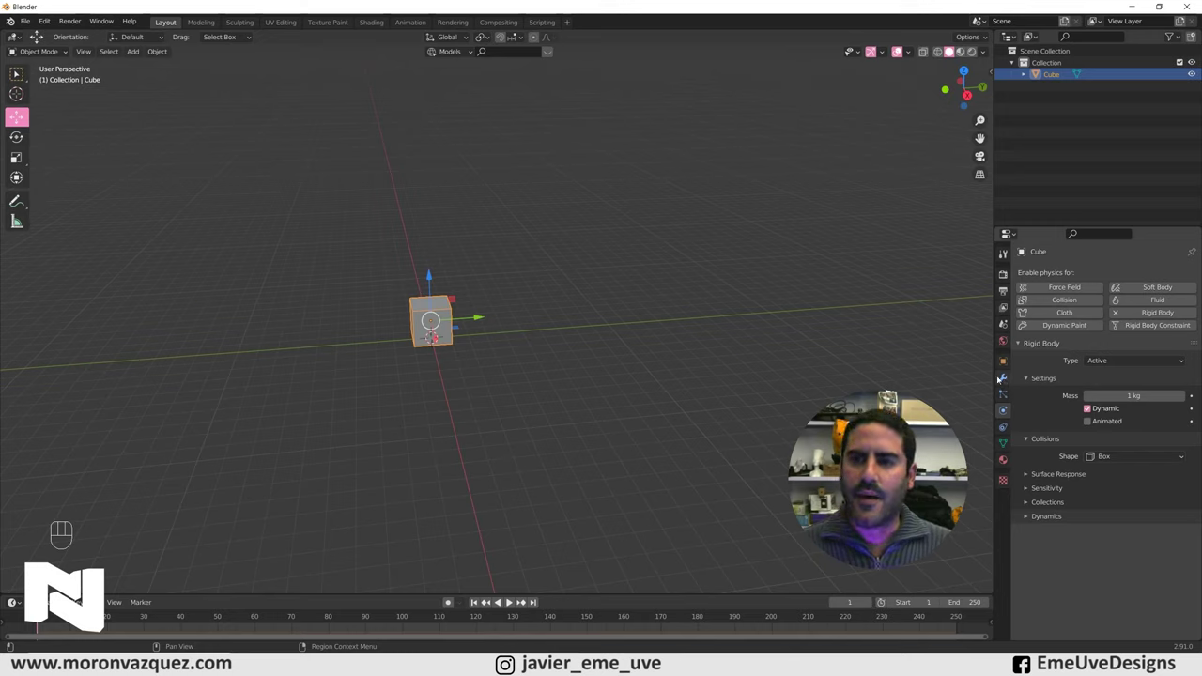
Step: Add an Array modifier of count 10 with relative offset X 1 and apply it
left_click(999, 377)
left_click_drag(1038, 275, 947, 308)
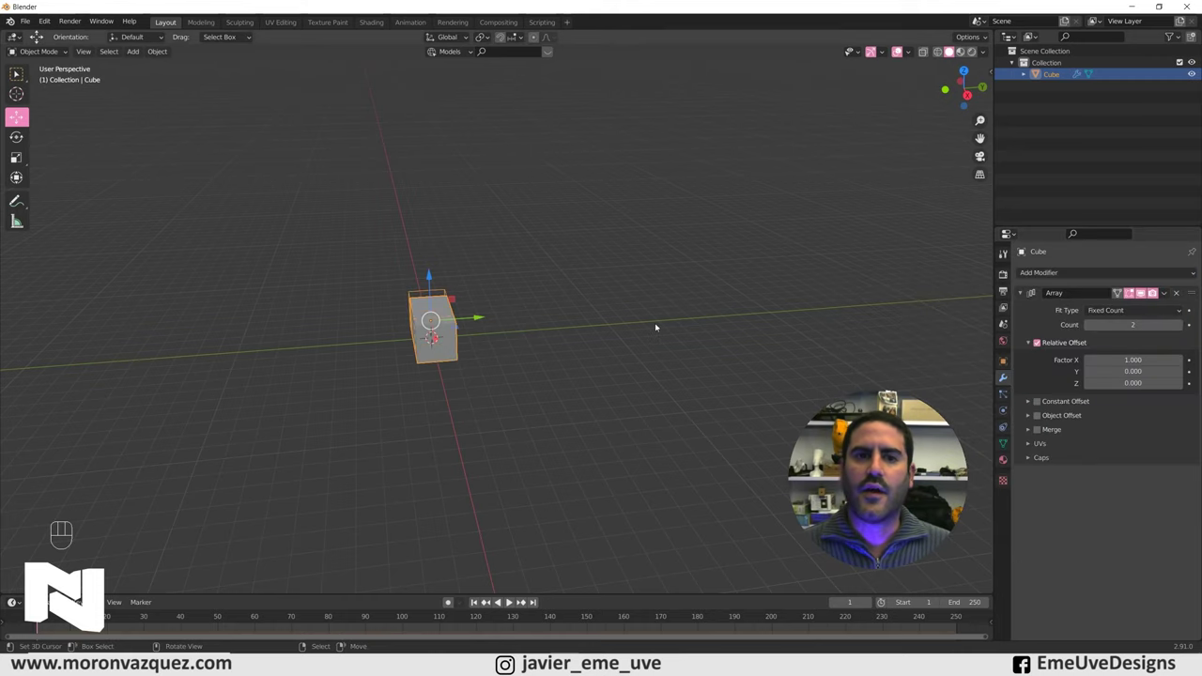
left_click_drag(654, 323, 749, 319)
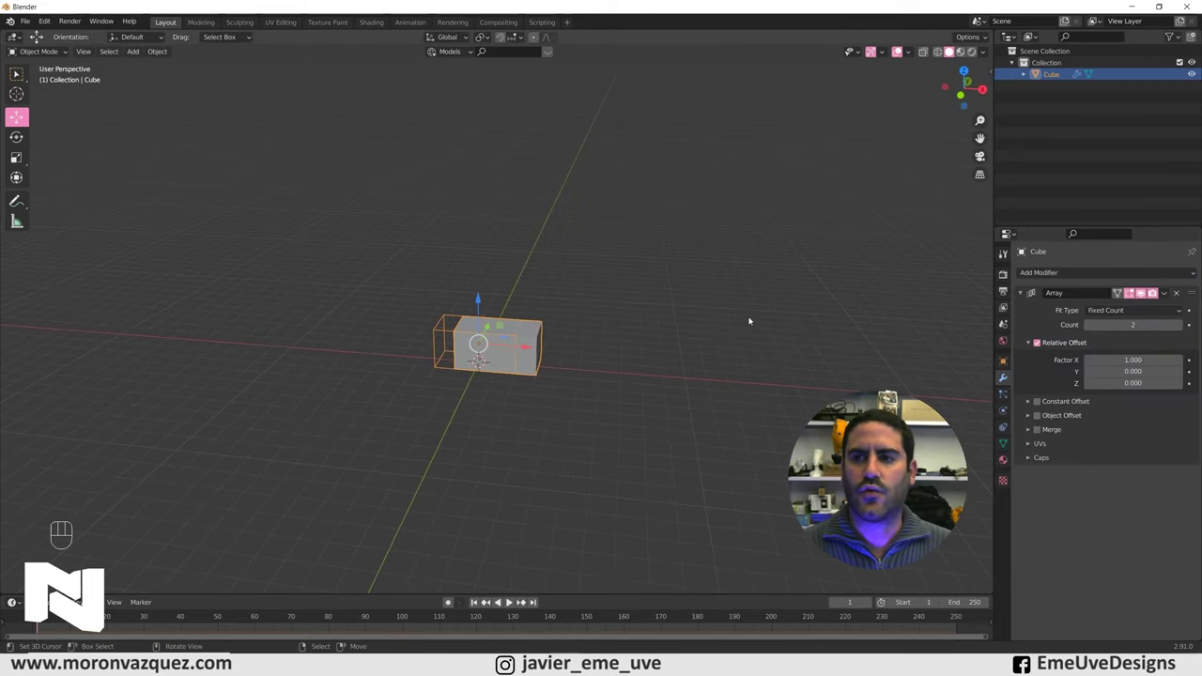
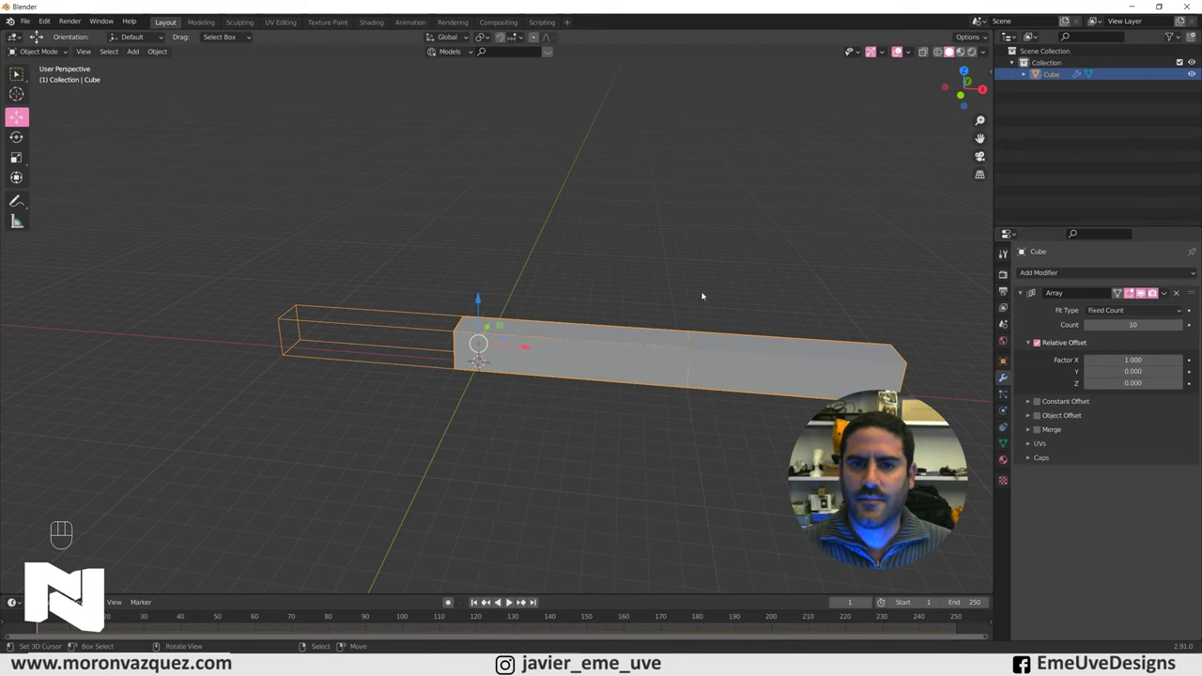
left_click_drag(637, 297, 732, 306)
left_click_drag(700, 310, 672, 346)
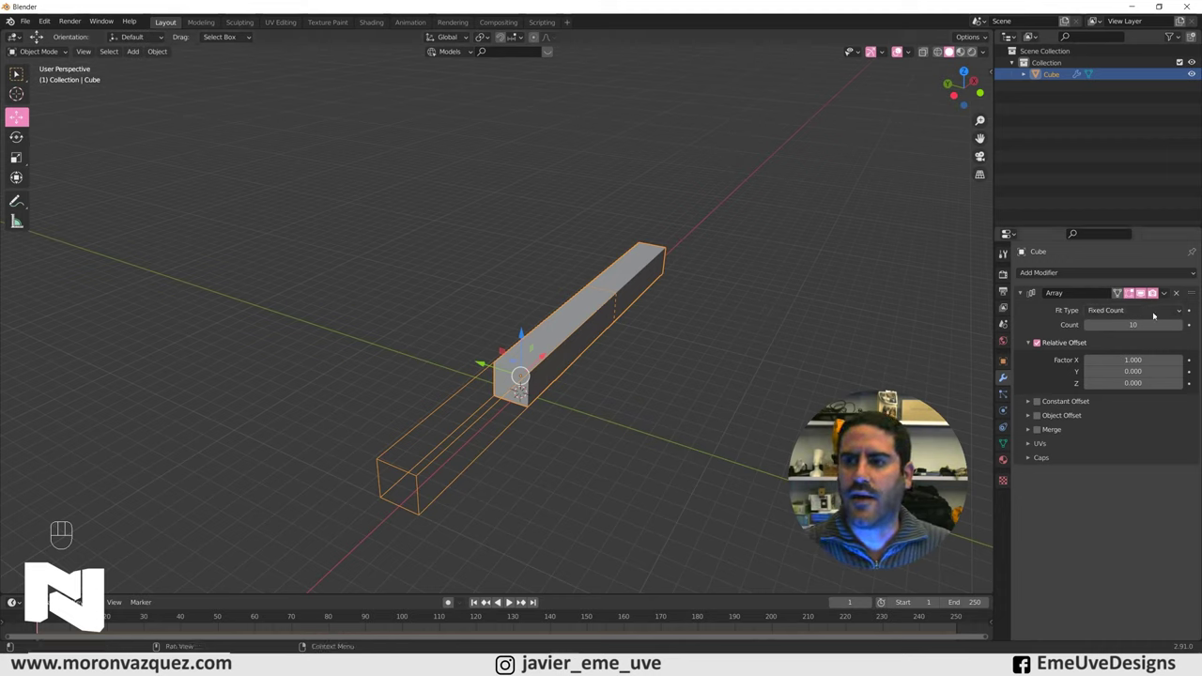
middle_click(1024, 249)
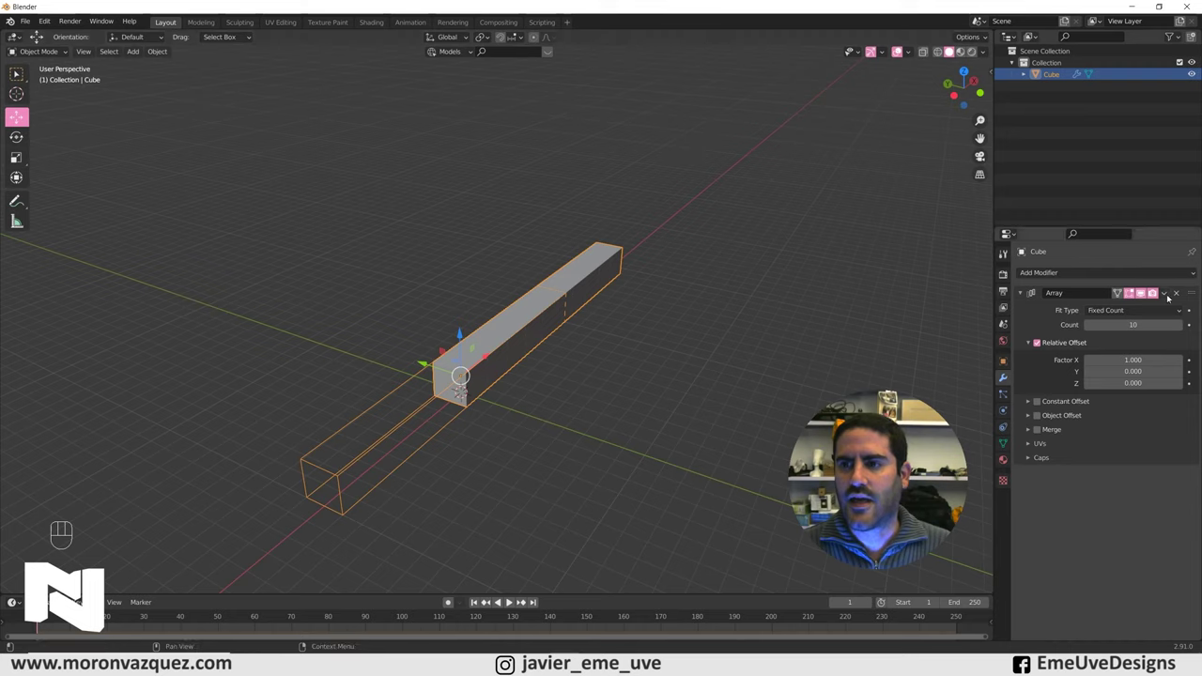
left_click_drag(1168, 296, 1153, 306)
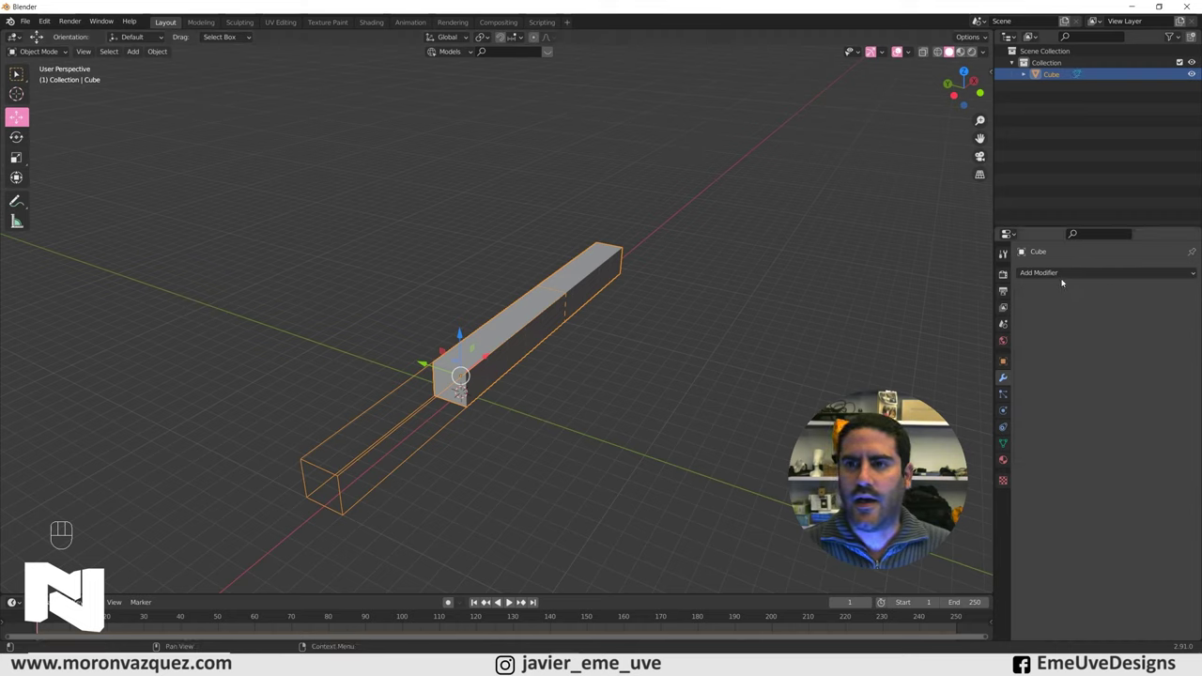
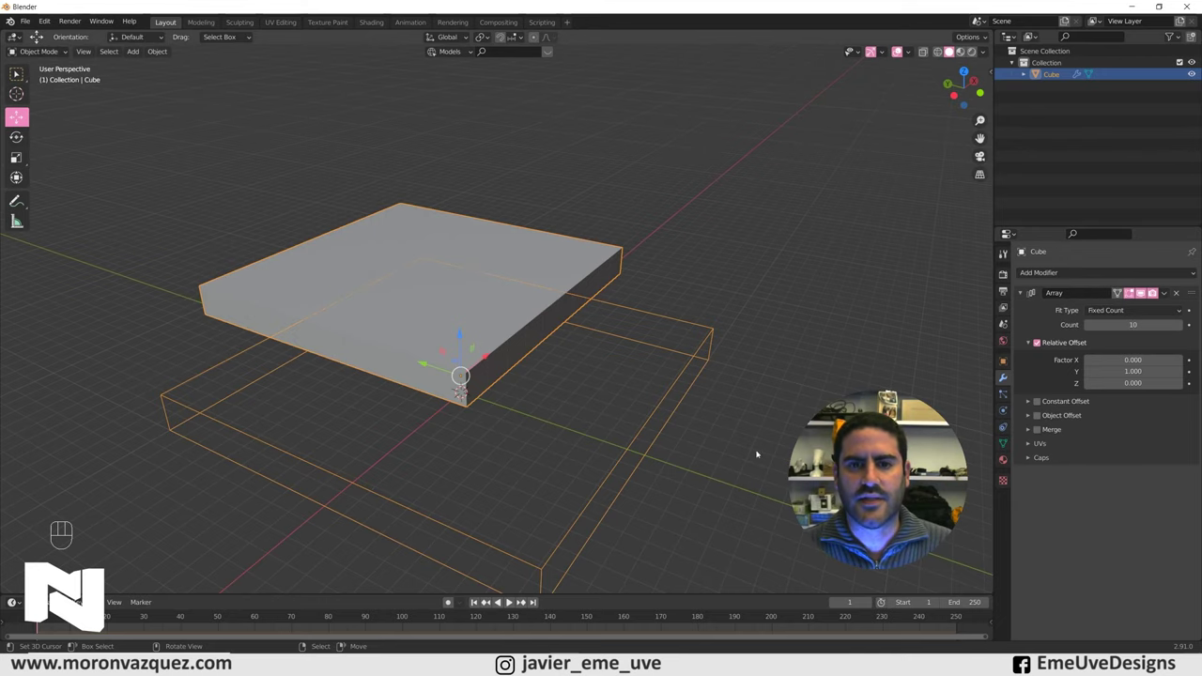
Step: Add and apply Array modifiers of count 10 along Y and Z to form a 10x10x10 block
left_click_drag(554, 322, 559, 321)
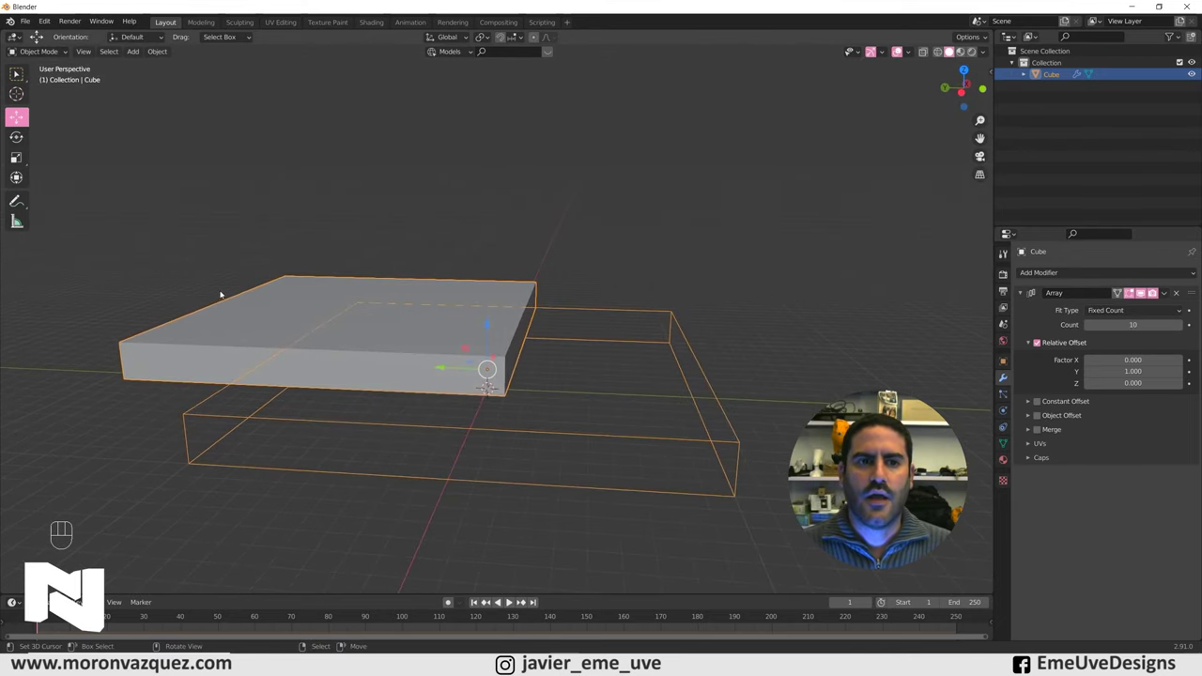
middle_click(948, 420)
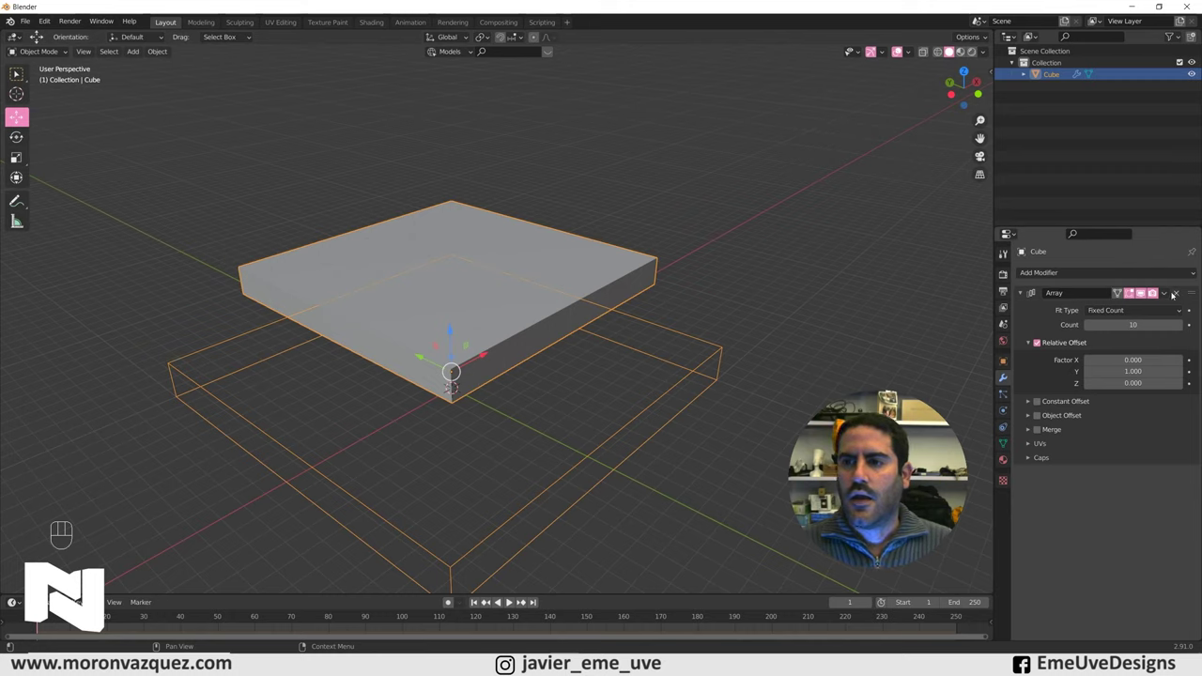
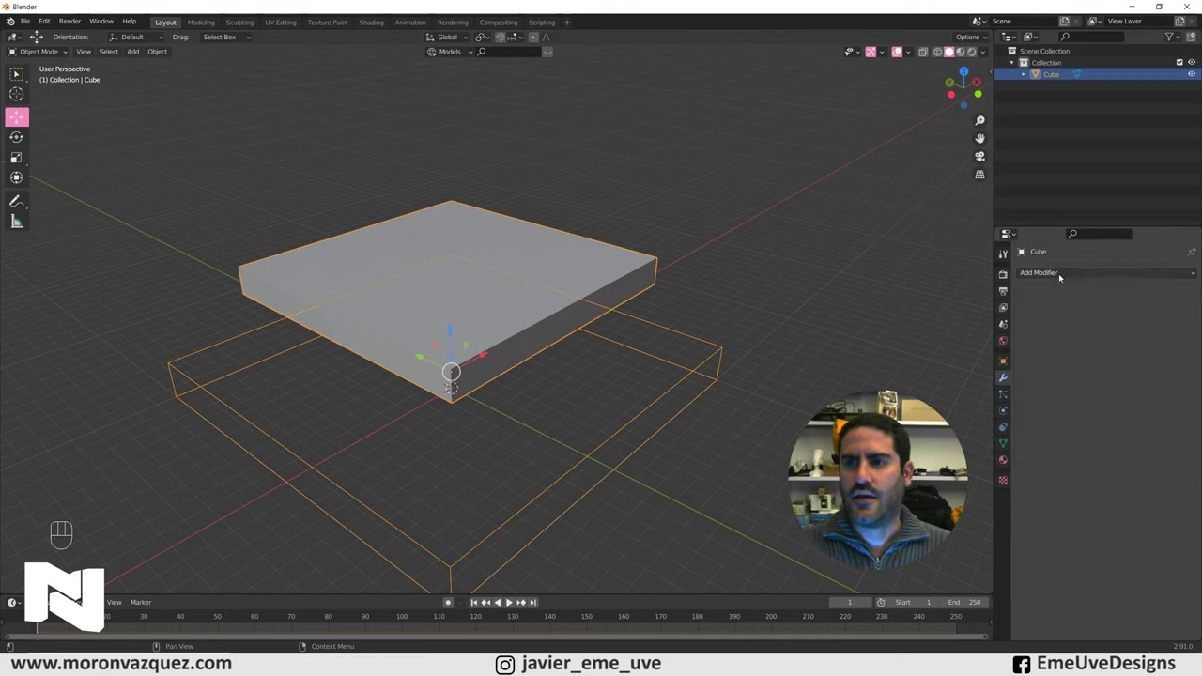
left_click_drag(1057, 276, 958, 304)
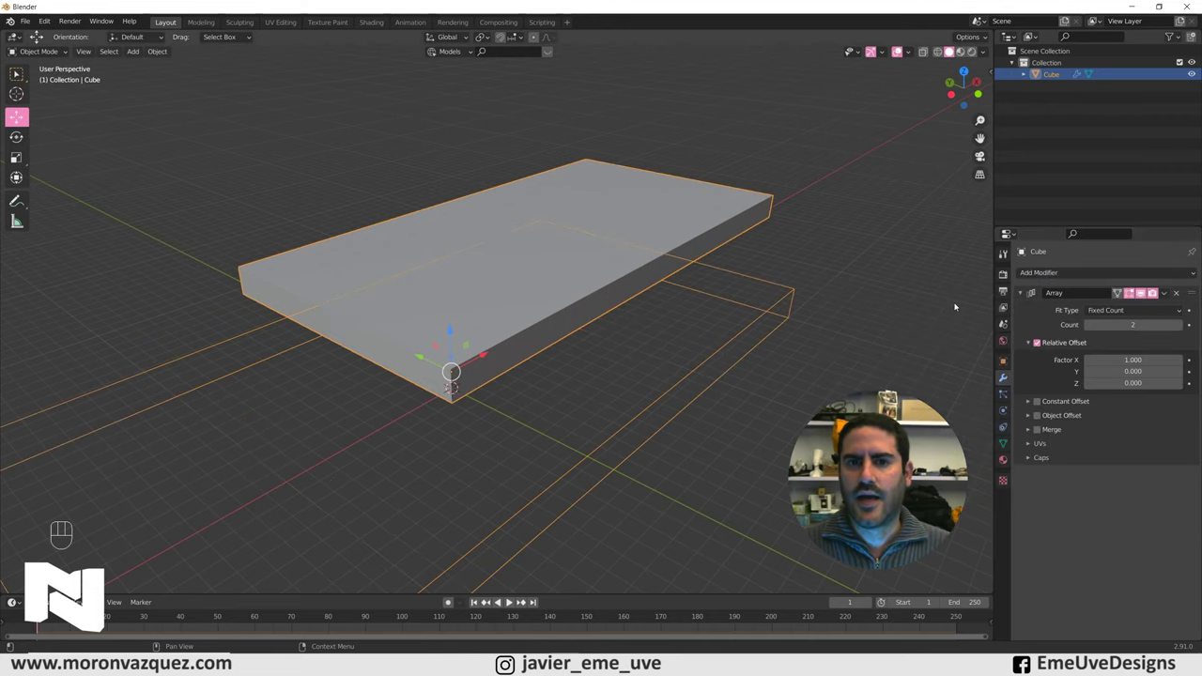
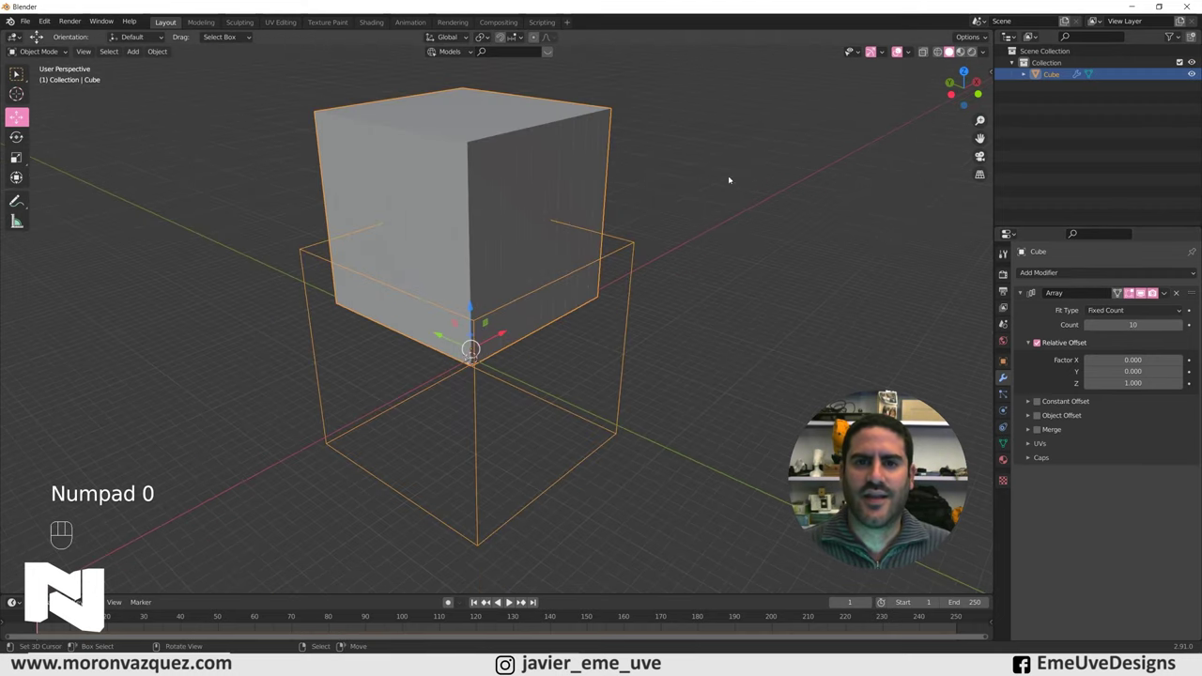
left_click_drag(686, 254, 642, 244)
left_click_drag(1166, 295, 1119, 306)
left_click_drag(773, 227, 742, 233)
middle_click(724, 252)
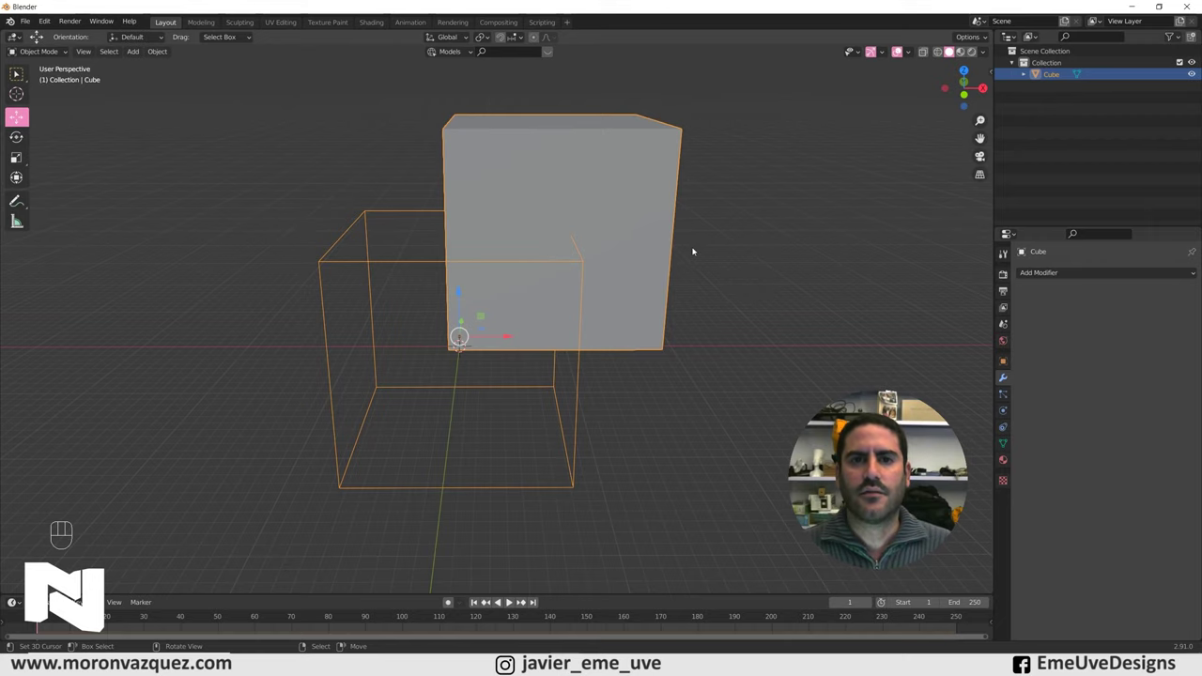
left_click_drag(505, 192, 533, 224)
left_click_drag(577, 226, 580, 214)
left_click_drag(566, 183, 565, 328)
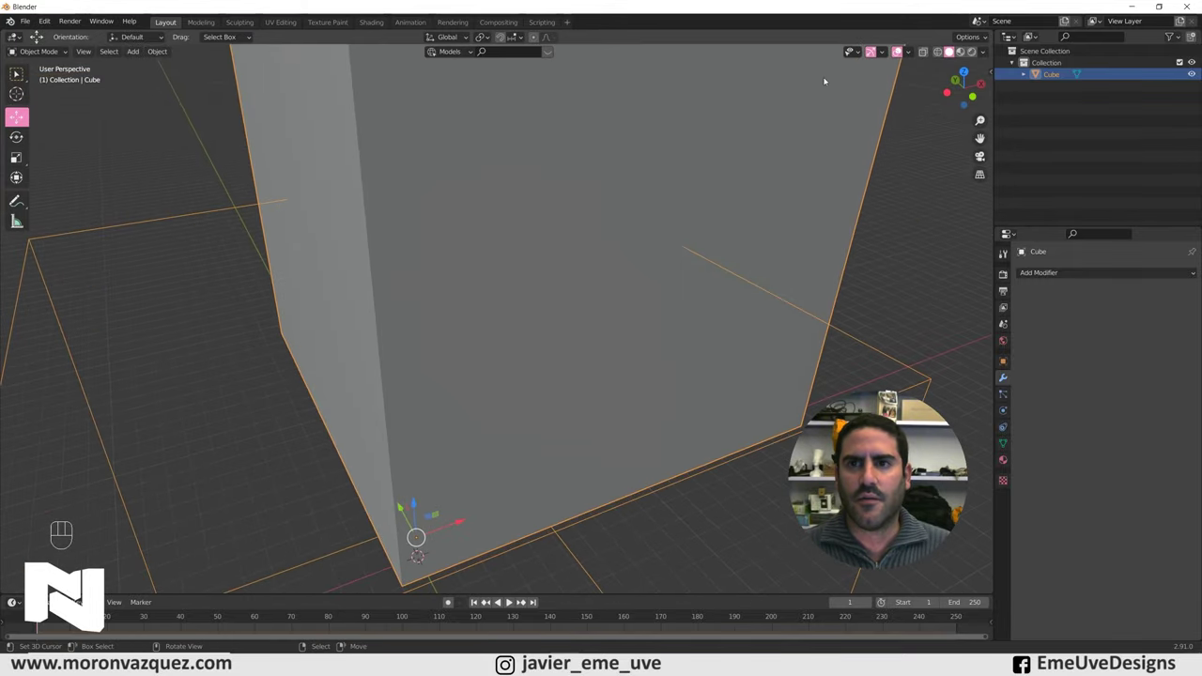
left_click(943, 53)
left_click_drag(728, 269, 708, 253)
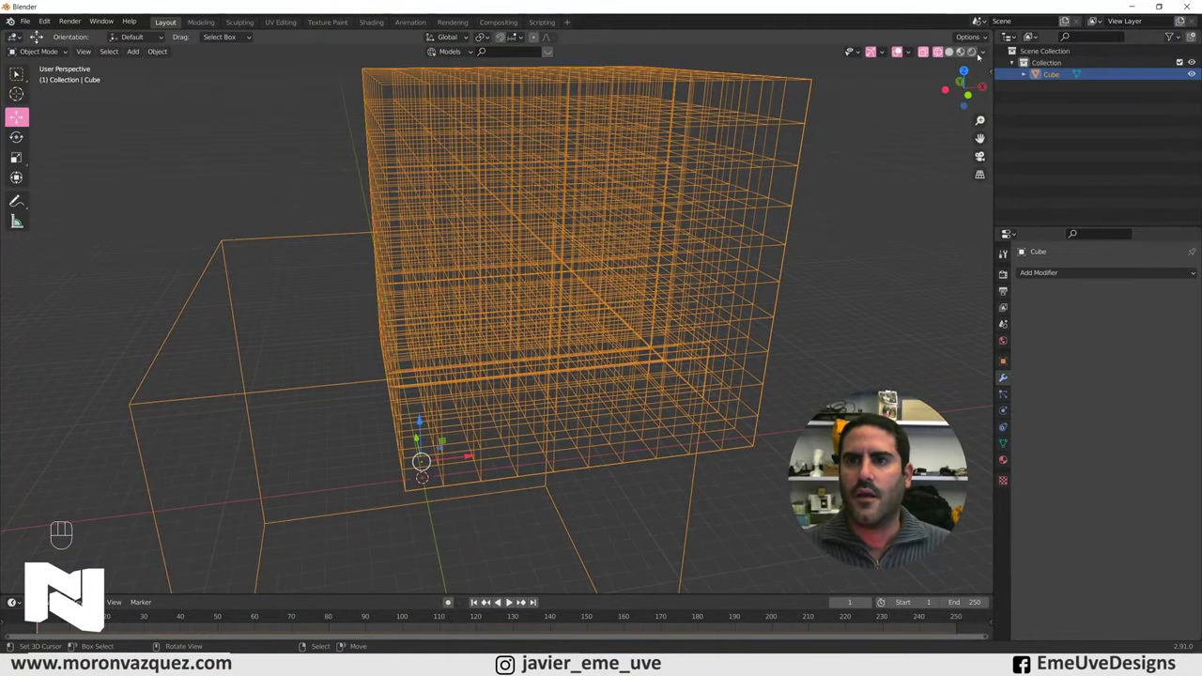
left_click_drag(702, 175, 686, 182)
left_click(955, 52)
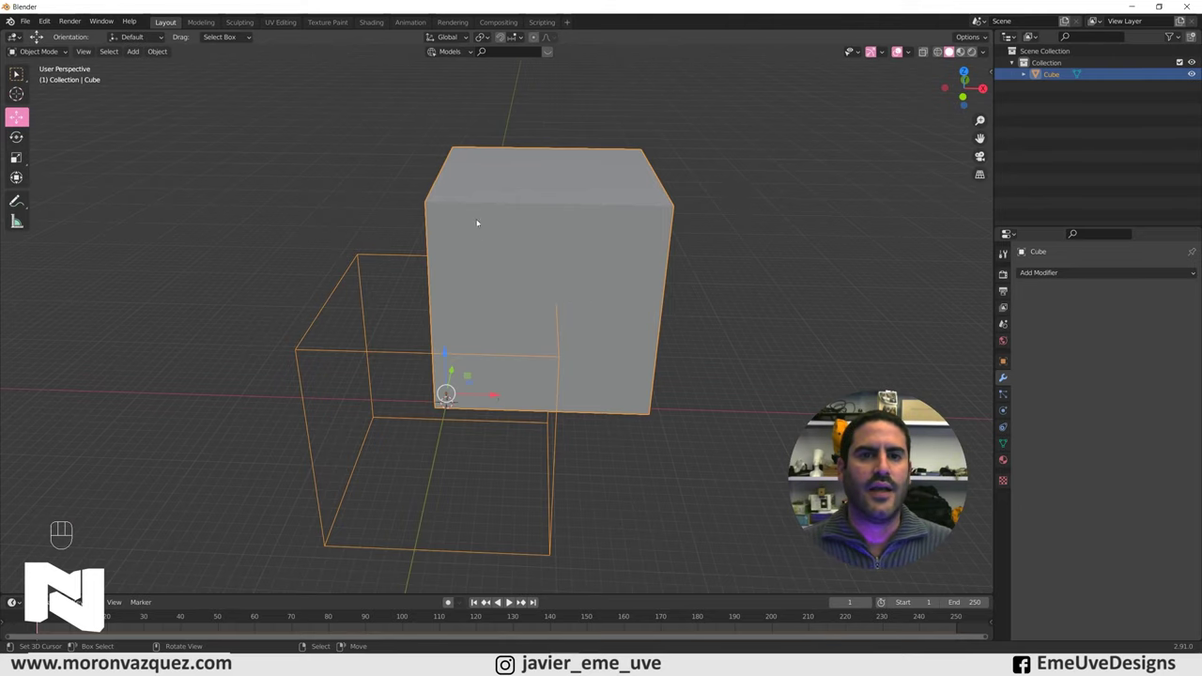
left_click_drag(501, 306, 516, 295)
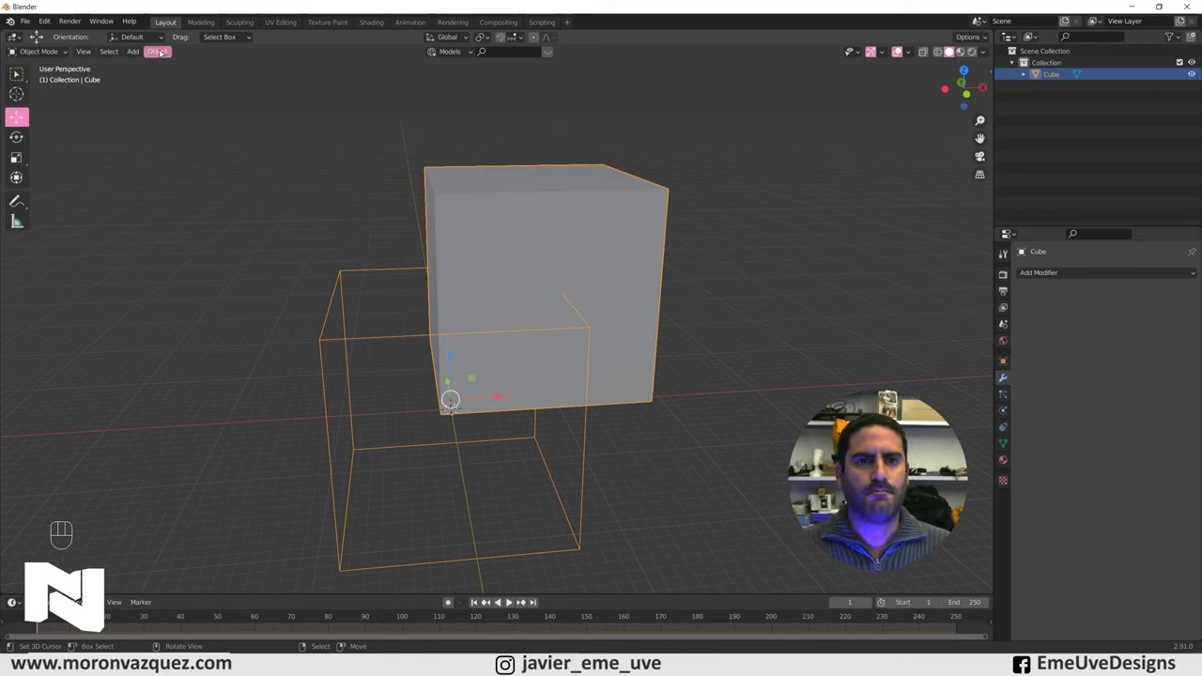
Step: Separate the block mesh by loose parts into individual cube objects and collapse their list
key("Tab")
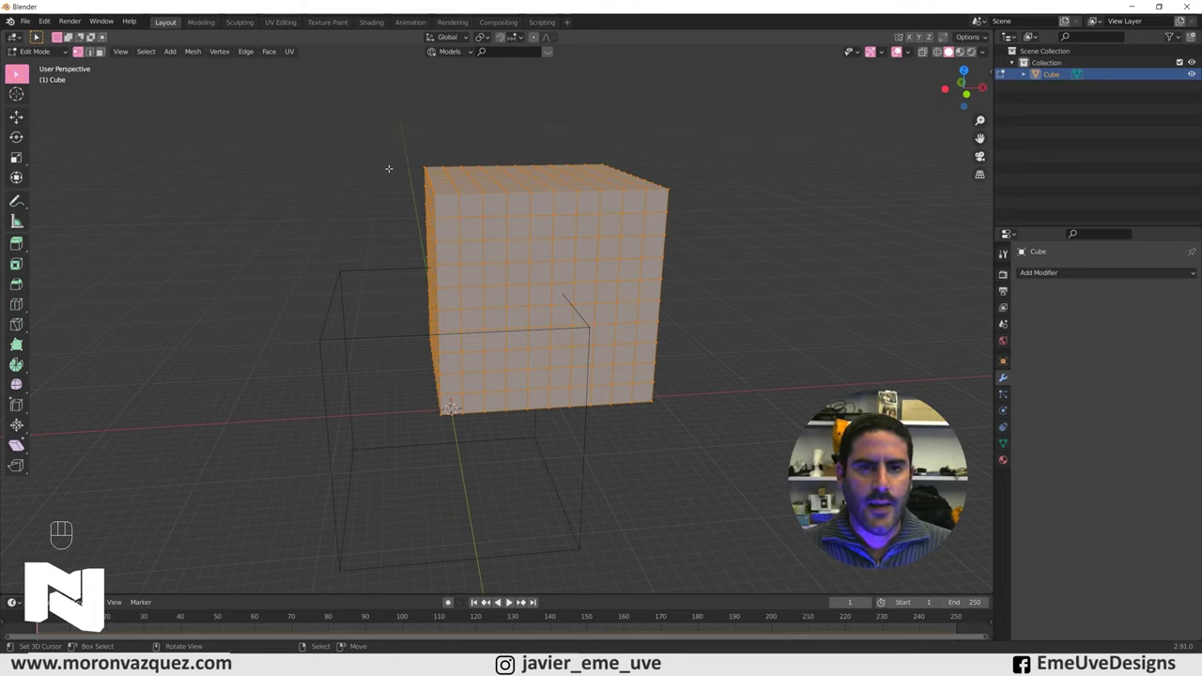
key("p")
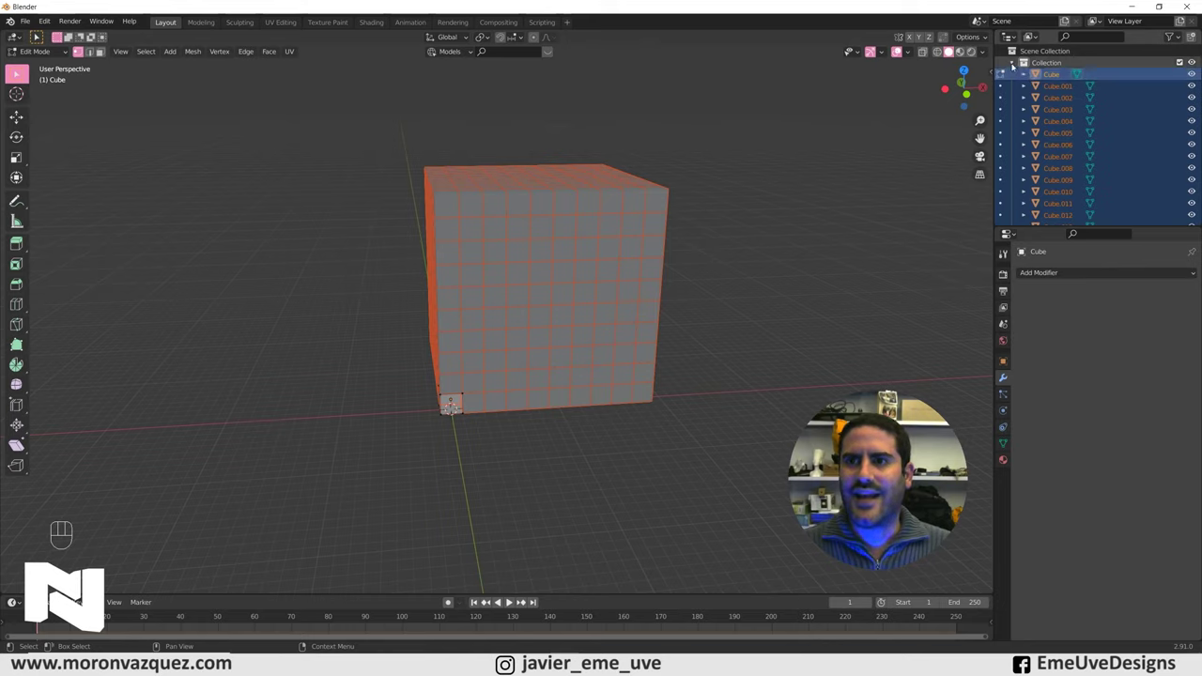
left_click(38, 34)
Step: Rename the collection to Cubos, create a collection Escena and make it active
double_click(37, 34)
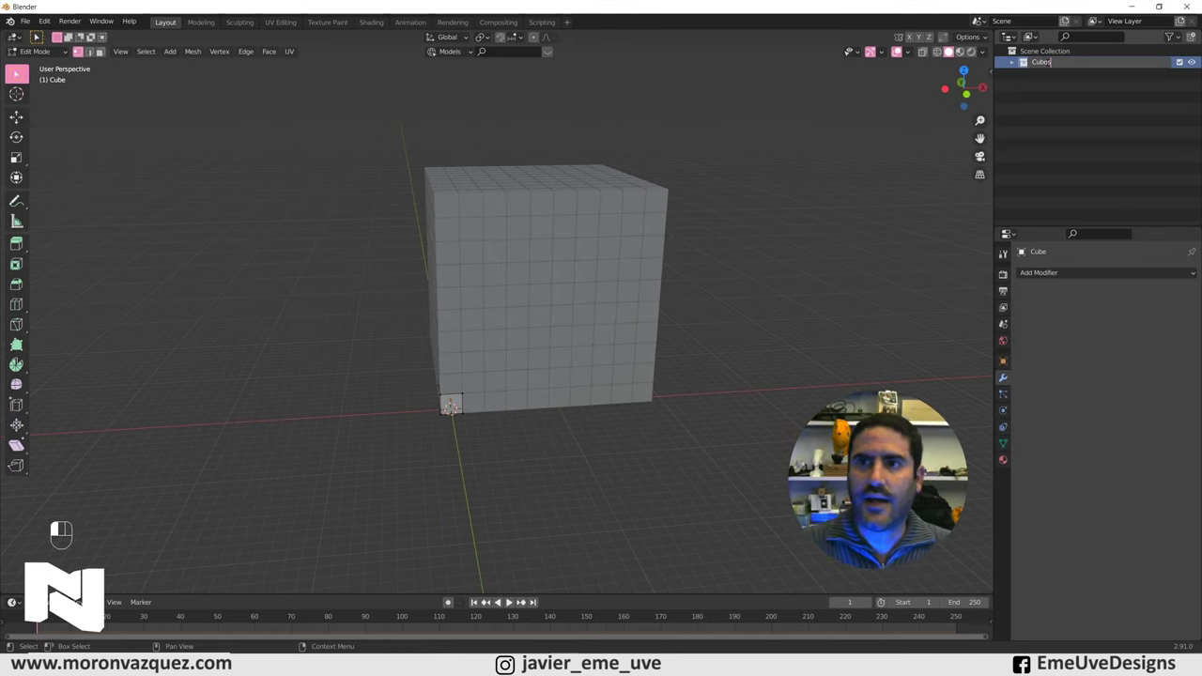
left_click(37, 34)
left_click(38, 34)
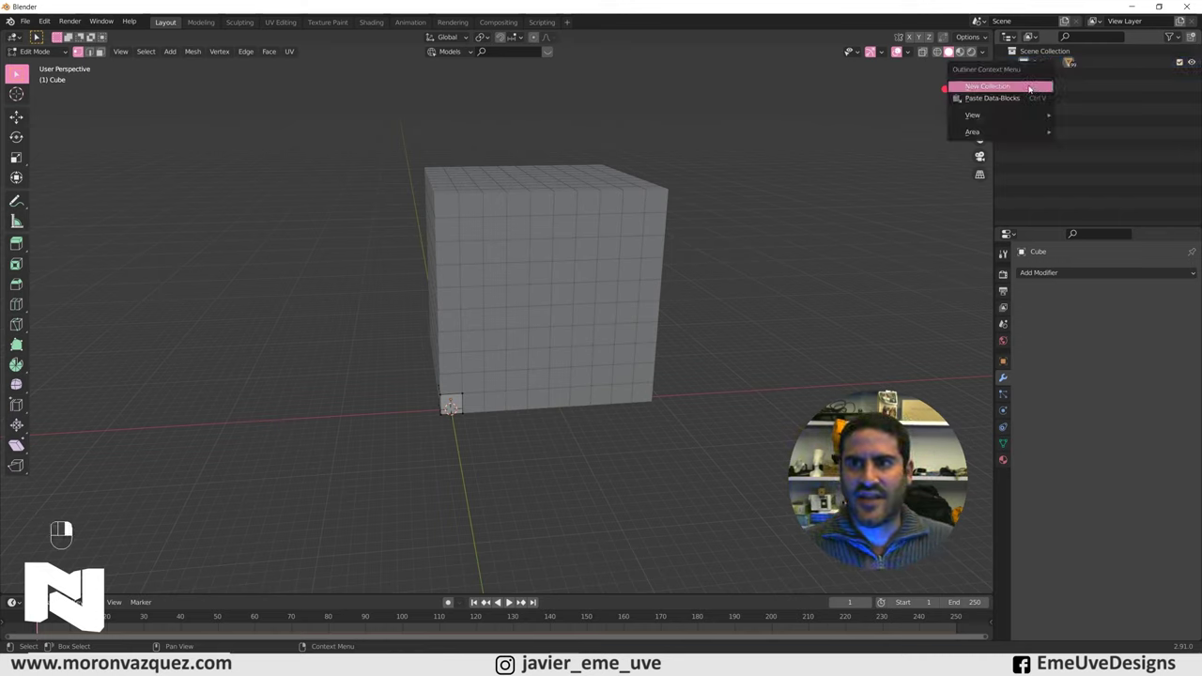
double_click(37, 33)
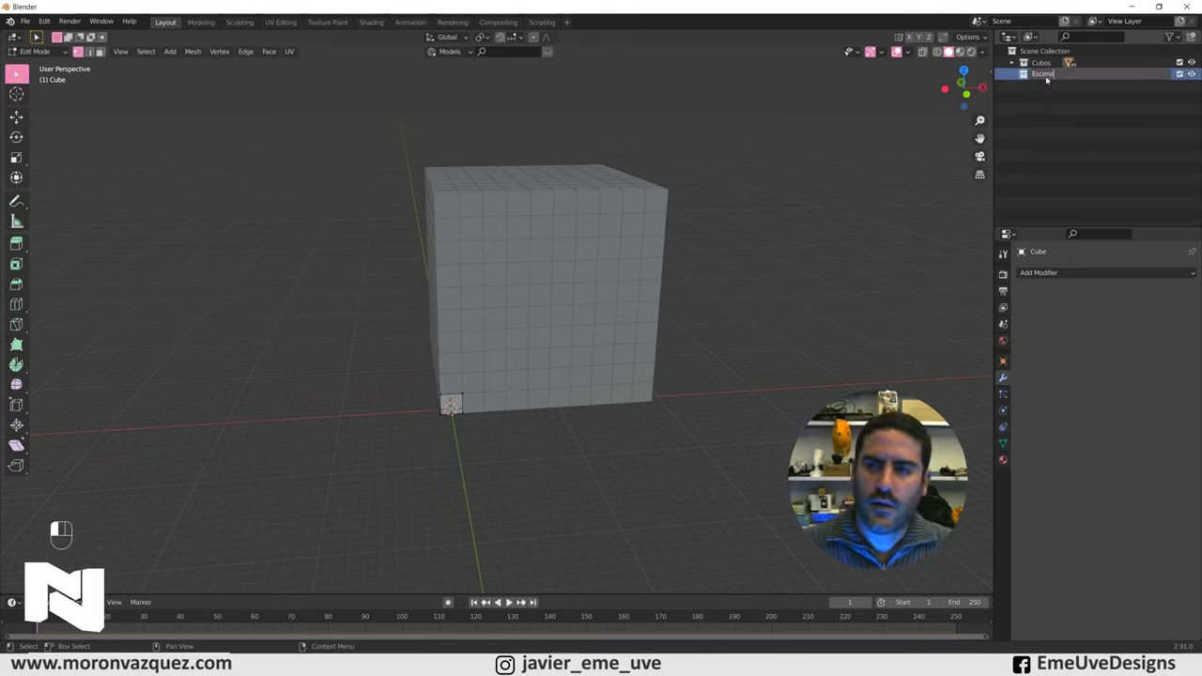
left_click(38, 34)
left_click(38, 34)
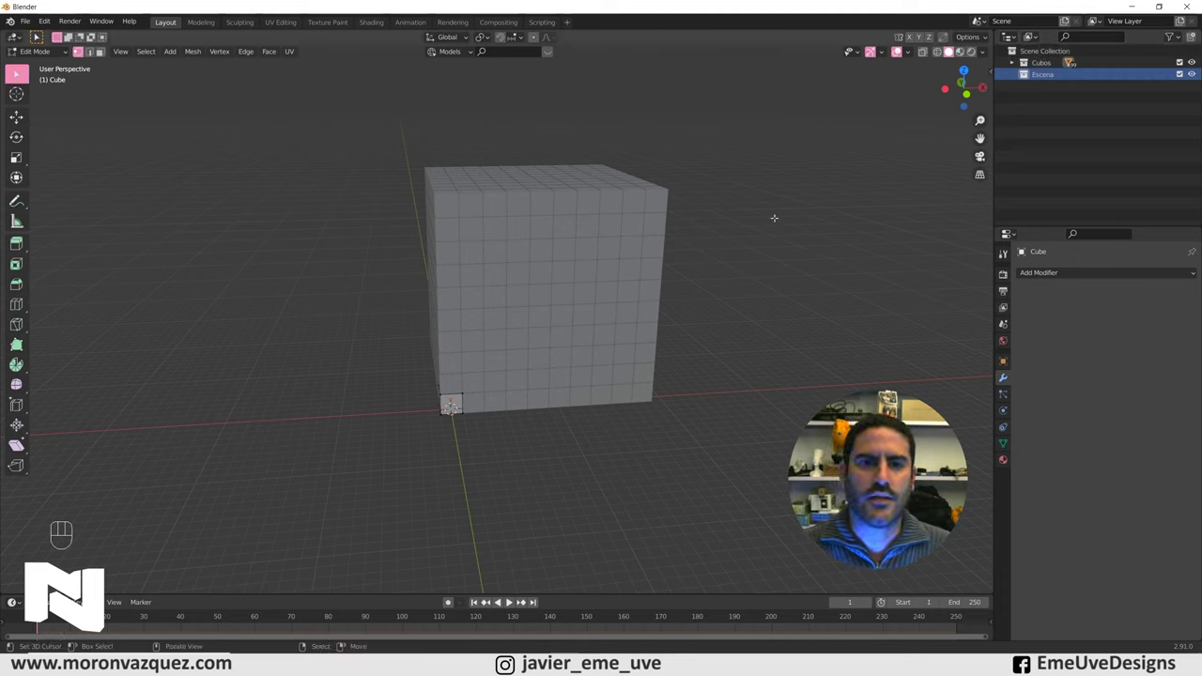
Step: Orbit around the block to inspect it from the side, top and front
left_click_drag(28, 52, 39, 65)
left_click_drag(689, 236, 706, 211)
left_click_drag(482, 308, 567, 252)
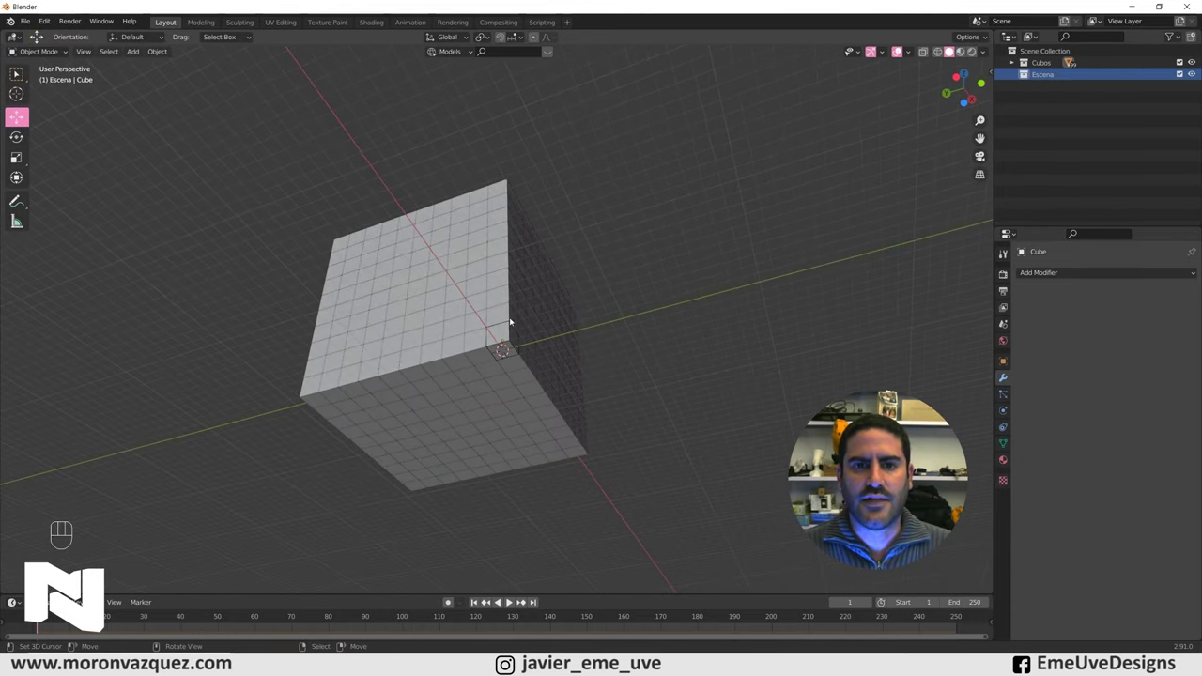
left_click_drag(579, 310, 492, 375)
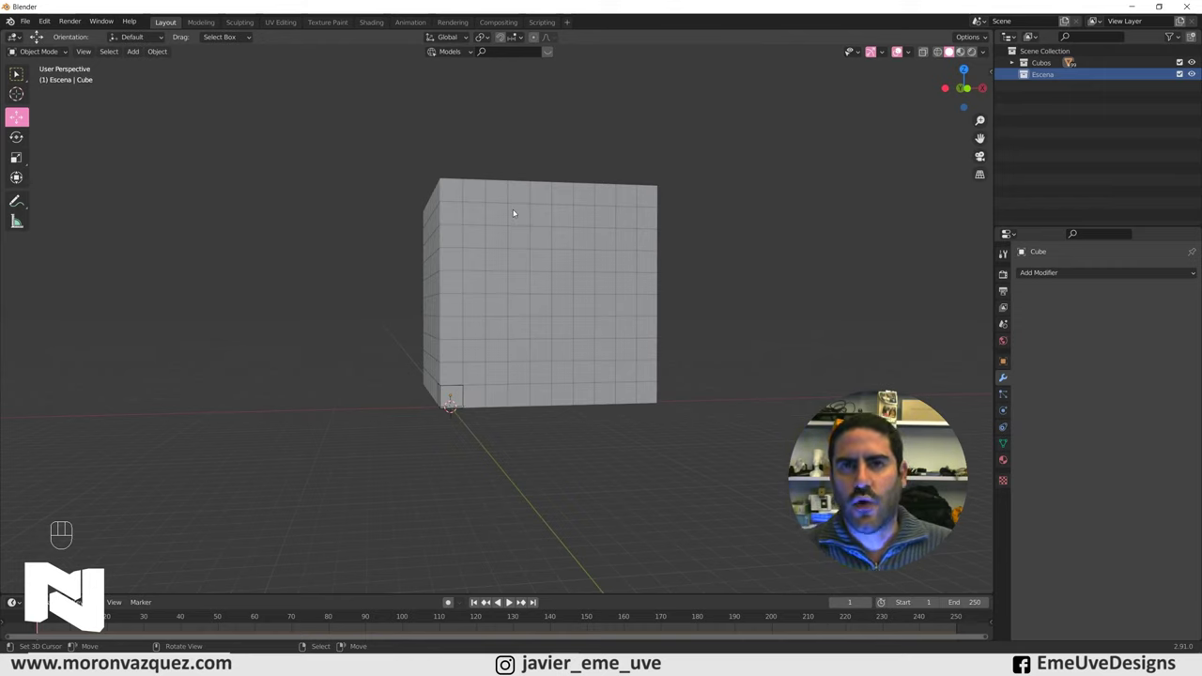
left_click_drag(666, 184, 648, 206)
middle_click(457, 399)
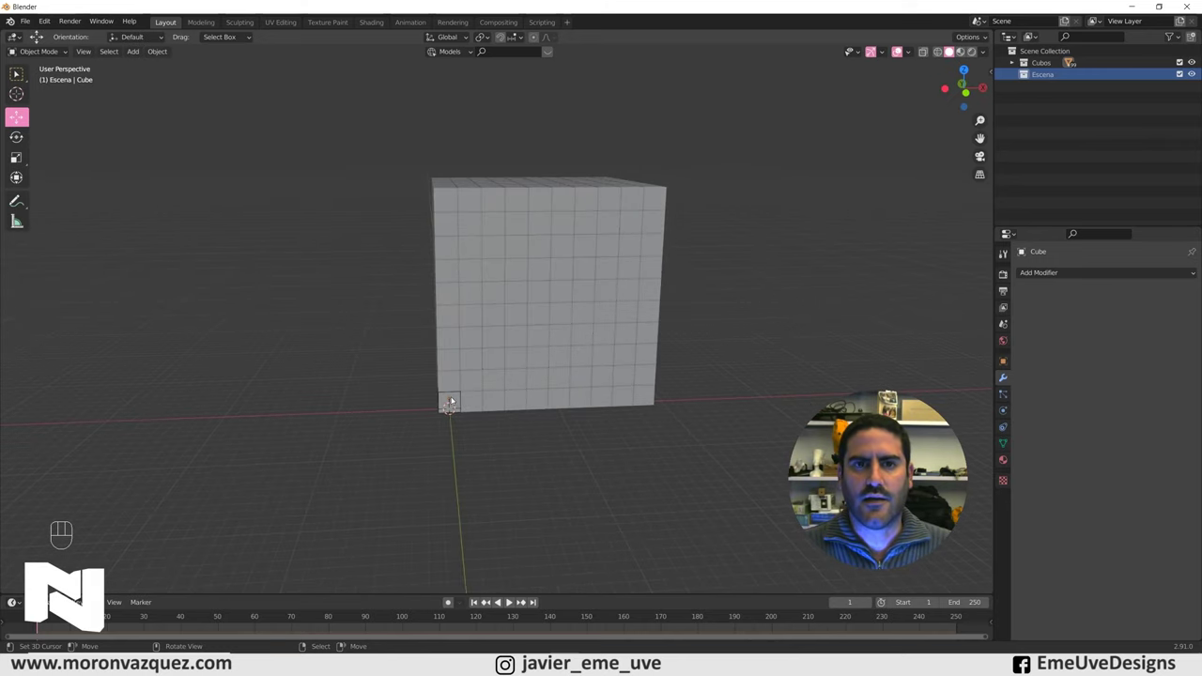
left_click_drag(522, 247, 608, 265)
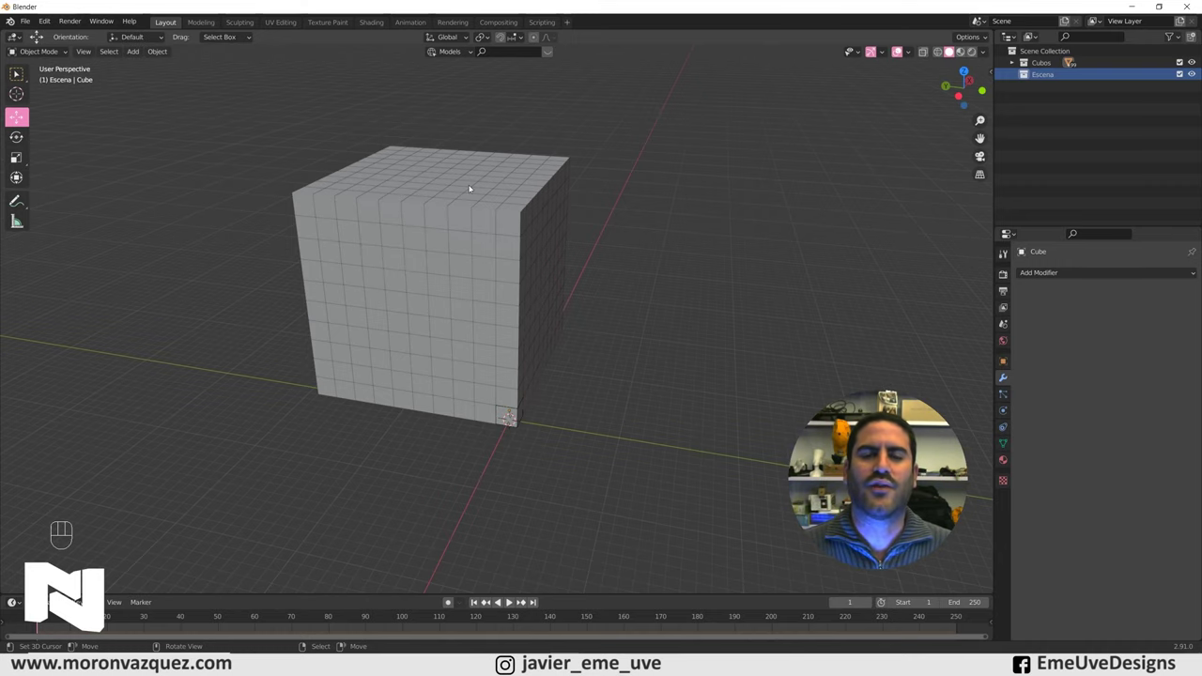
left_click_drag(576, 259, 467, 250)
Step: Select all cubes, set each origin to its own geometry and shrink them slightly to leave gaps
key("a")
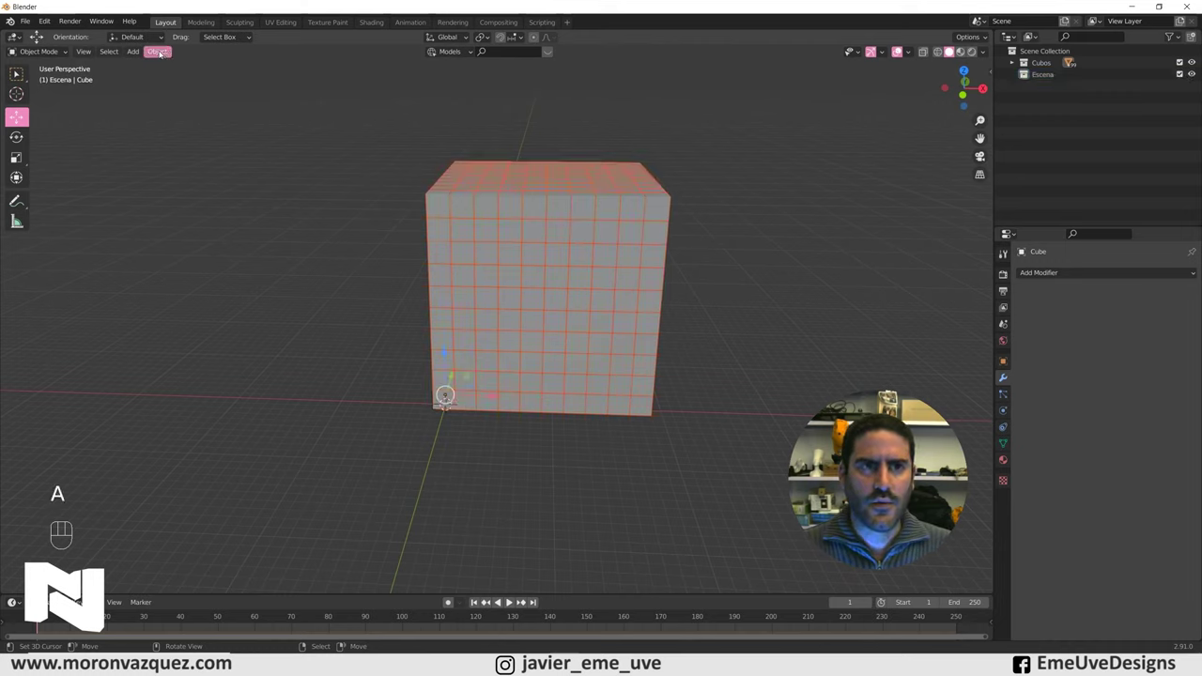
left_click_drag(162, 53, 667, 299)
left_click_drag(667, 300, 663, 300)
left_click_drag(736, 265, 721, 295)
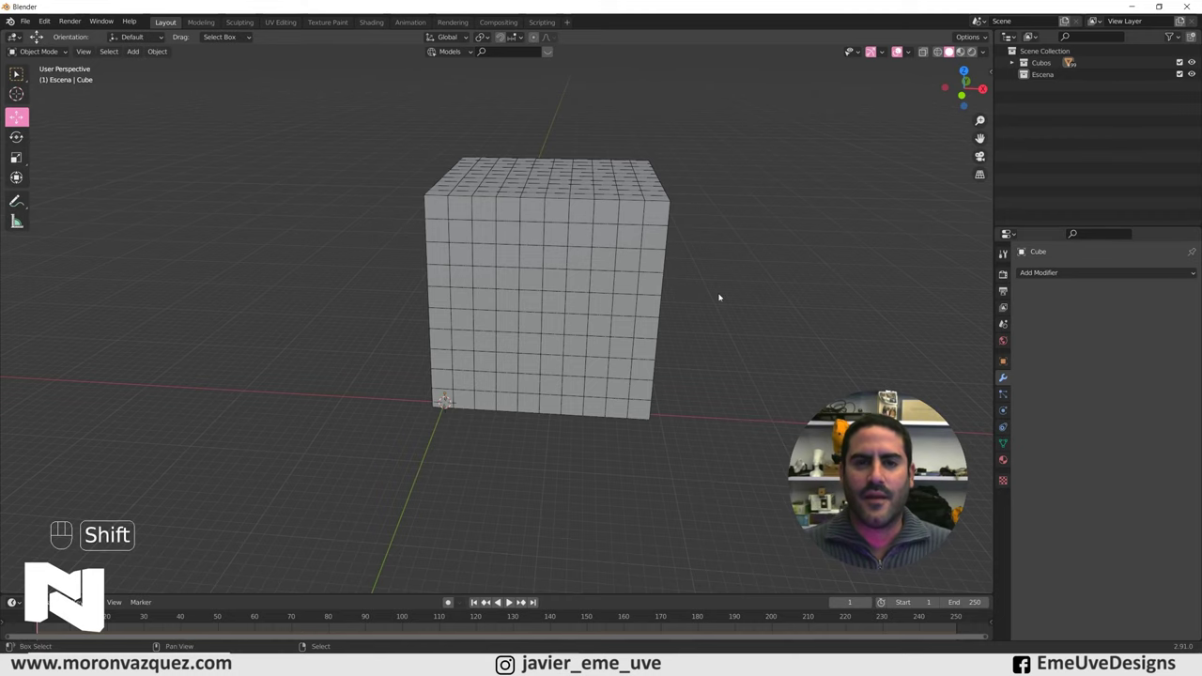
Step: From the top view, move the whole block so it is centred over the world origin
left_click_drag(706, 282, 715, 297)
middle_click(716, 300)
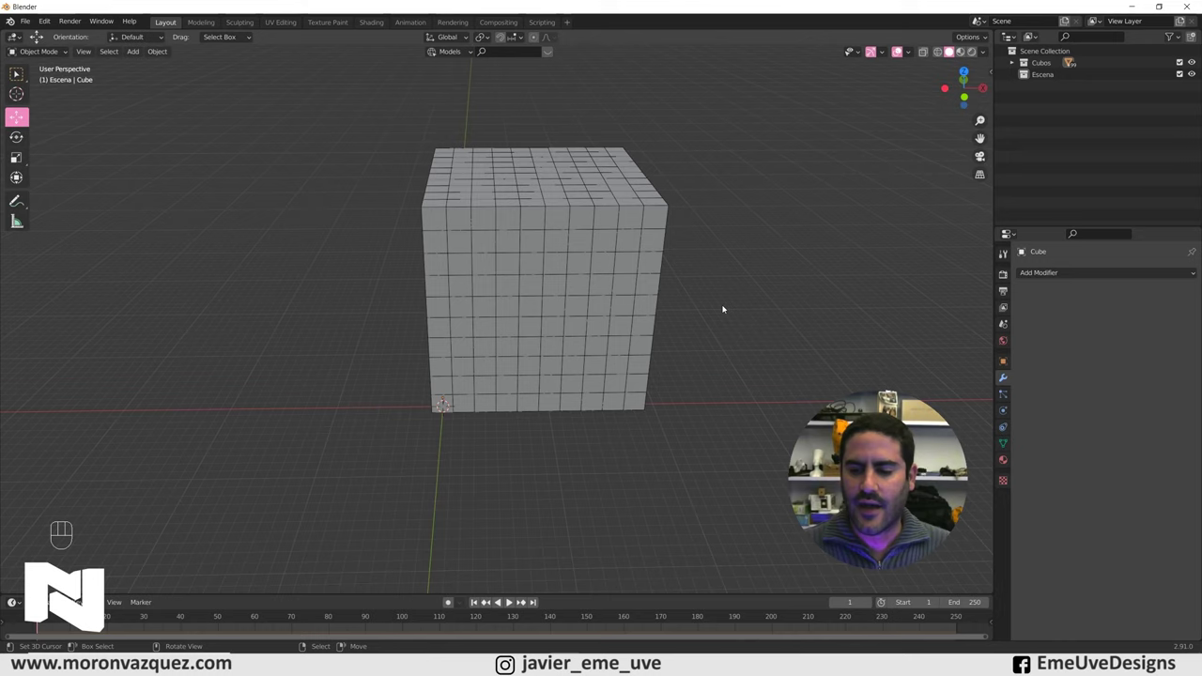
key("KP_7")
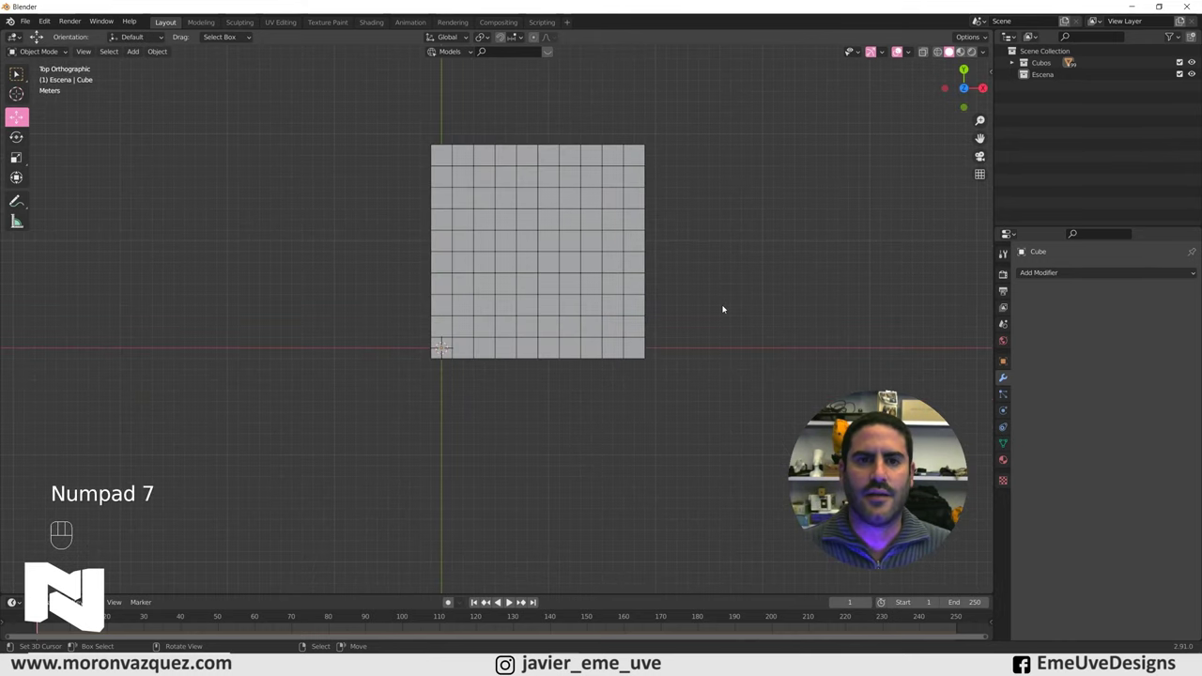
key("a")
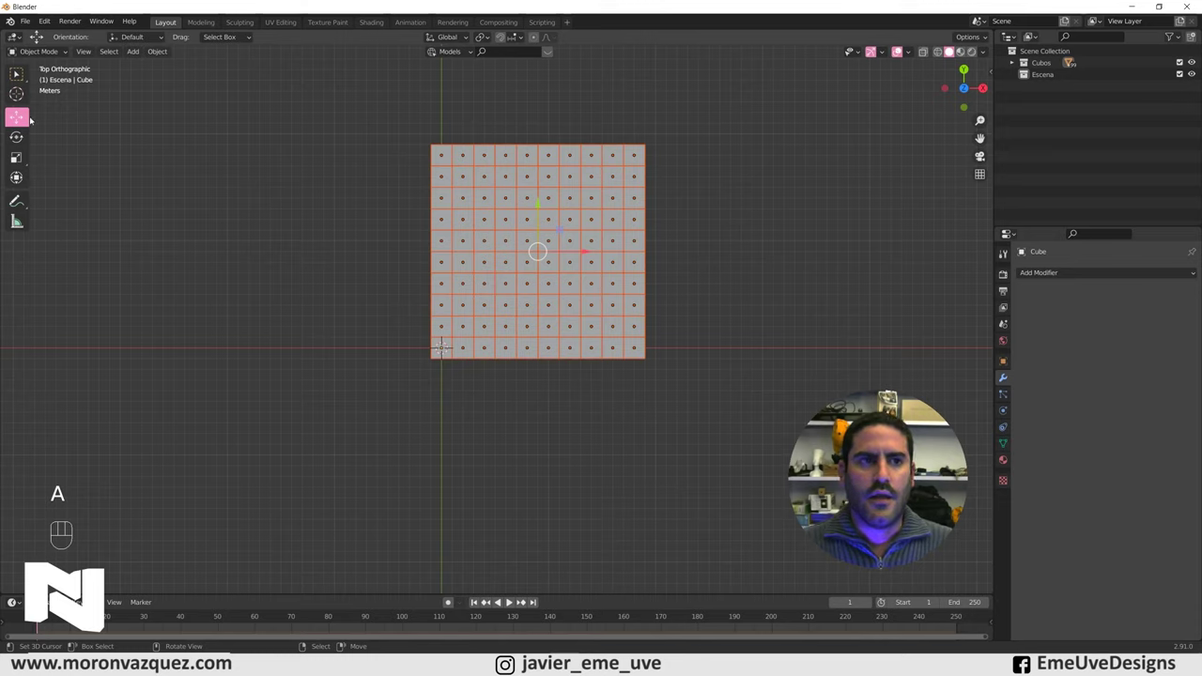
key("g")
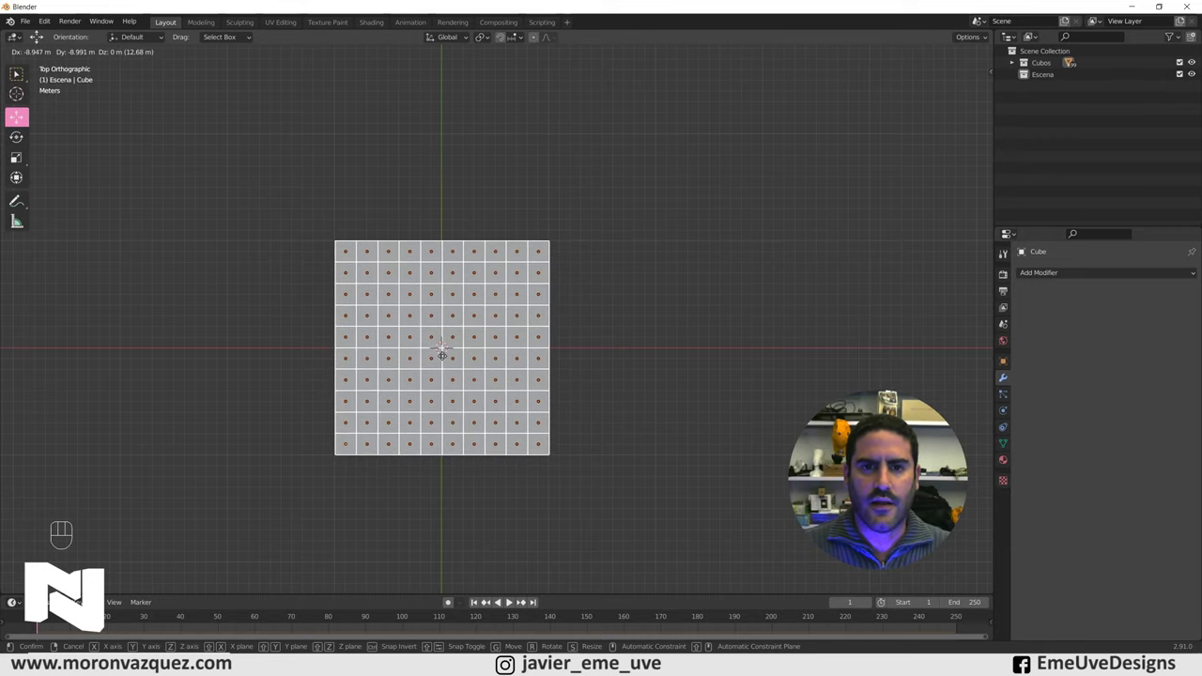
left_click_drag(629, 366, 677, 288)
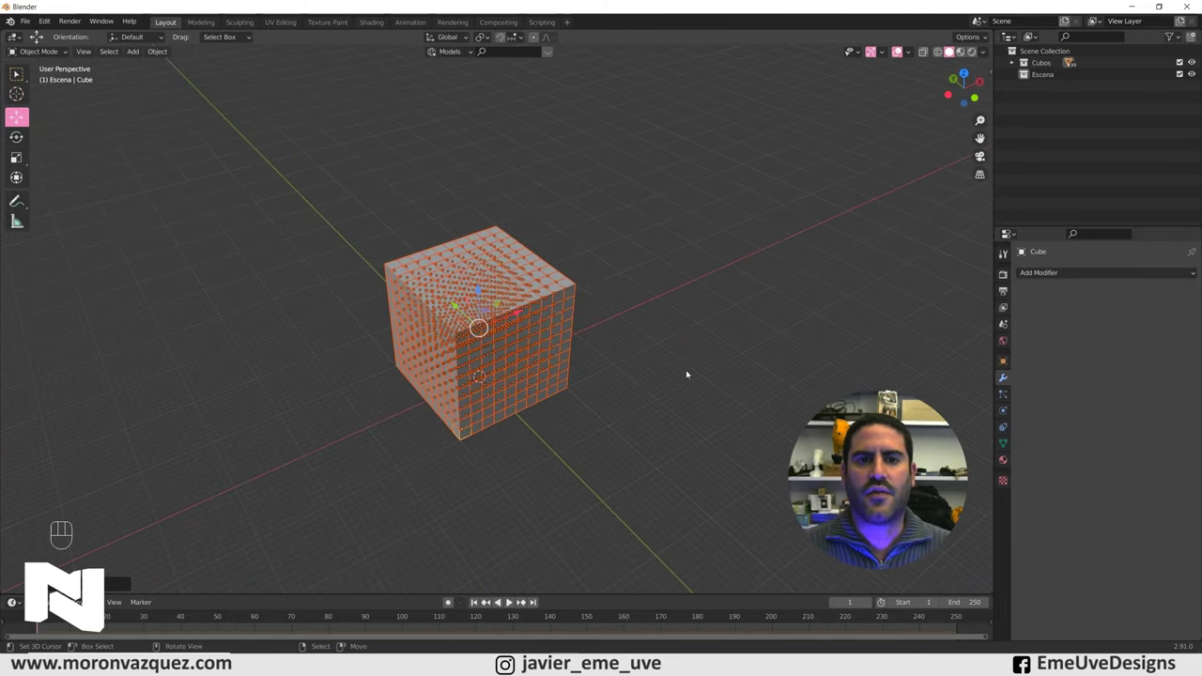
Step: Check the block's position from the front view and return to a perspective view
left_click_drag(663, 376, 618, 339)
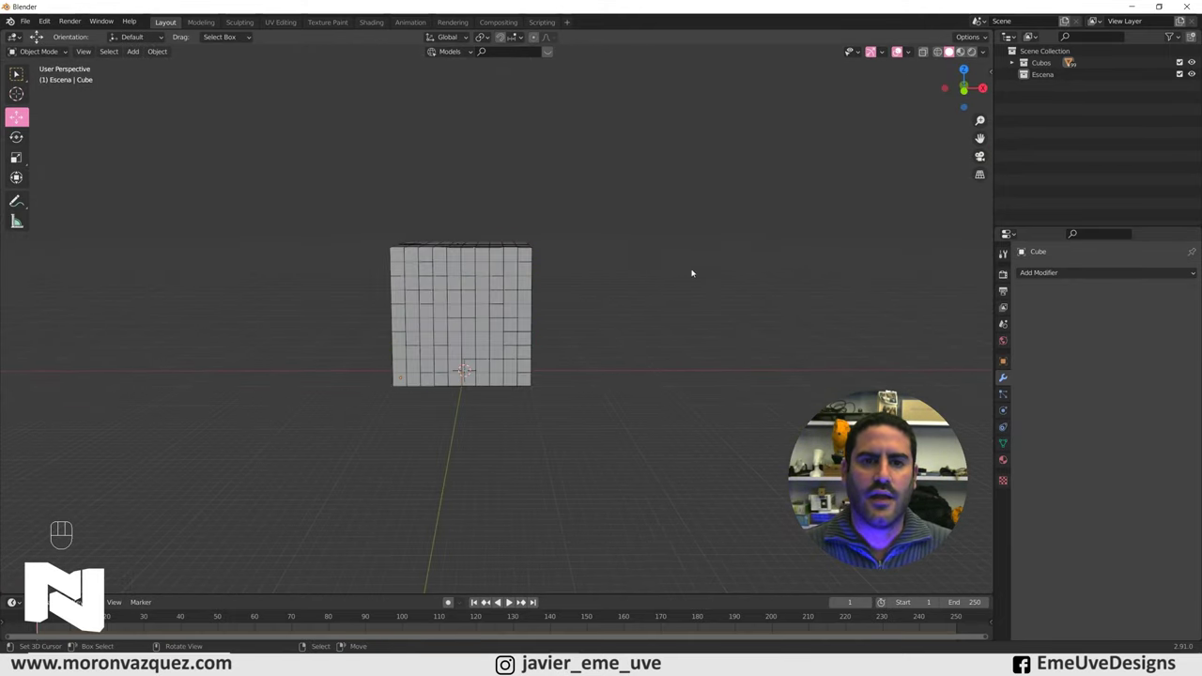
middle_click(674, 272)
key("KP_1")
middle_click(542, 377)
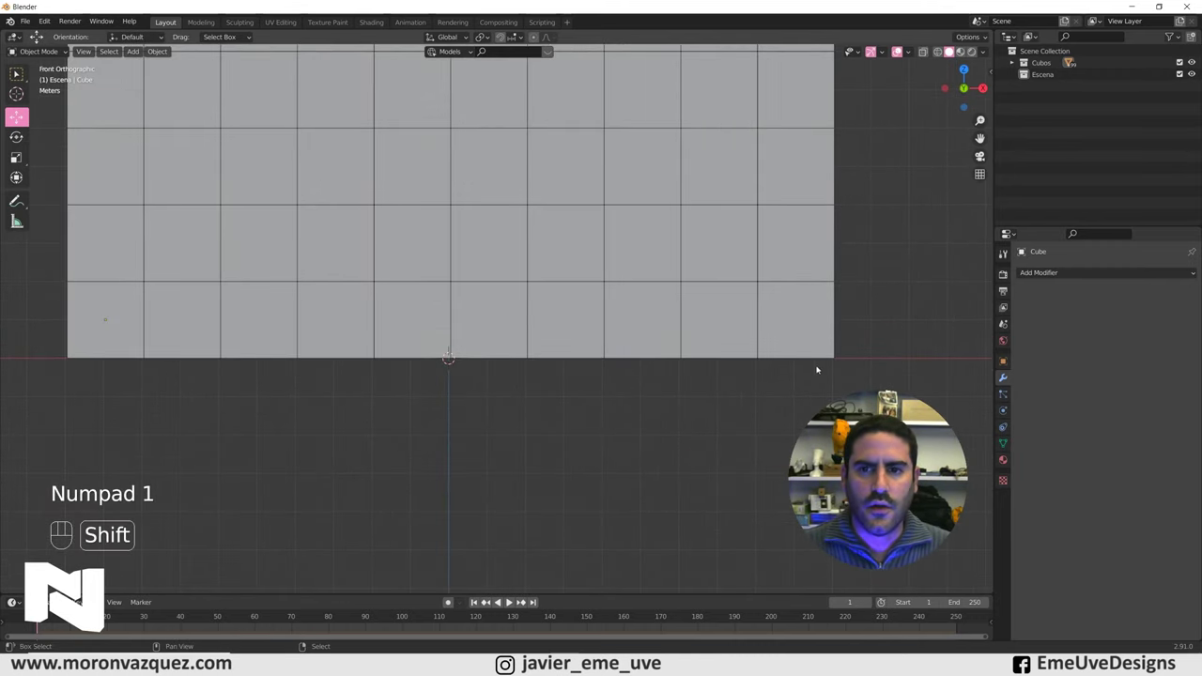
left_click_drag(722, 323, 614, 340)
middle_click(625, 340)
left_click_drag(632, 344, 644, 357)
left_click_drag(657, 334, 720, 325)
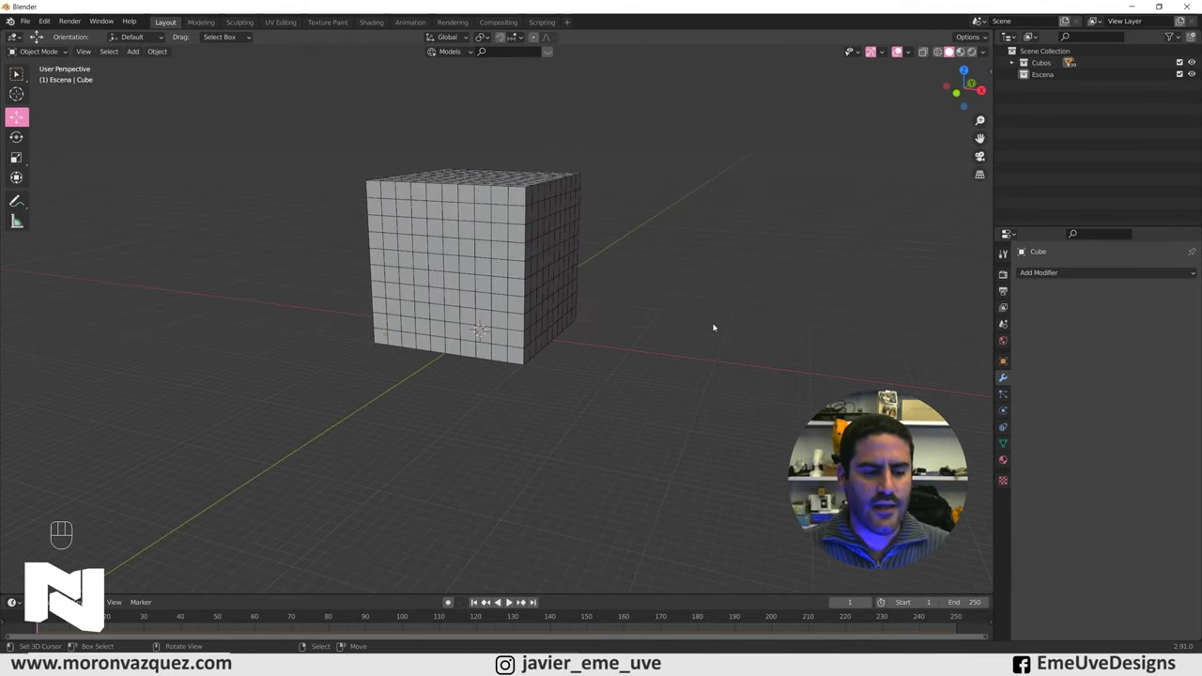
Step: Add a cube and scale it into a wide 100 by 100 m, 2 m thick floor slab
key("shift+a")
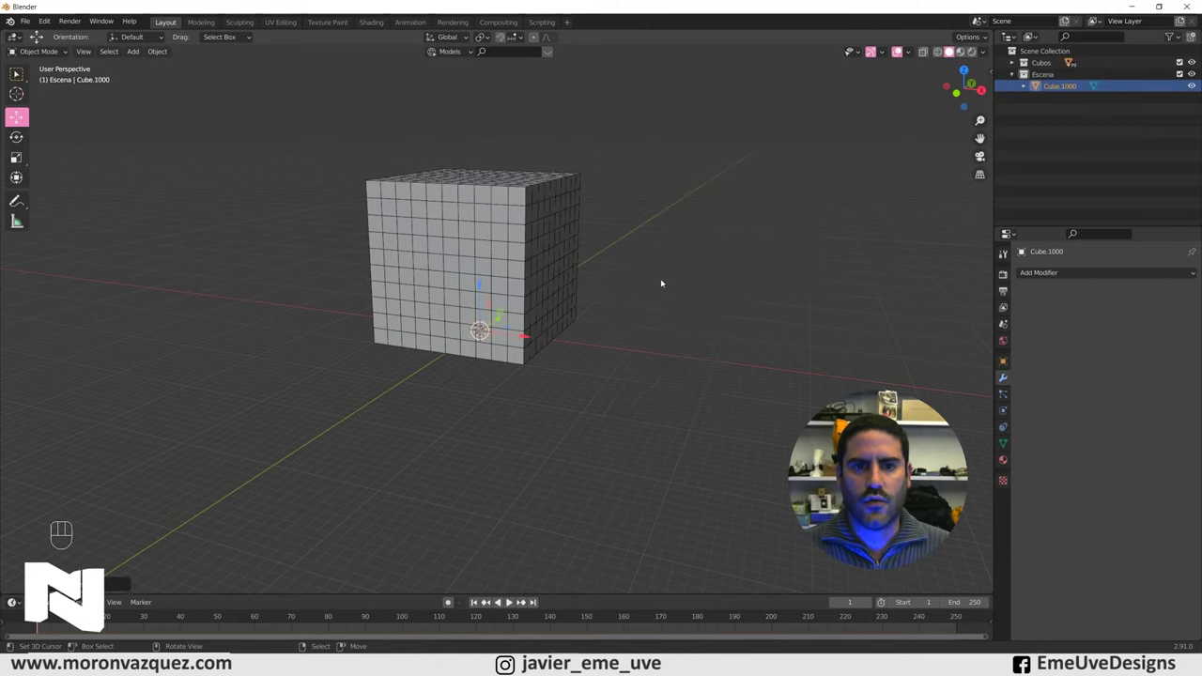
left_click_drag(644, 280, 556, 258)
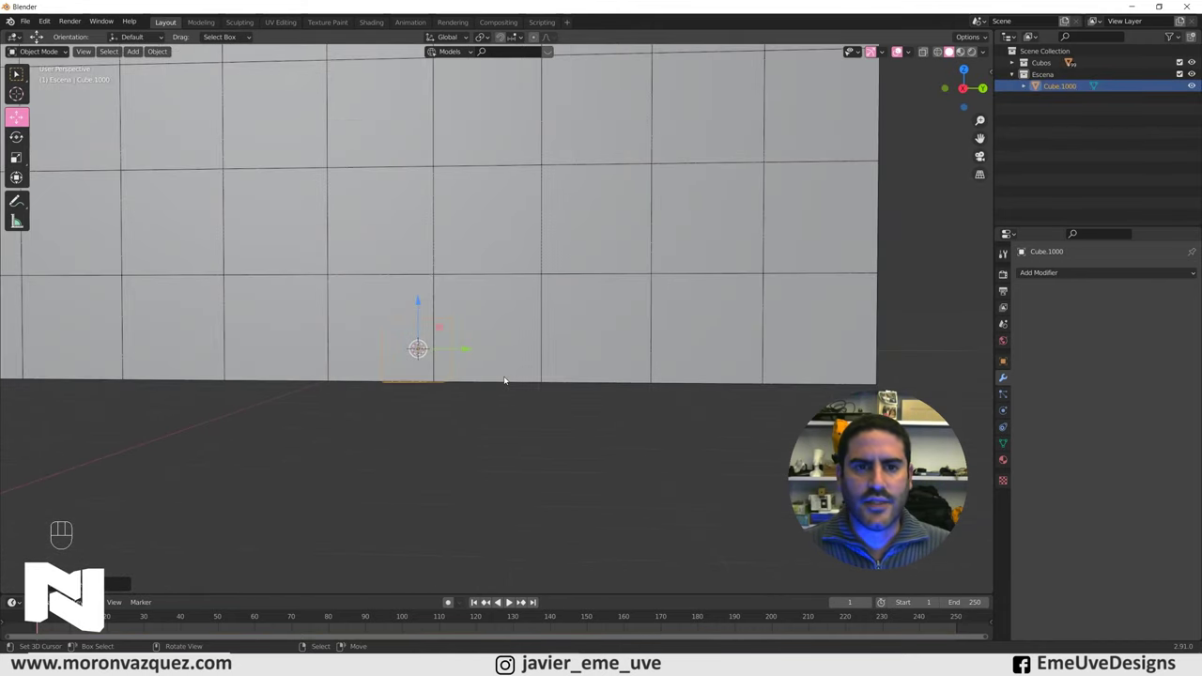
key("KP_1")
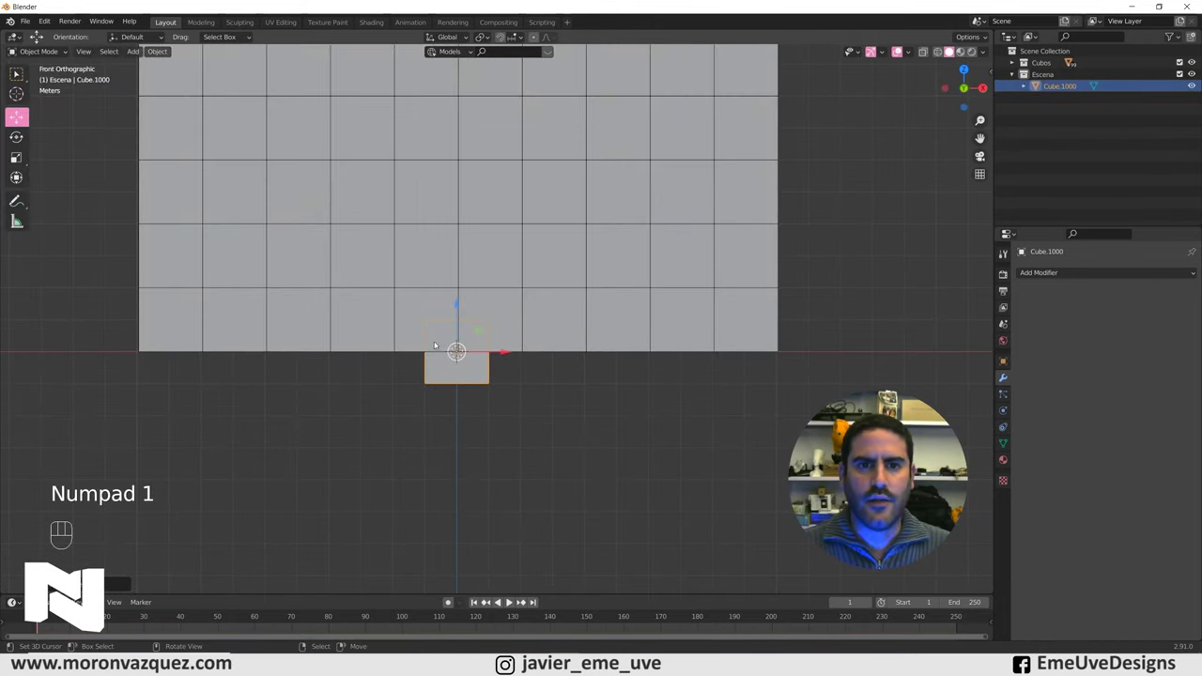
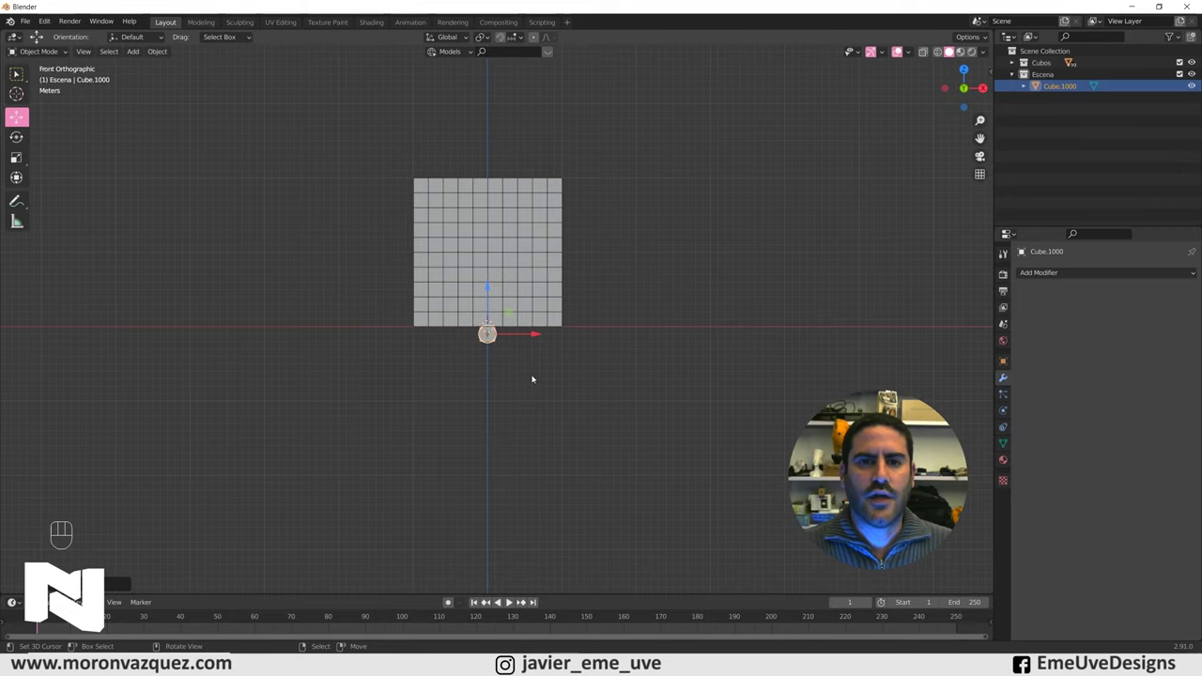
left_click_drag(617, 314, 623, 326)
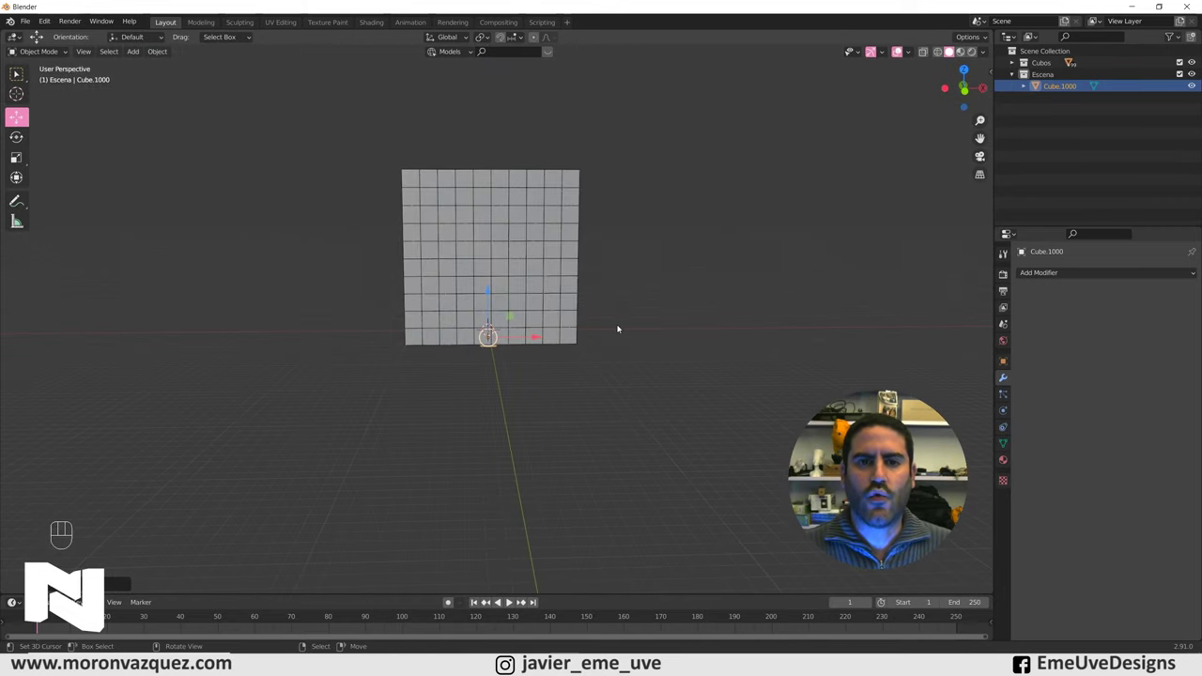
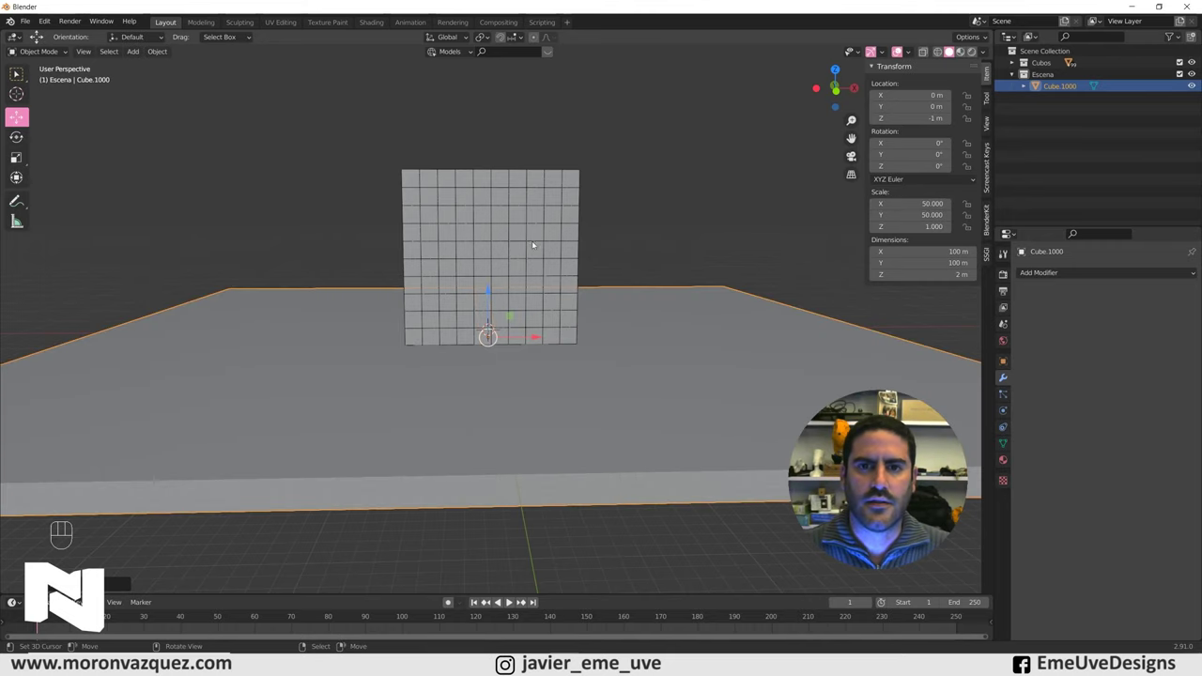
left_click_drag(608, 319, 657, 349)
left_click_drag(646, 394, 632, 364)
left_click_drag(768, 364, 762, 386)
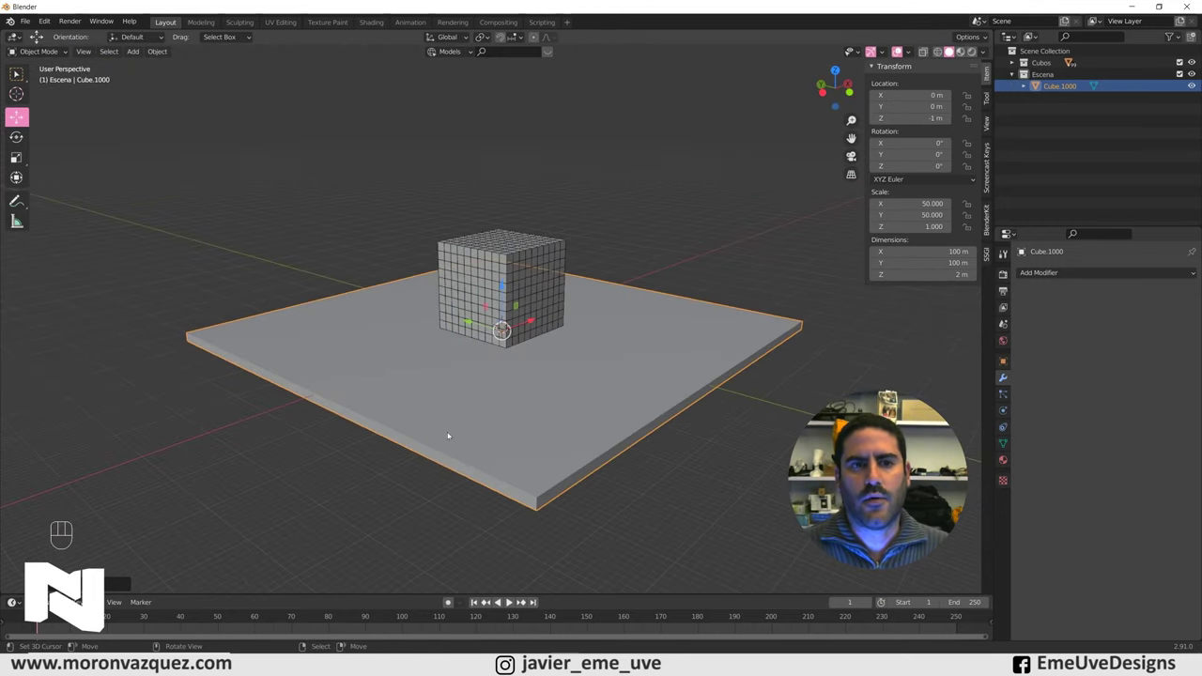
Step: Orbit and pan to inspect the floor slab beneath the cube block
left_click_drag(716, 408, 670, 427)
left_click_drag(556, 435, 582, 406)
middle_click(580, 405)
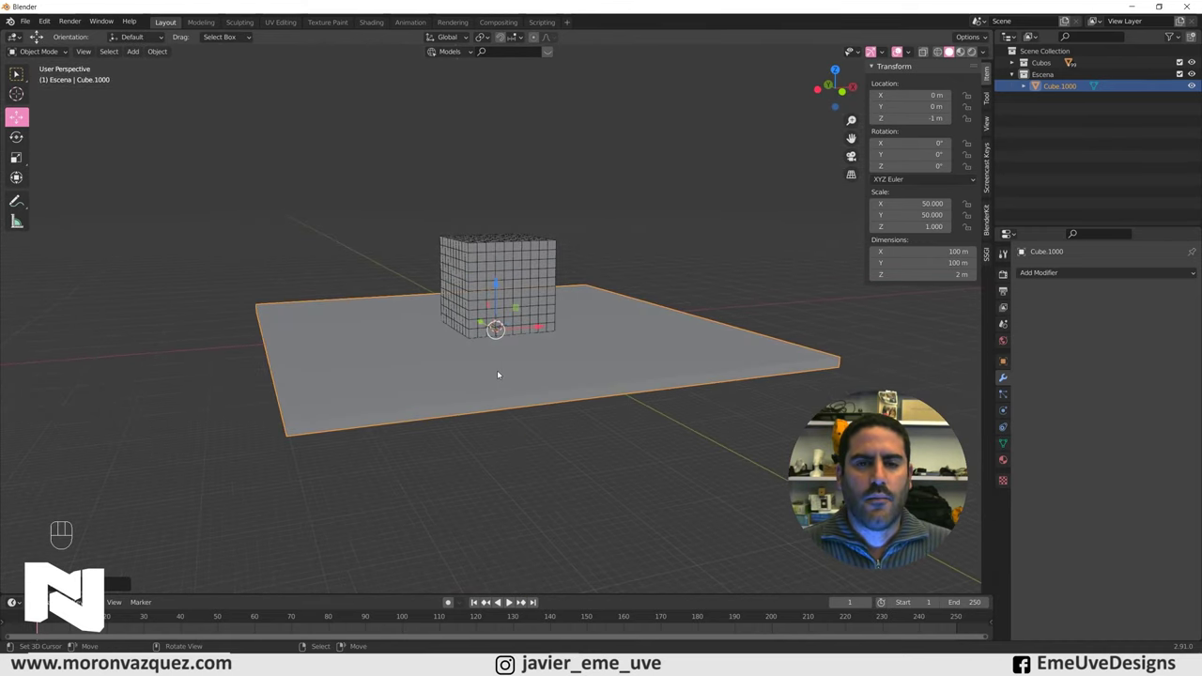
left_click_drag(541, 367, 595, 358)
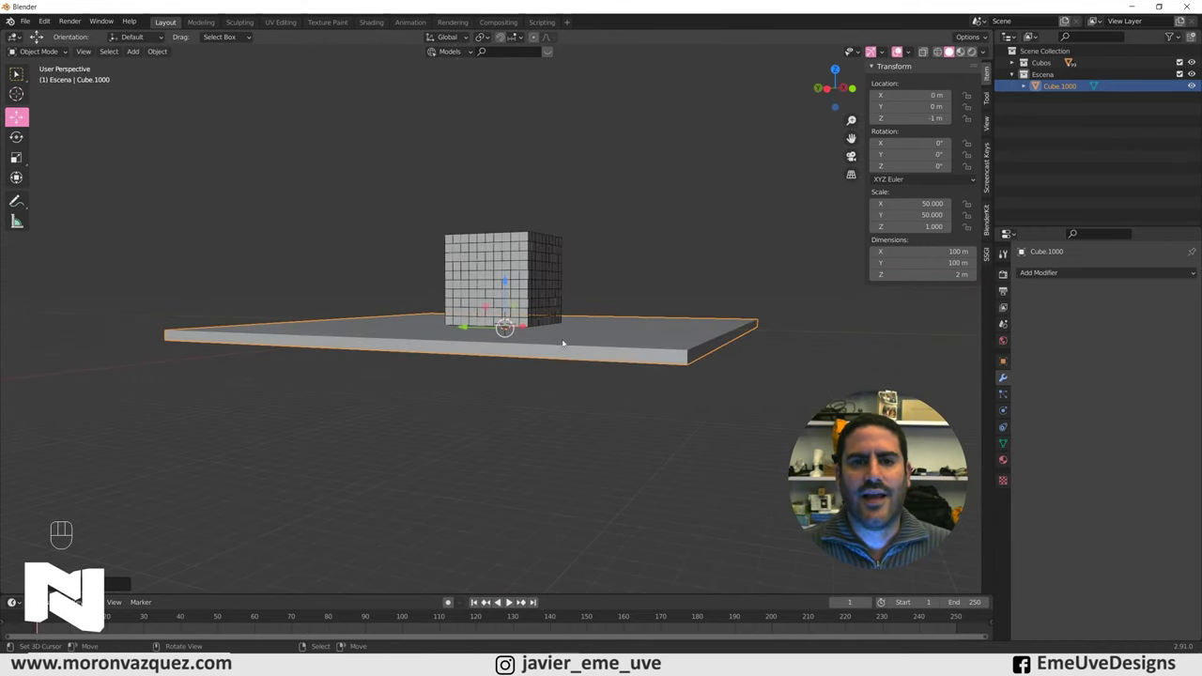
left_click_drag(715, 268, 683, 293)
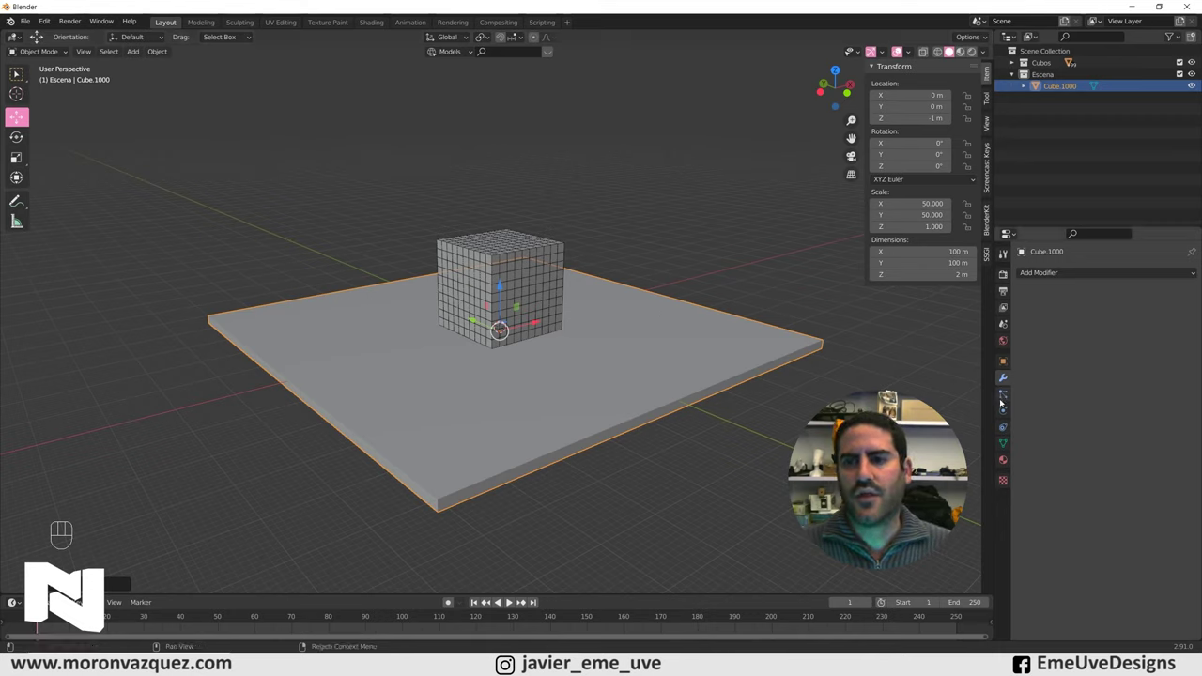
Step: Make the floor slab a Passive rigid body with a Box collision shape
left_click(1006, 415)
left_click(1147, 315)
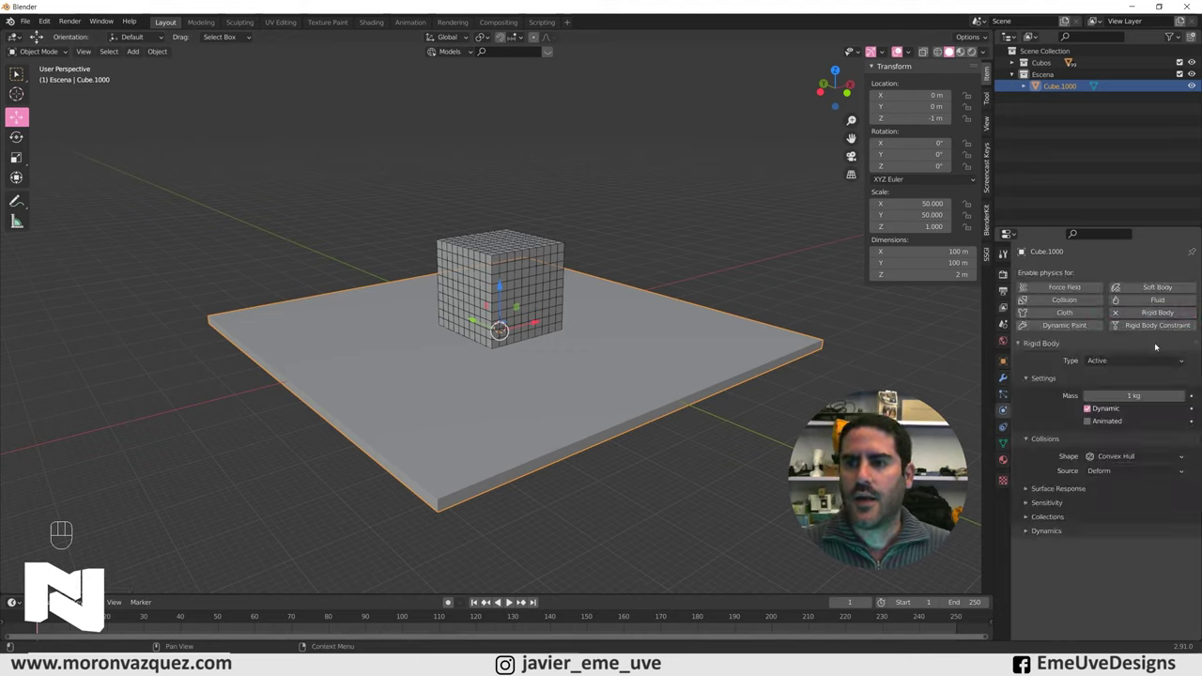
left_click_drag(1115, 361, 1114, 388)
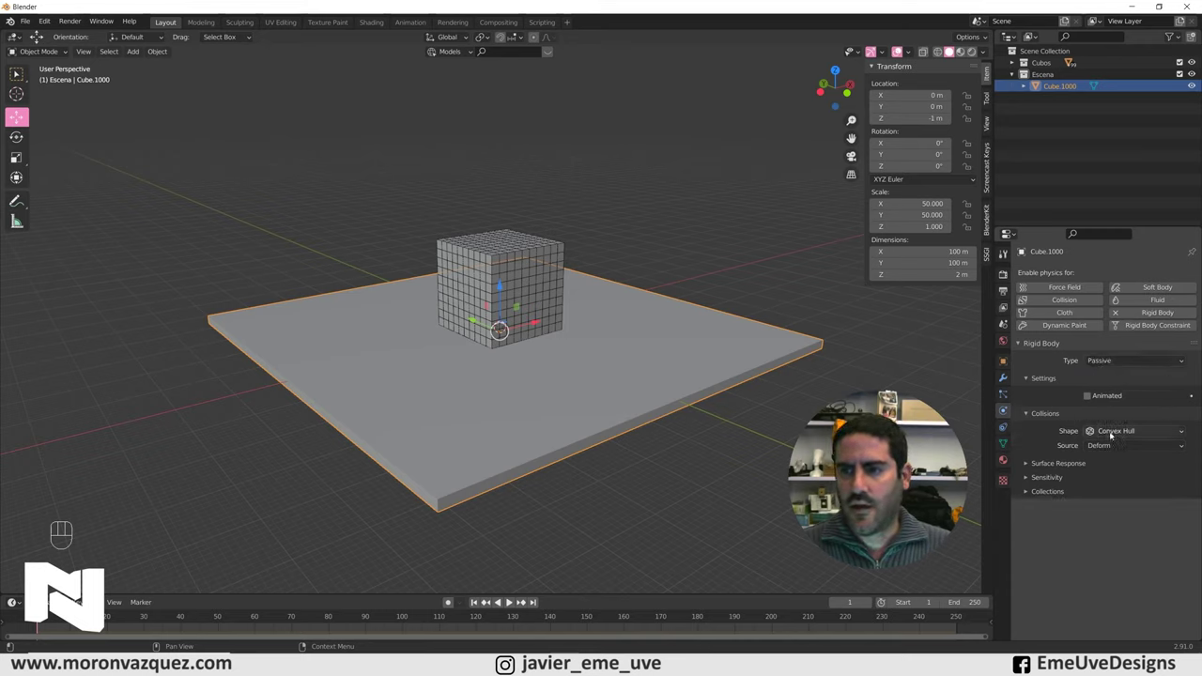
left_click_drag(1112, 434, 1129, 447)
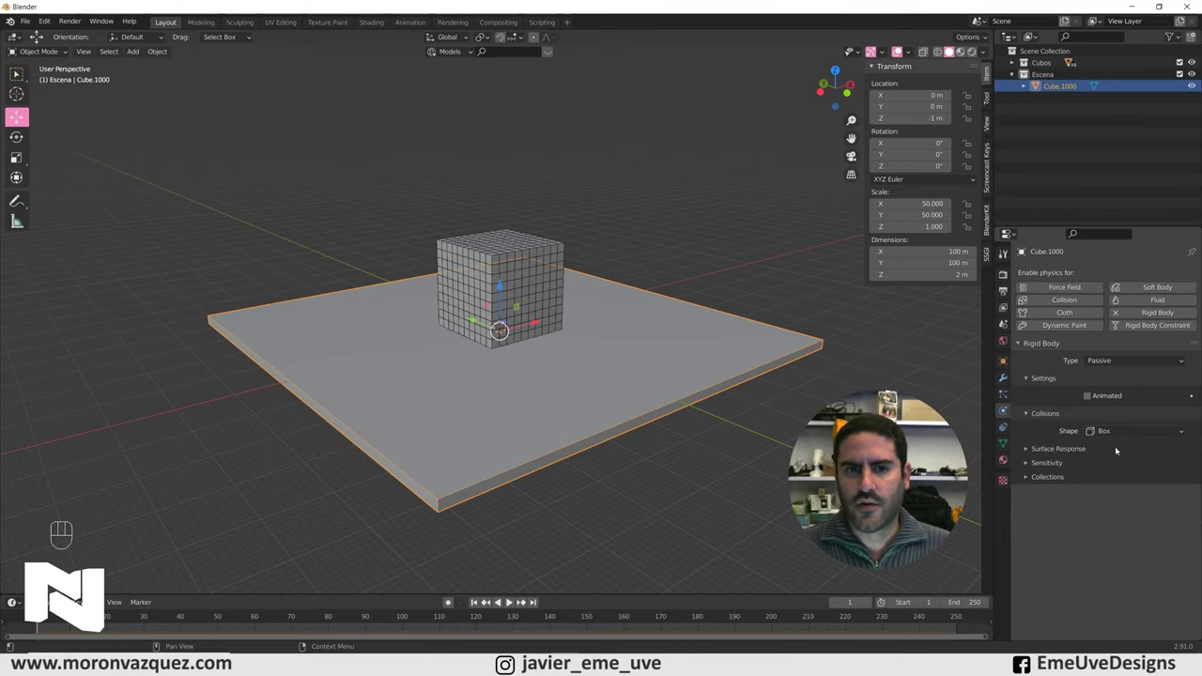
Step: Scrub the timeline to test the simulation, then return to frame 1
left_click_drag(326, 328, 387, 325)
left_click_drag(678, 386, 601, 389)
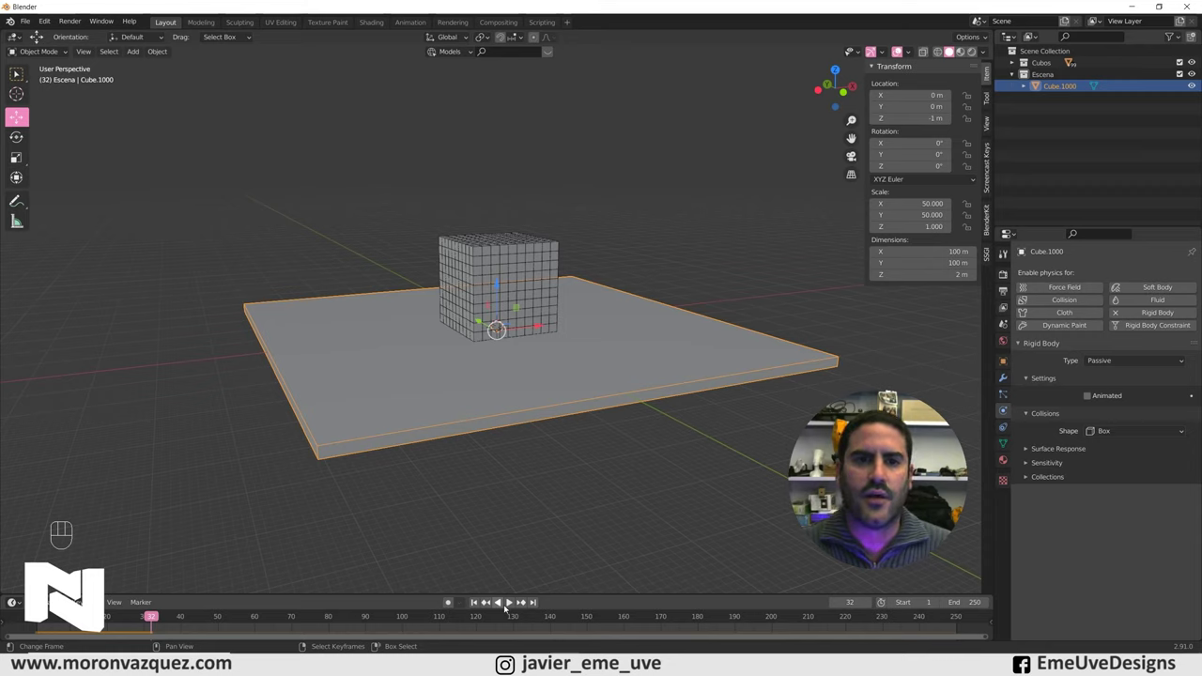
left_click(475, 607)
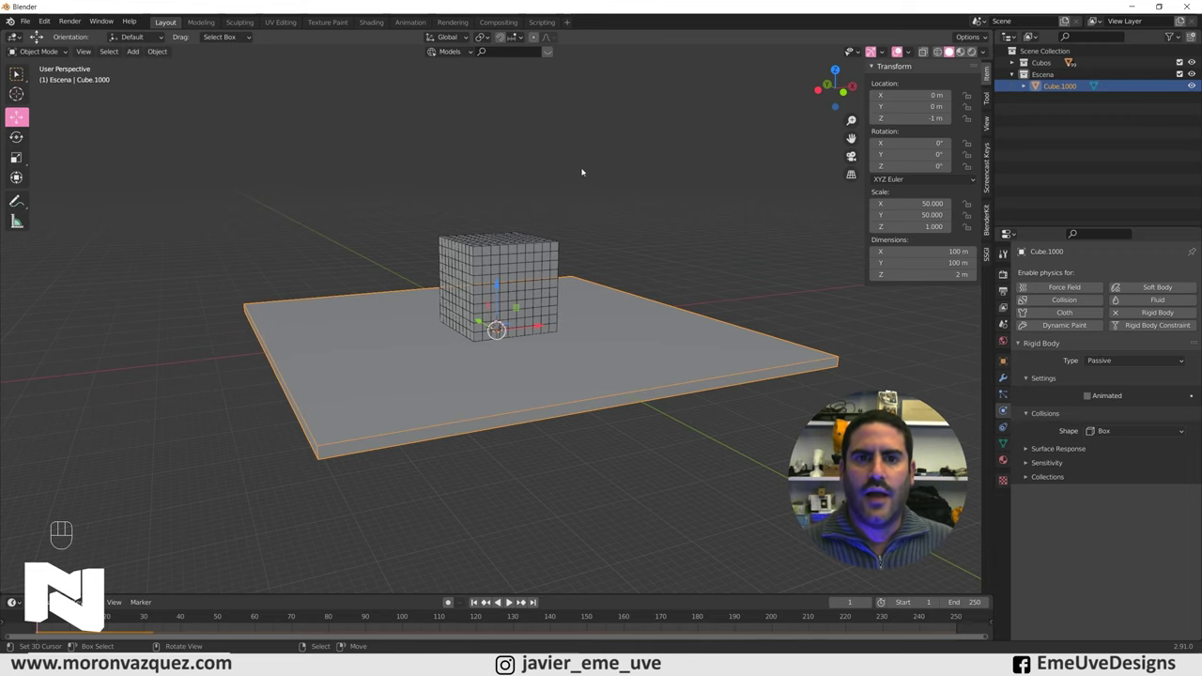
Step: Switch to Rendered shading and add an area light to the scene
left_click_drag(666, 172, 685, 176)
left_click_drag(669, 224, 665, 246)
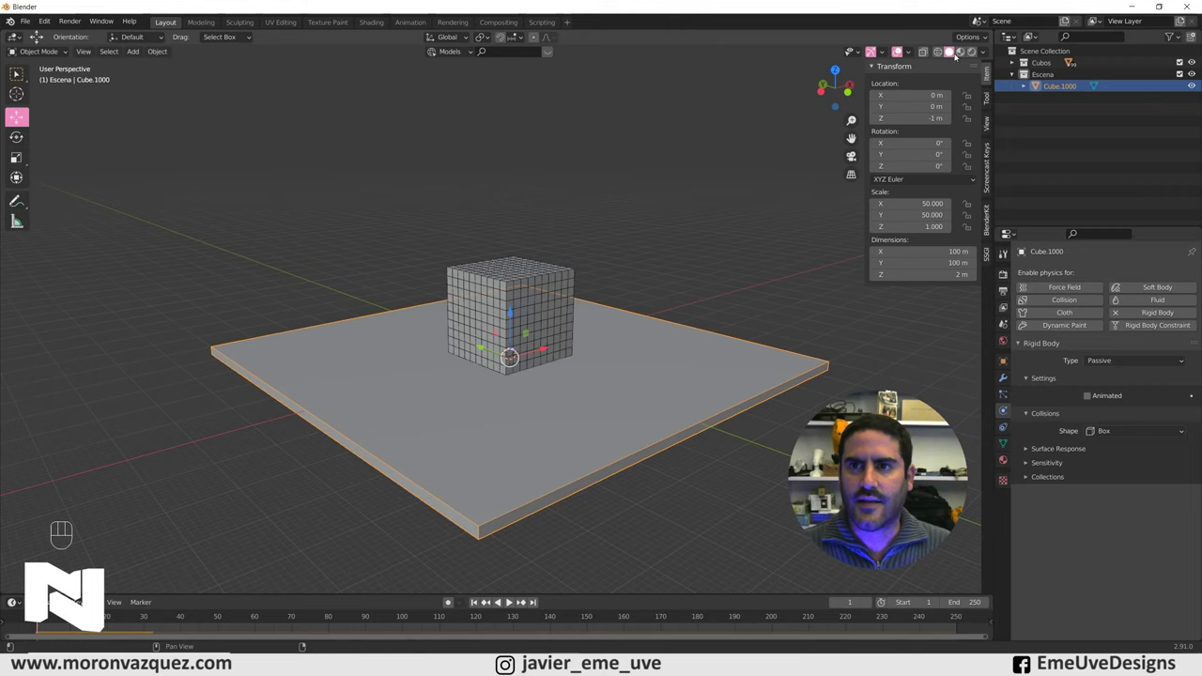
left_click(976, 54)
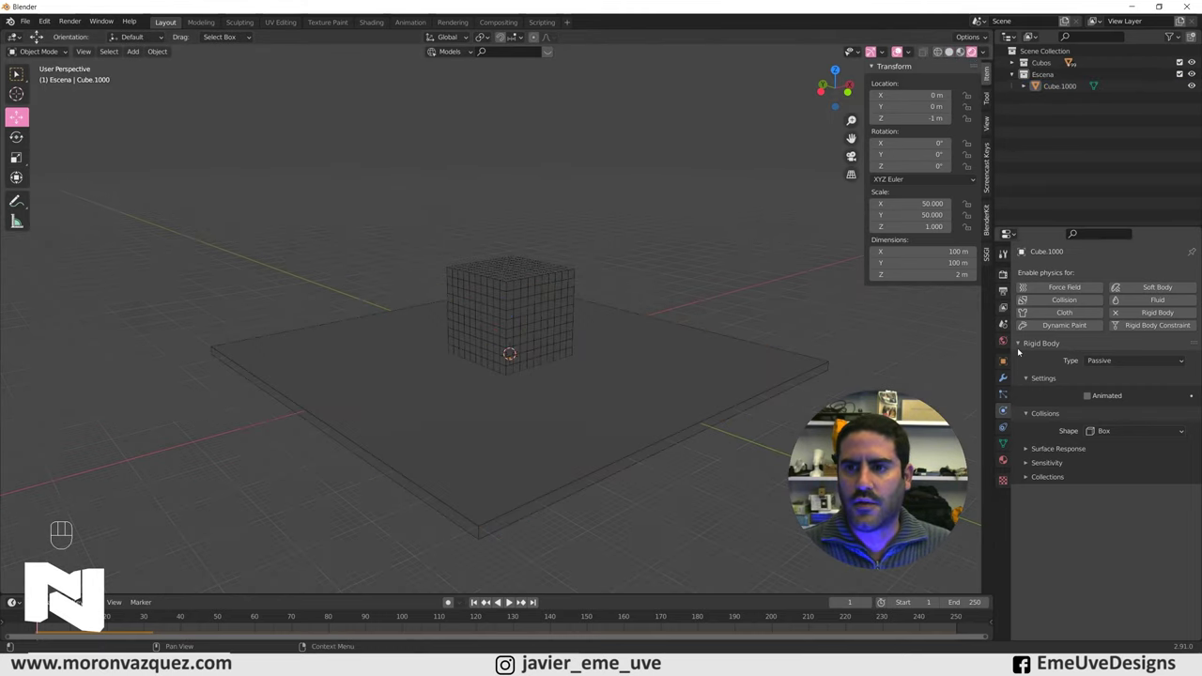
key("shift+a")
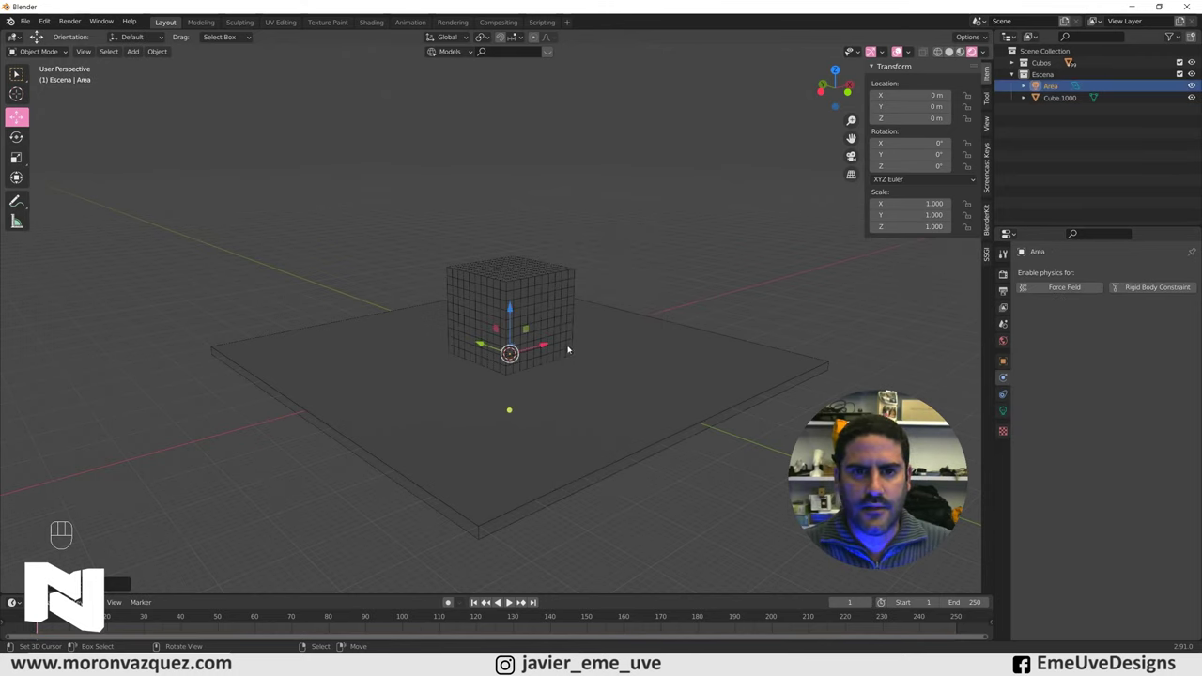
Step: Scale the area light up about 75 times and raise it roughly 81 m above the cube
key("s")
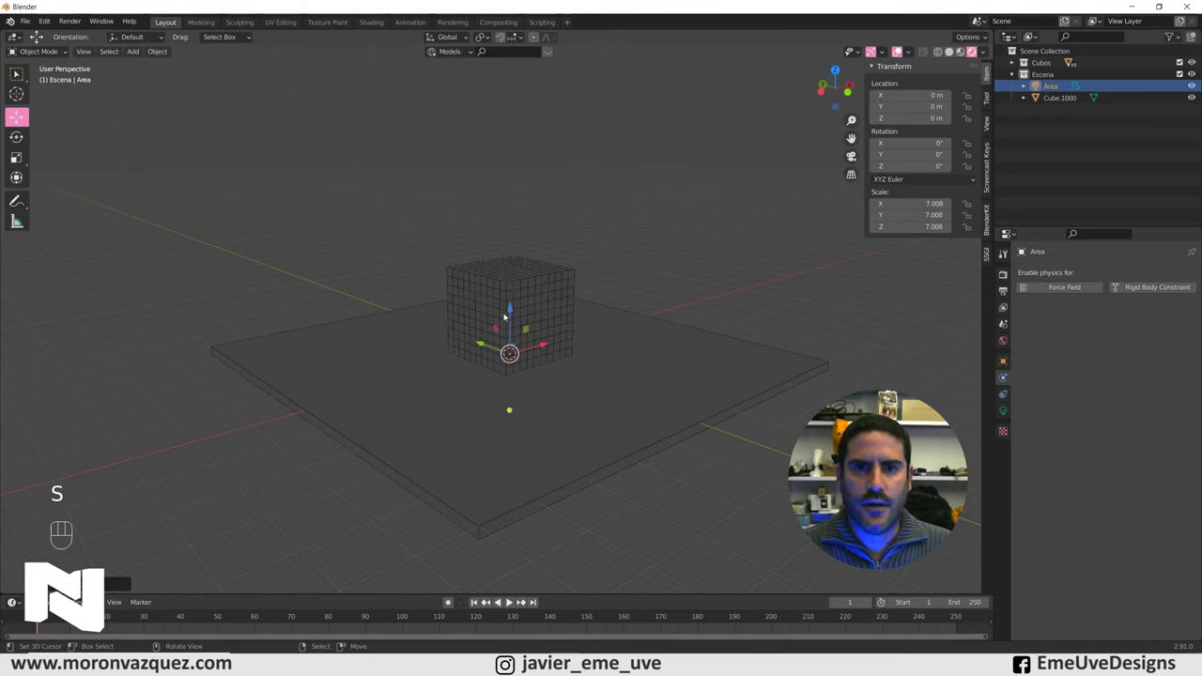
left_click(947, 420)
middle_click(947, 420)
key("s")
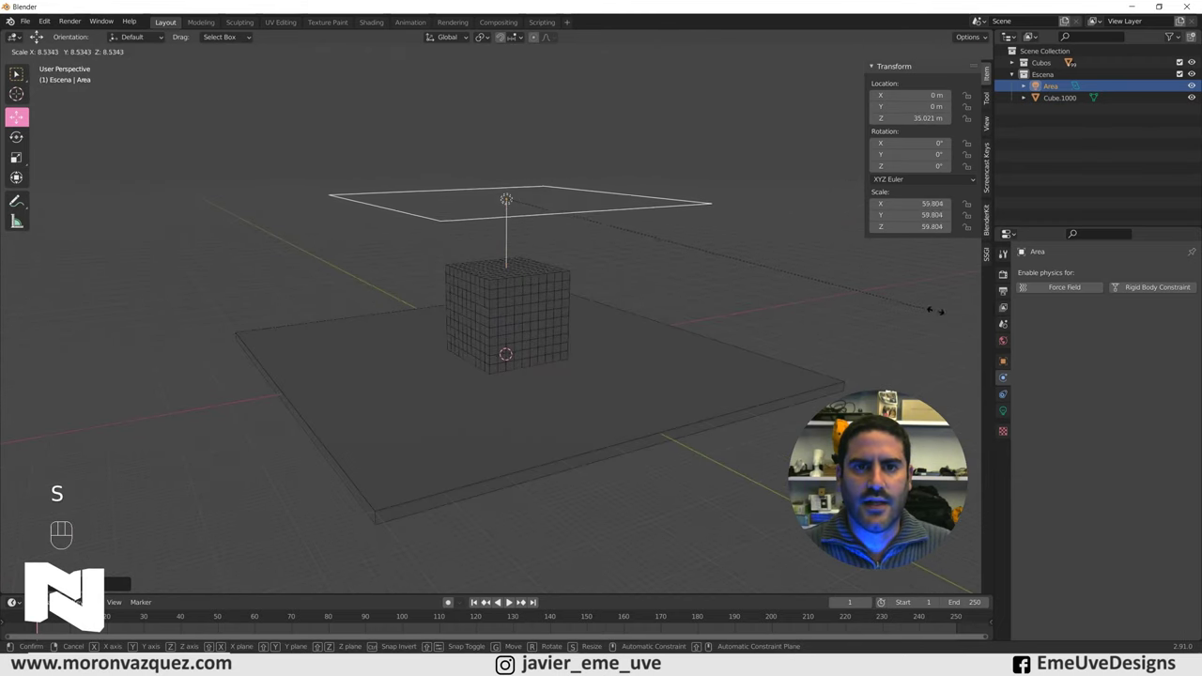
left_click_drag(473, 362, 947, 420)
left_click_drag(947, 421, 947, 421)
left_click_drag(583, 271, 576, 338)
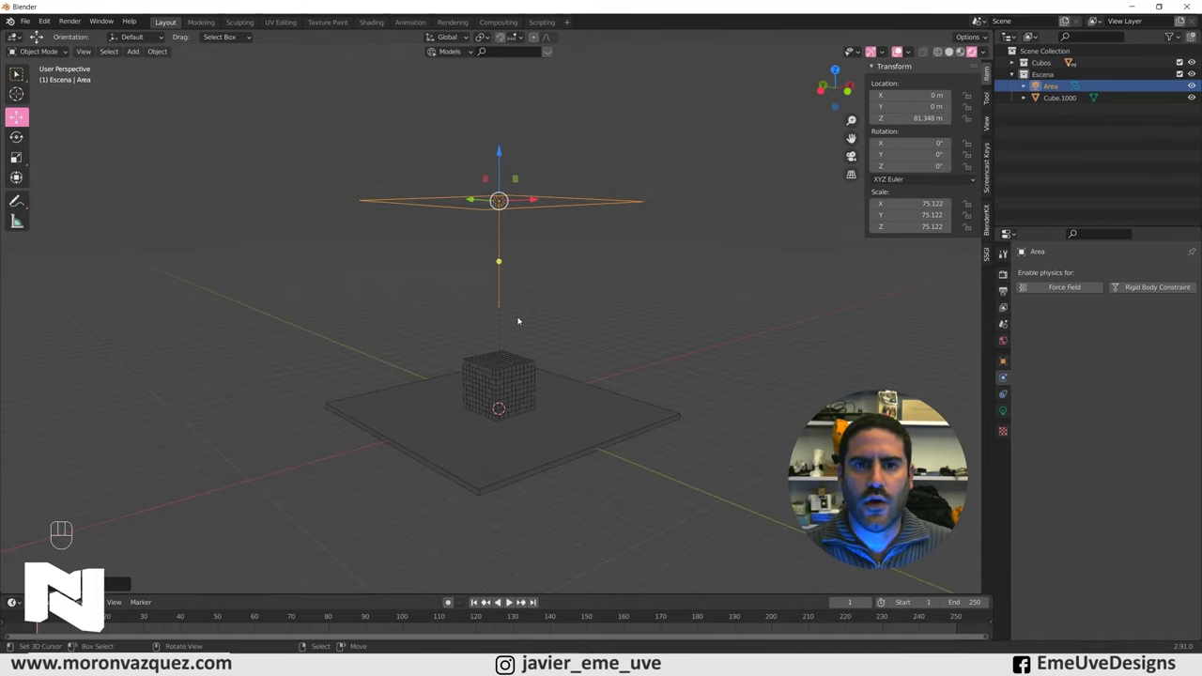
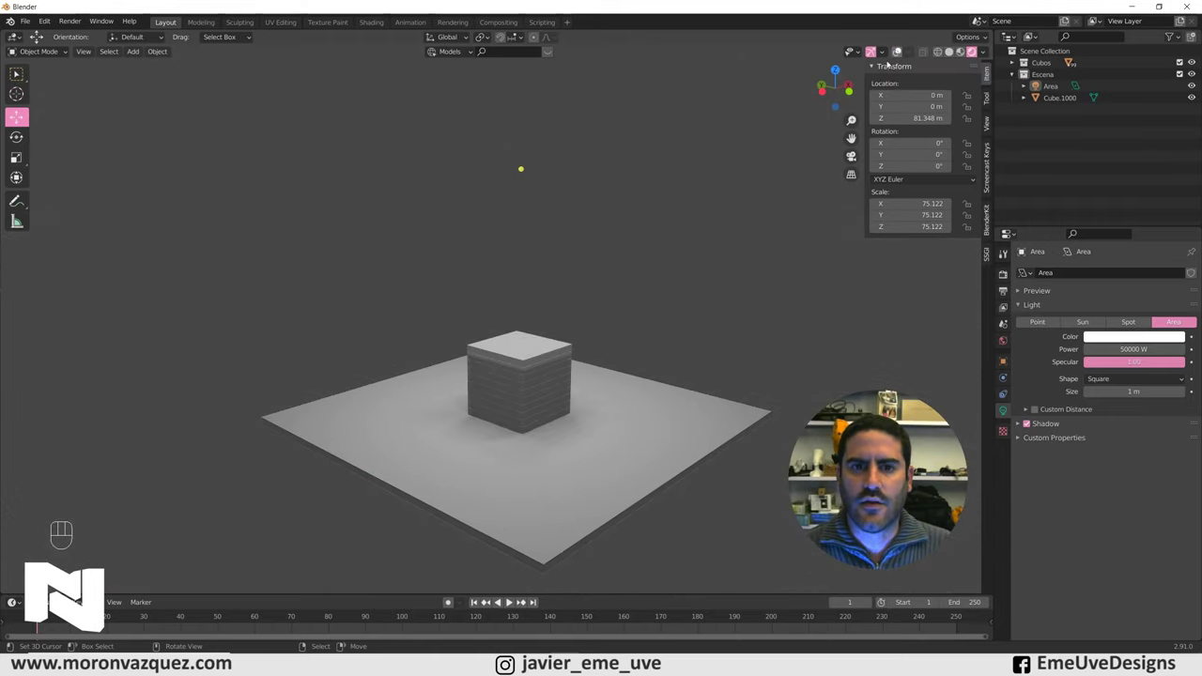
Step: Adjust the view around the cube and show the World surface settings
left_click_drag(739, 295, 736, 263)
left_click_drag(797, 300, 768, 295)
middle_click(173, 521)
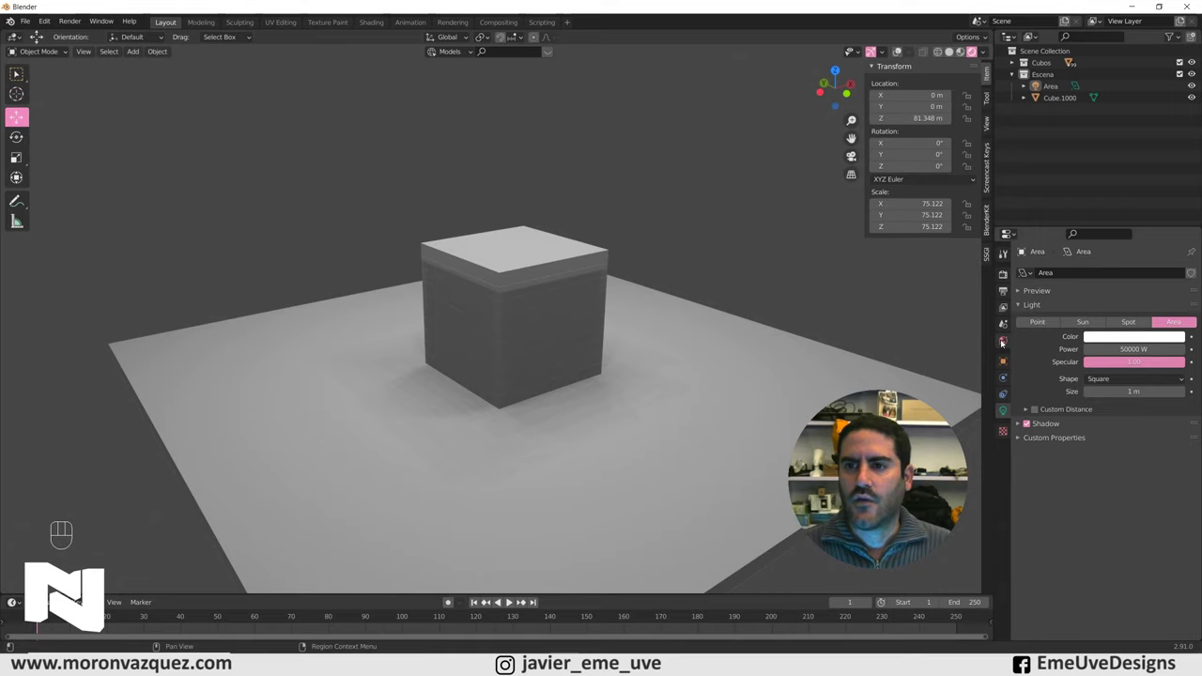
left_click(1006, 342)
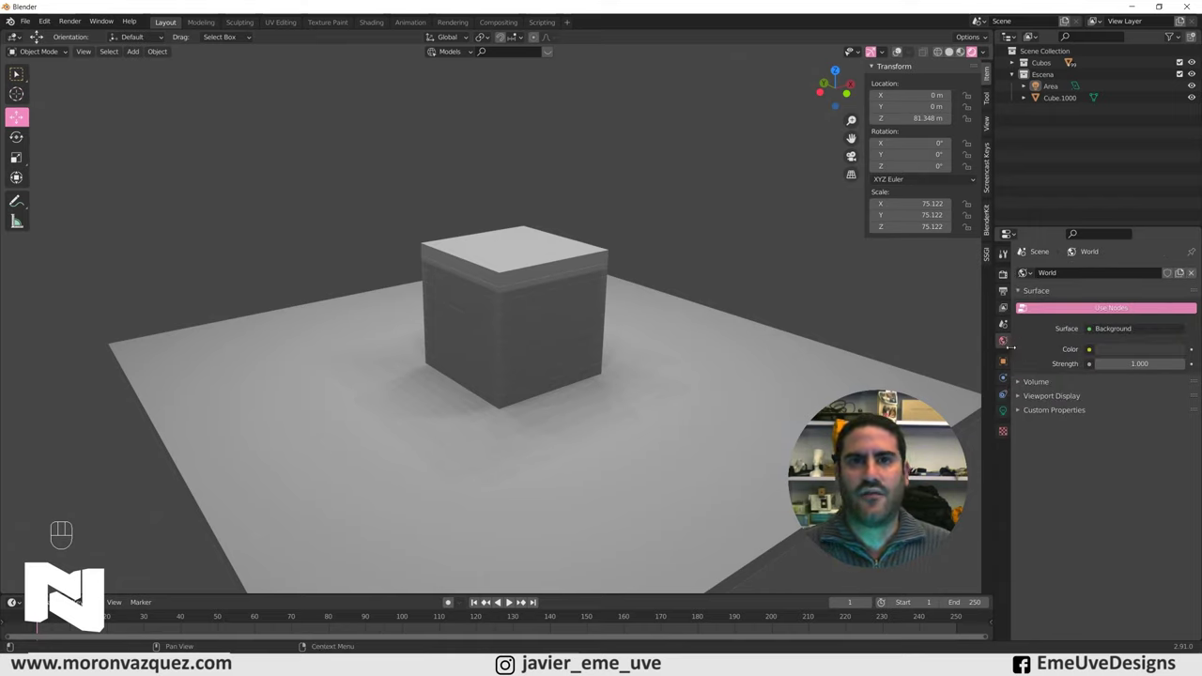
Step: Set the world background colour to black so the block sits in darkness
left_click(1145, 353)
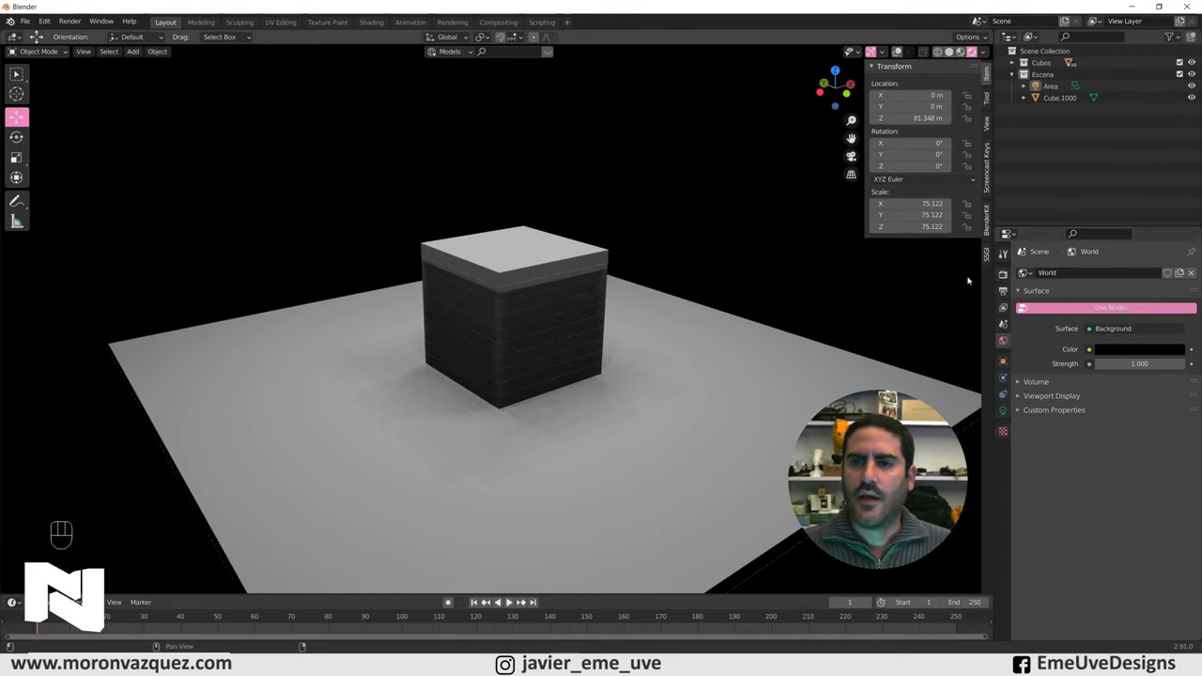
middle_click(759, 278)
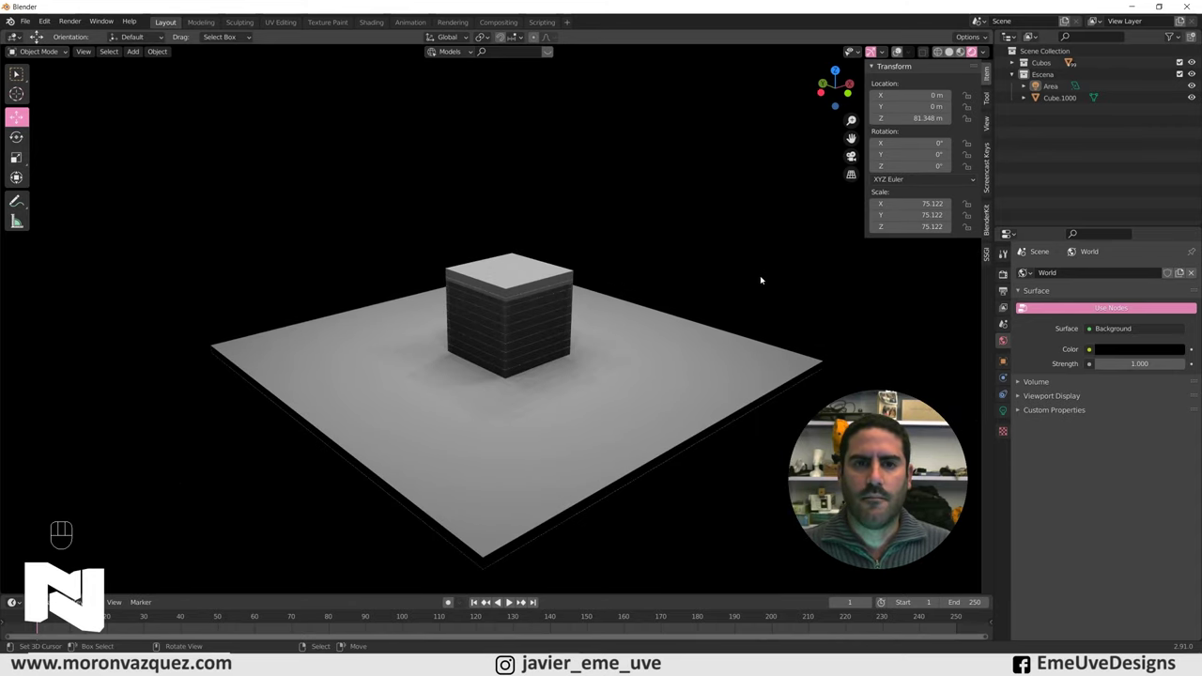
Step: Add a camera, align it to the current view and lock Camera to View
key("shift+a")
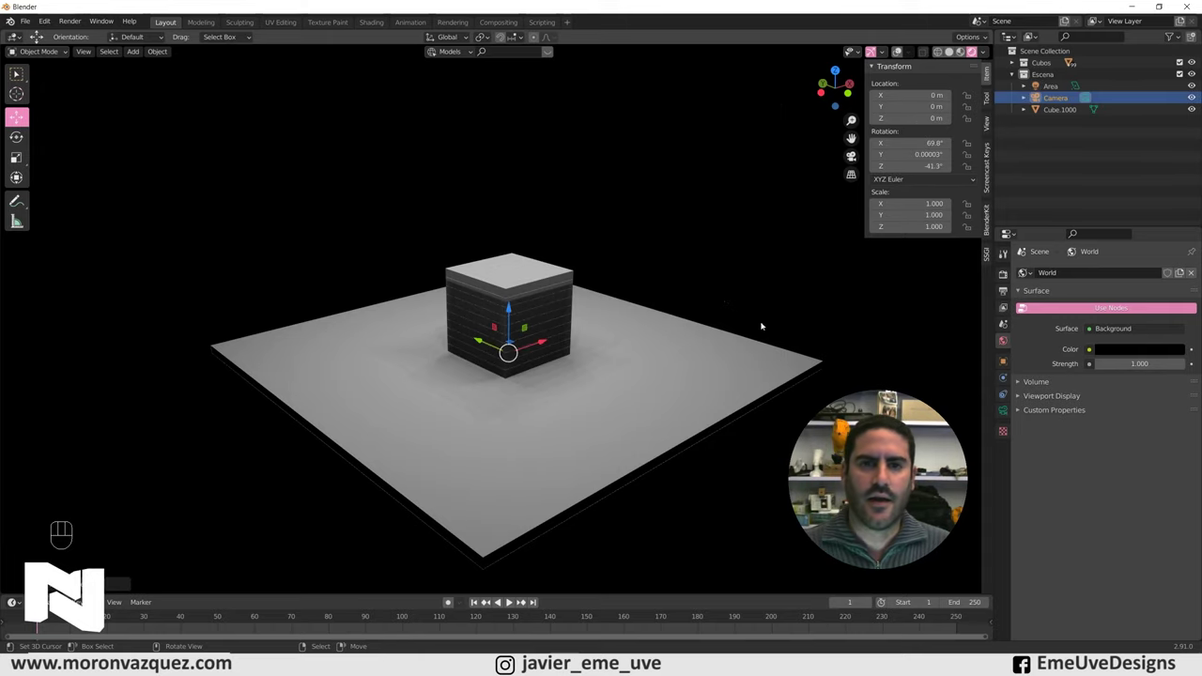
left_click_drag(696, 389, 689, 391)
key("ctrl+alt+KP_0")
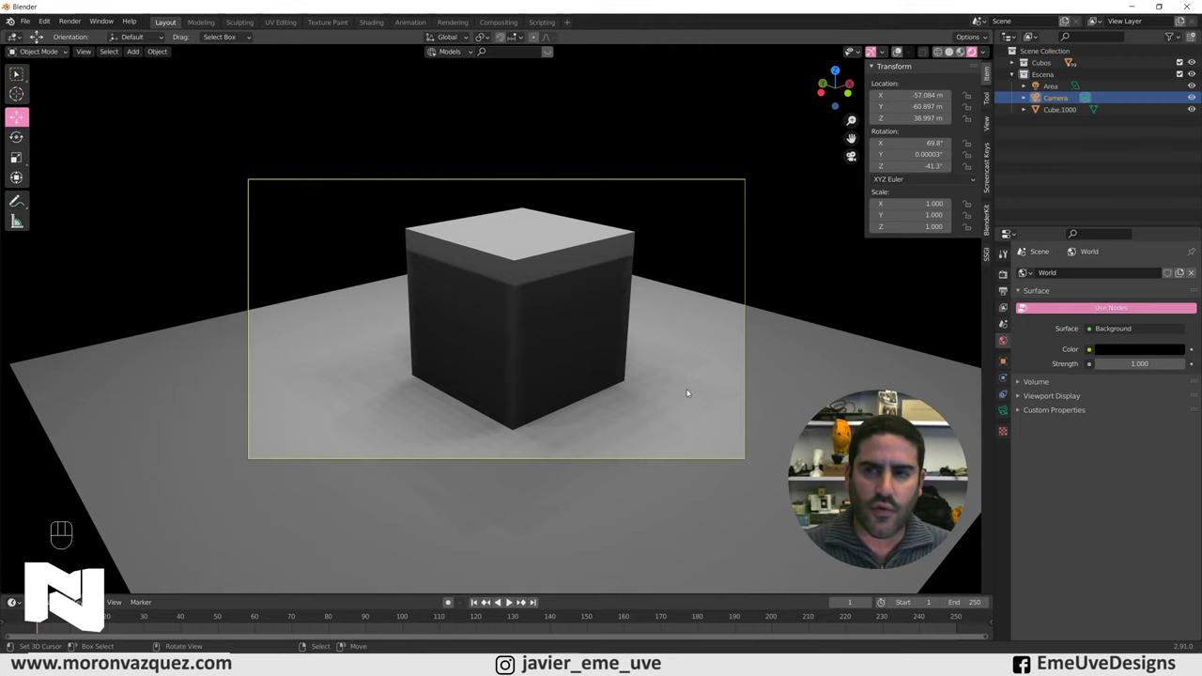
key("n")
key("n")
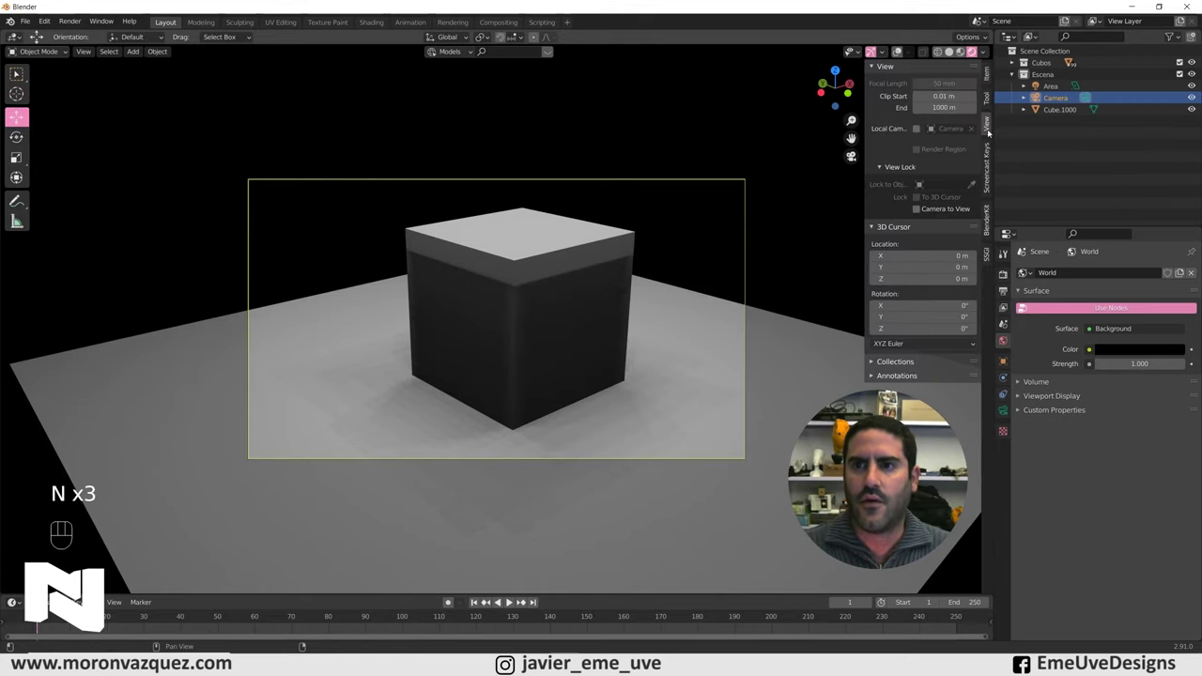
left_click(924, 209)
Step: Frame the cube block through the camera, unlock Camera to View and check the camera view
left_click_drag(700, 330, 682, 332)
middle_click(649, 334)
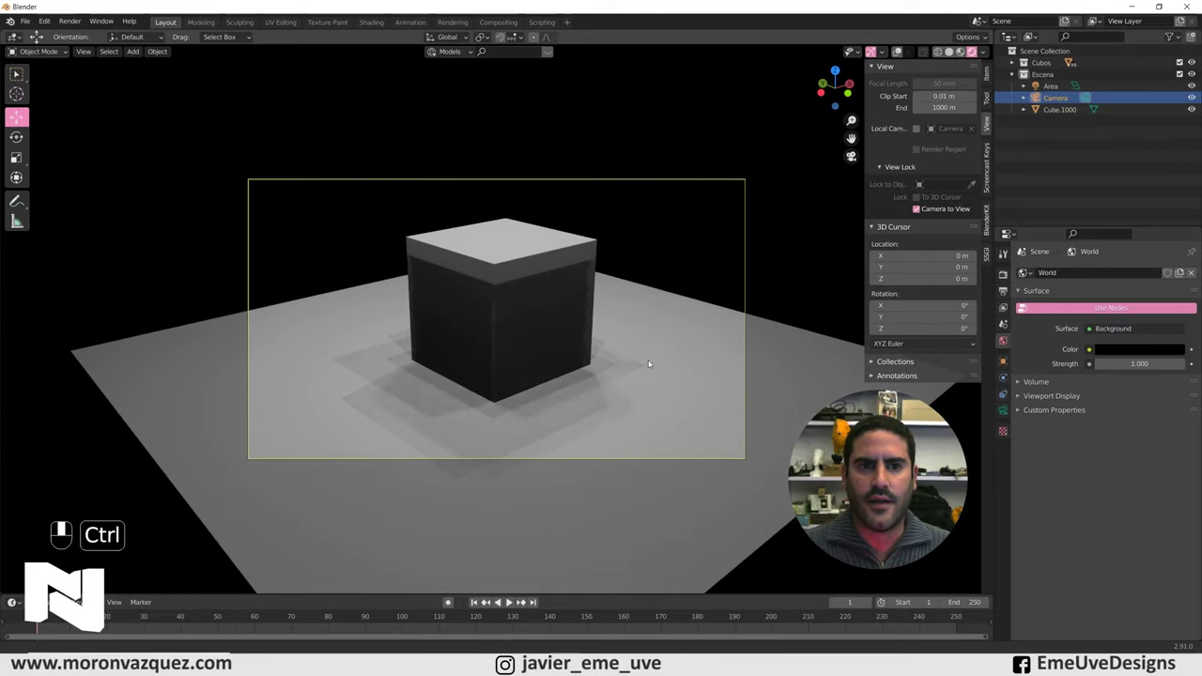
middle_click(644, 368)
left_click_drag(639, 373, 635, 396)
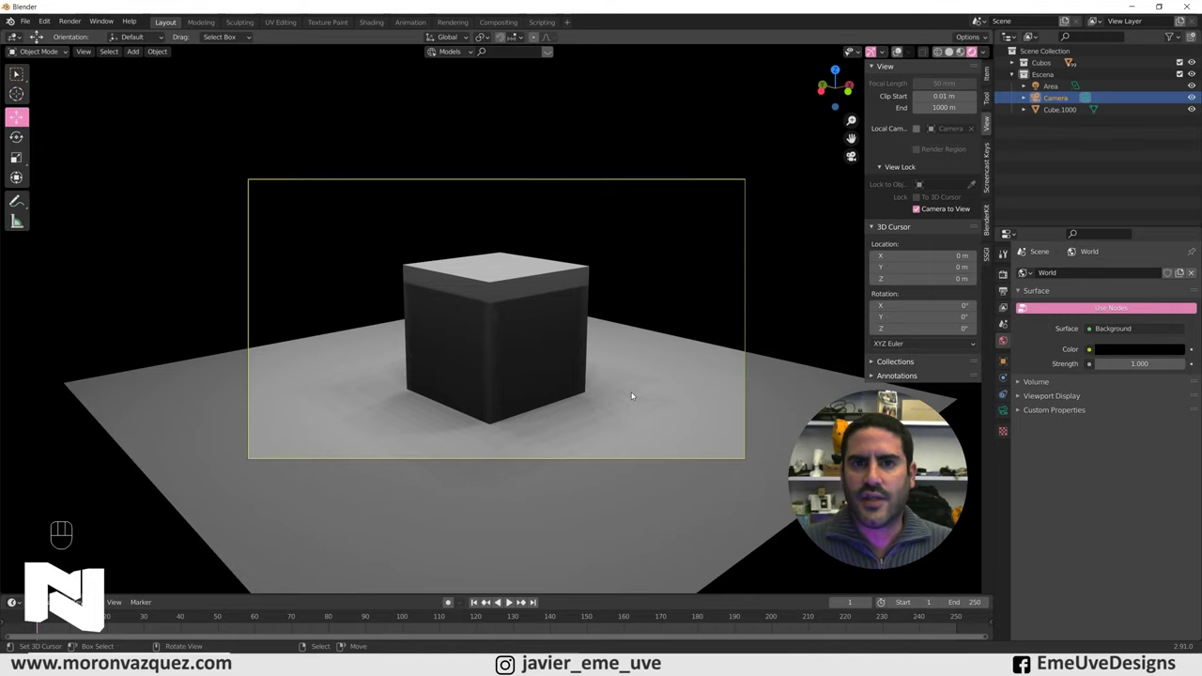
left_click(916, 208)
left_click_drag(726, 263, 747, 272)
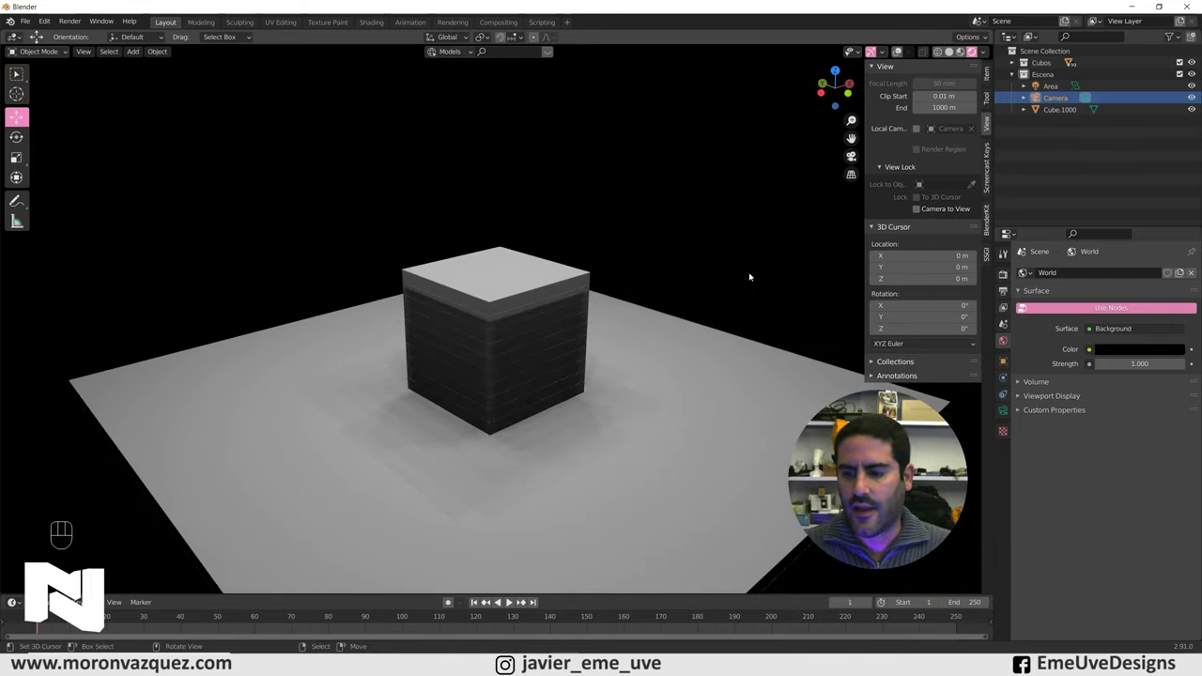
key("KP_0")
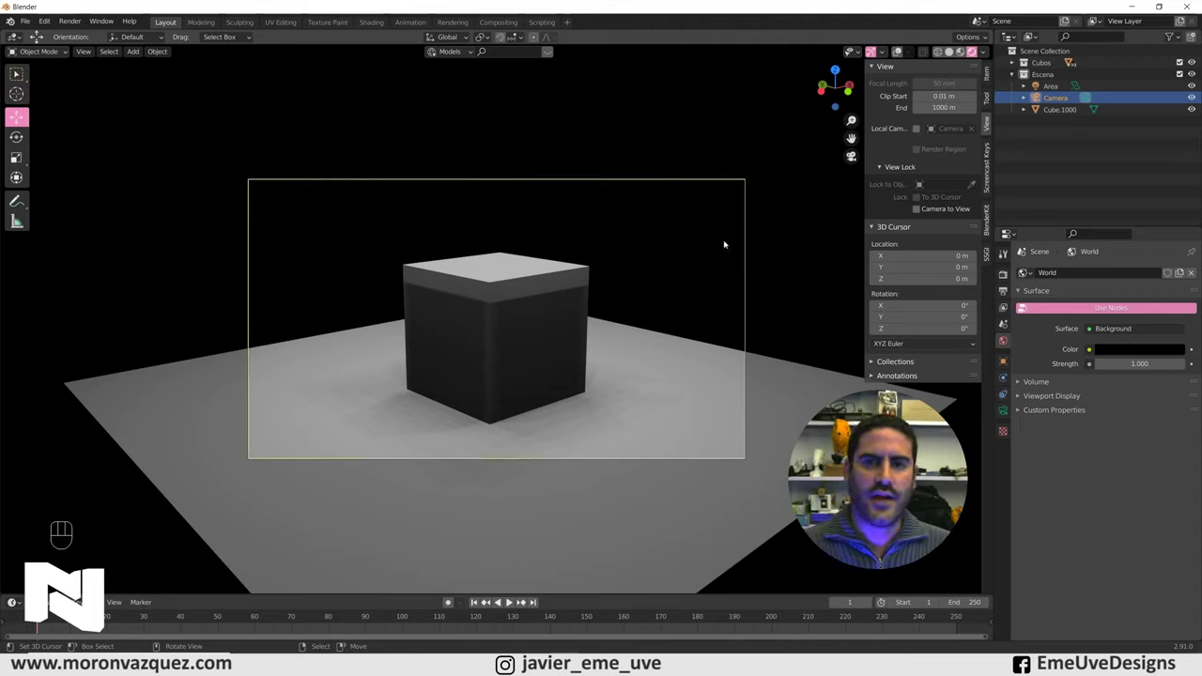
middle_click(701, 147)
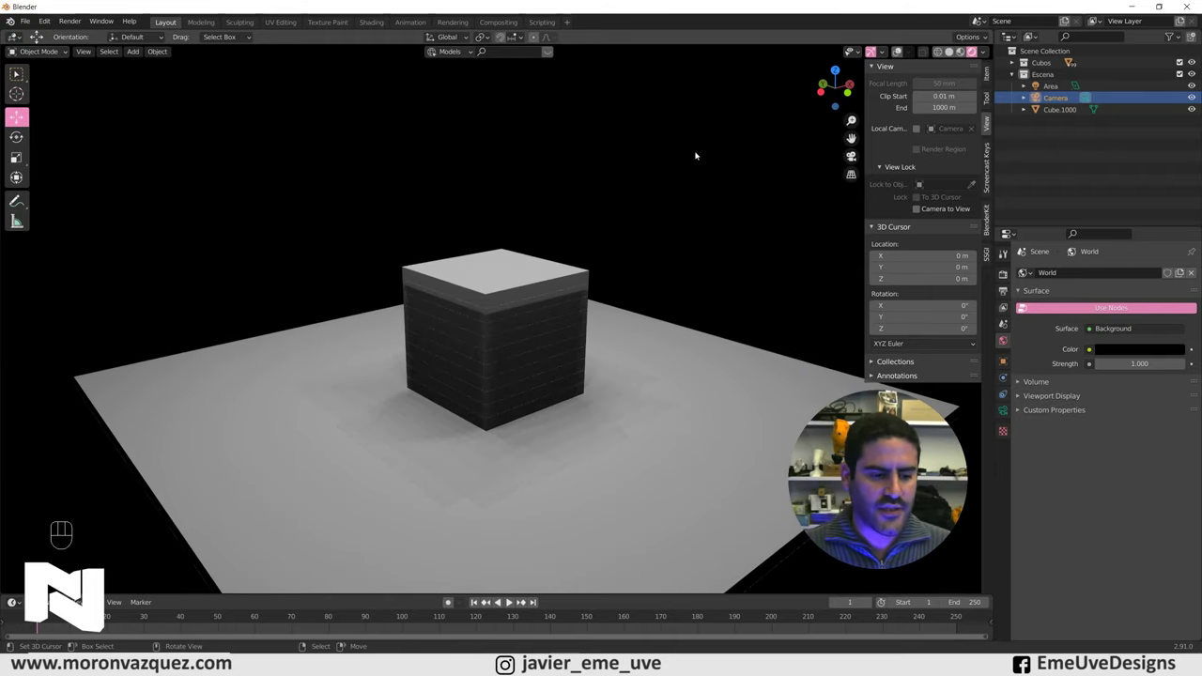
Step: Add a sphere and locate it on the cube via top view and see-through shading
key("shift+a")
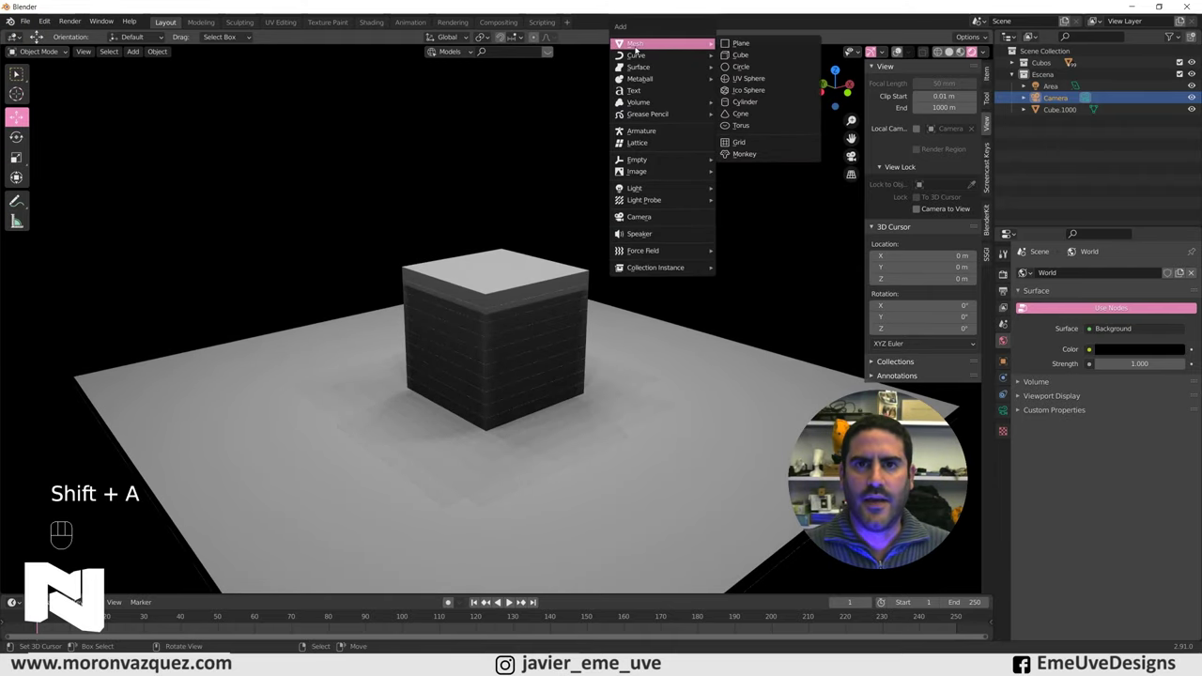
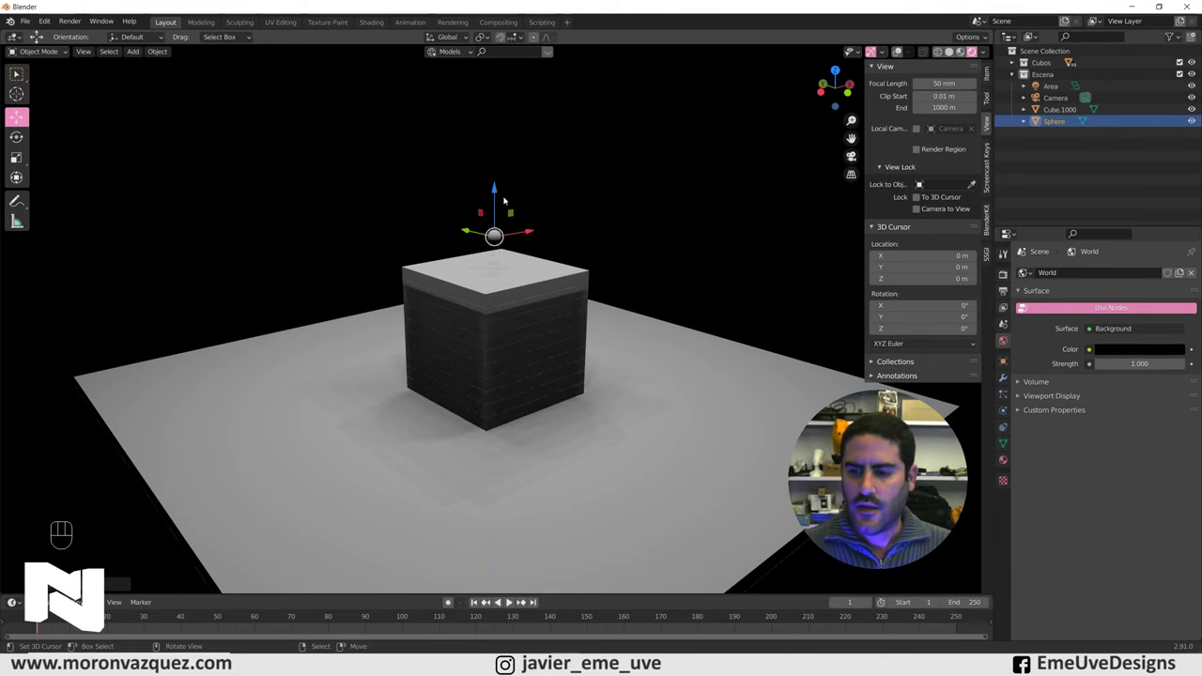
key("KP_7")
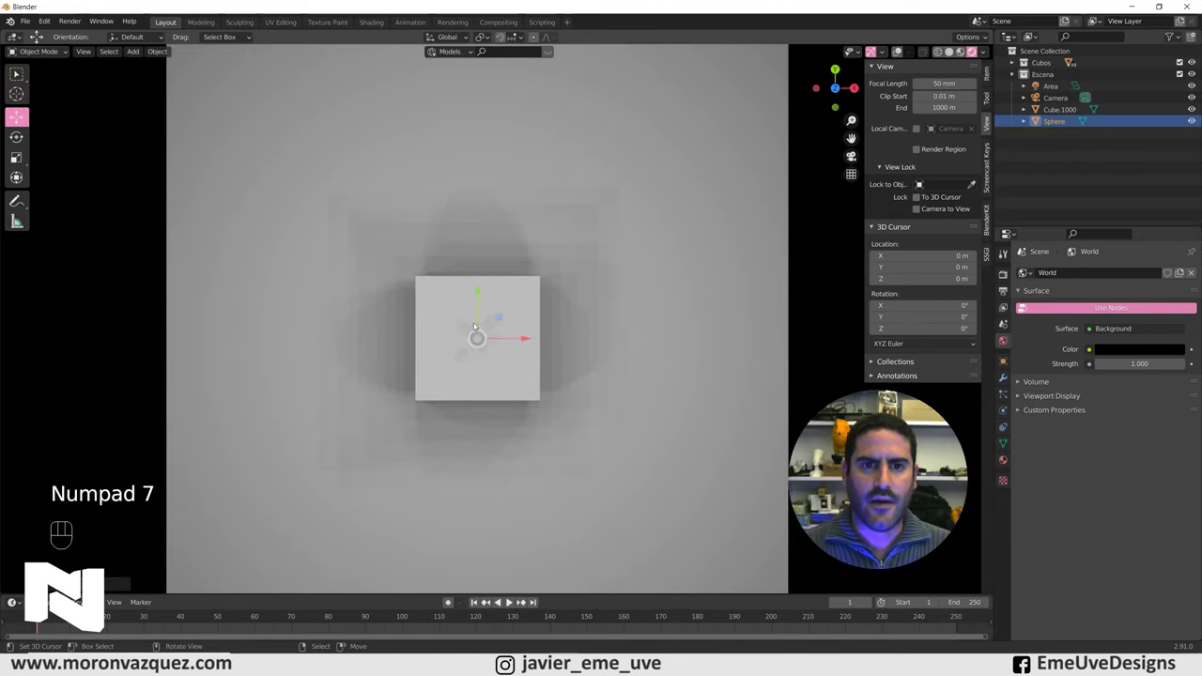
key("s")
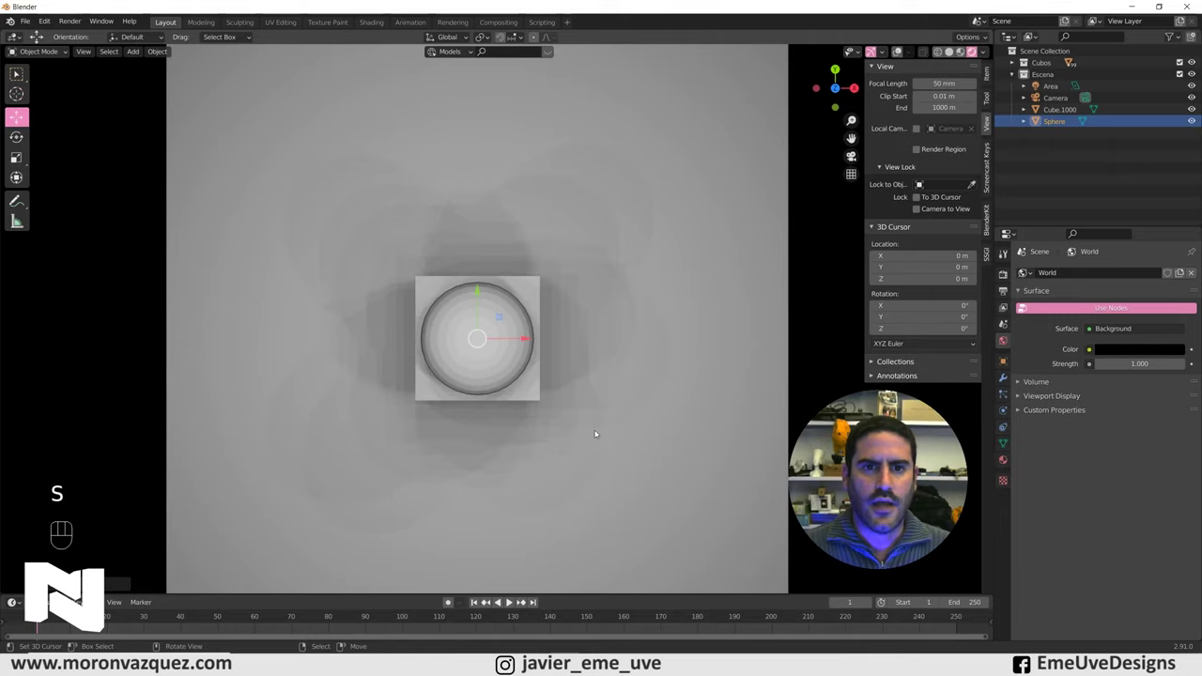
left_click(963, 55)
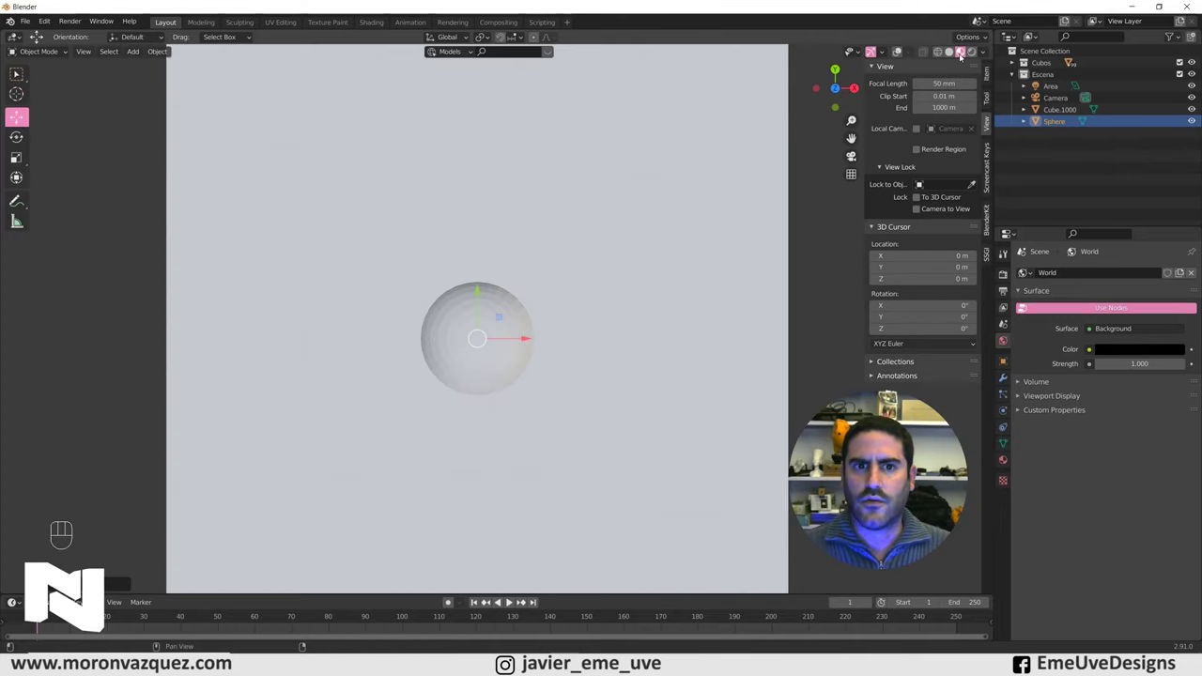
left_click(954, 55)
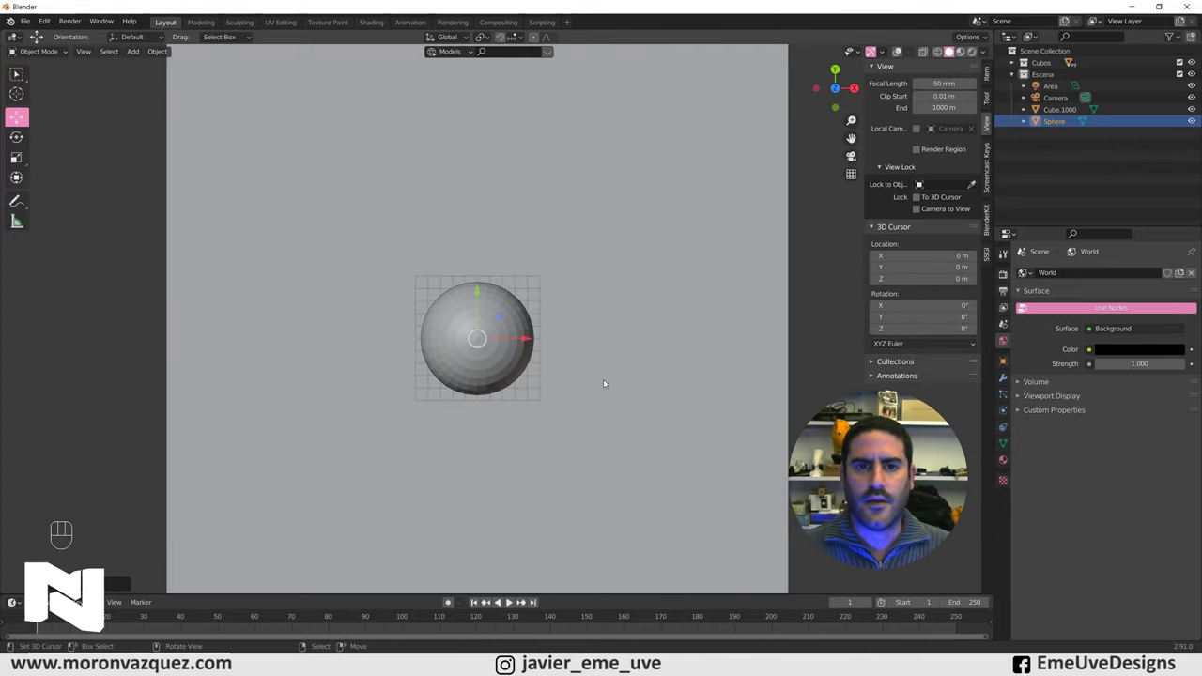
left_click_drag(585, 362, 657, 285)
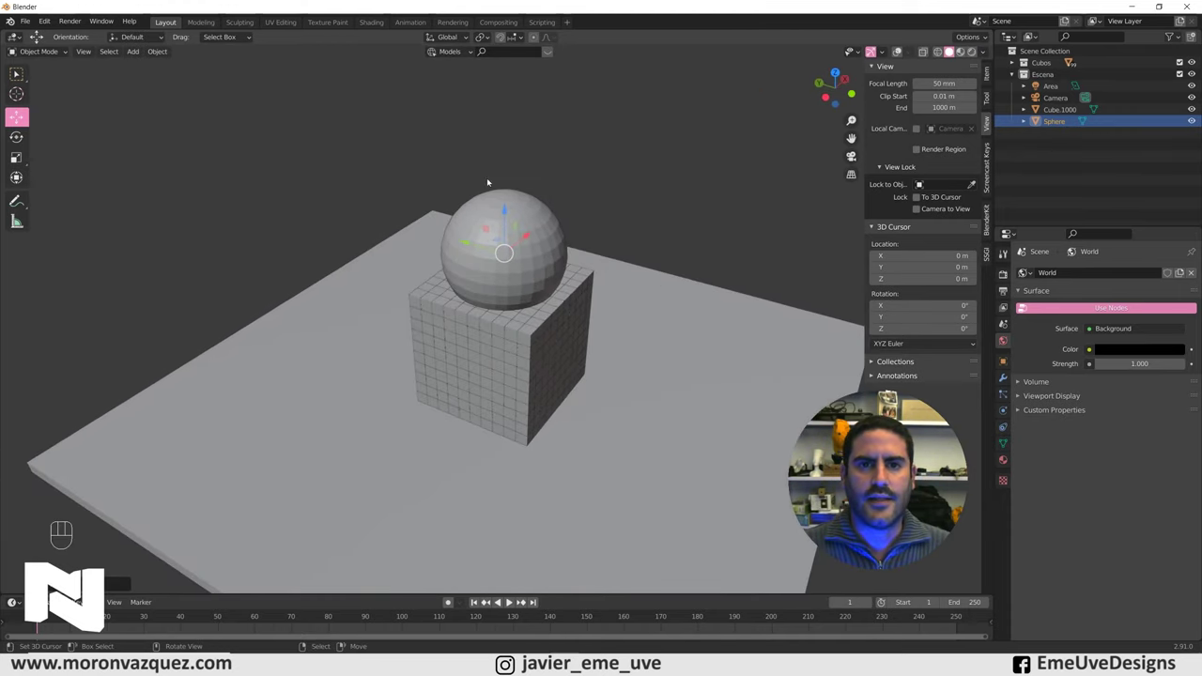
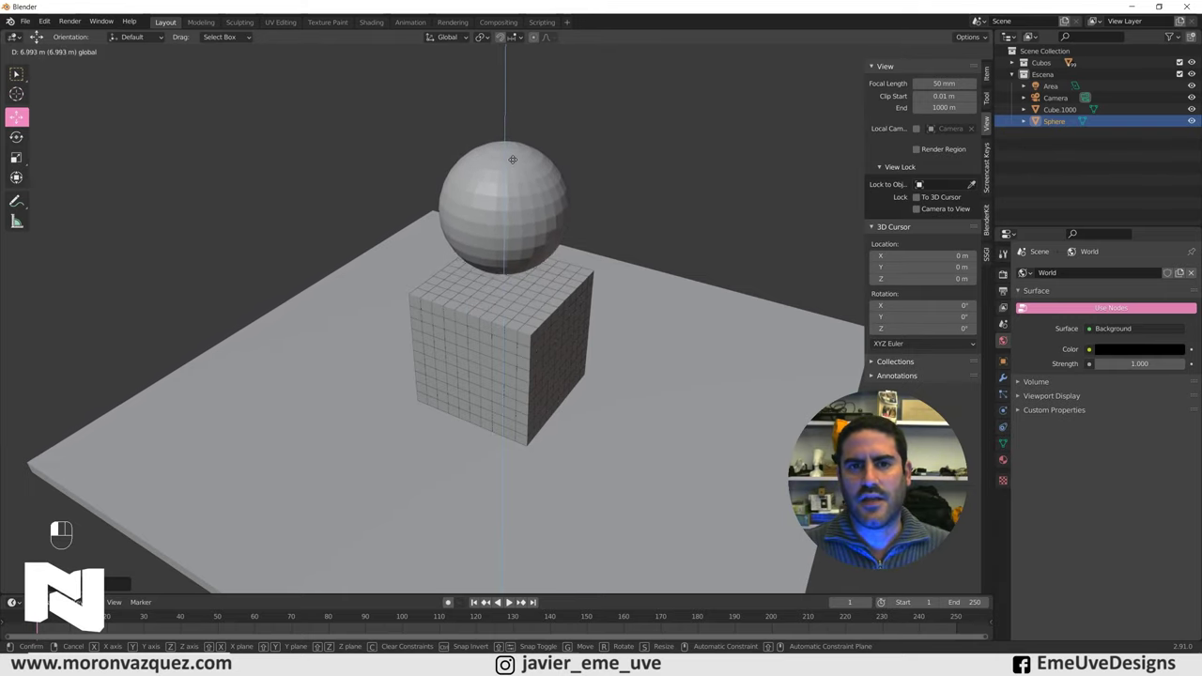
Step: Raise the sphere about 7 m above the cube and shade it smooth
left_click_drag(602, 199, 576, 157)
left_click_drag(565, 188, 582, 211)
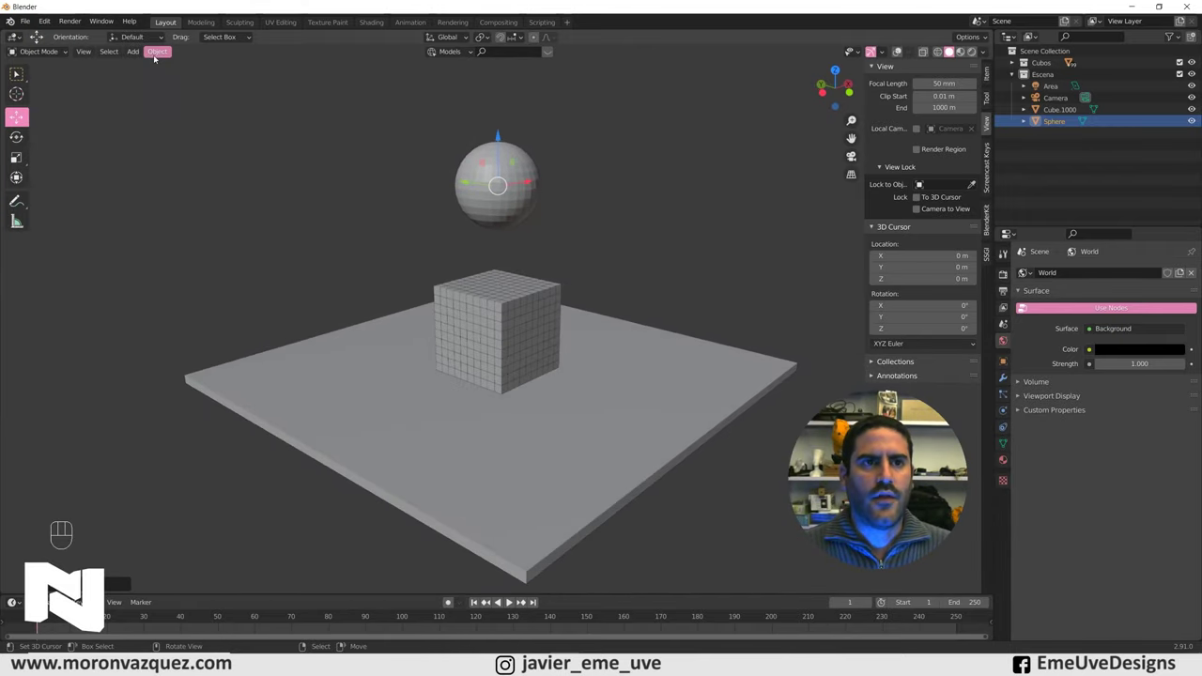
left_click_drag(158, 56, 190, 291)
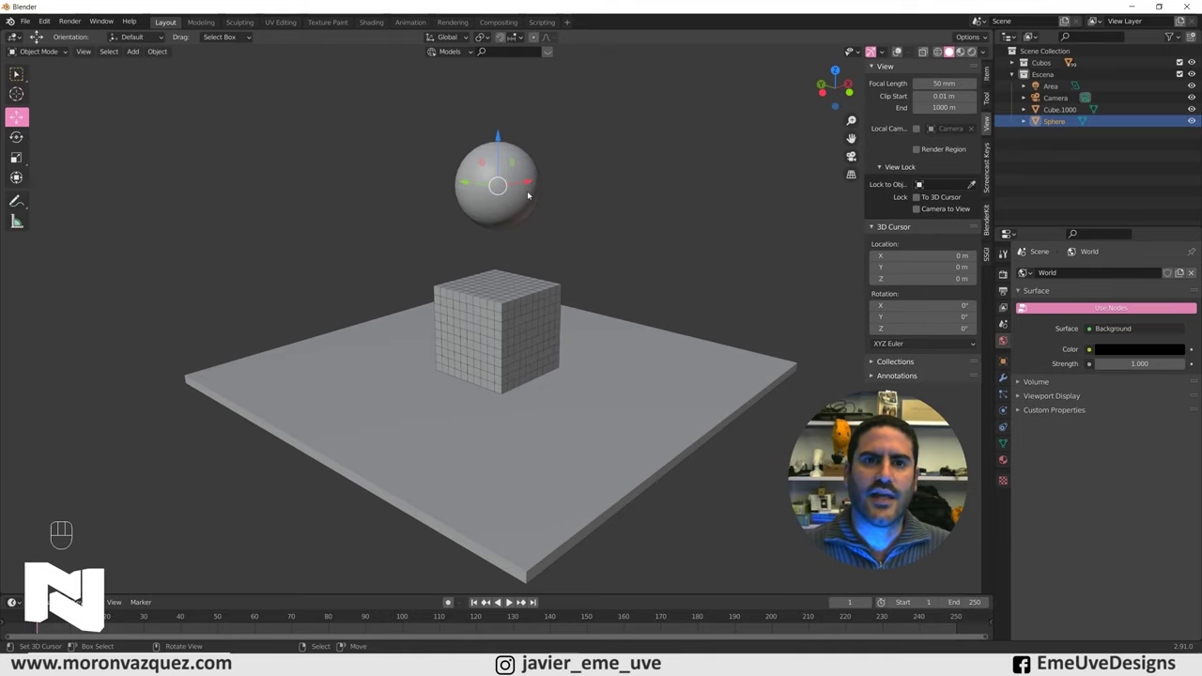
left_click_drag(597, 194, 596, 193)
left_click_drag(646, 197, 616, 222)
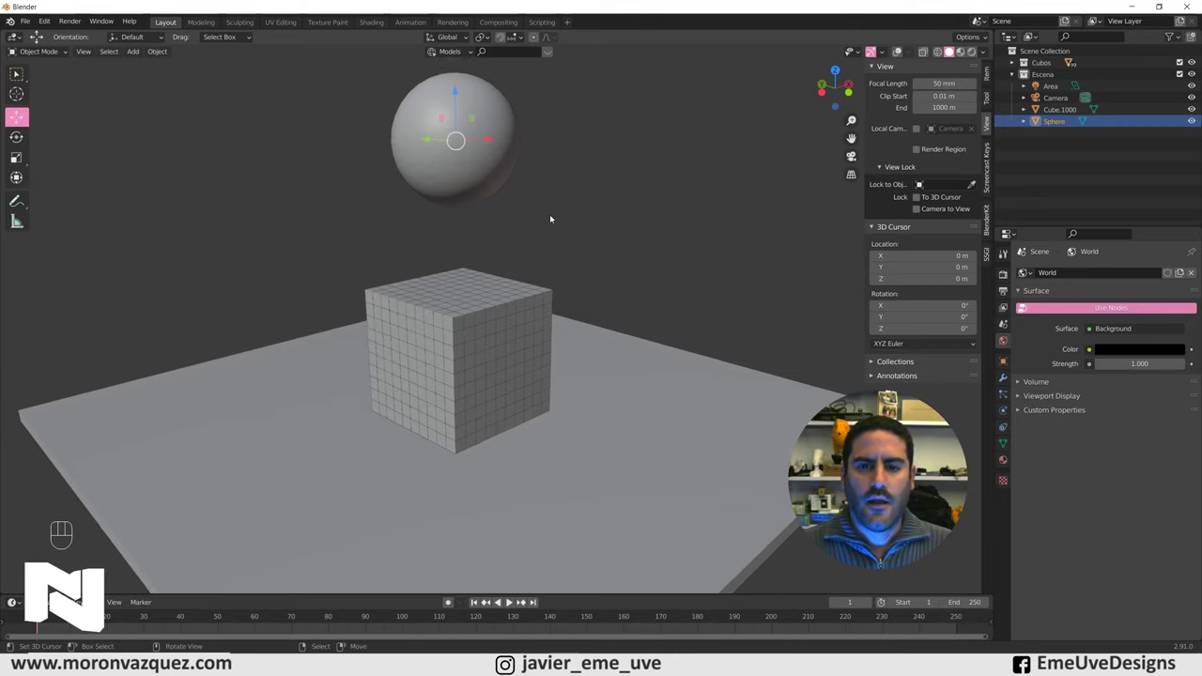
Step: Look through the scene camera and re-enable viewport overlays for grid and outlines
key("KP_0")
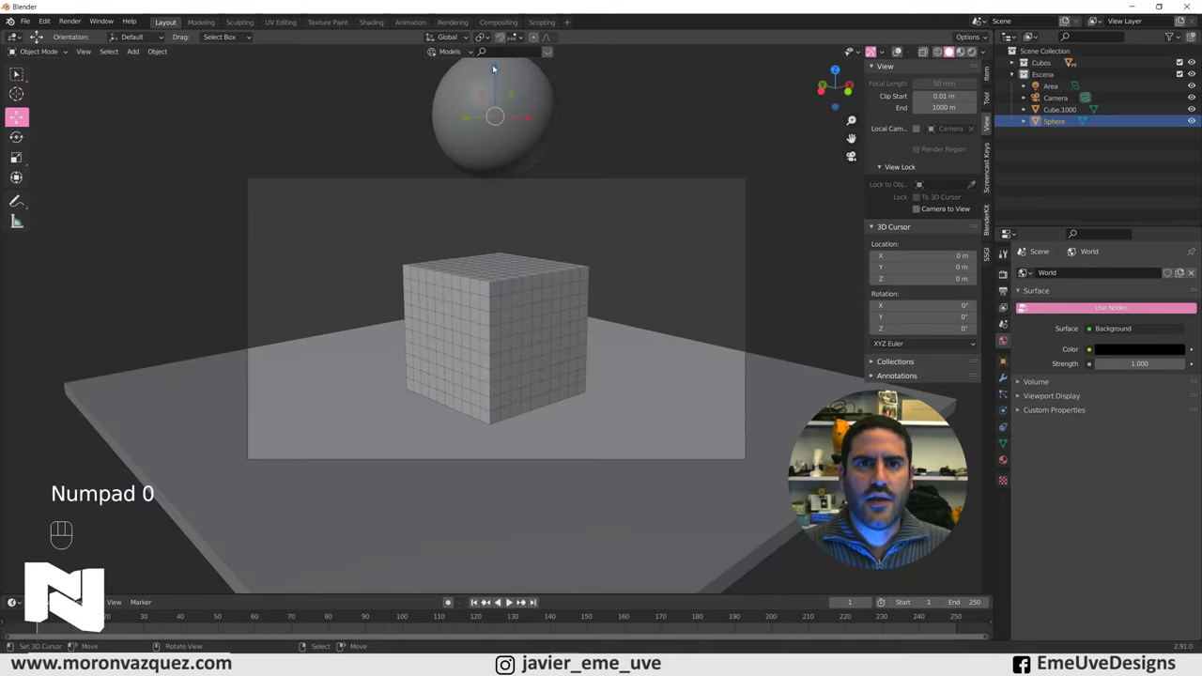
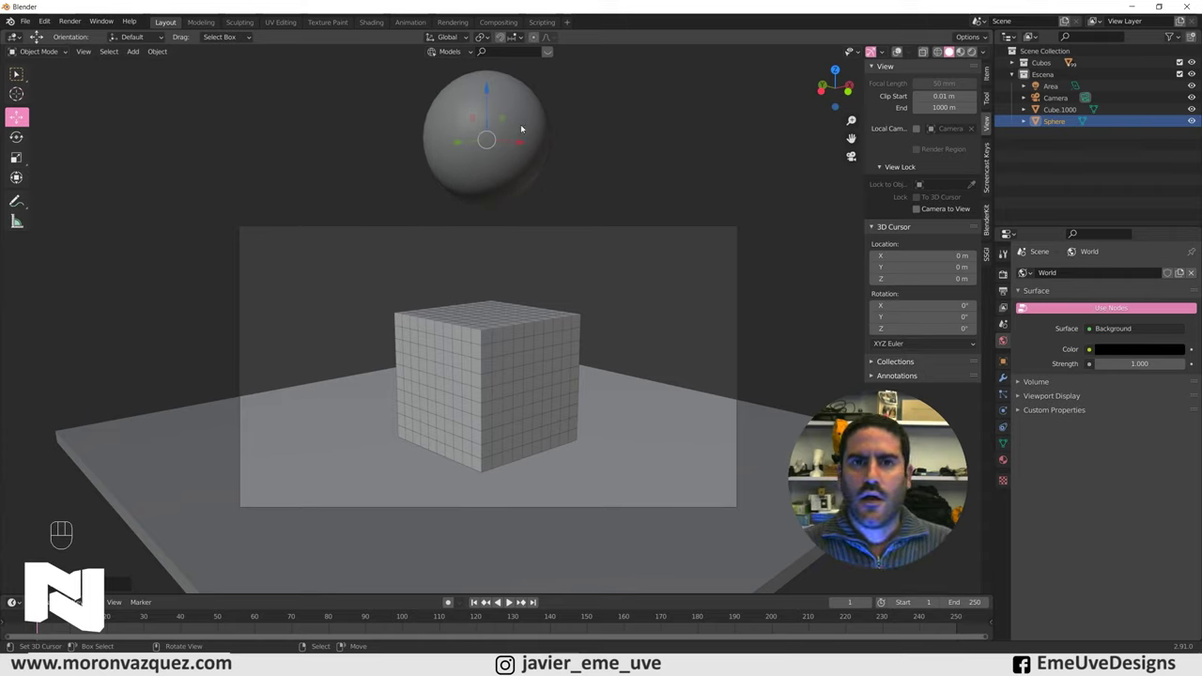
left_click(486, 598)
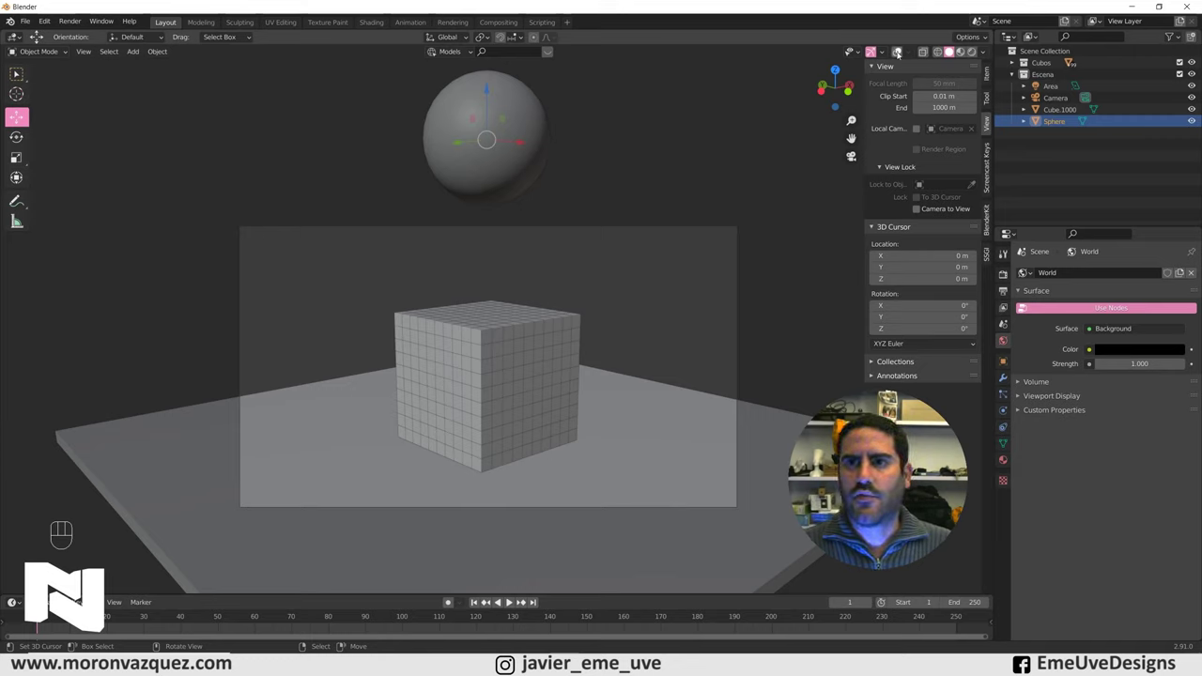
left_click(485, 599)
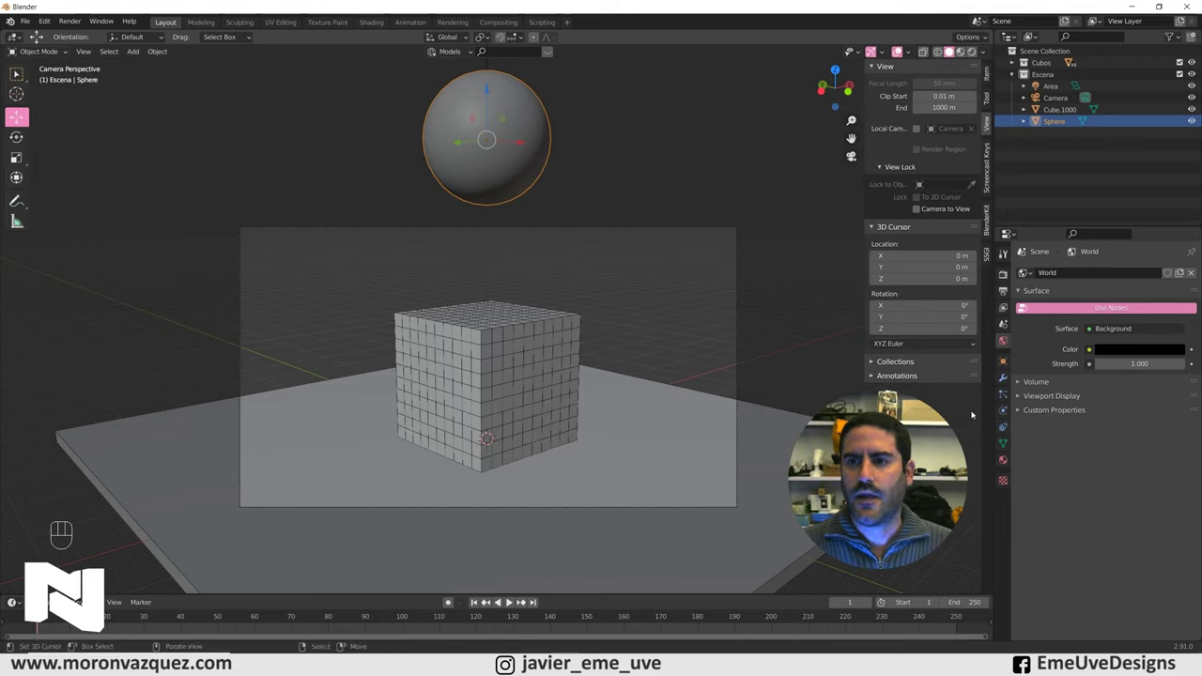
Step: Make the sphere an Active rigid body with a Sphere collision shape
left_click(486, 599)
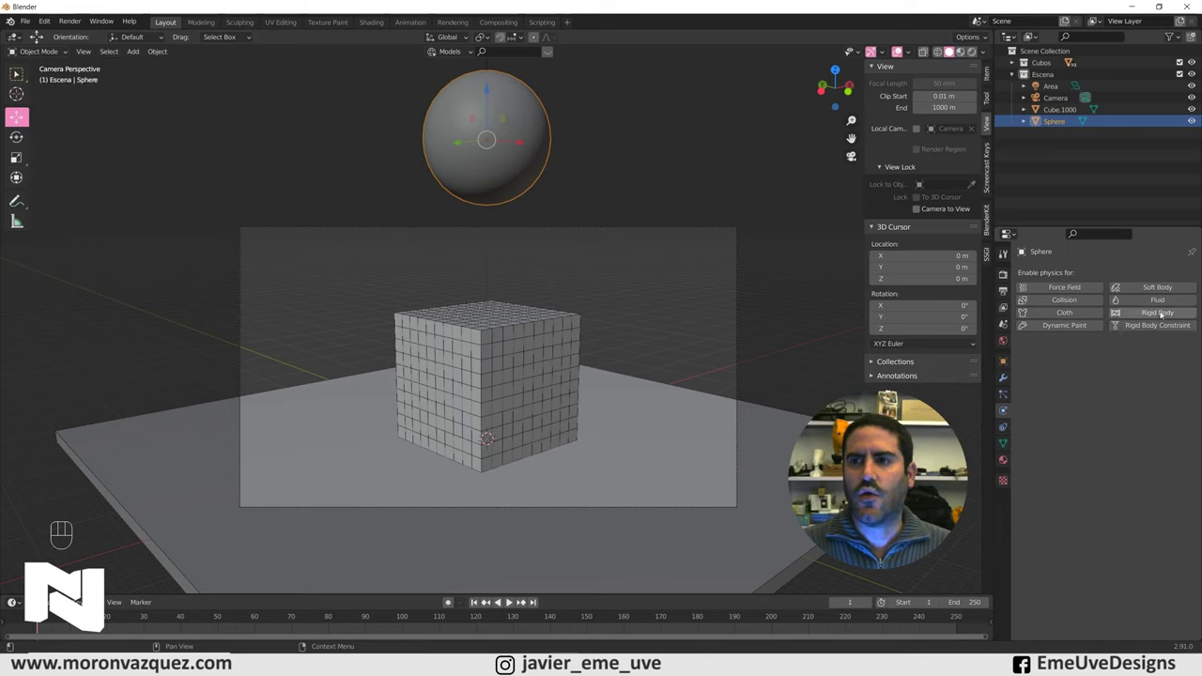
left_click(485, 599)
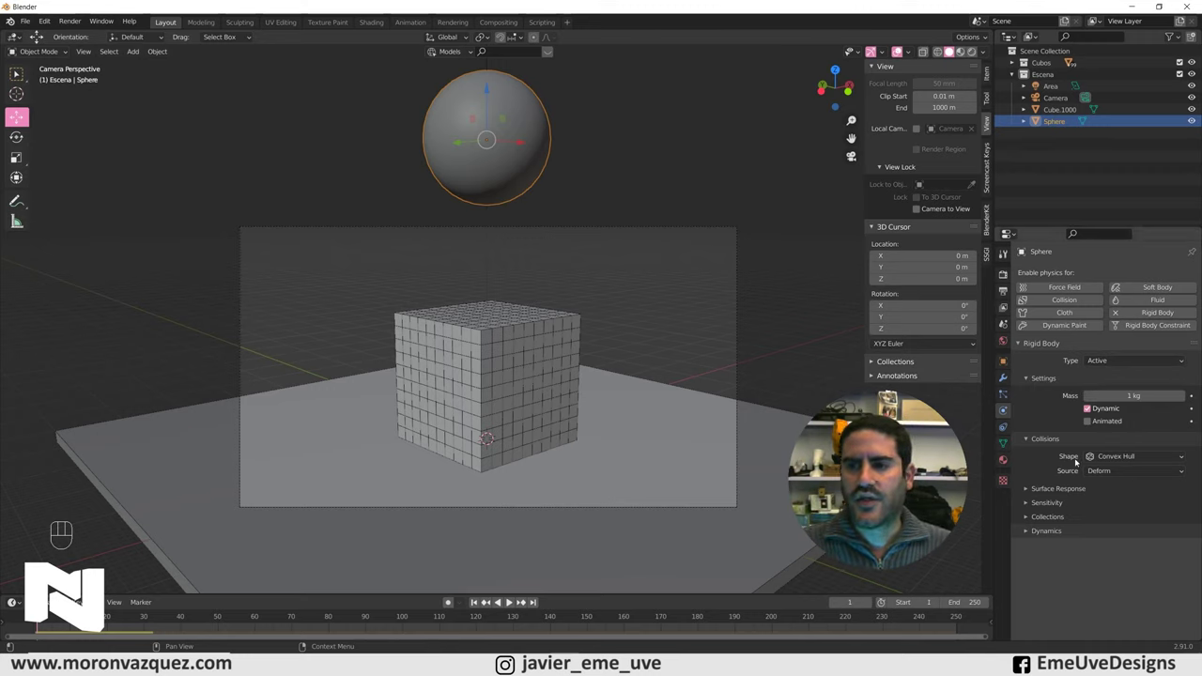
left_click(485, 599)
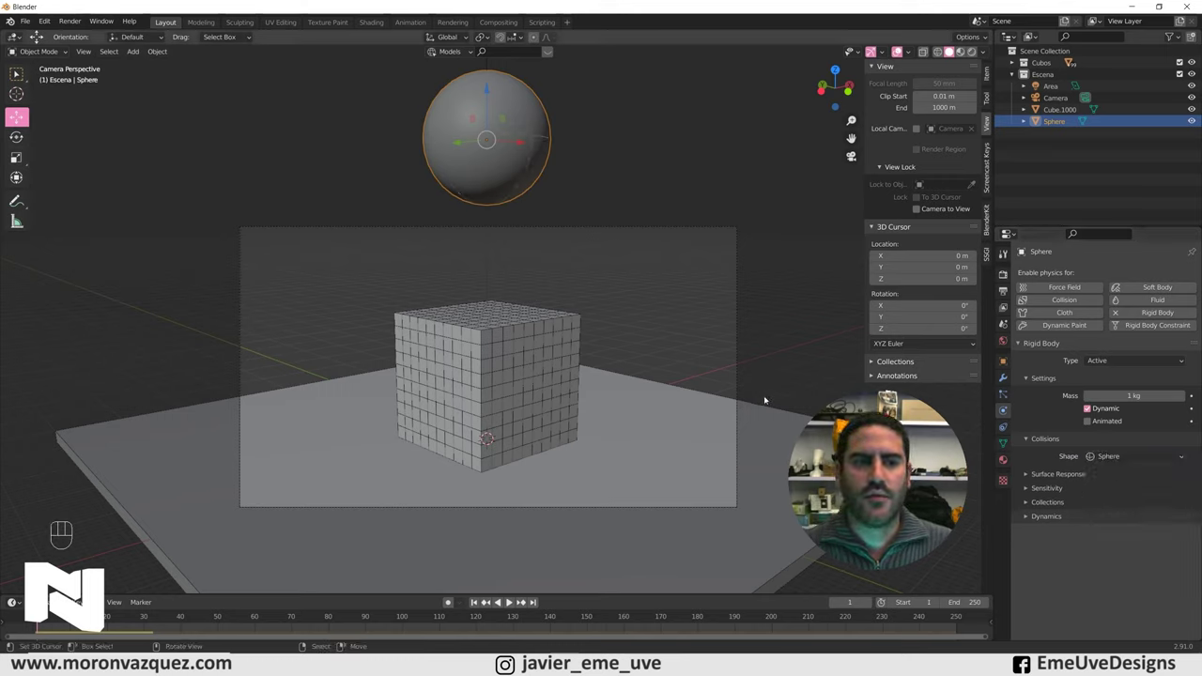
Step: Test the sphere's fall, then set its rigid body mass to 10000 kg
left_click_drag(485, 598, 511, 607)
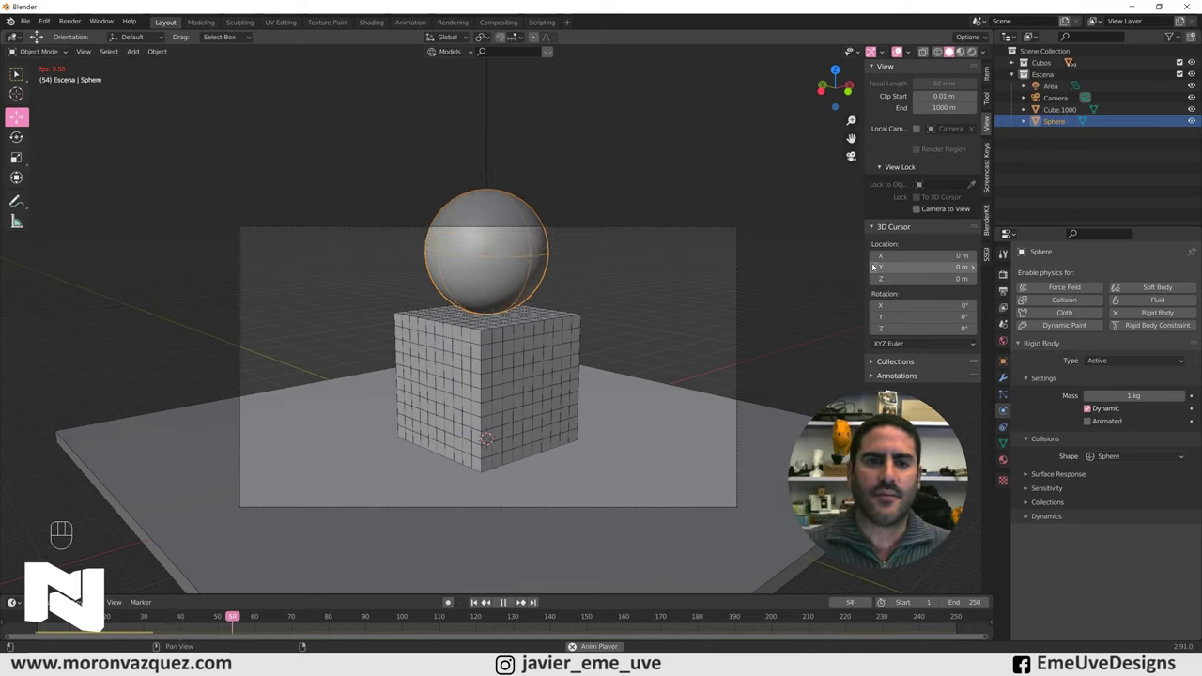
left_click(508, 599)
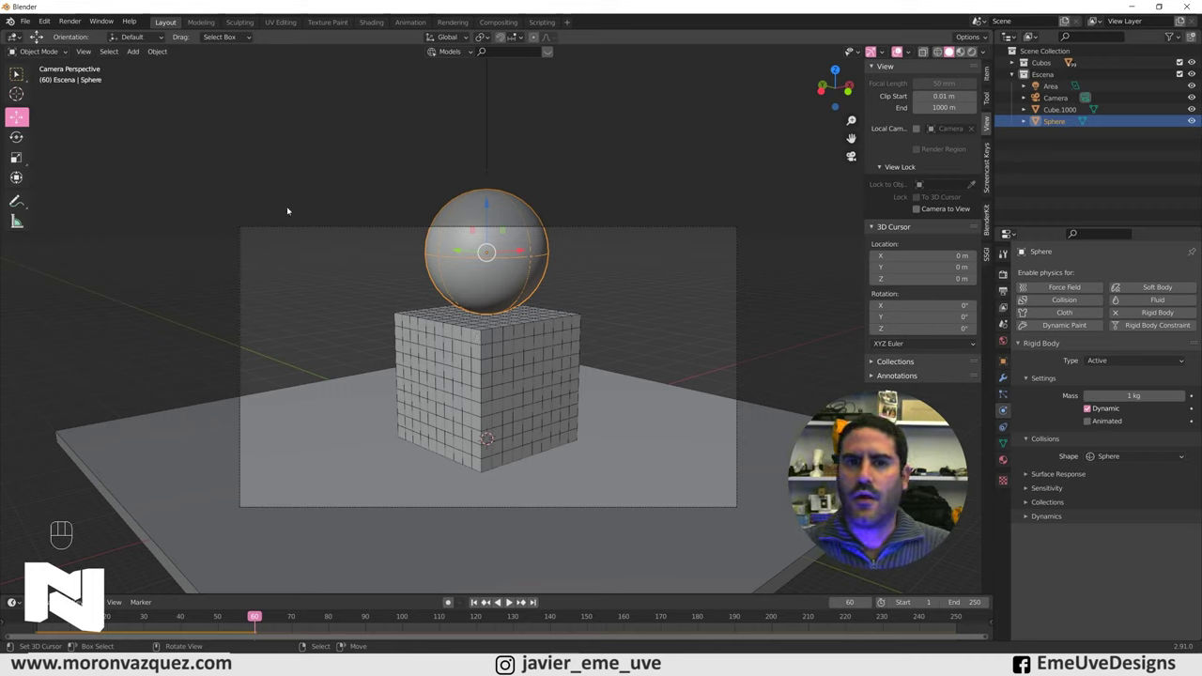
left_click(479, 608)
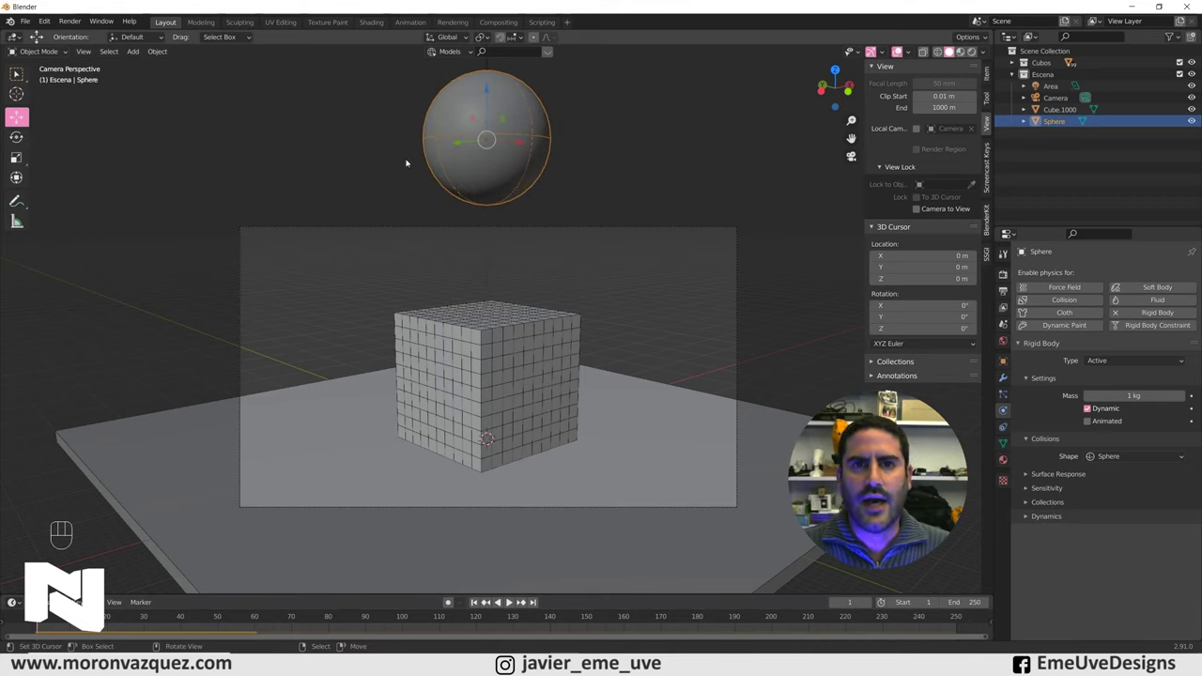
left_click(485, 598)
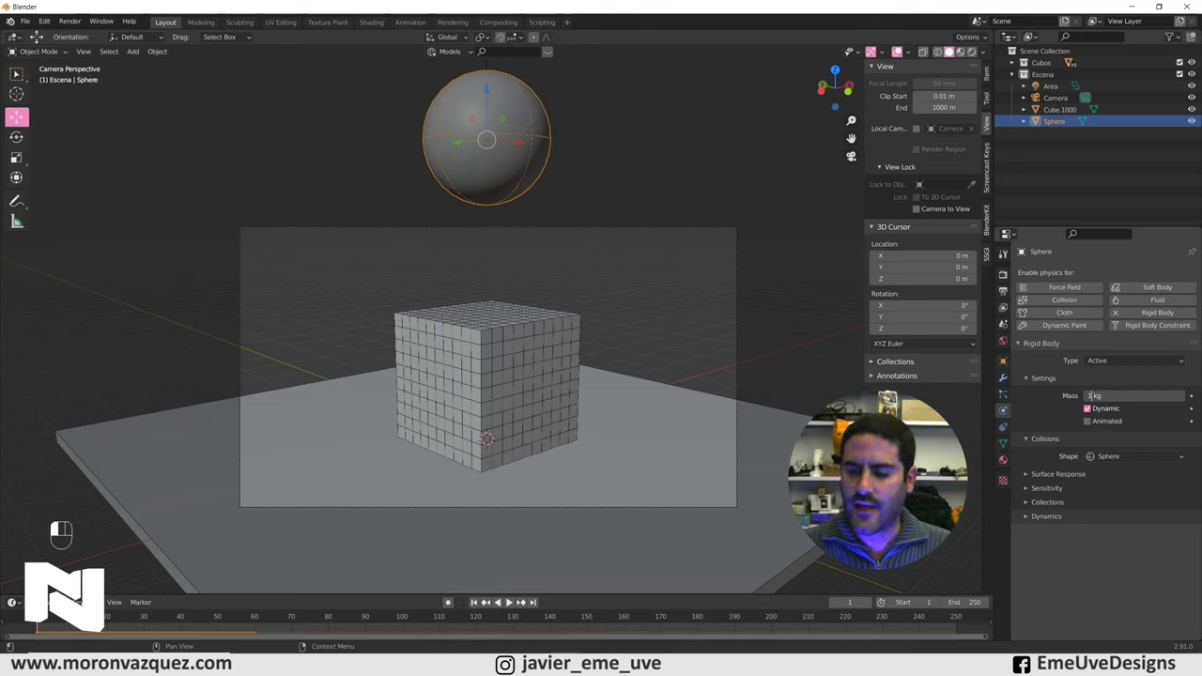
key("KP_0")
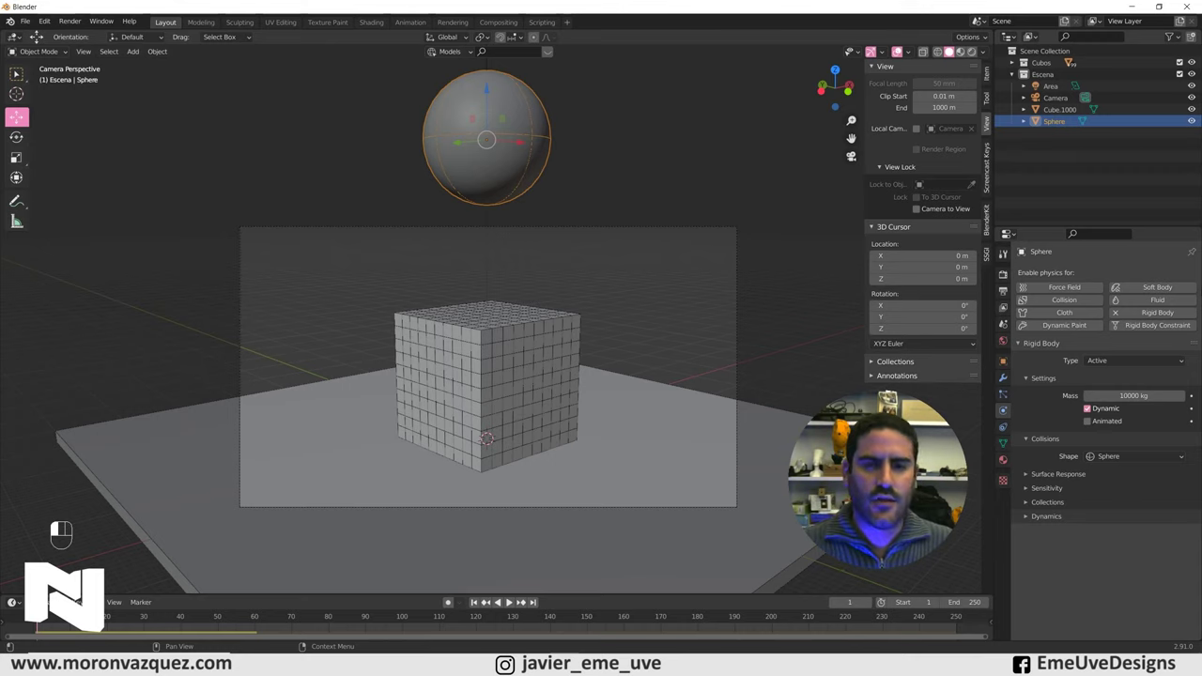
Step: Replay the simulation to watch the heavy sphere smash the block, then return to the start
left_click_drag(485, 599, 685, 291)
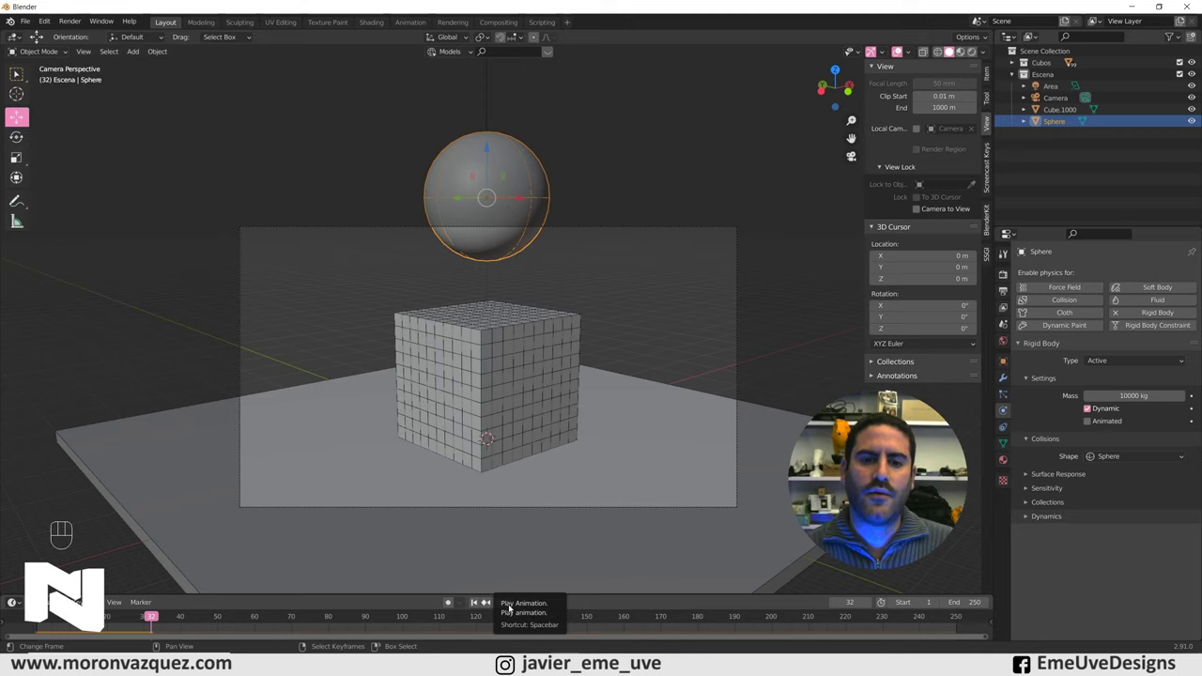
left_click(485, 599)
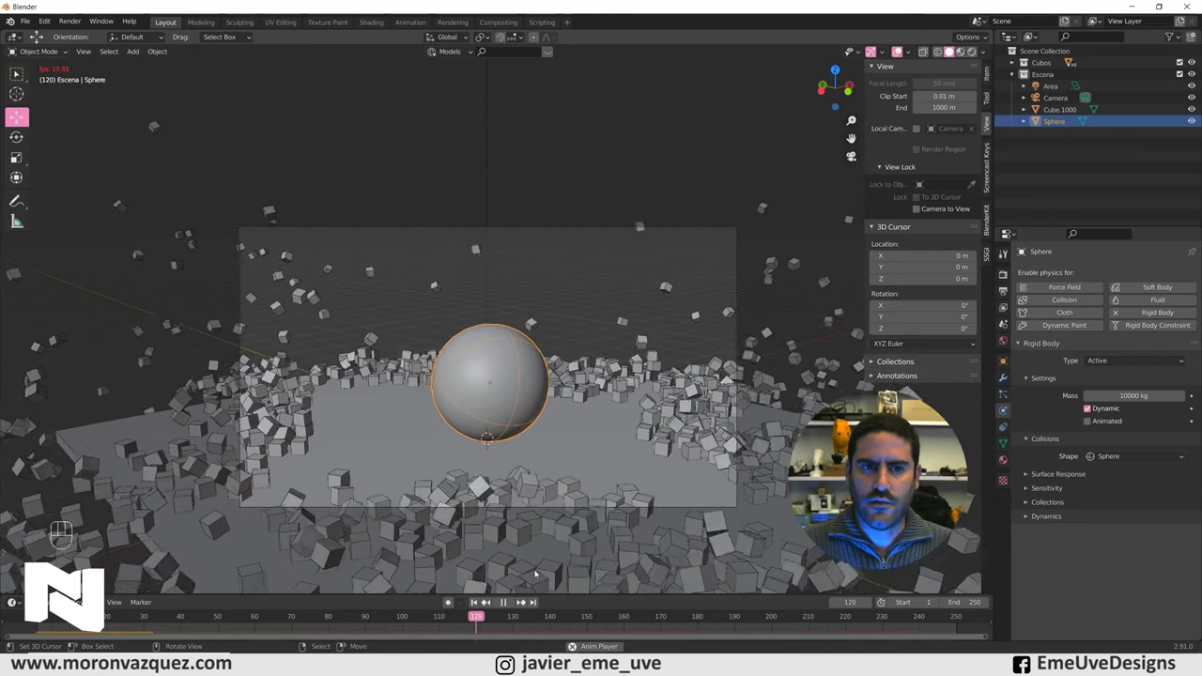
left_click(506, 606)
left_click_drag(506, 605, 507, 603)
left_click(507, 603)
middle_click(507, 604)
left_click_drag(507, 604, 486, 599)
middle_click(485, 599)
left_click(485, 599)
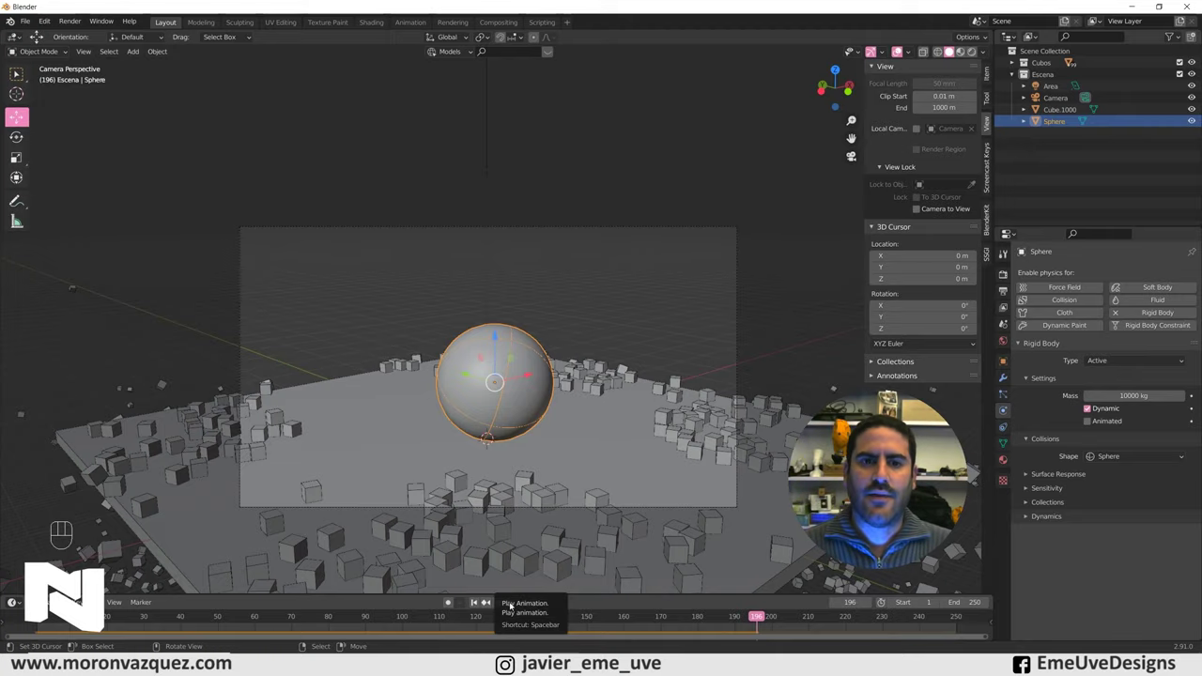
left_click_drag(265, 623, 31, 623)
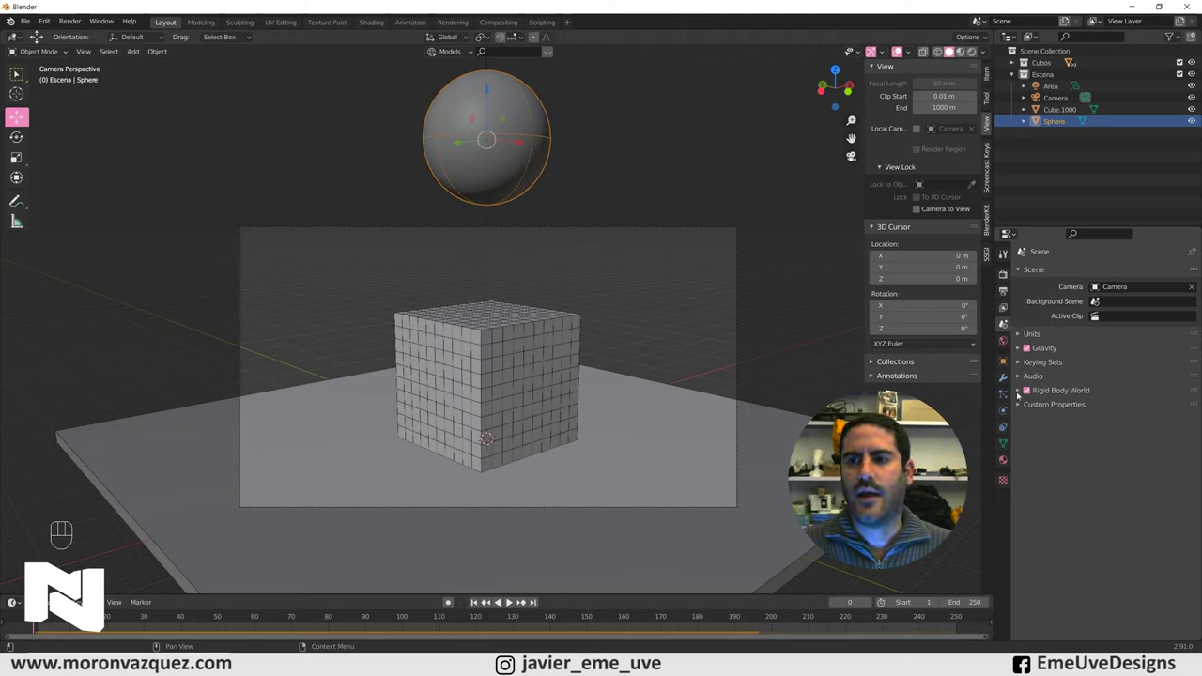
Step: Expand Rigid Body World Cache settings and play the simulation for baking all 250 frames
left_click(1019, 393)
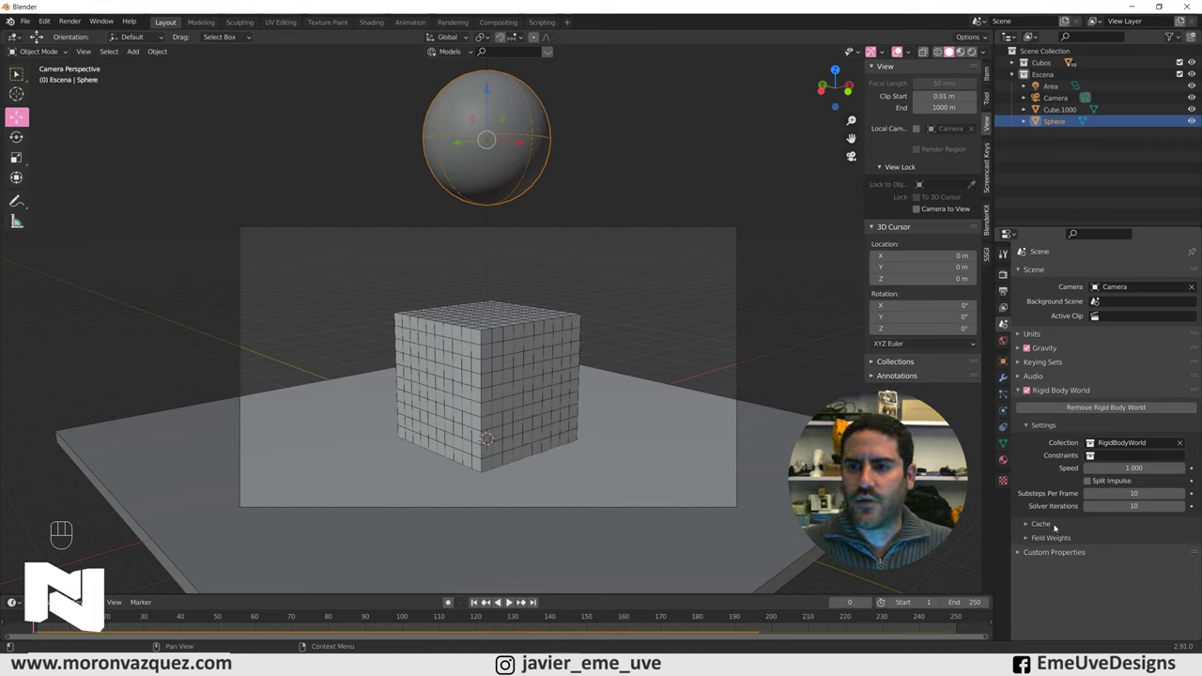
left_click(1027, 526)
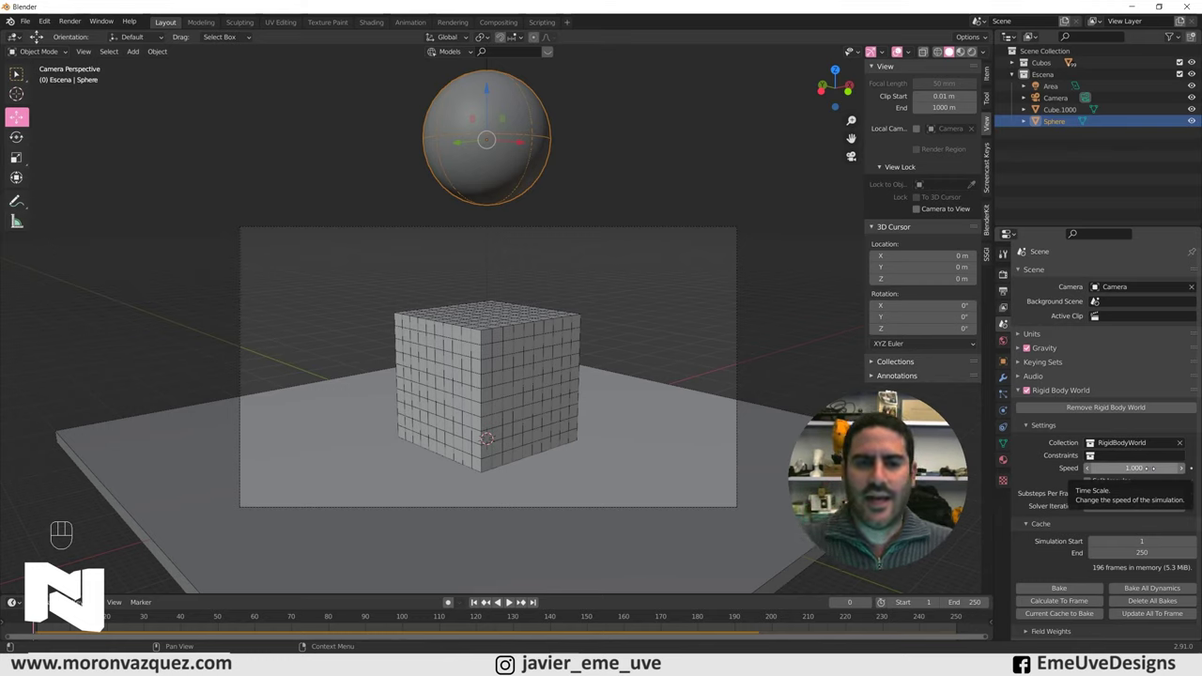
left_click(485, 599)
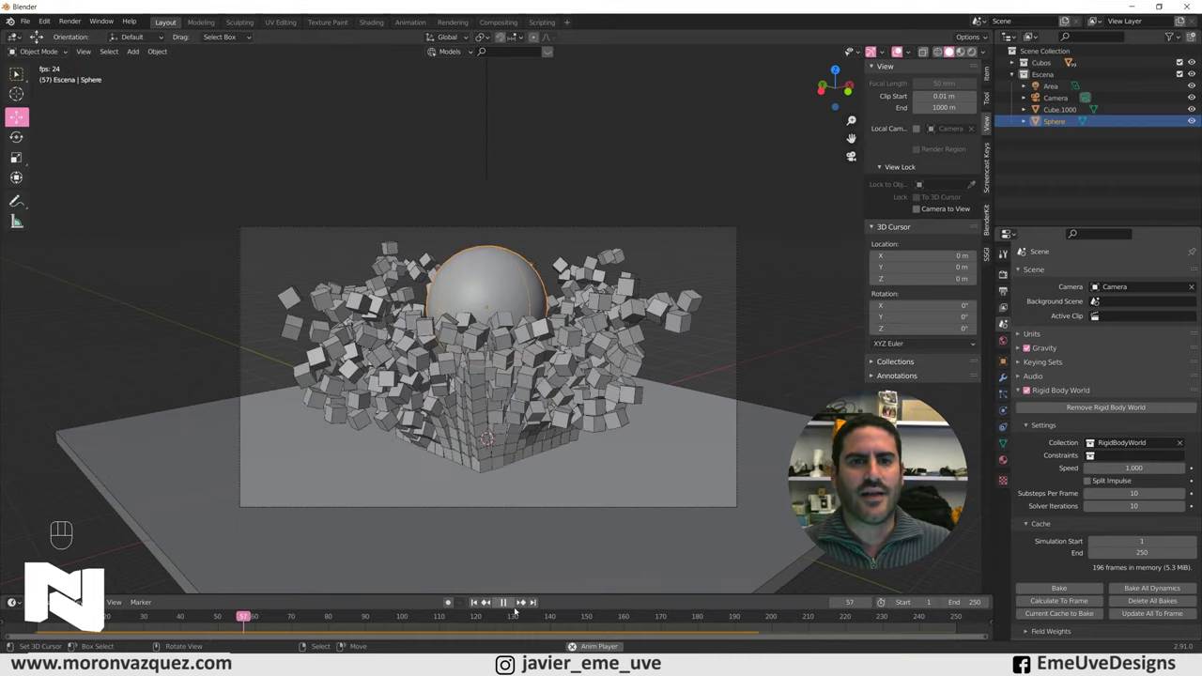
left_click(509, 602)
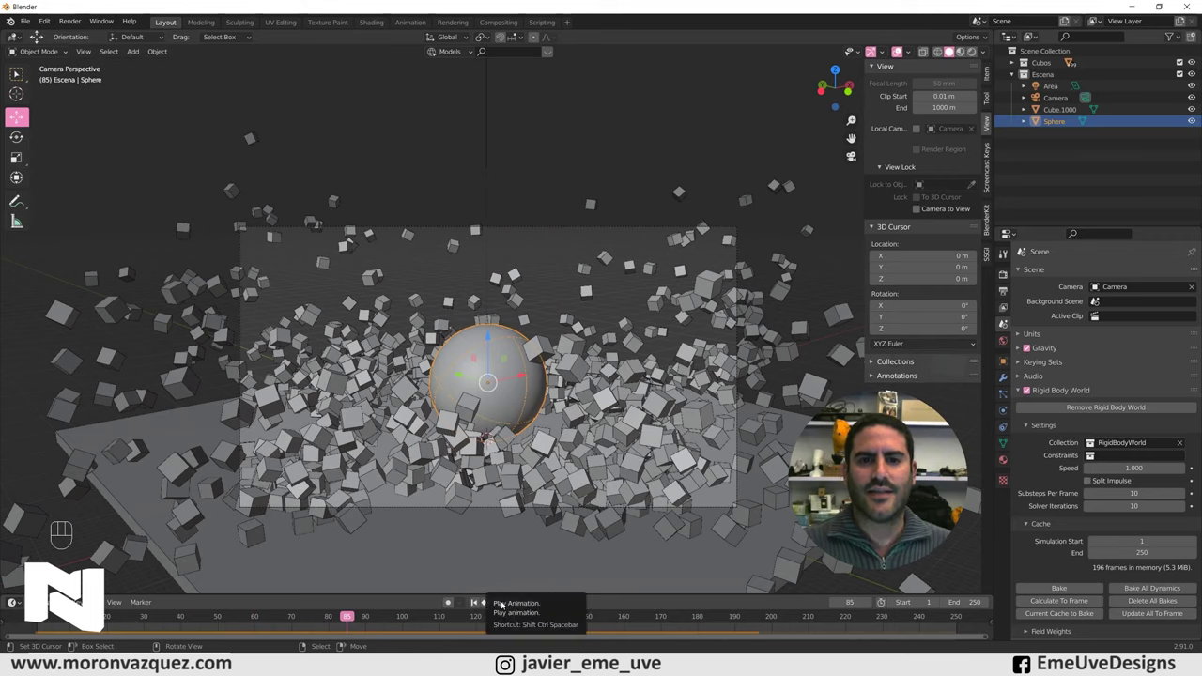
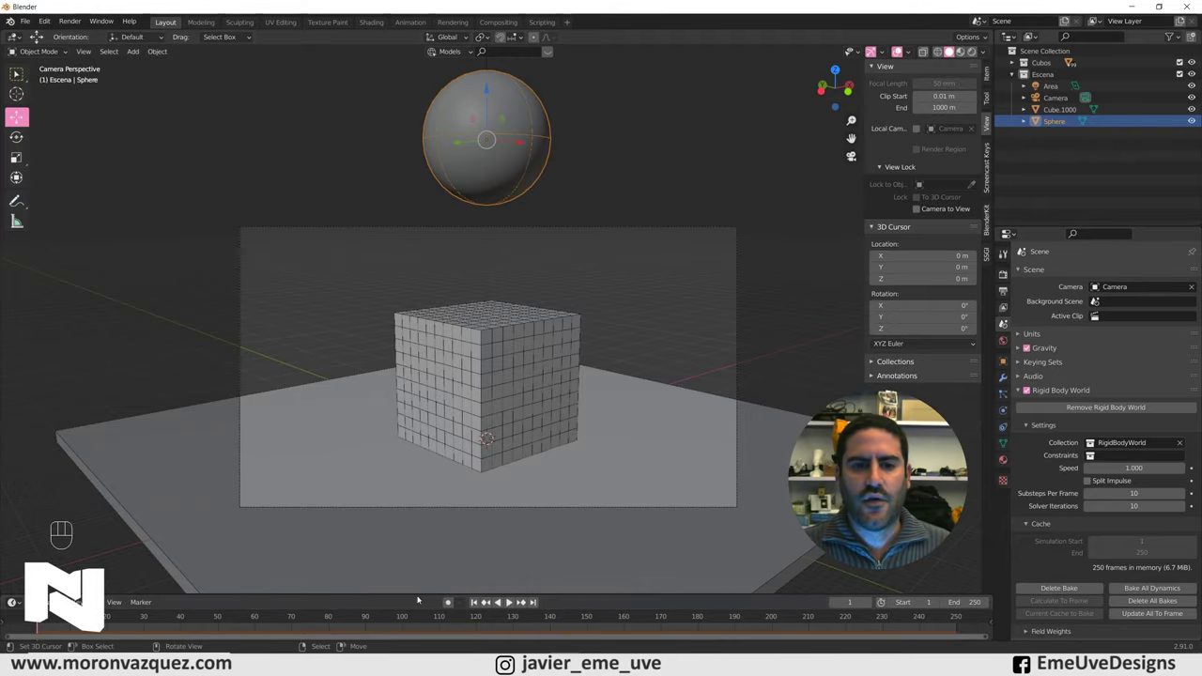
Step: Scrub the timeline back to frame 0 and switch the viewport to Rendered shading
left_click(334, 619)
left_click_drag(754, 605, 433, 614)
left_click_drag(485, 599, 28, 638)
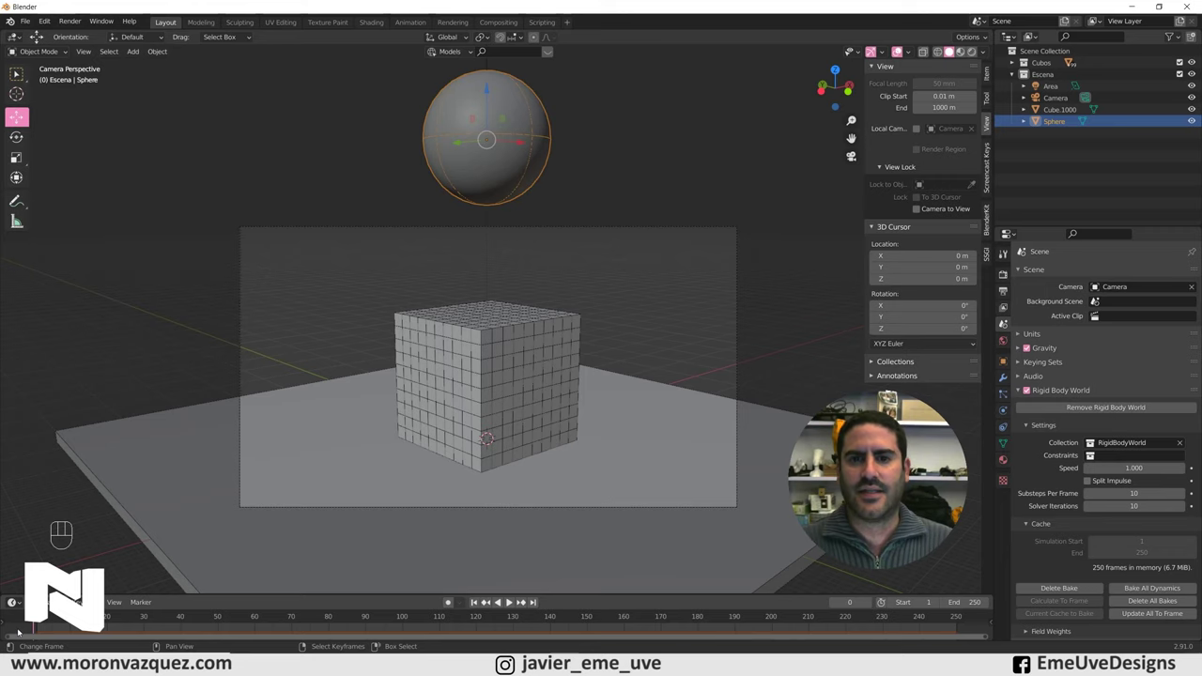
left_click(976, 55)
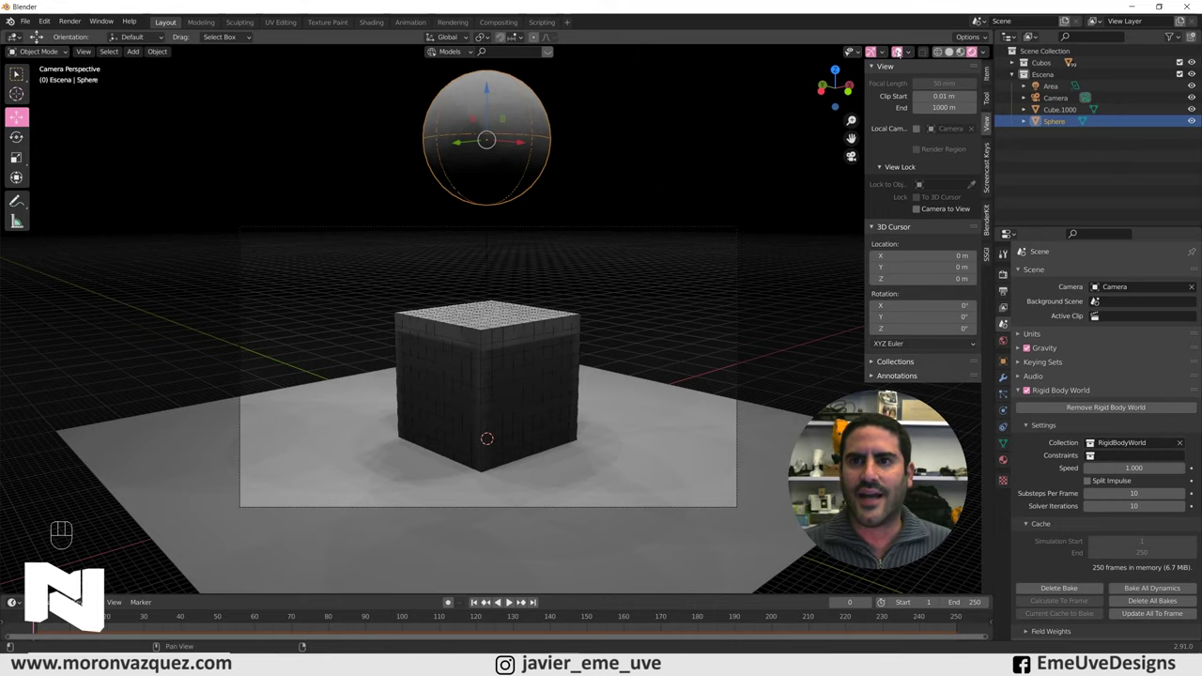
Step: Hide overlays, scrub to frame 69 and select one of the flying cubes for a pale gold material
left_click(897, 50)
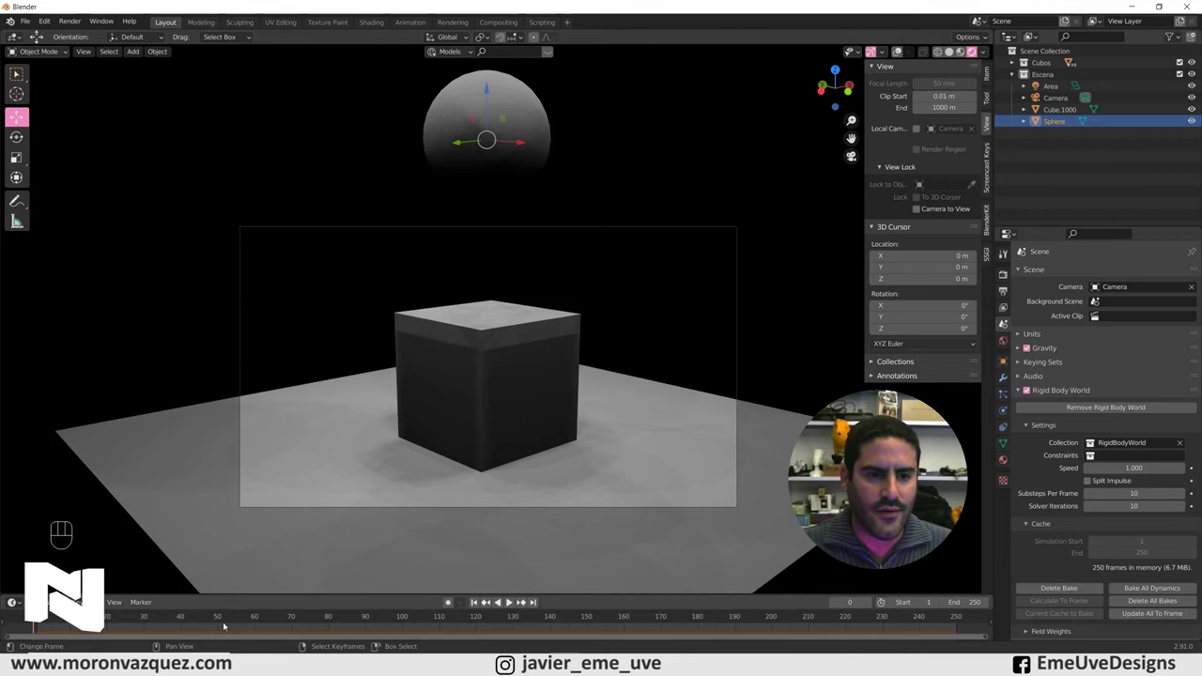
left_click_drag(243, 621, 280, 616)
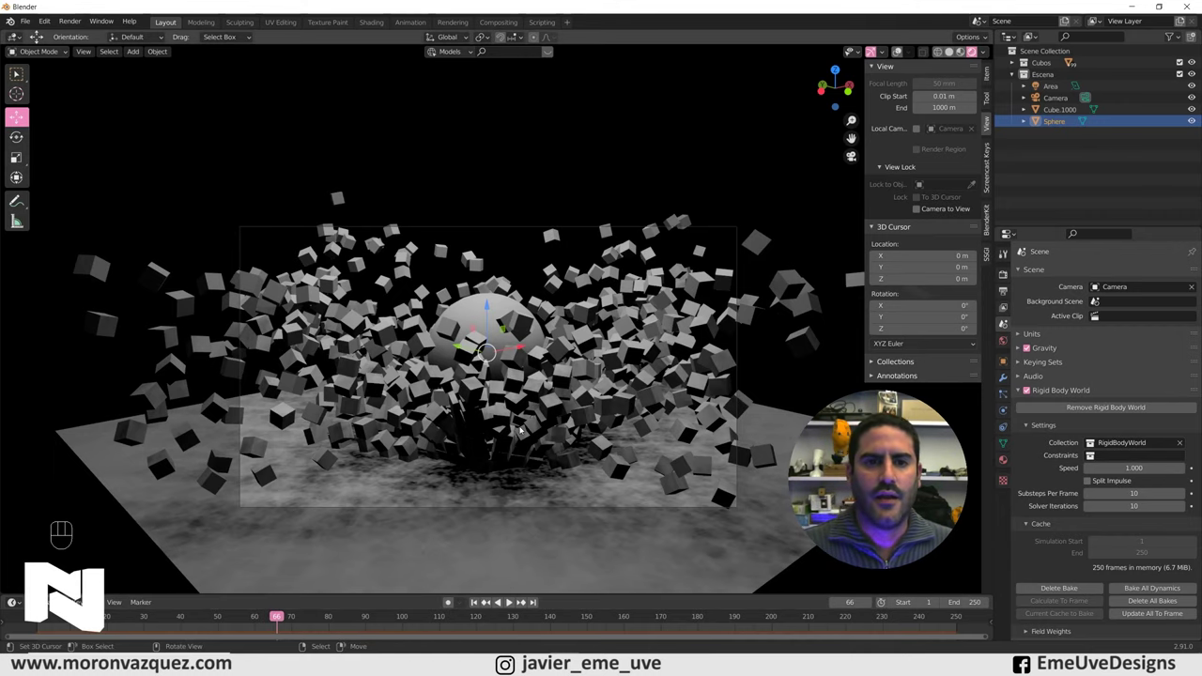
left_click_drag(287, 615, 398, 429)
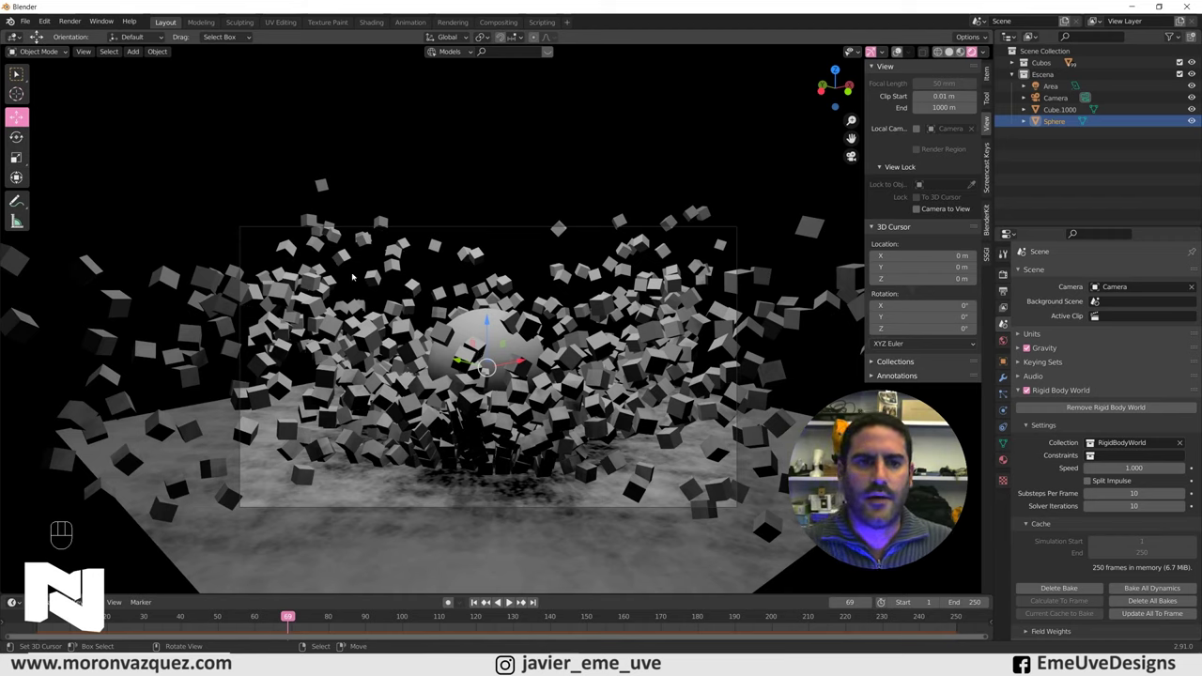
left_click(319, 282)
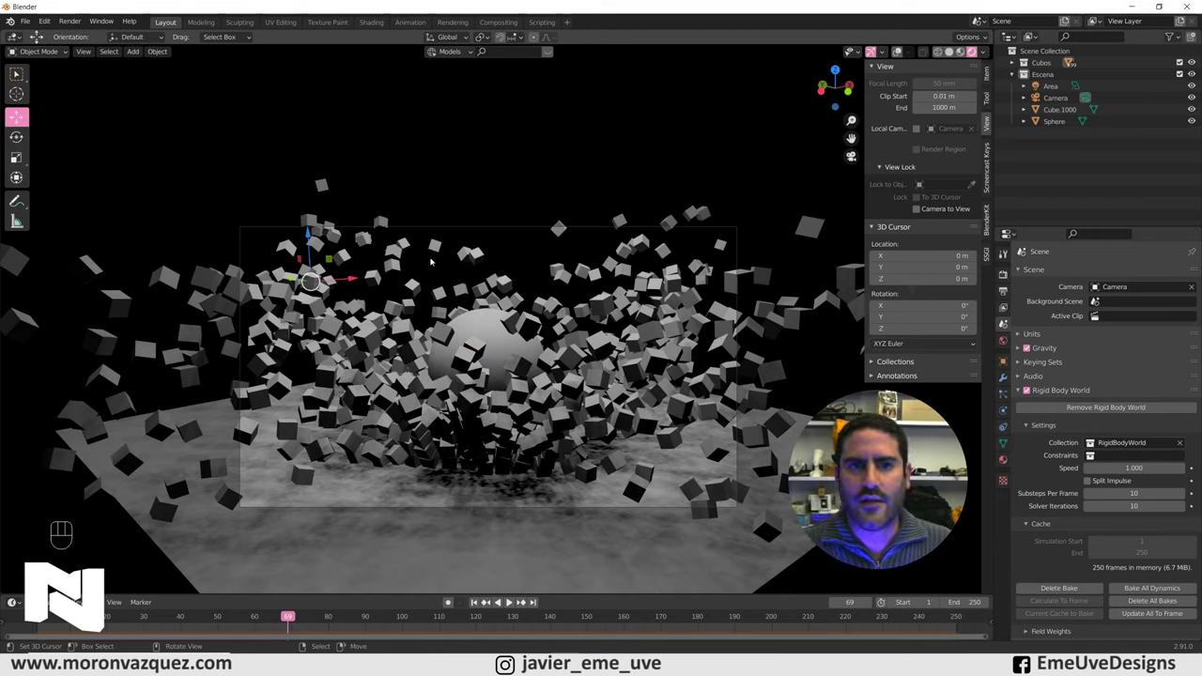
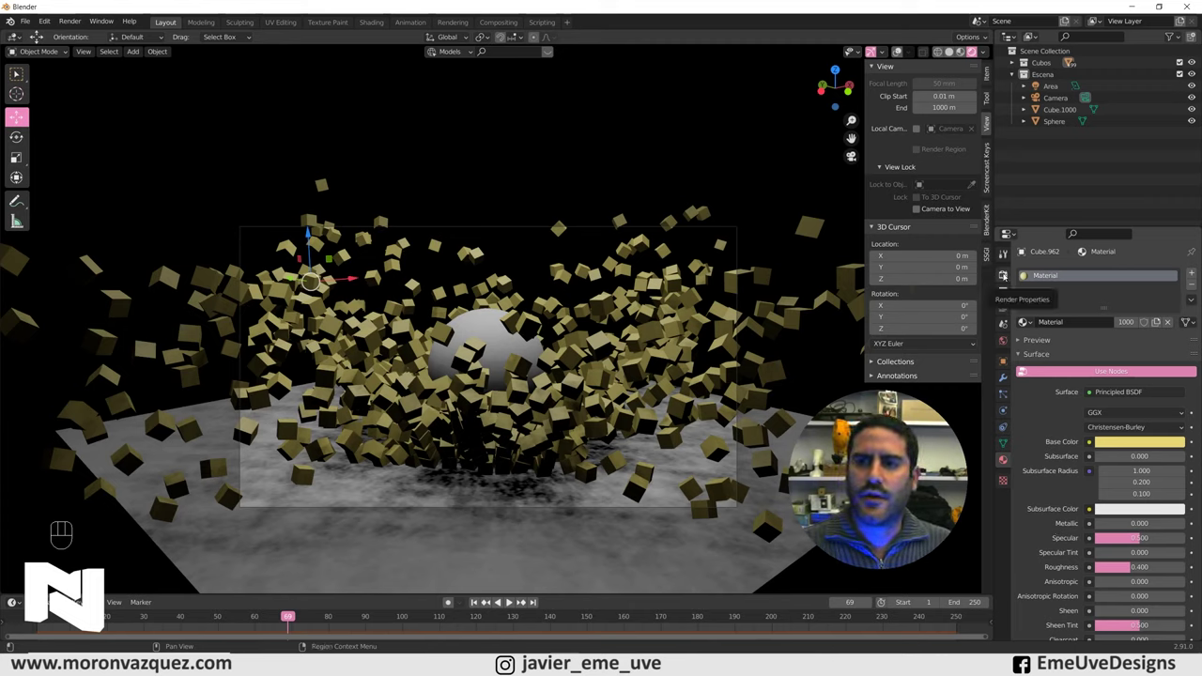
Step: Enable Ambient Occlusion, Bloom and Screen Space Reflections in the Eevee render settings
left_click(1007, 274)
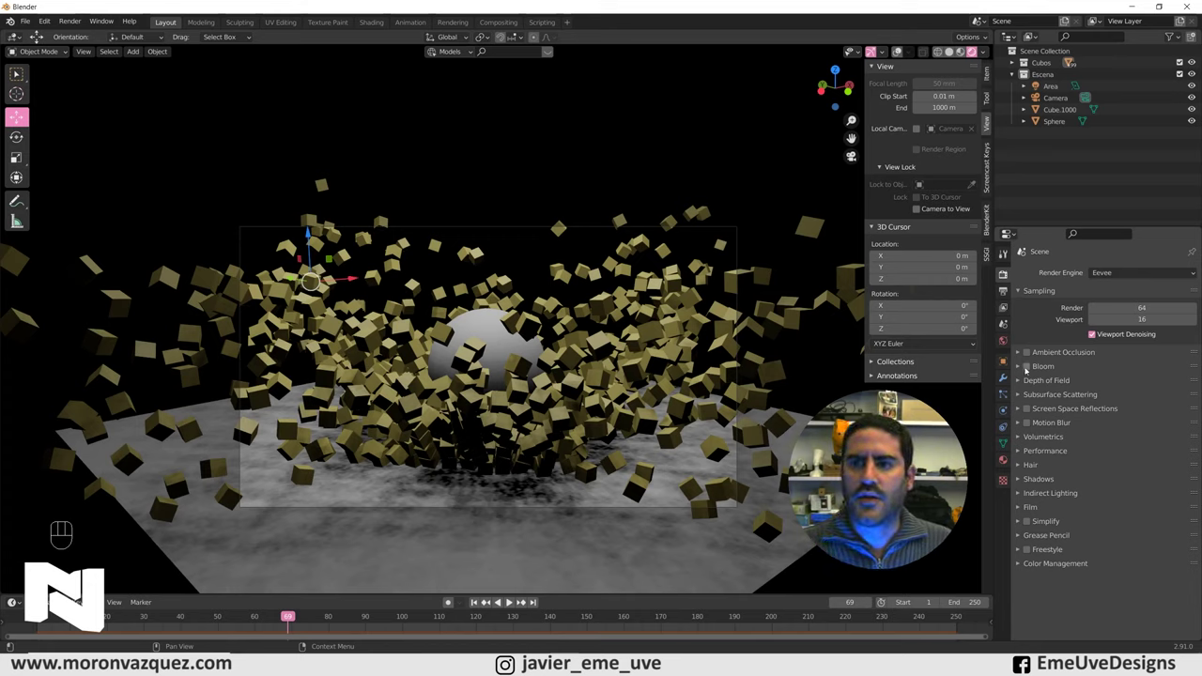
left_click(1031, 355)
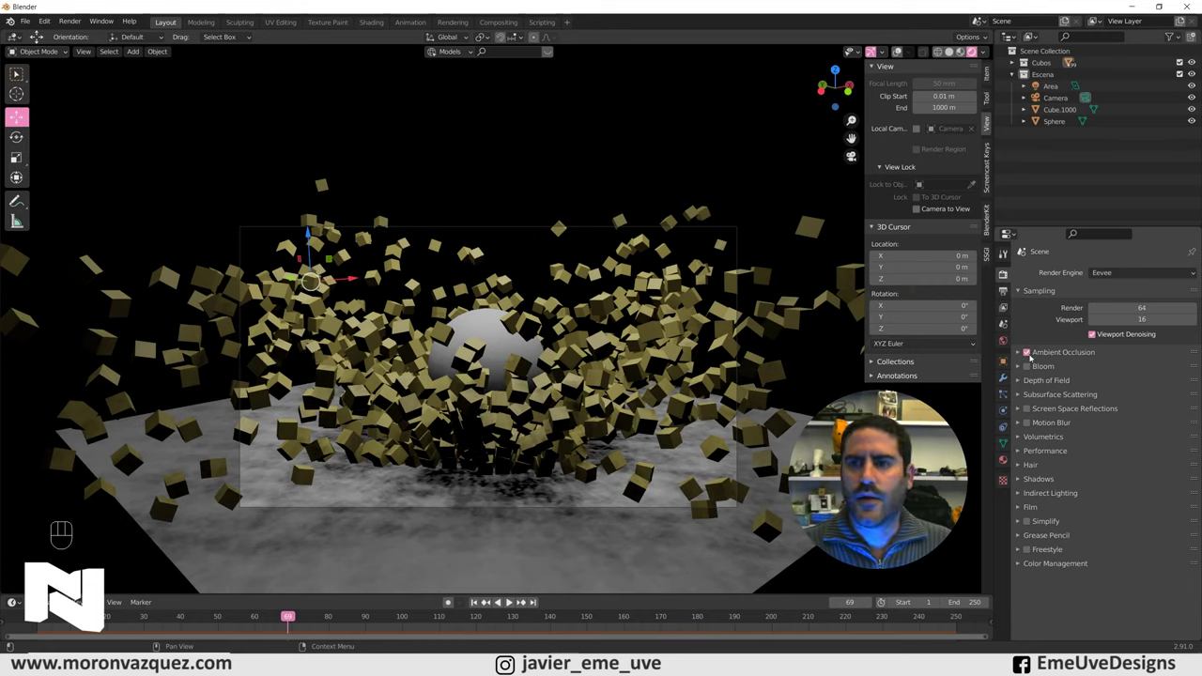
left_click(1030, 368)
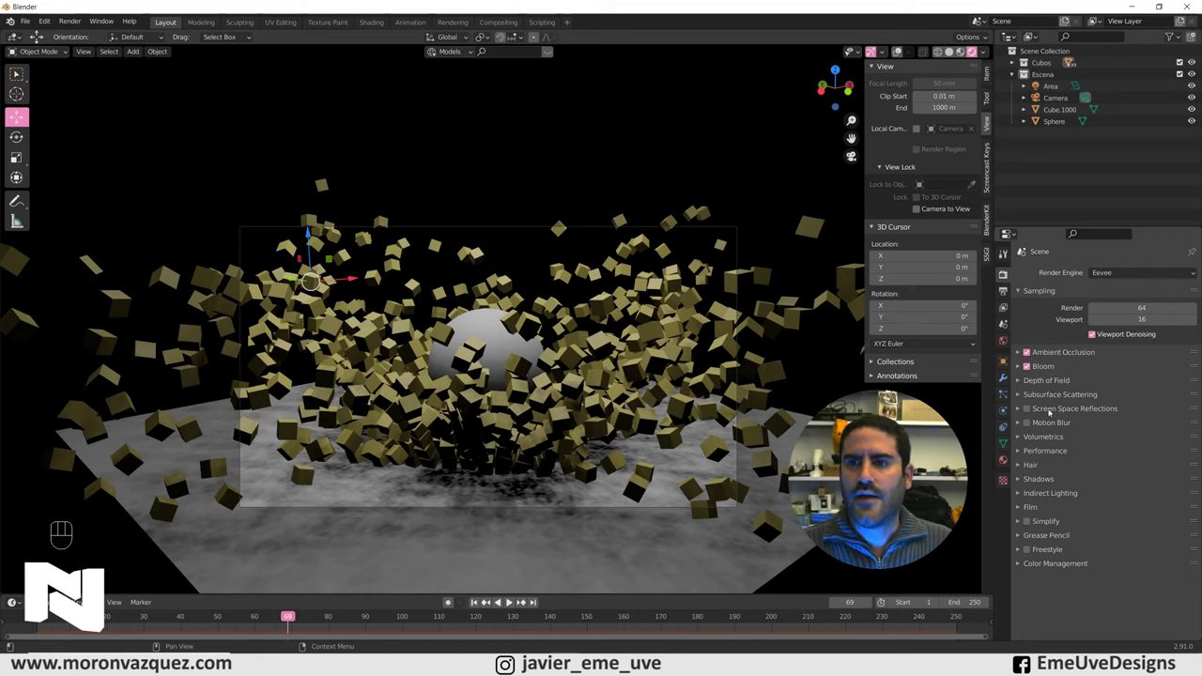
left_click(1027, 411)
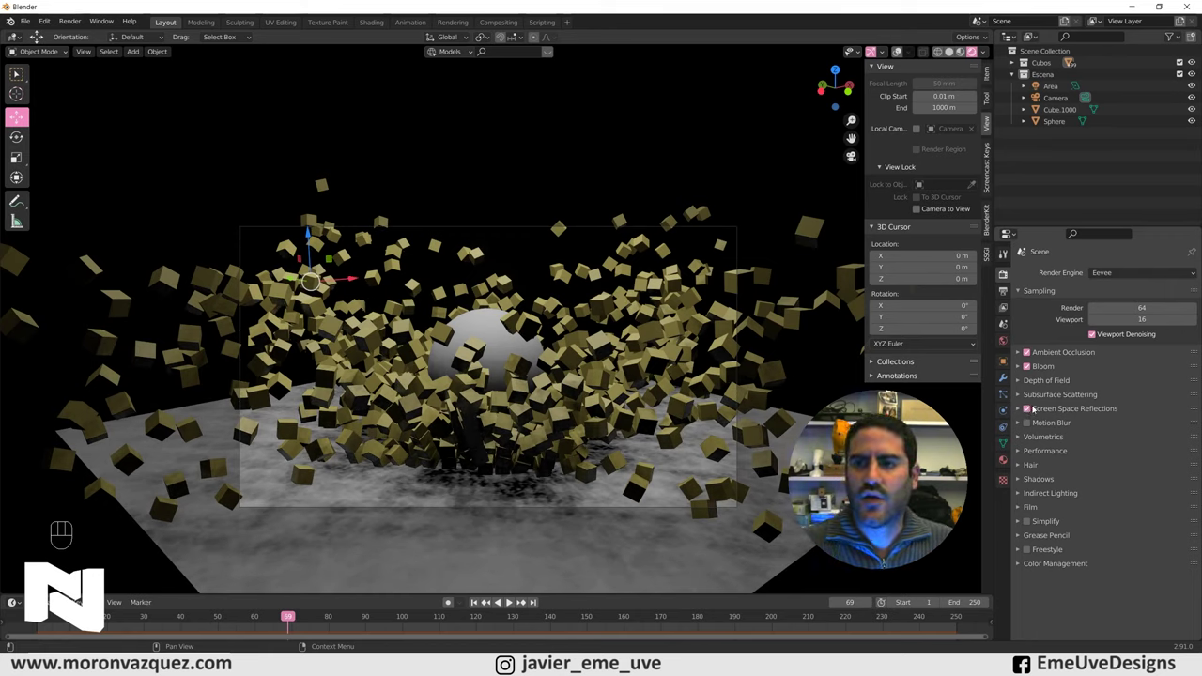
left_click(1008, 463)
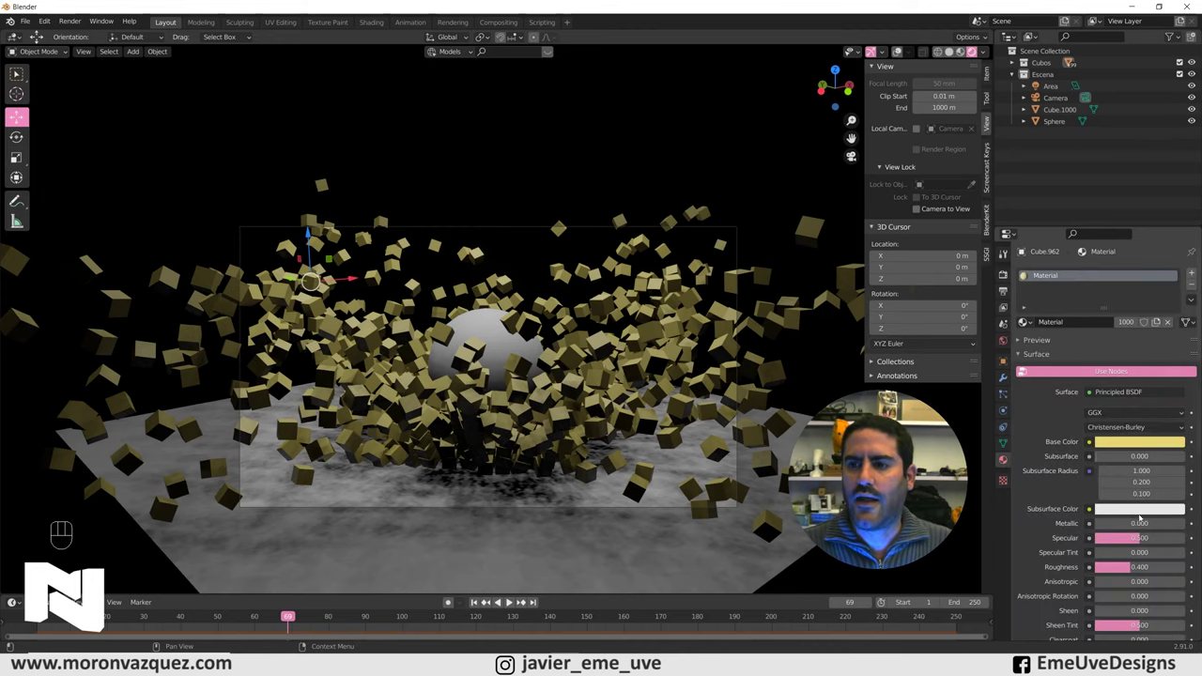
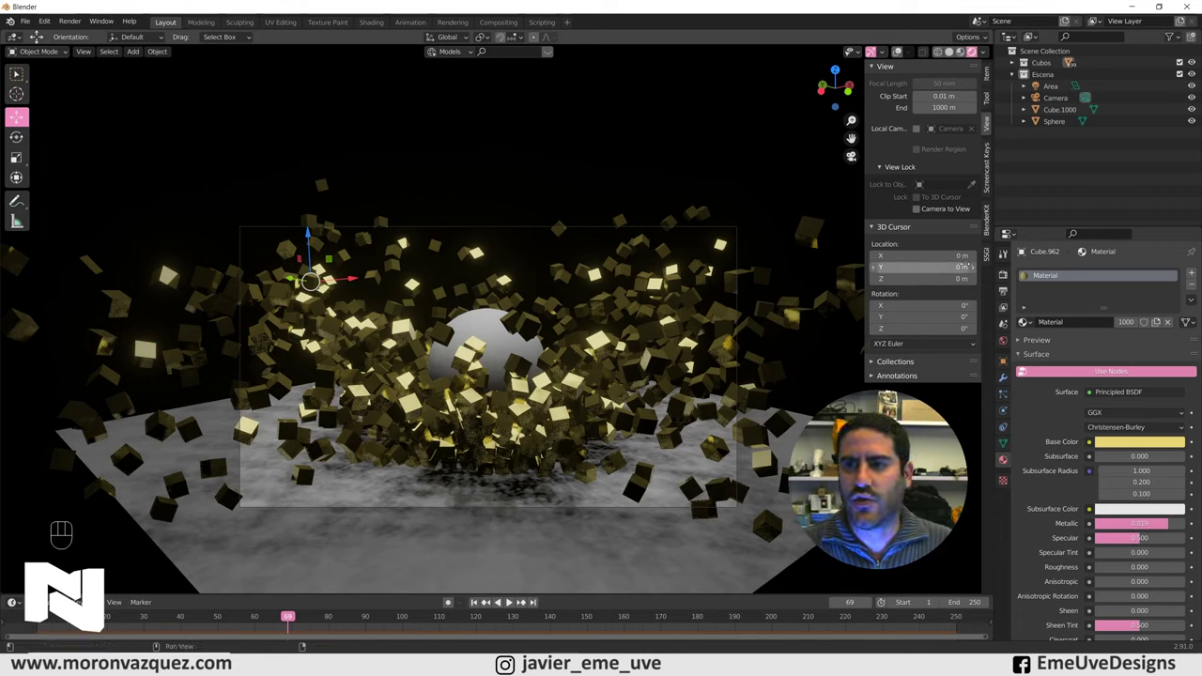
Step: Toggle Screen Space Reflections off and back on to compare, leaving it enabled on the metallic gold cubes
left_click(335, 312)
left_click(1031, 410)
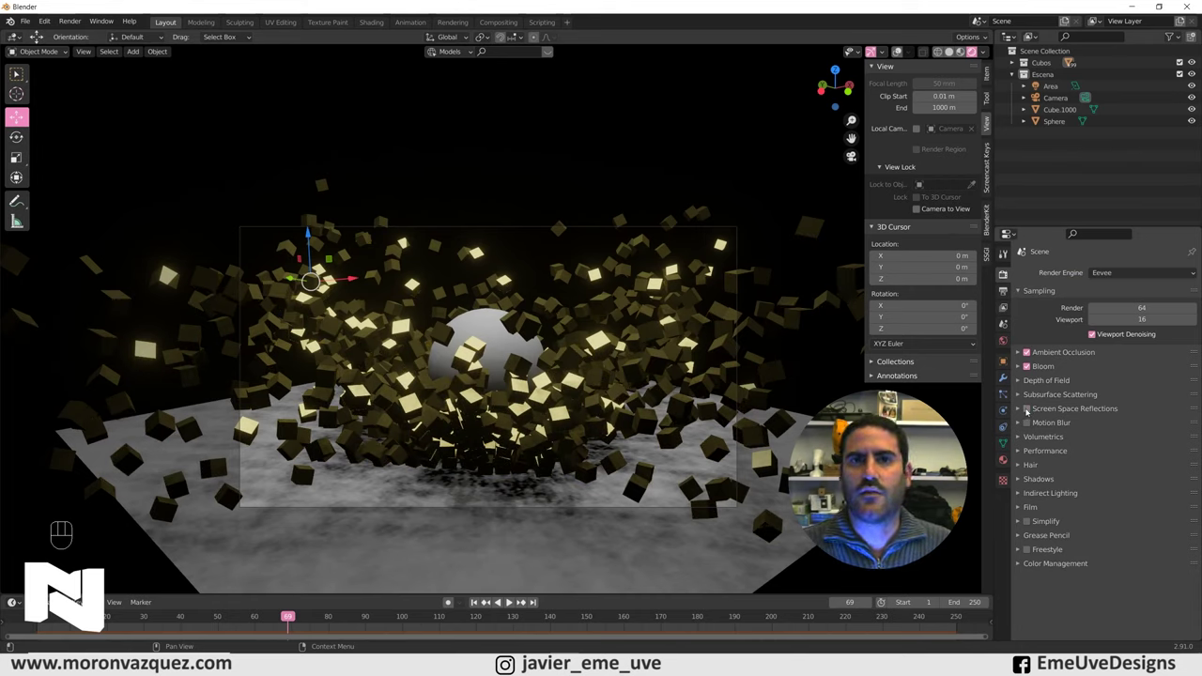
left_click(1008, 458)
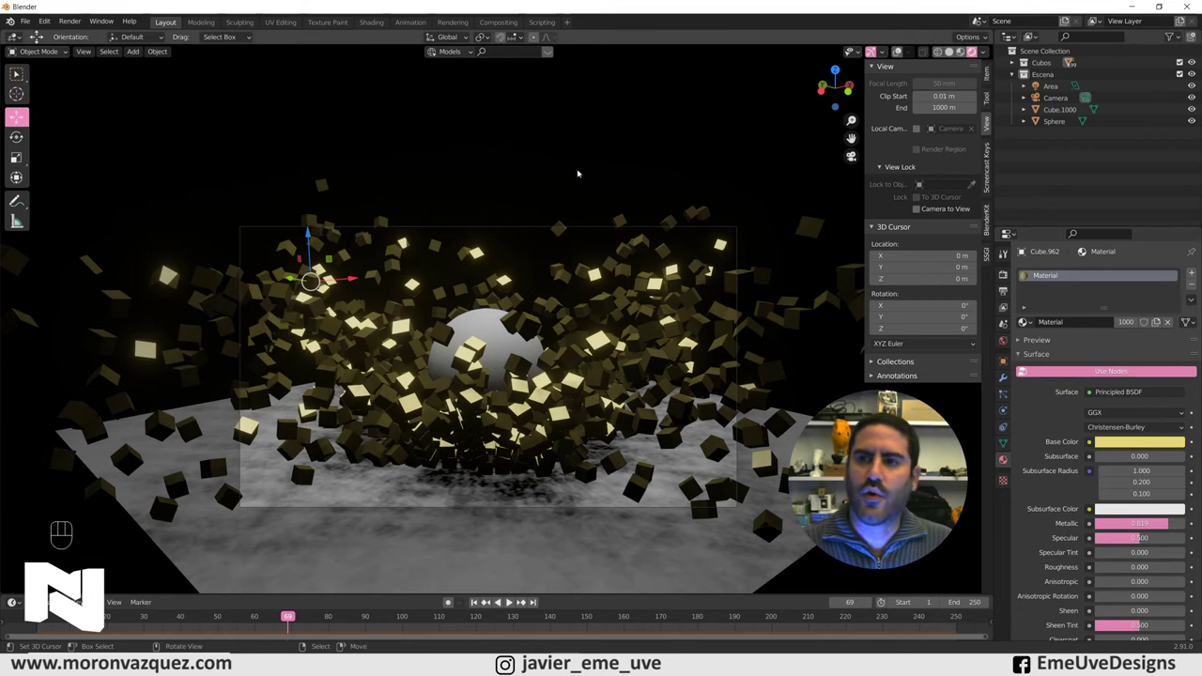
left_click_drag(998, 277, 1036, 291)
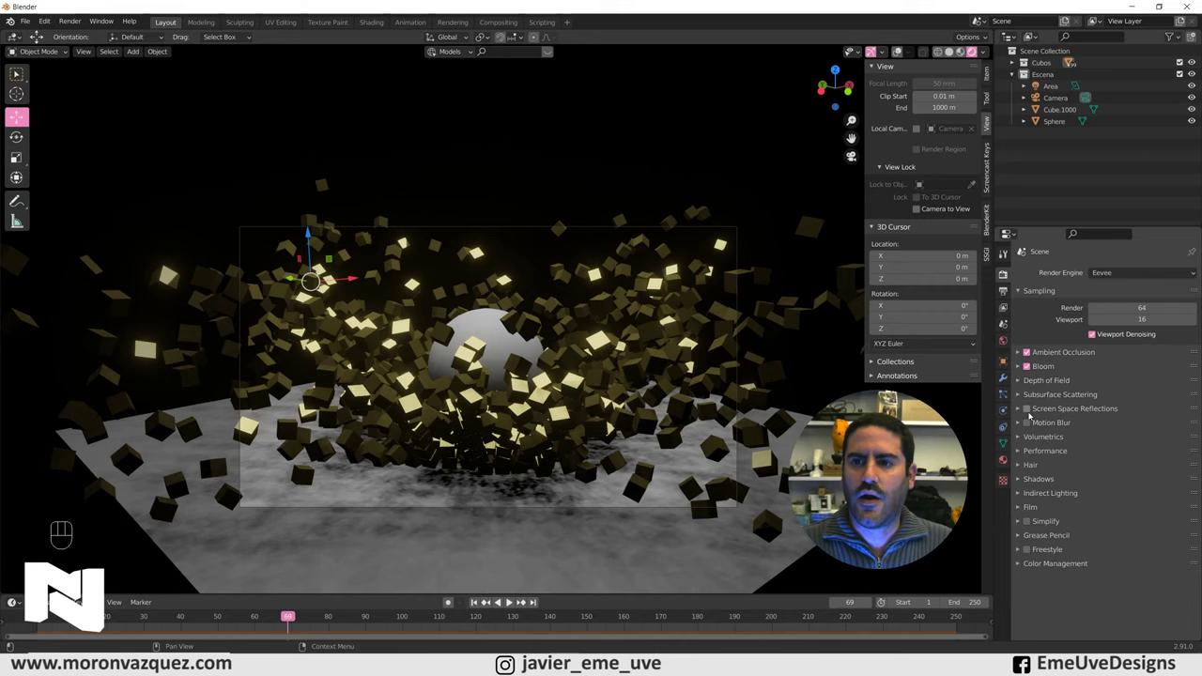
left_click(1030, 411)
double_click(1029, 412)
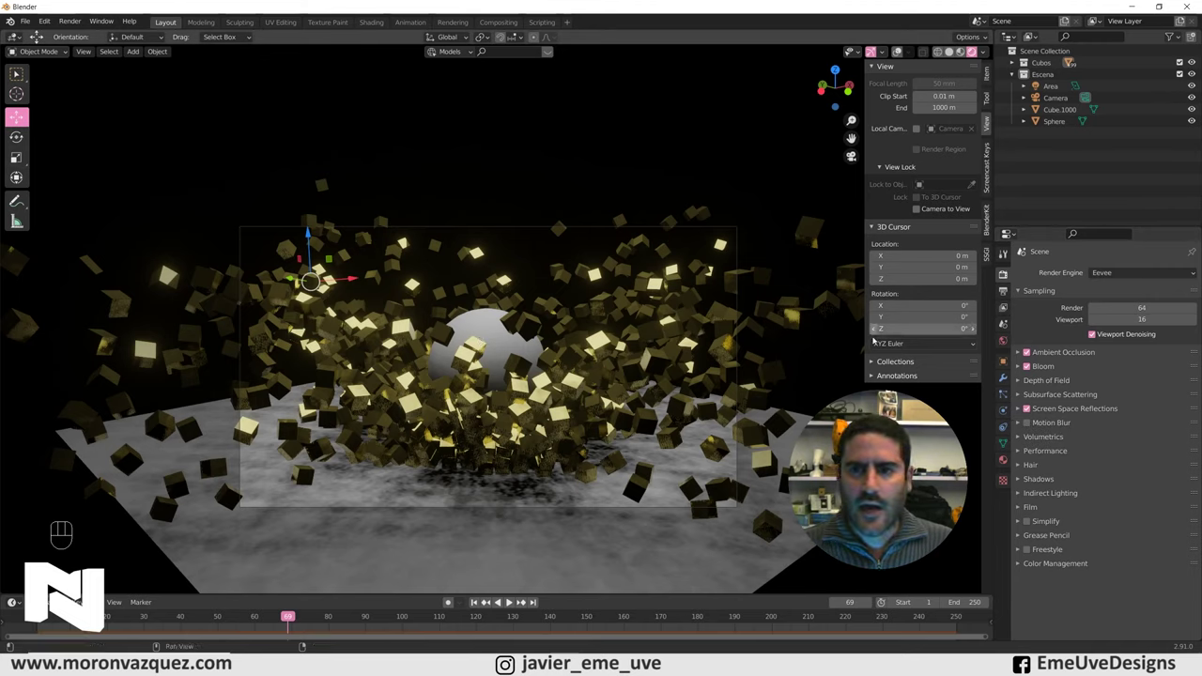
key("n")
left_click_drag(820, 260, 835, 266)
Step: Show overlays and add a Point light above the corner of the ground plane
left_click_drag(771, 291, 698, 314)
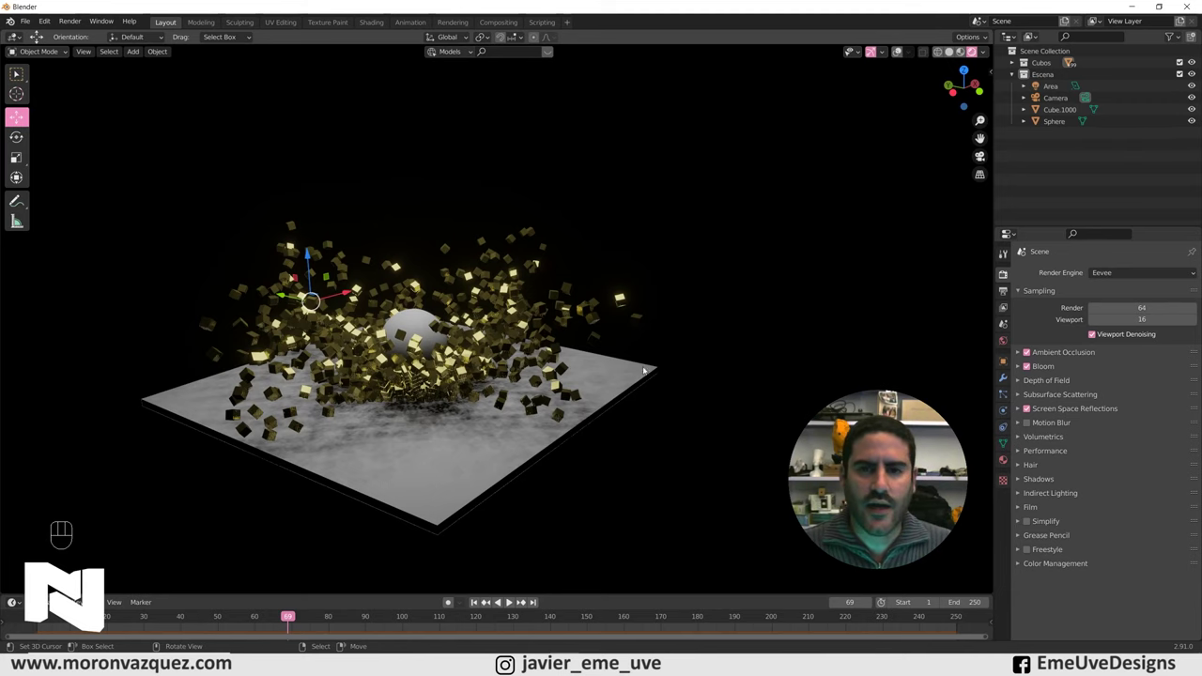
left_click(899, 54)
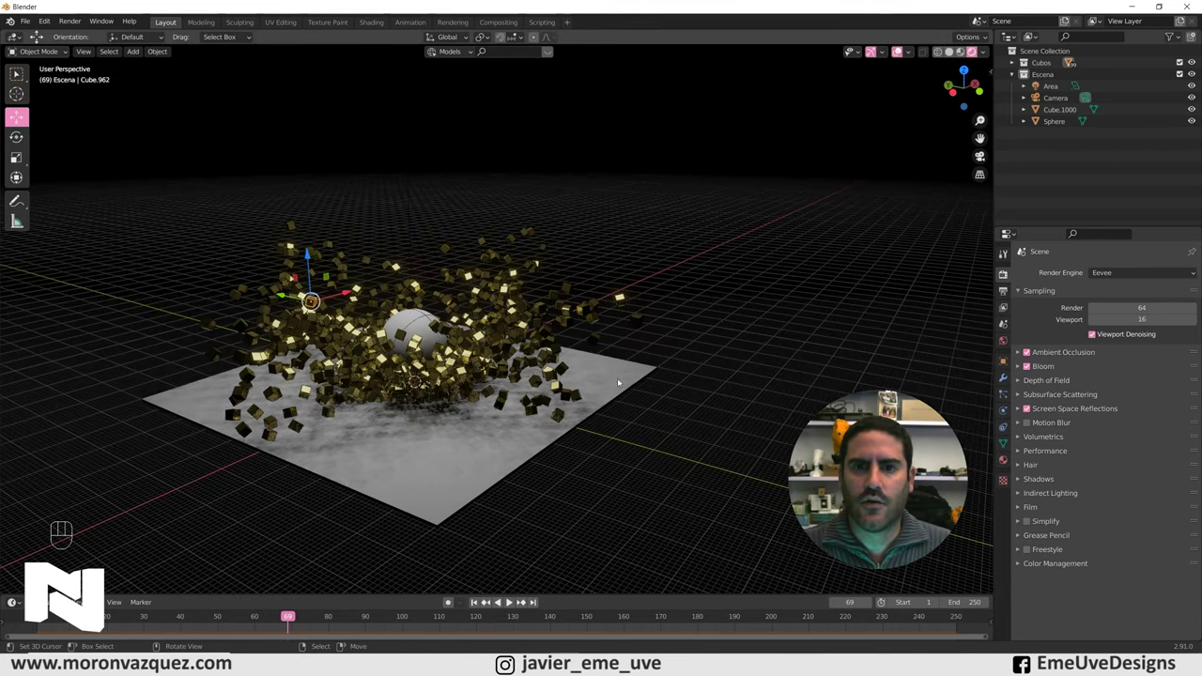
middle_click(666, 337)
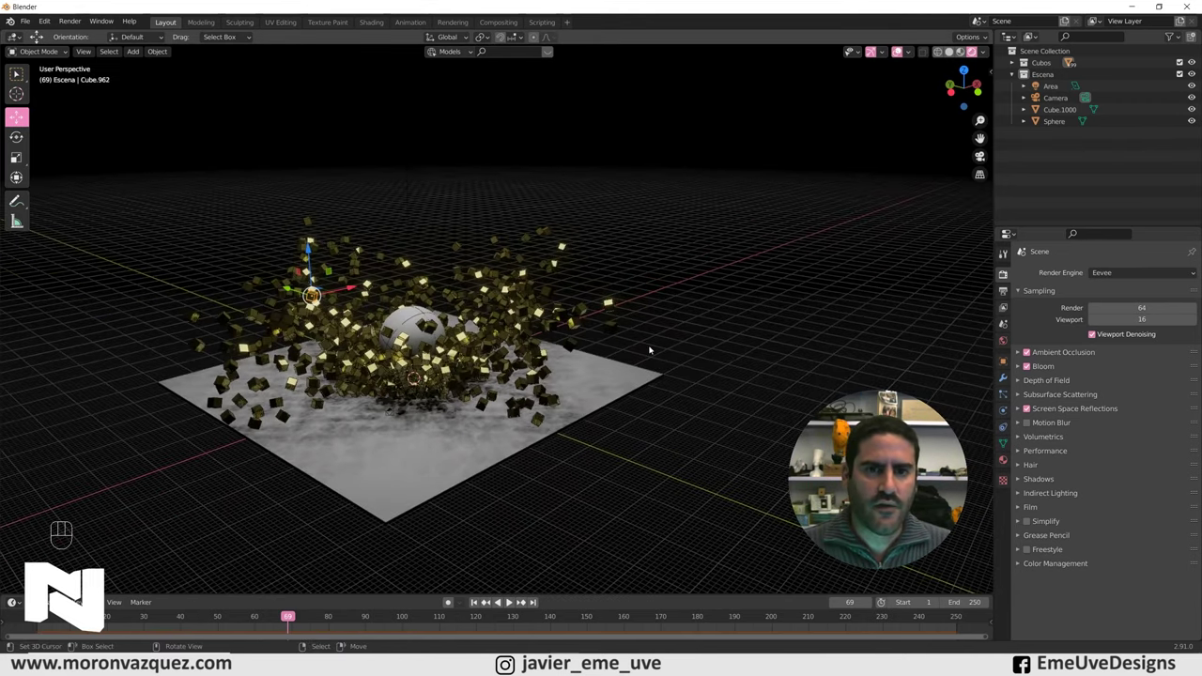
key("shift+a")
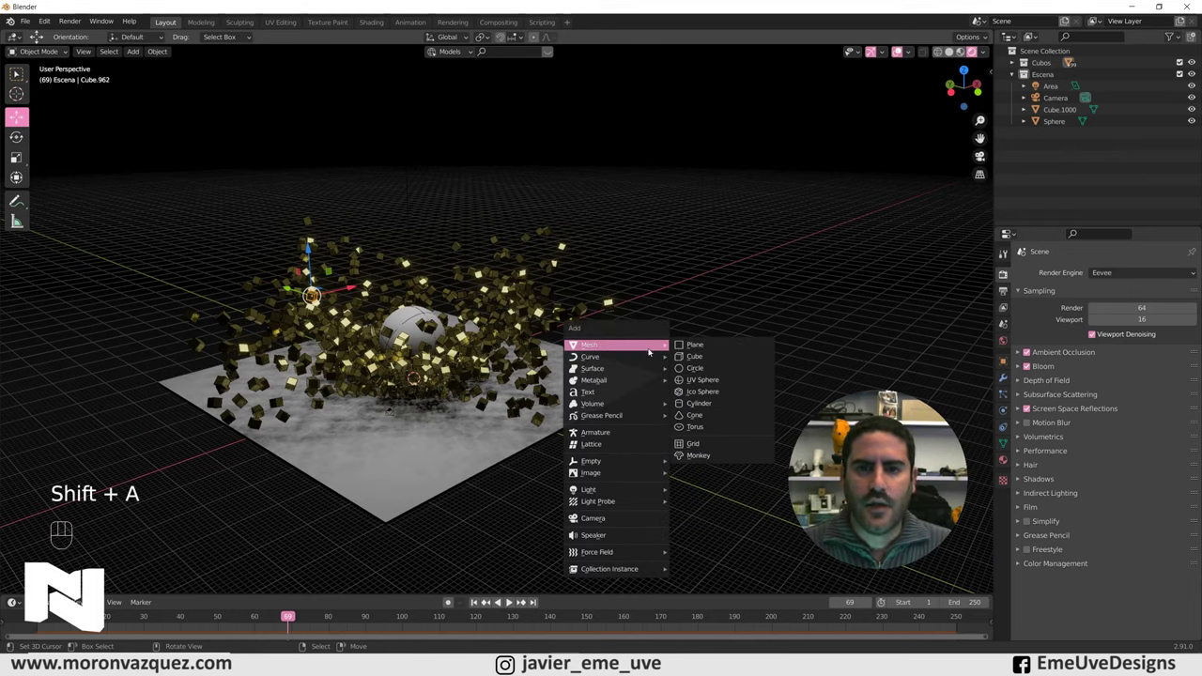
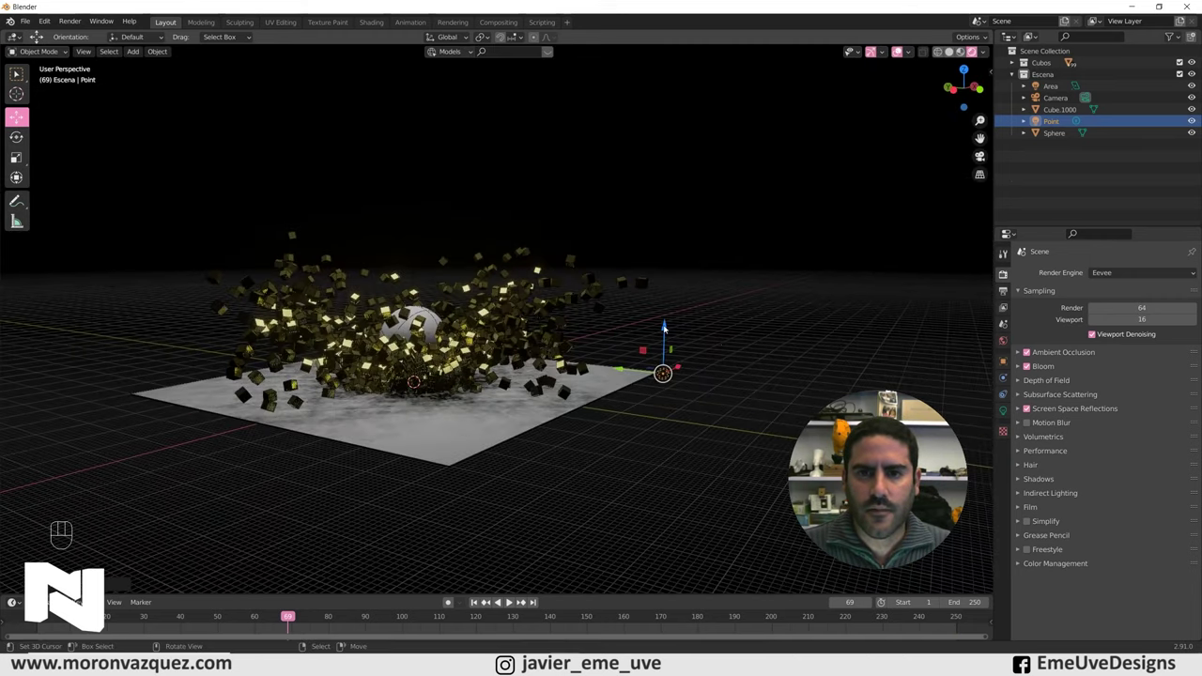
left_click(488, 308)
Step: Set the point light's colour to blue and its Power to 1 MW in Object Data
left_click_drag(696, 270, 679, 292)
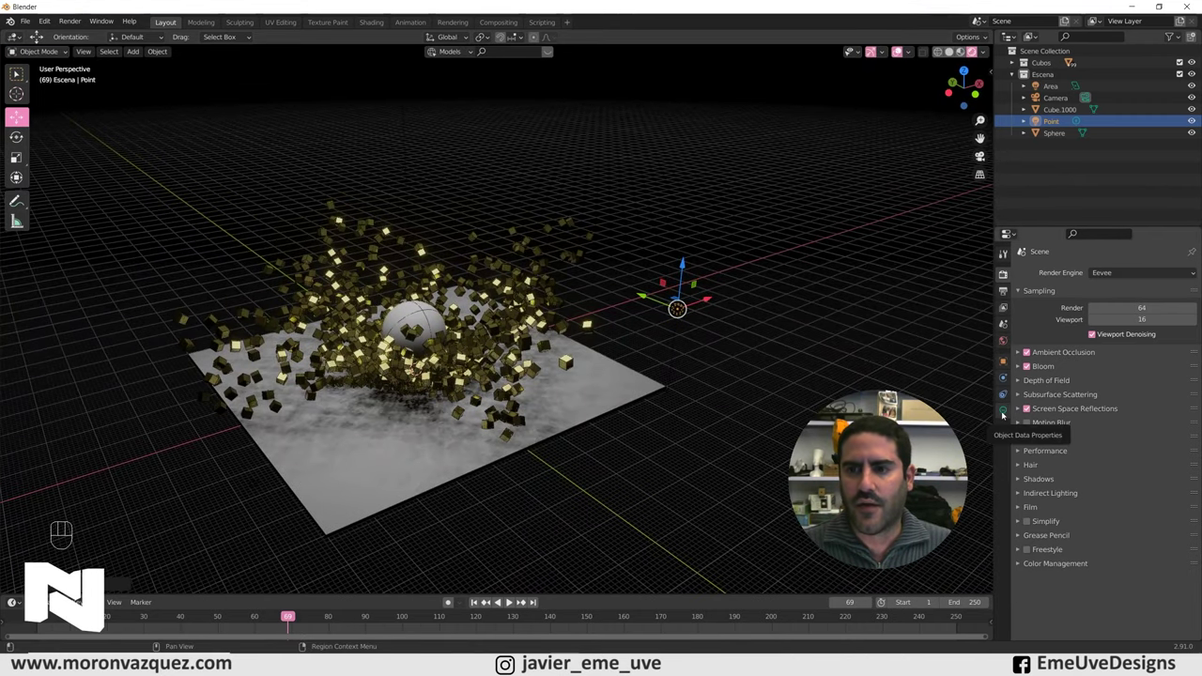
left_click(362, 350)
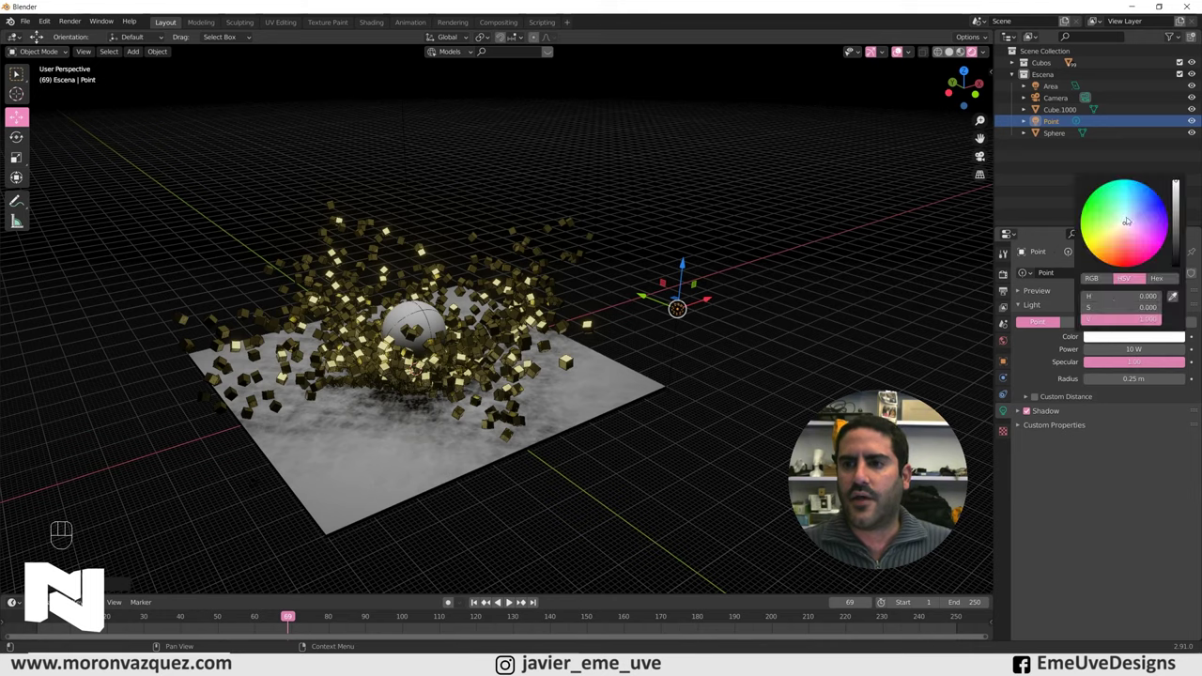
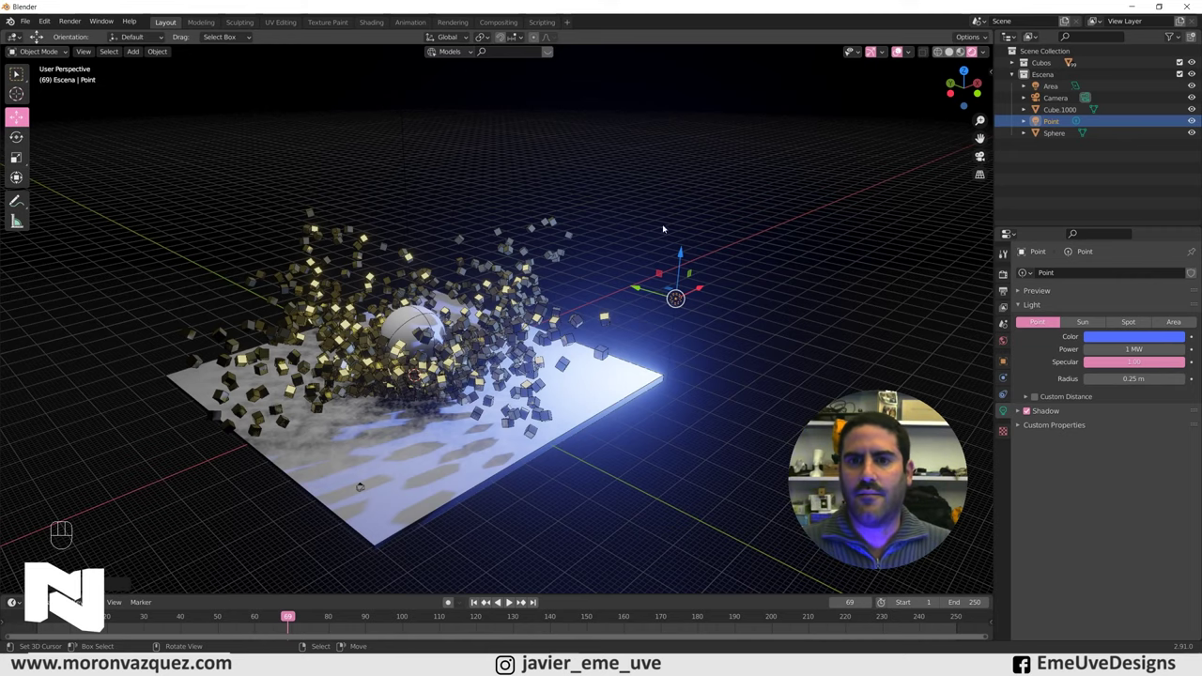
left_click_drag(740, 334, 731, 349)
middle_click(726, 363)
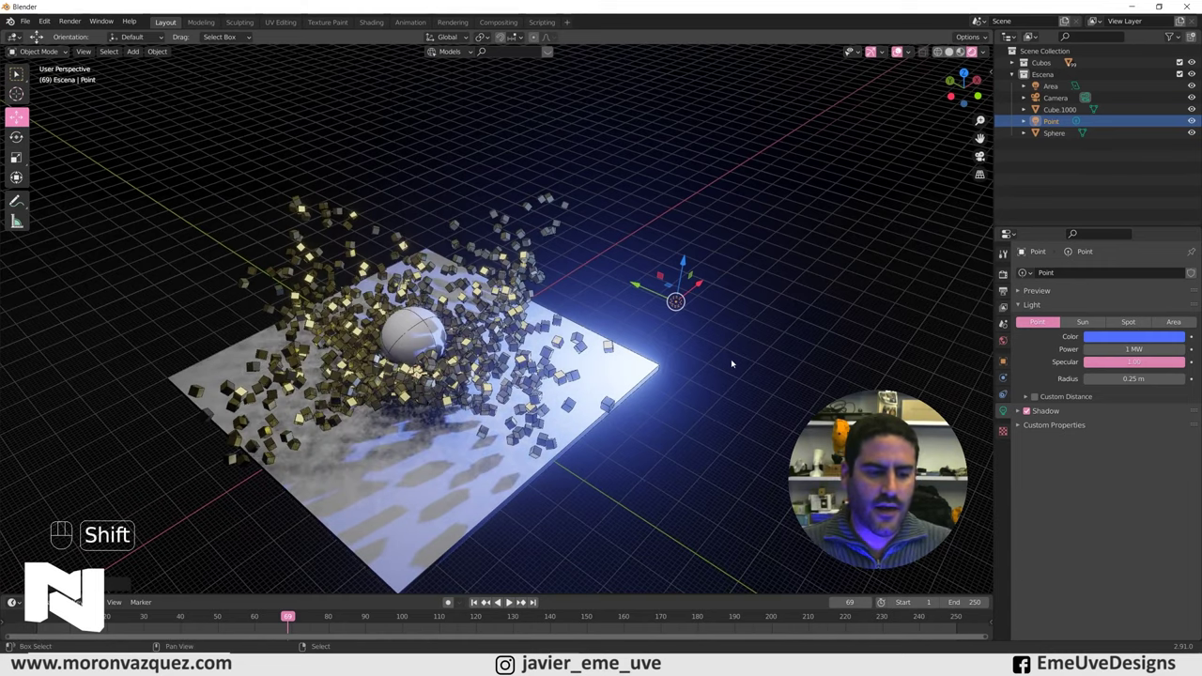
Step: Duplicate the point light to the left, tint it red, and raise the blue light to 2 MW
key("shift+d")
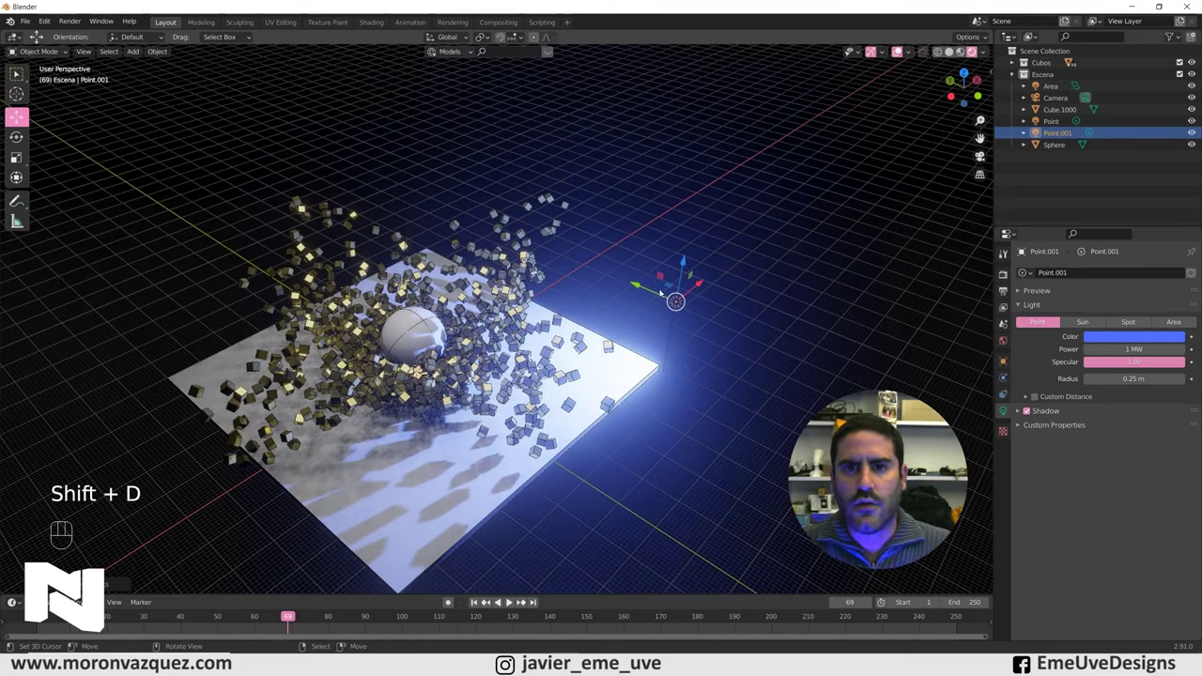
left_click_drag(349, 298, 366, 271)
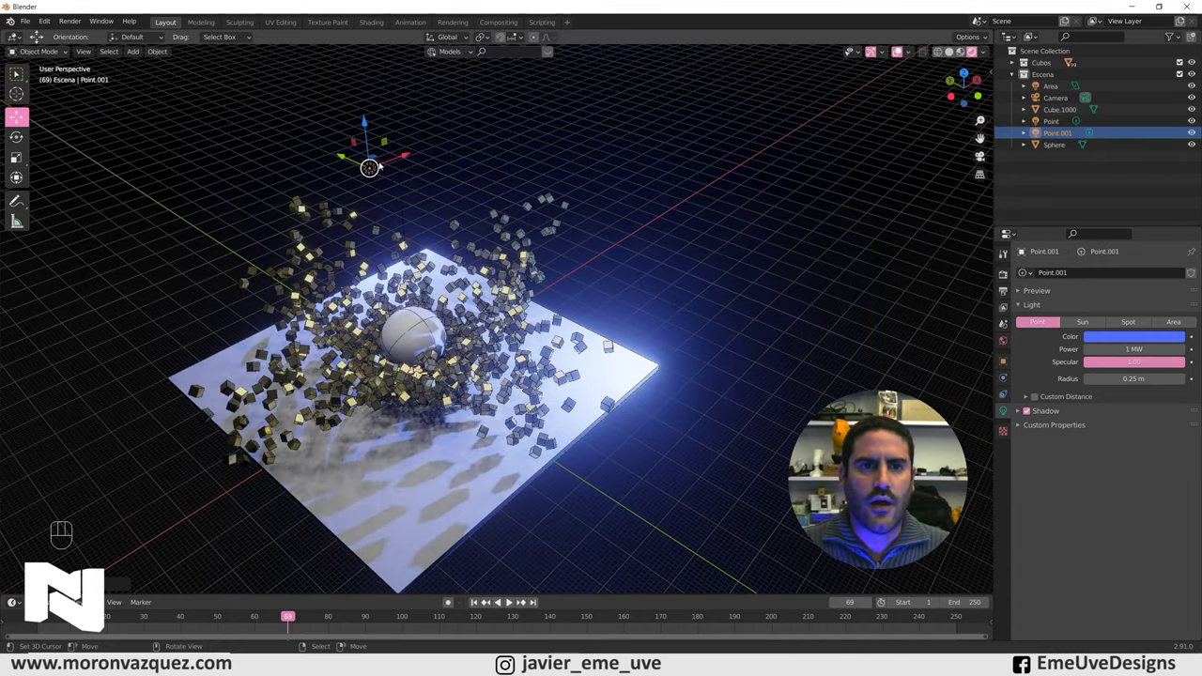
left_click_drag(404, 290, 235, 260)
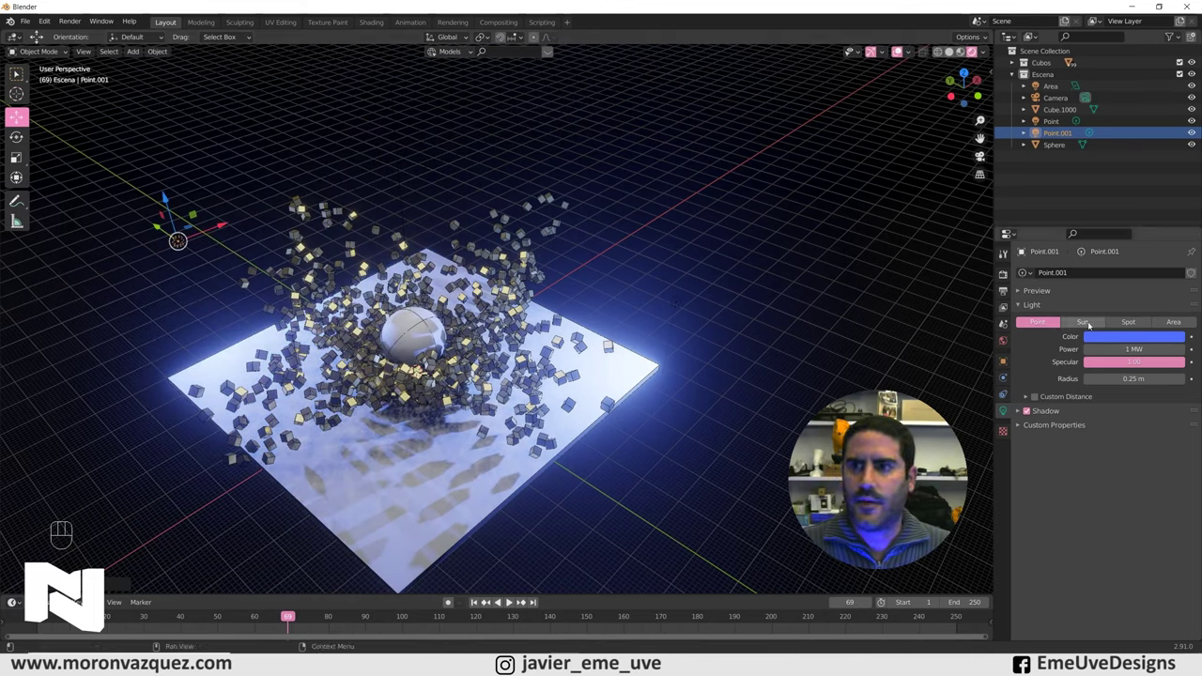
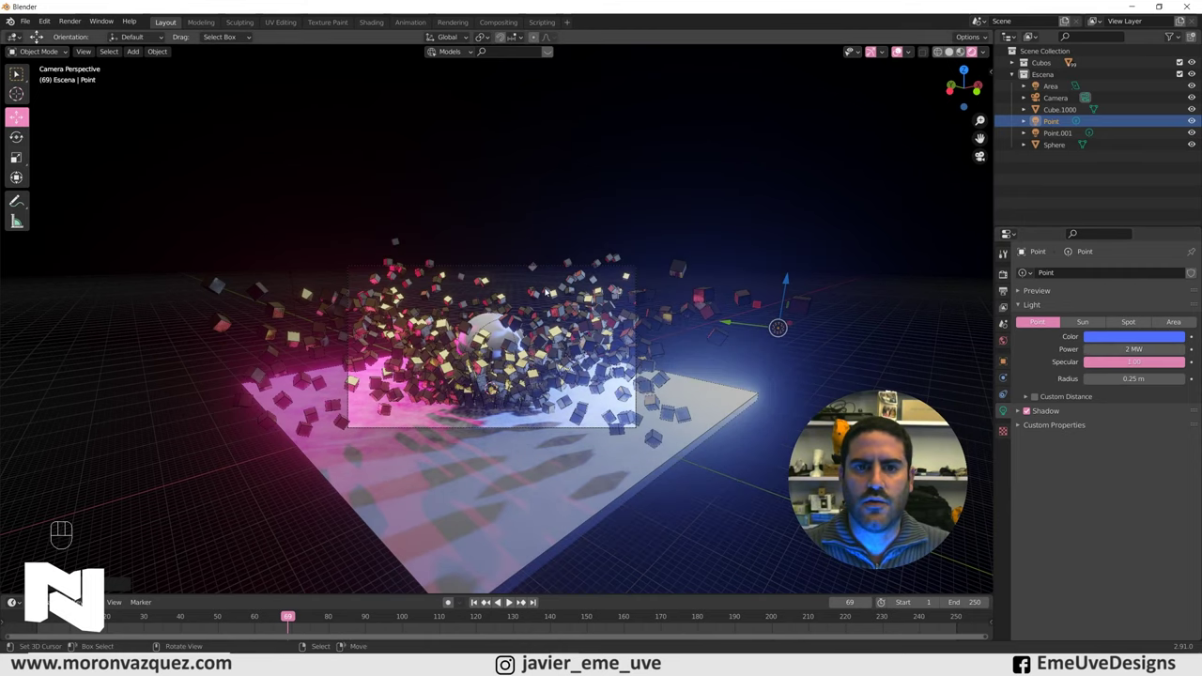
left_click(671, 160)
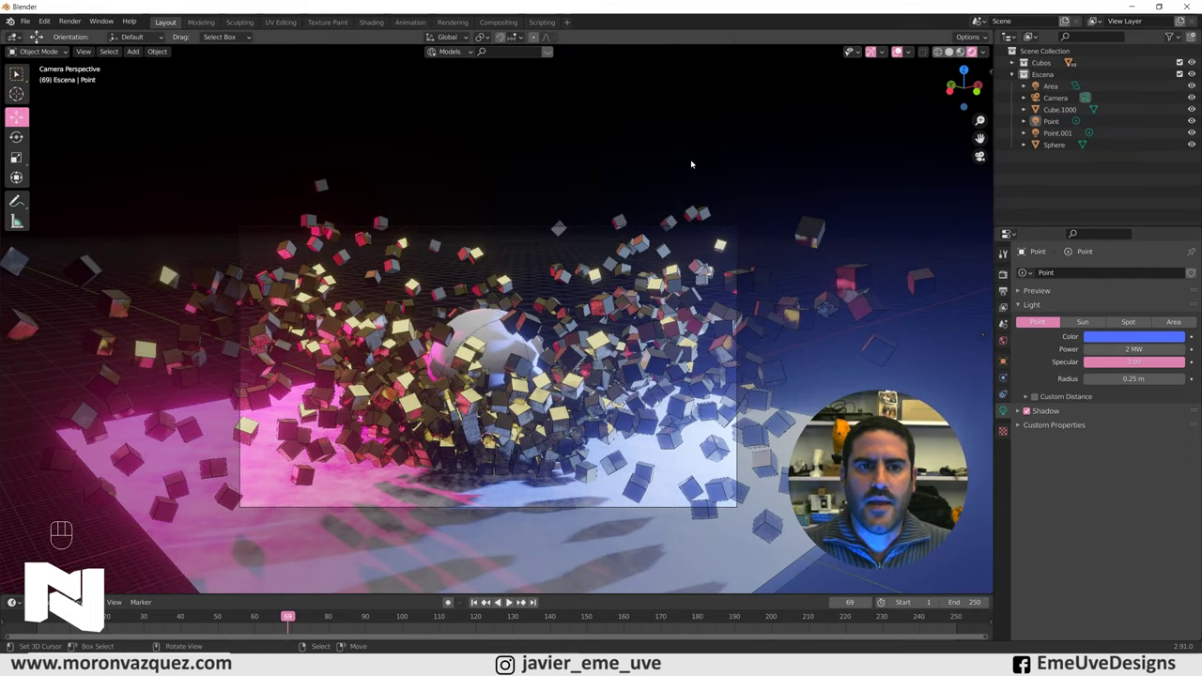
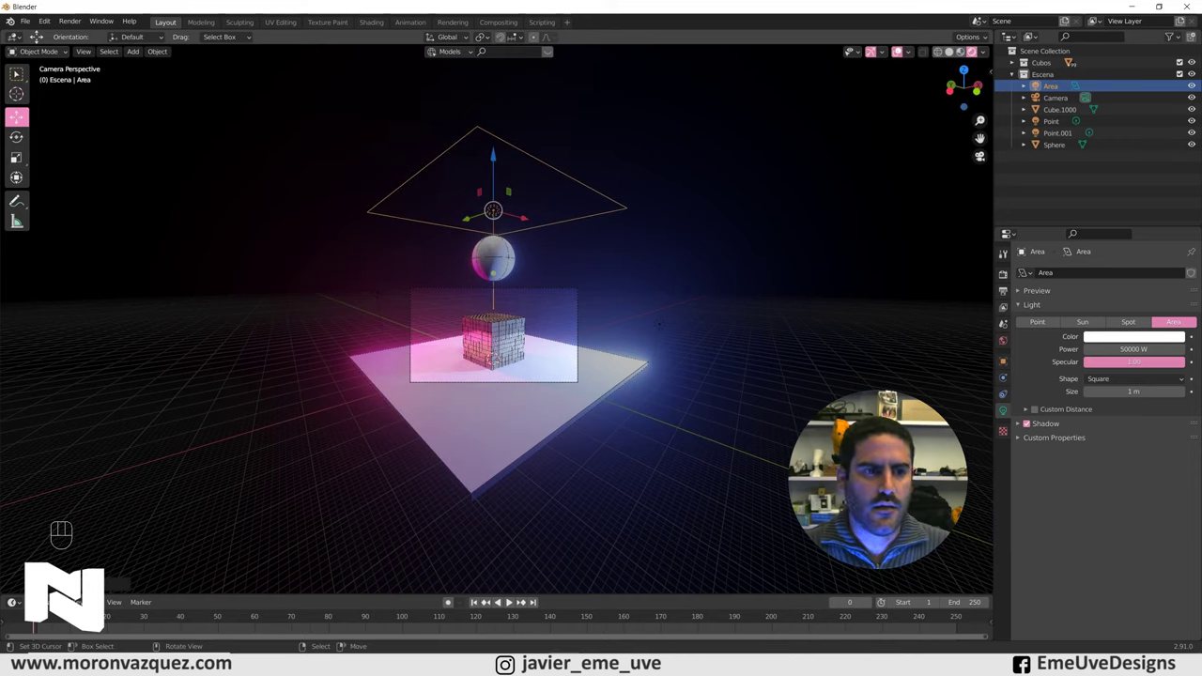
Step: Enlarge the timeline area and scrub to a frame after the impact with cubes scattered
left_click_drag(55, 629, 527, 321)
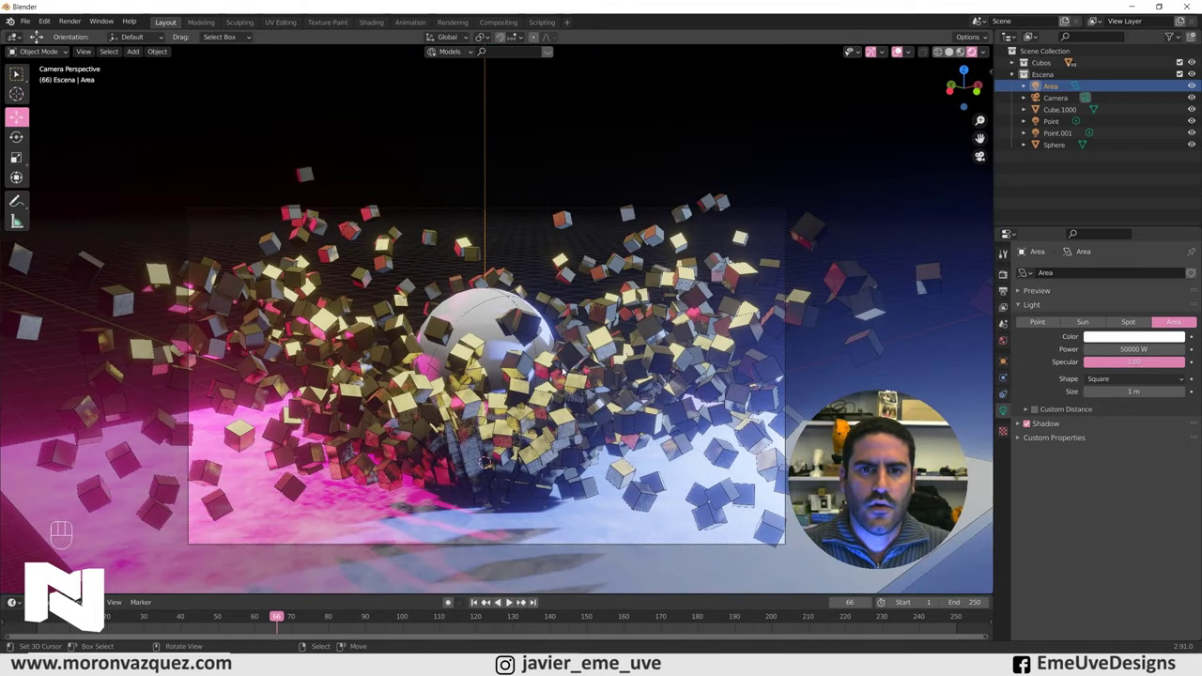
left_click_drag(901, 53, 878, 71)
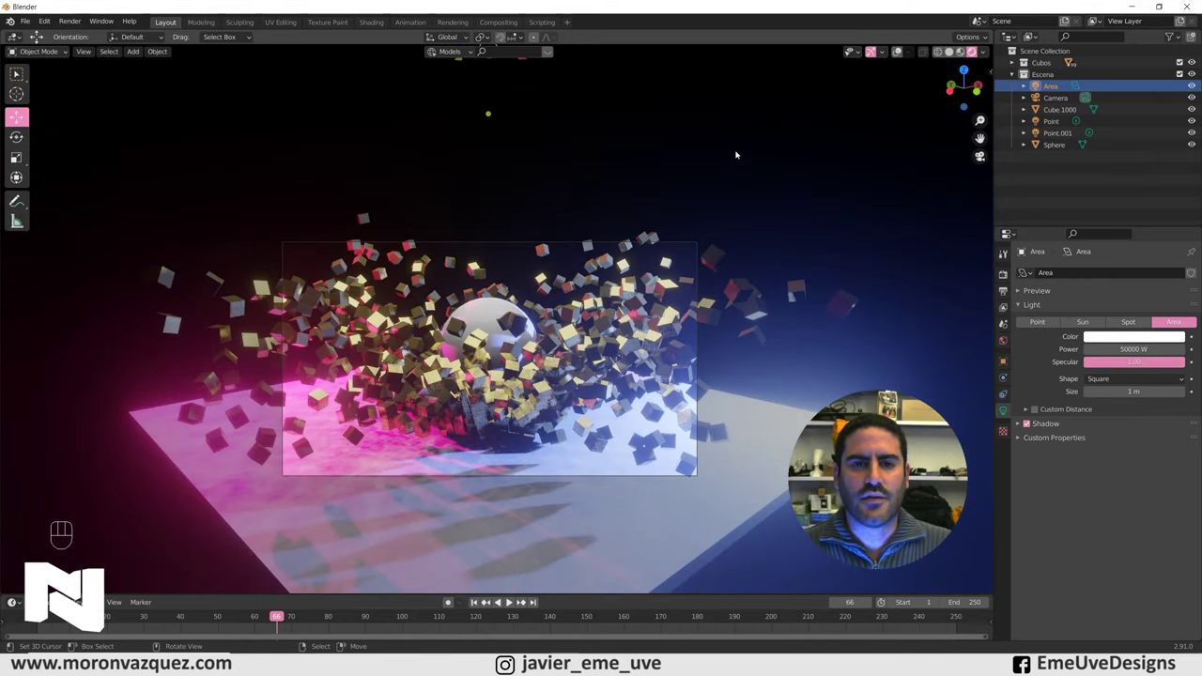
left_click_drag(180, 630, 426, 301)
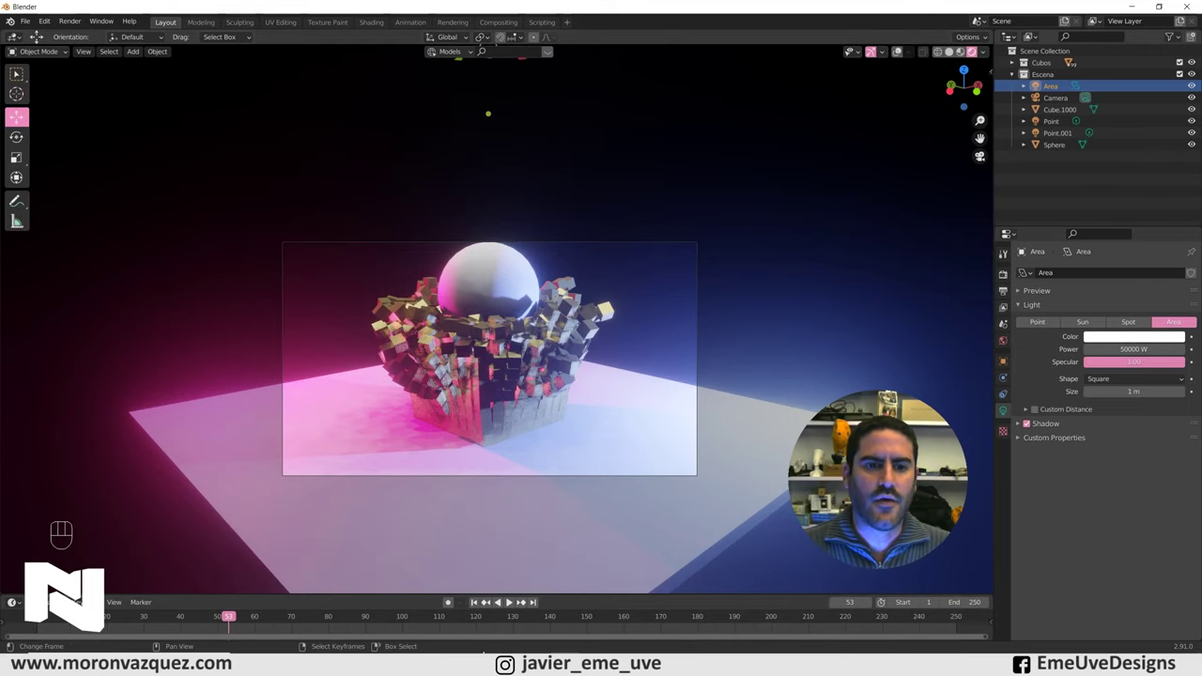
left_click_drag(426, 300, 427, 244)
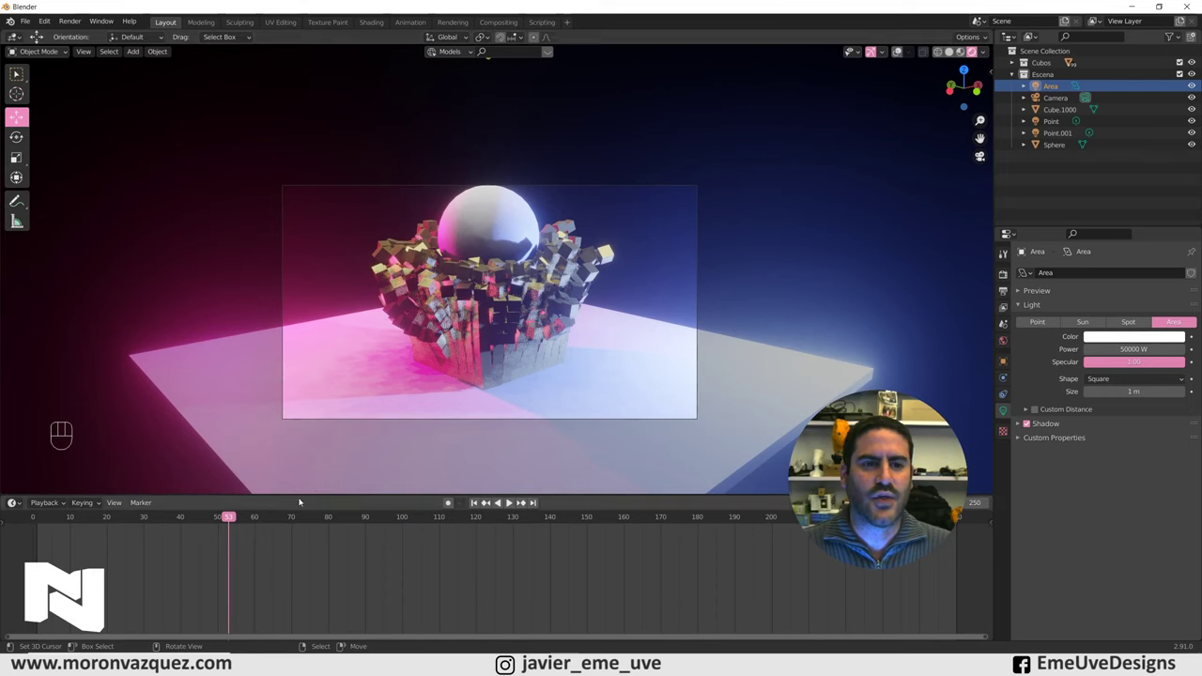
left_click_drag(256, 521, 534, 291)
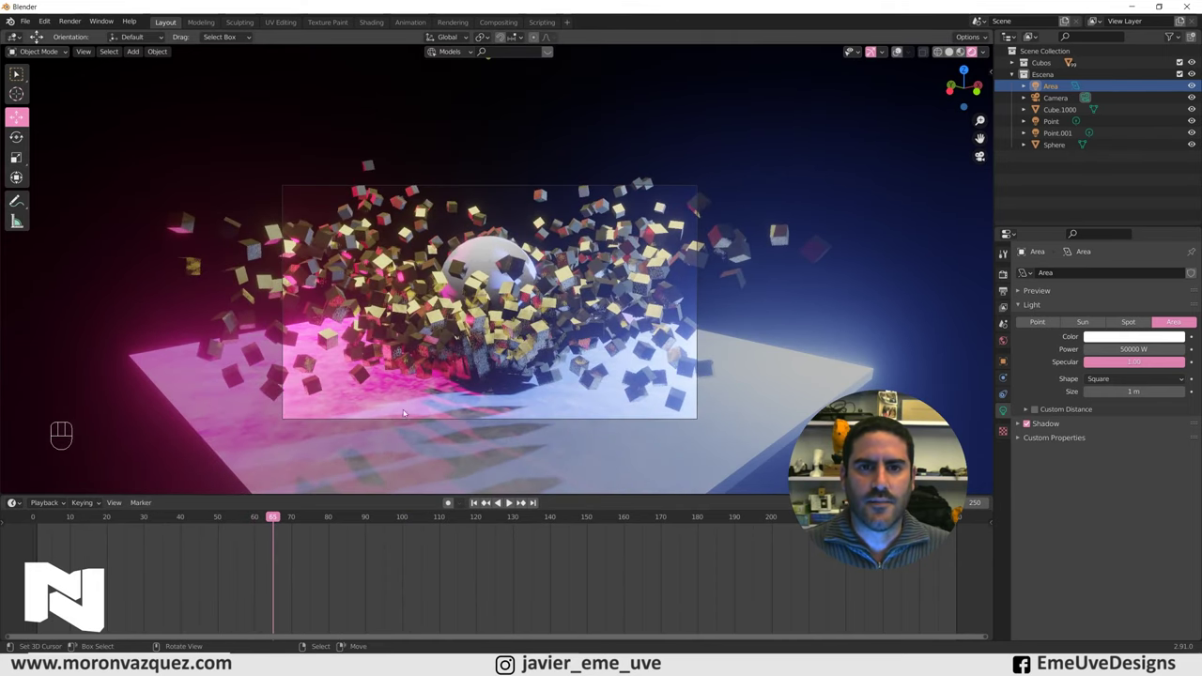
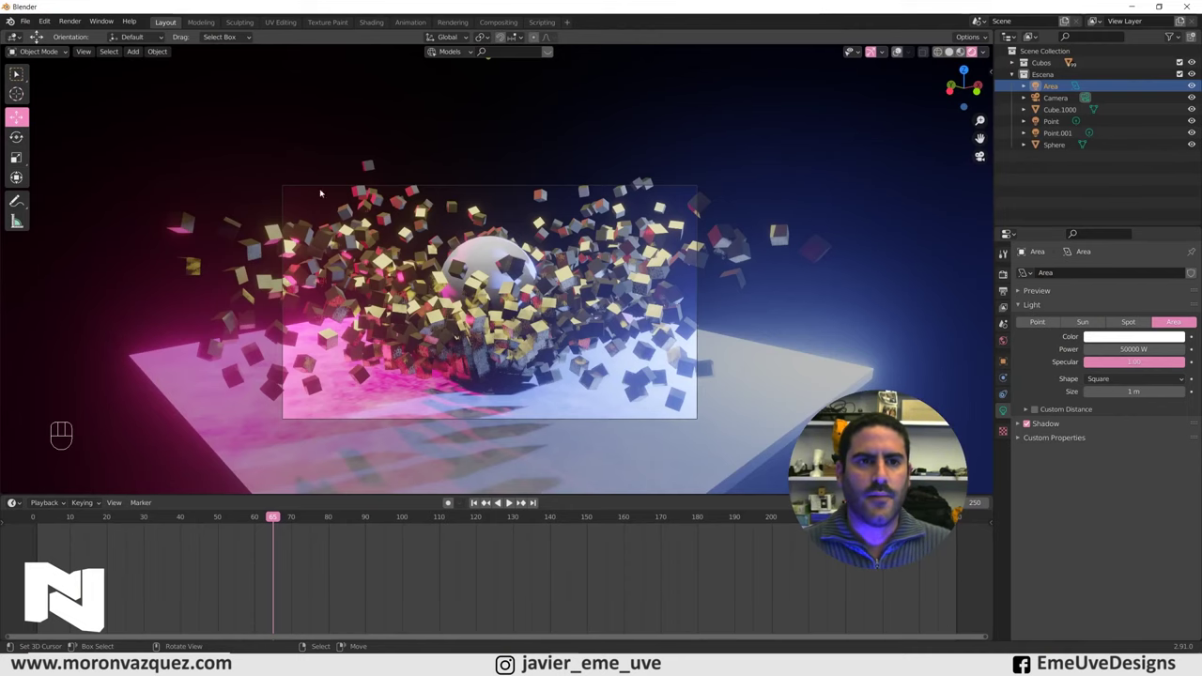
Step: Select the Sphere, show overlays and scrub back to frame 50 just before the impact
left_click(479, 207)
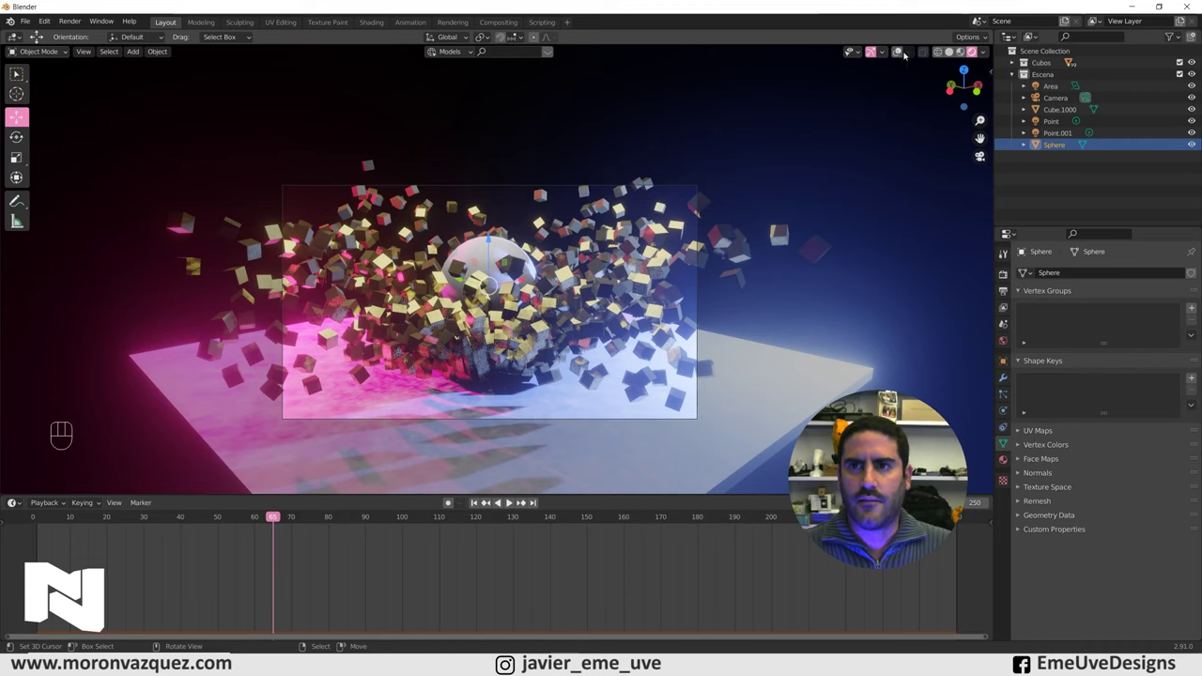
left_click(477, 207)
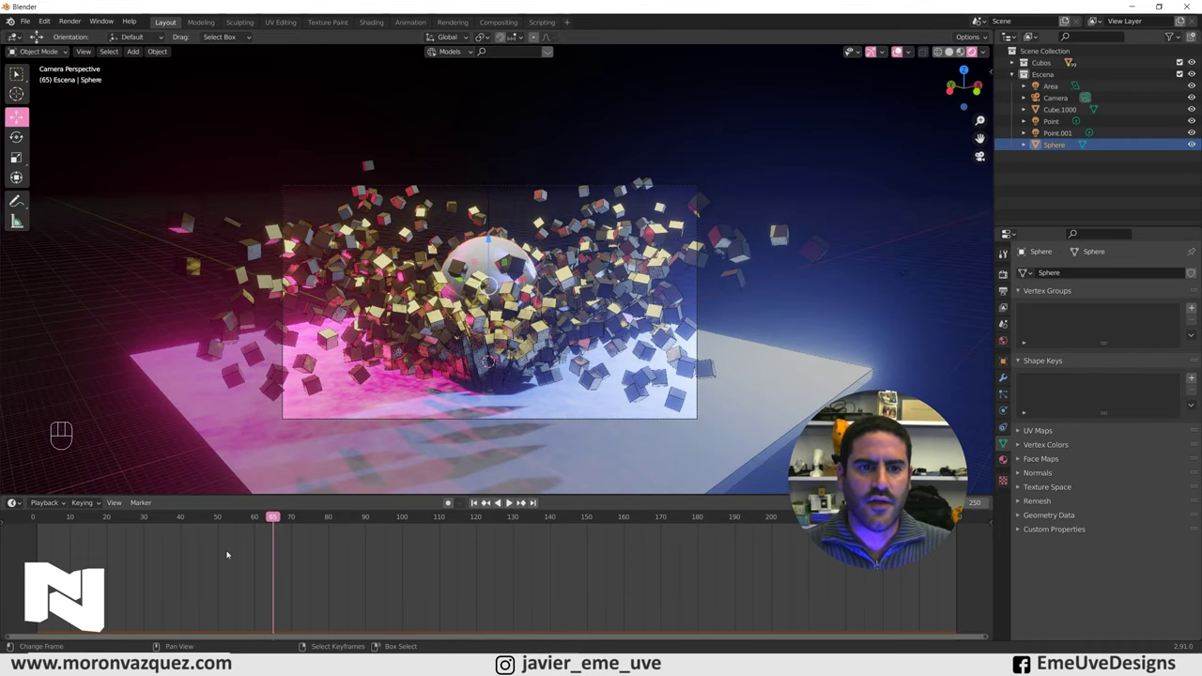
left_click_drag(195, 550, 415, 426)
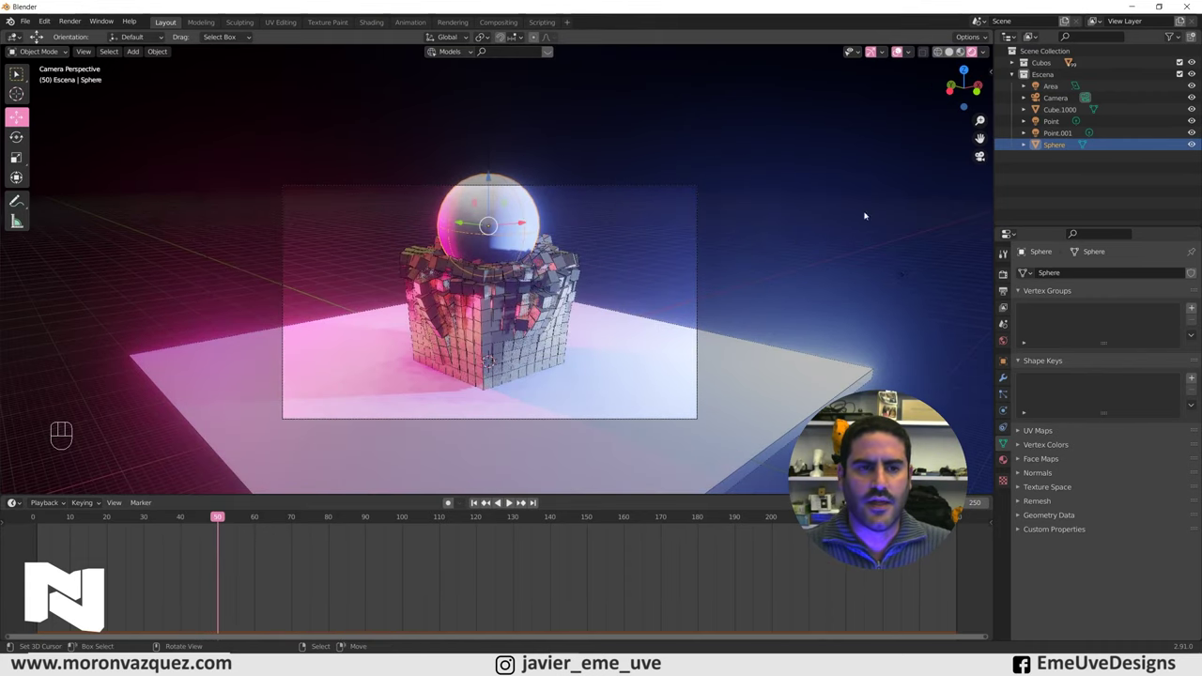
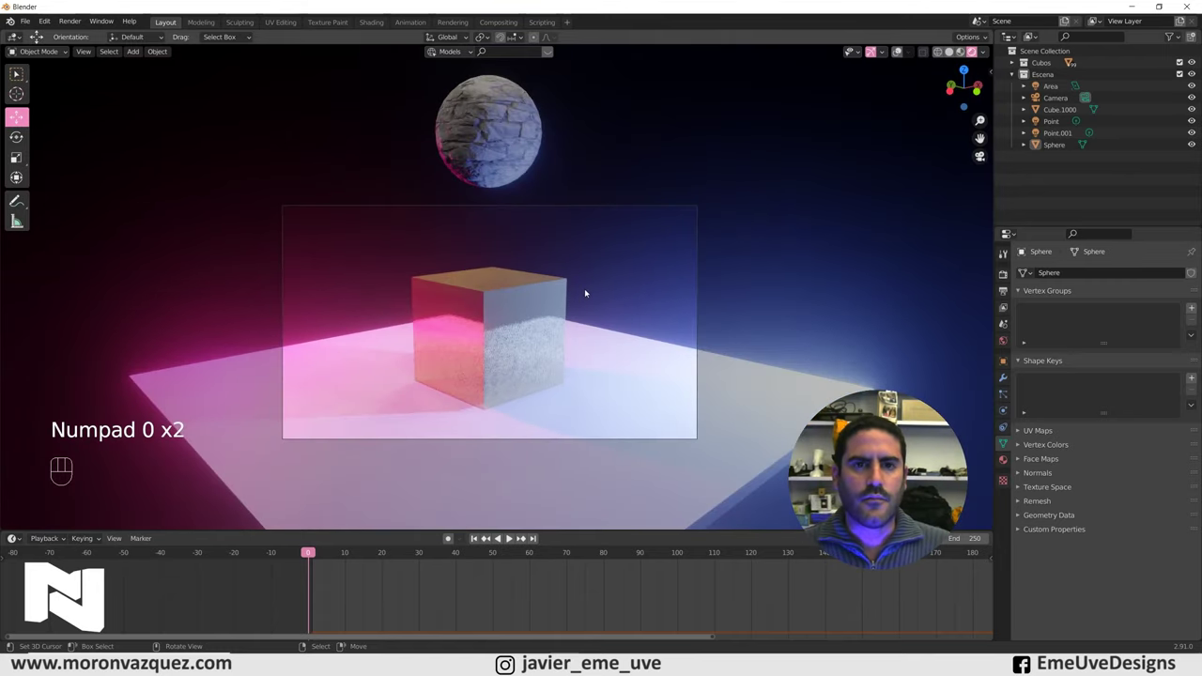
Step: Select the Camera and enable Depth of Field with a near-zero F-Stop
left_click(297, 584)
left_click_drag(310, 587, 590, 580)
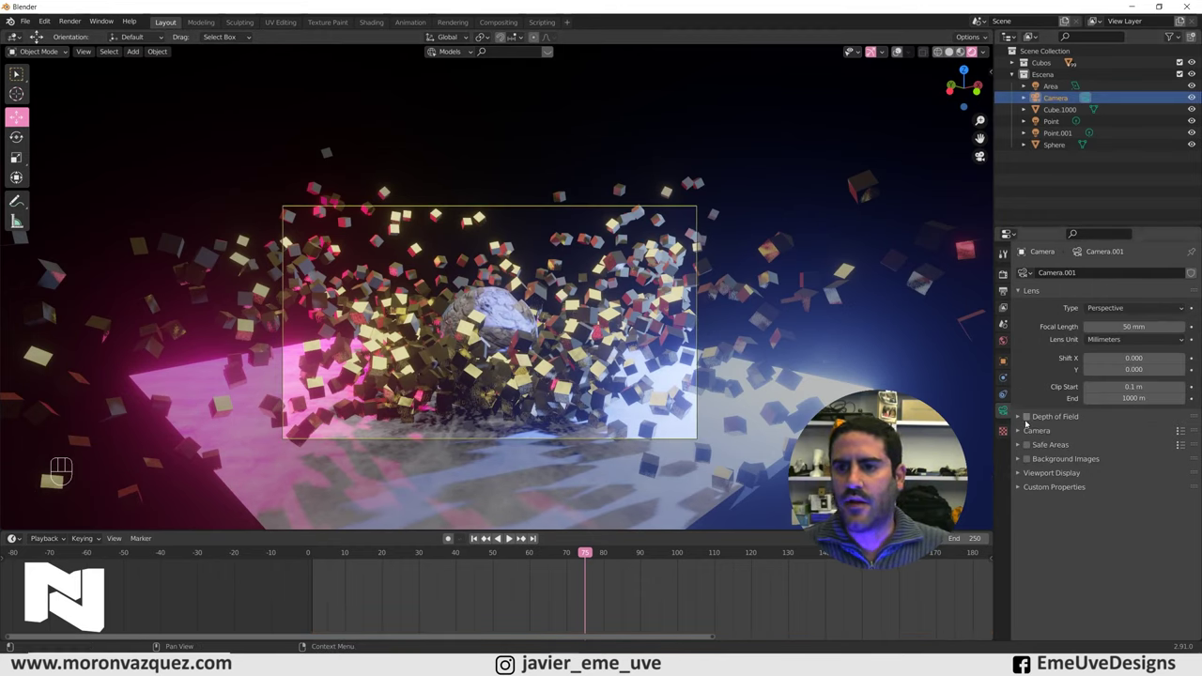
left_click(1028, 420)
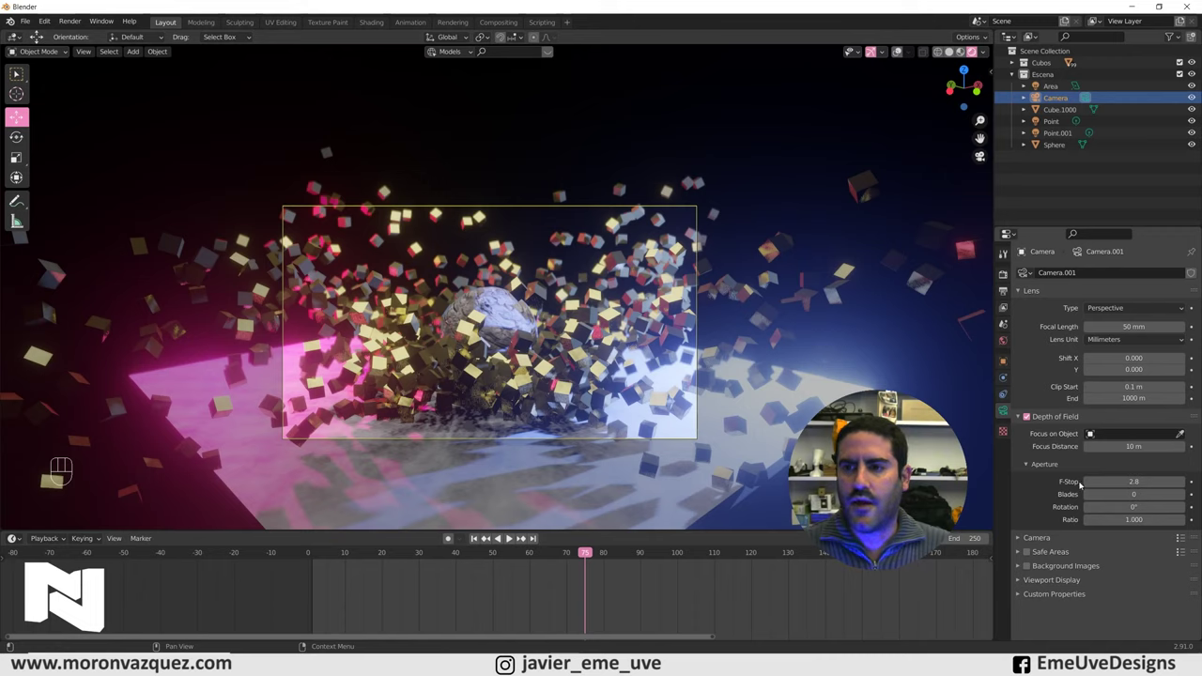
left_click(291, 240)
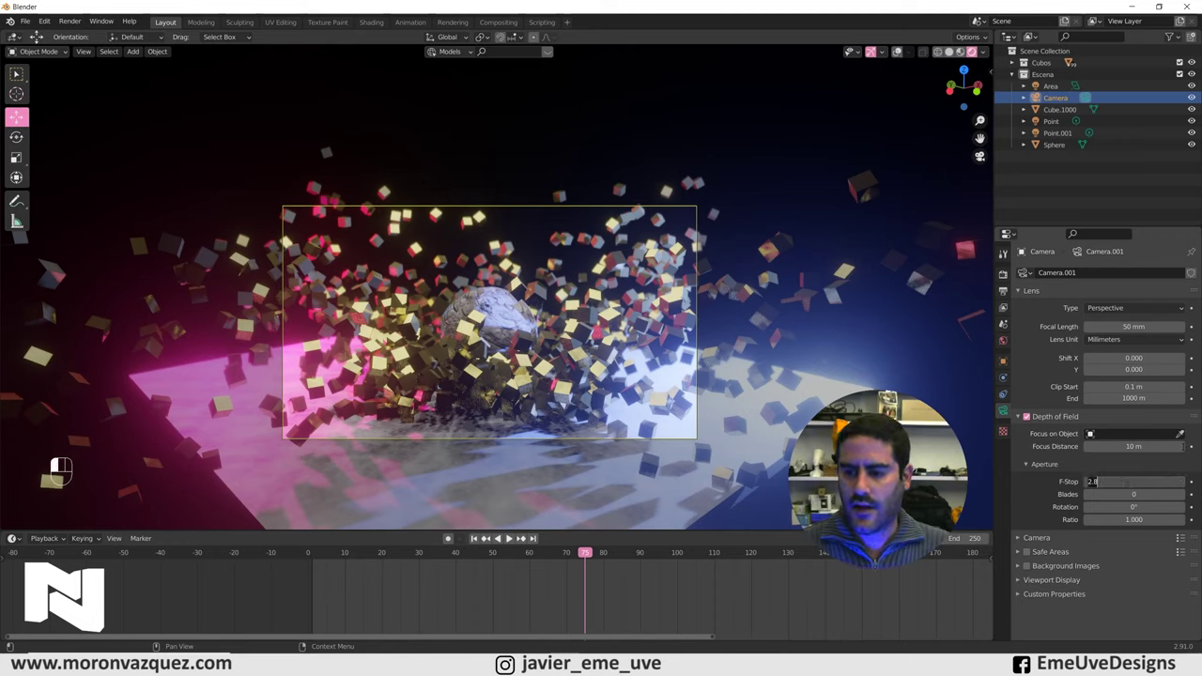
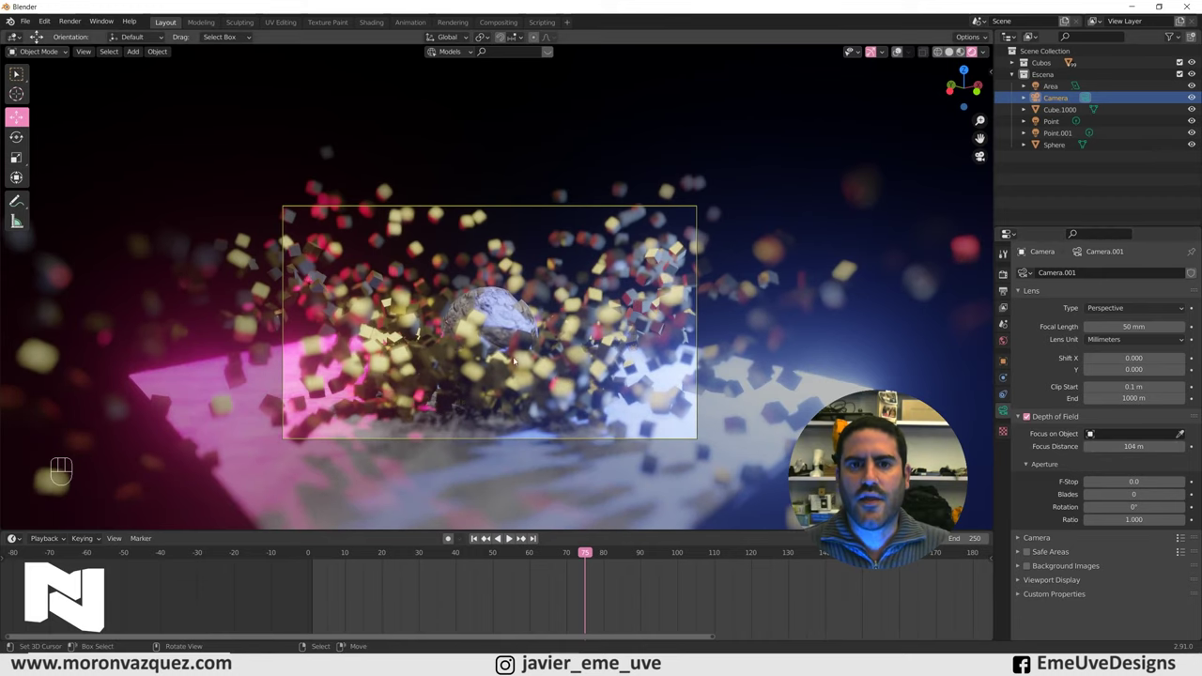
Step: Set the camera Focus Distance to 92 m and scrub to a frame after the impact
left_click_drag(580, 580, 525, 536)
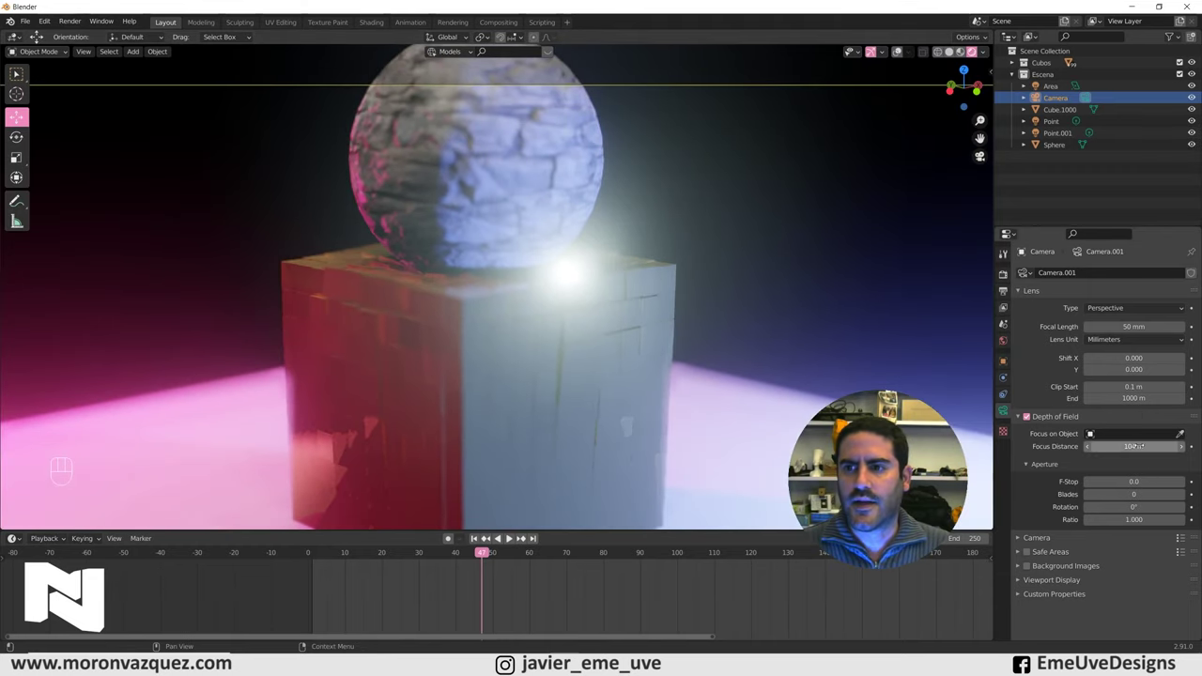
left_click(524, 535)
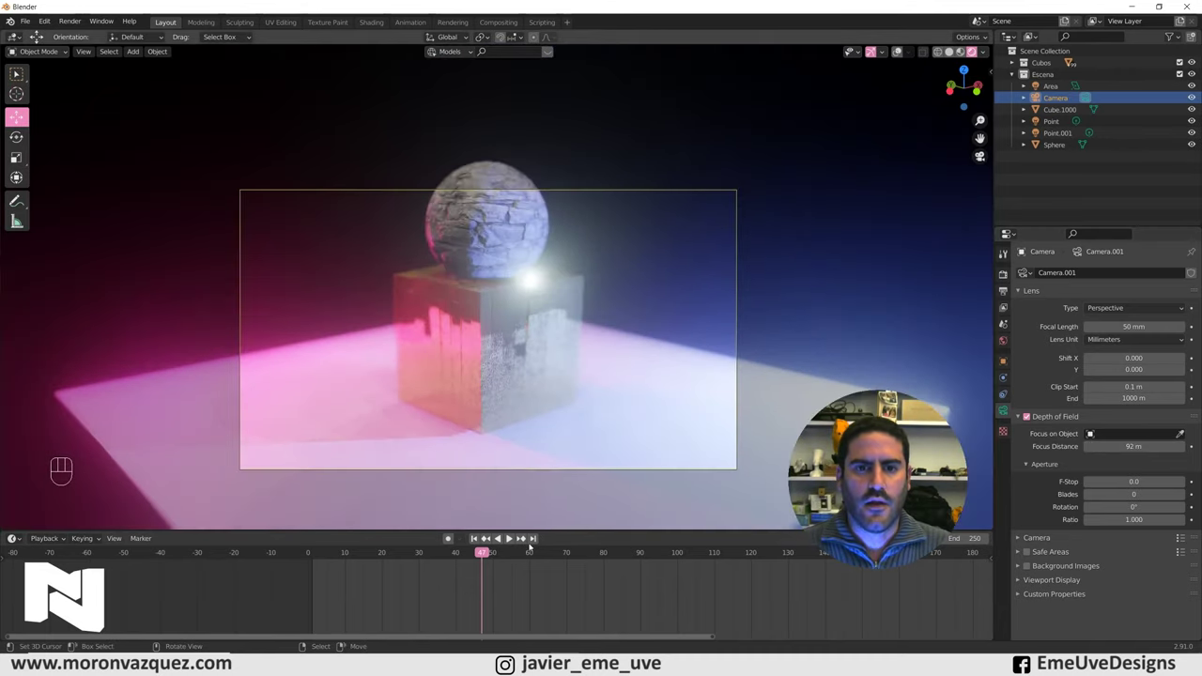
left_click_drag(486, 586, 636, 558)
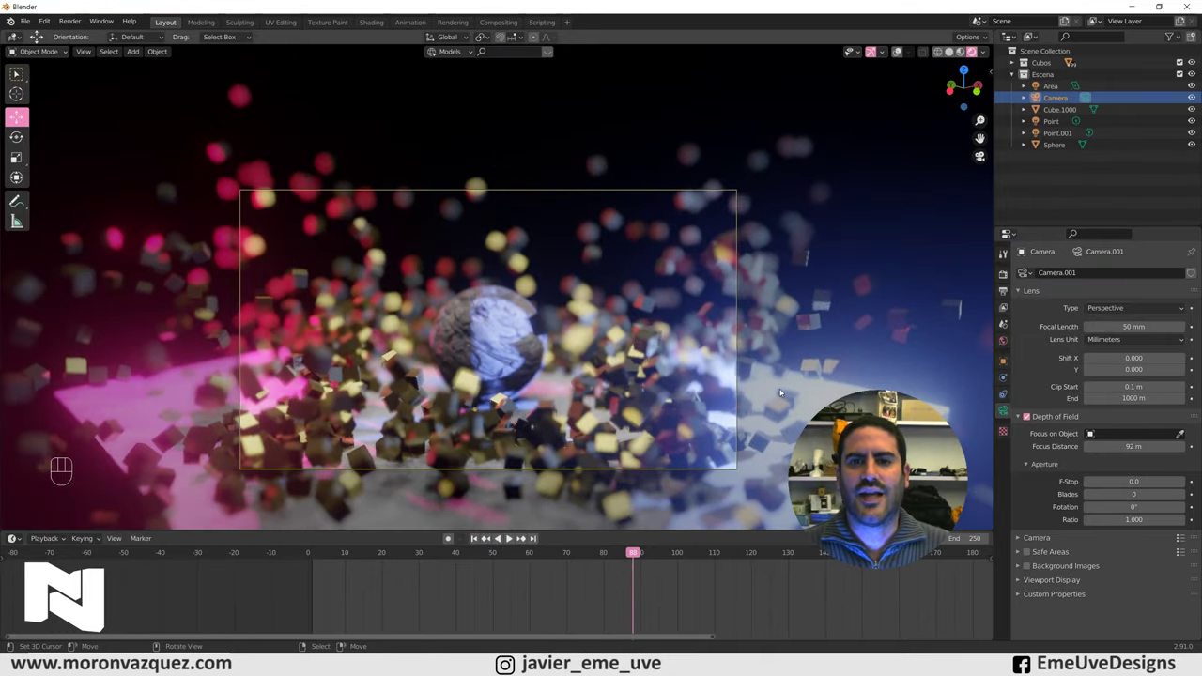
Step: Step through the impact frames and play the animation to check the blur
left_click_drag(608, 580, 359, 581)
left_click(311, 586)
key("space")
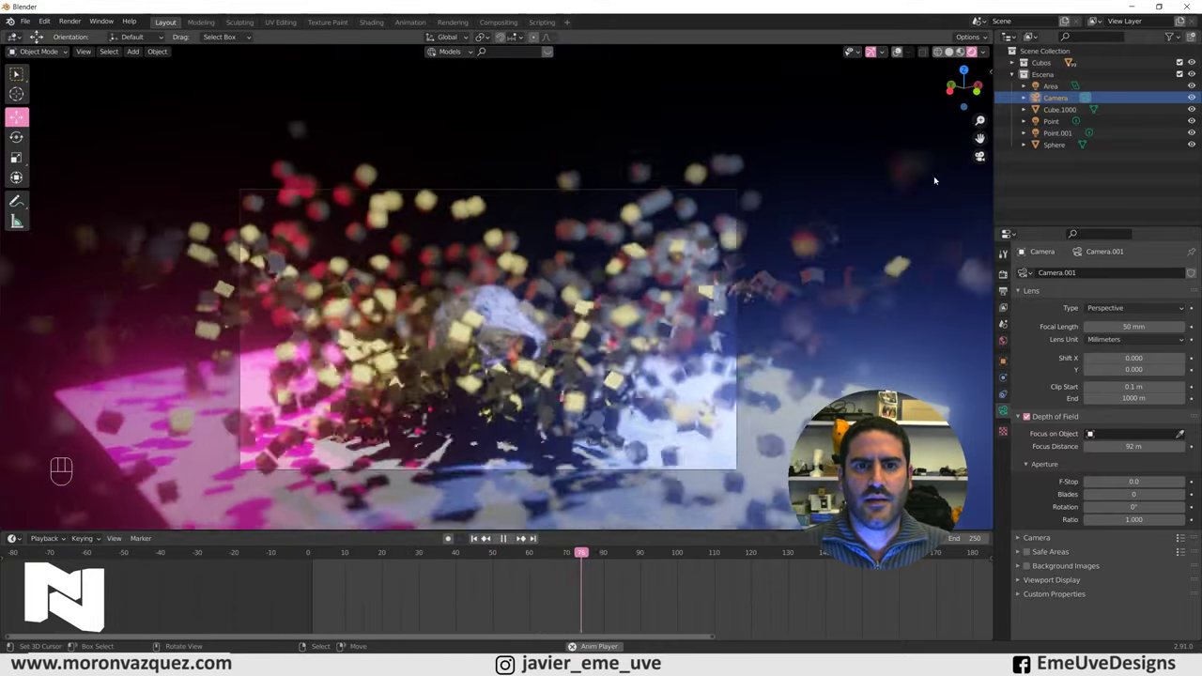
key("space")
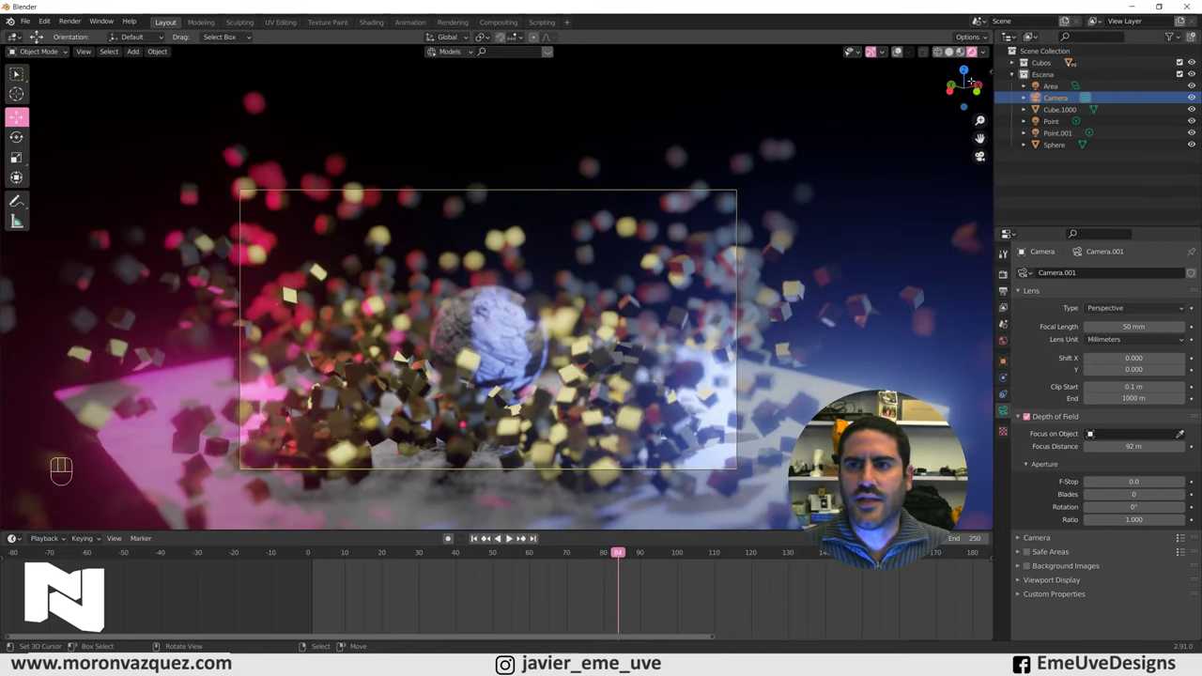
Step: Set the Area light Power to 100000 W and play the animation from the start
left_click(1052, 89)
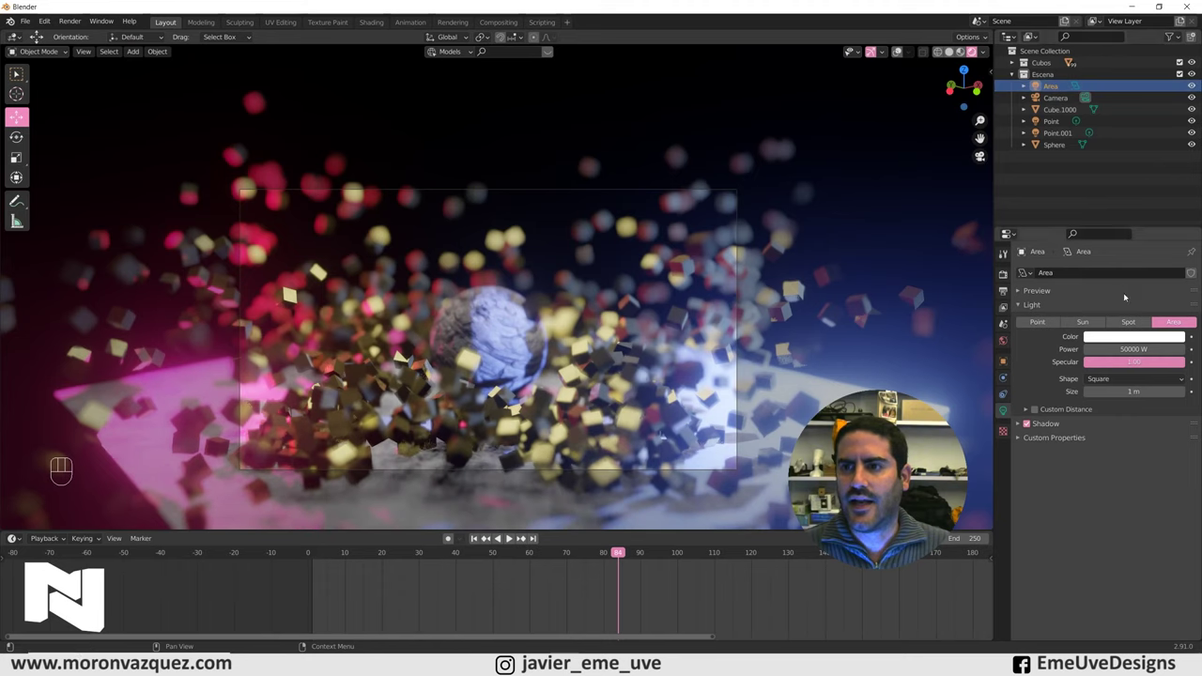
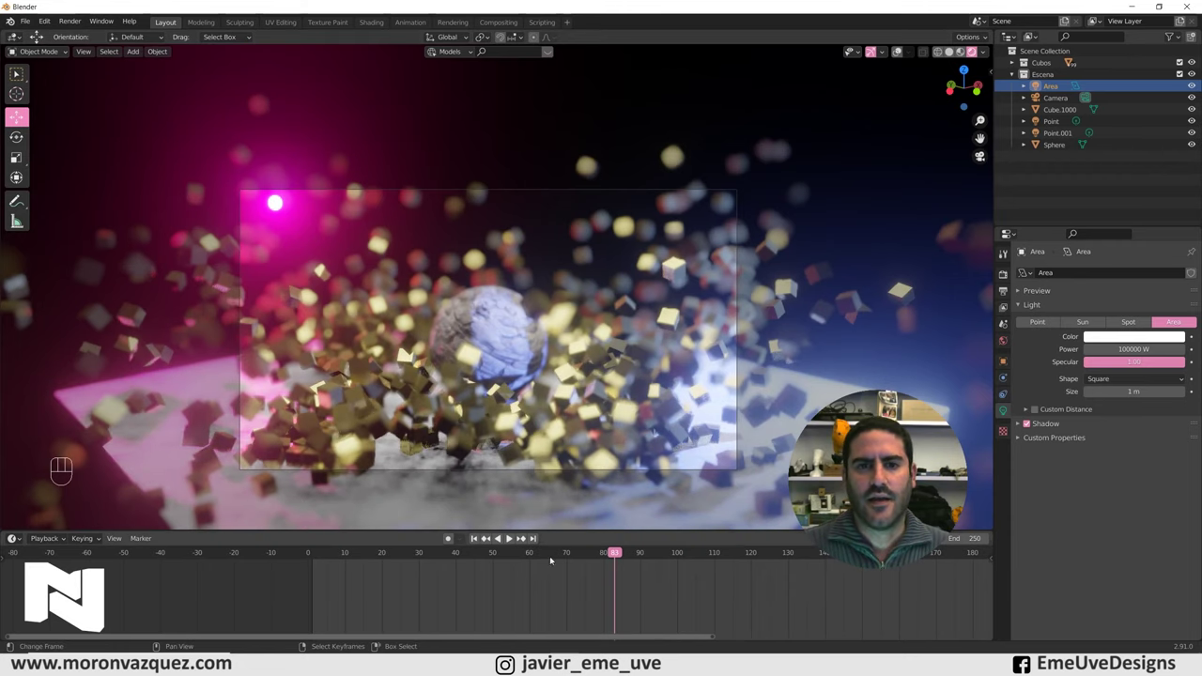
left_click(301, 597)
key("space")
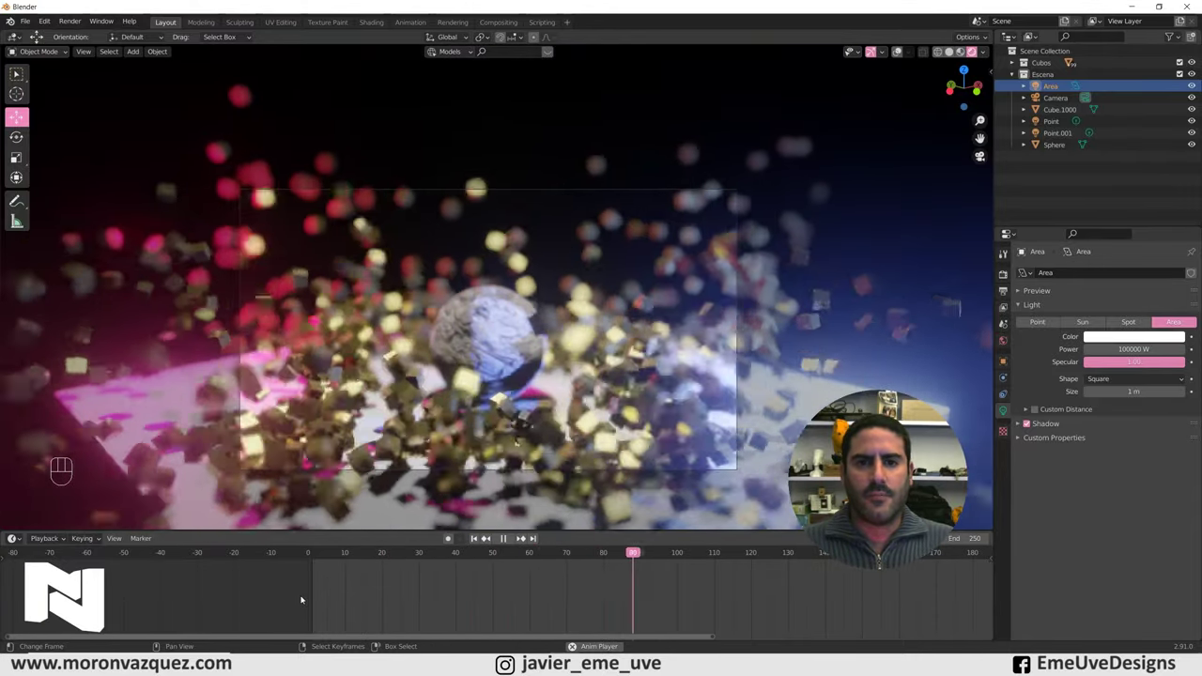
left_click(328, 608)
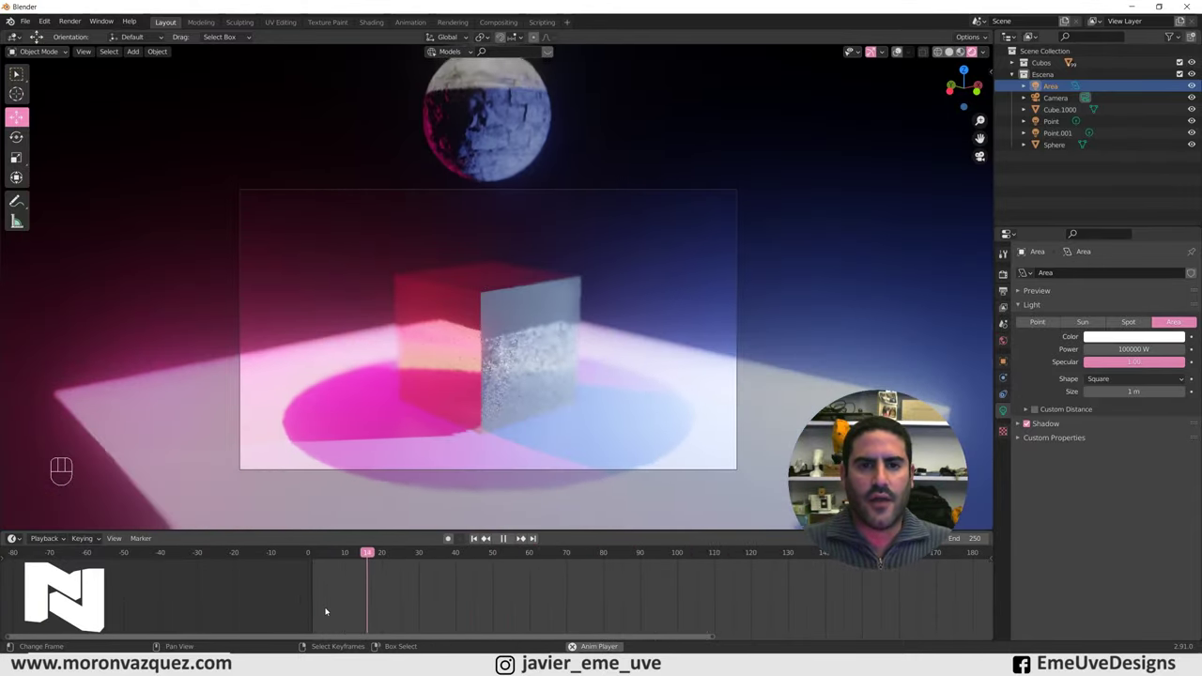
left_click(509, 539)
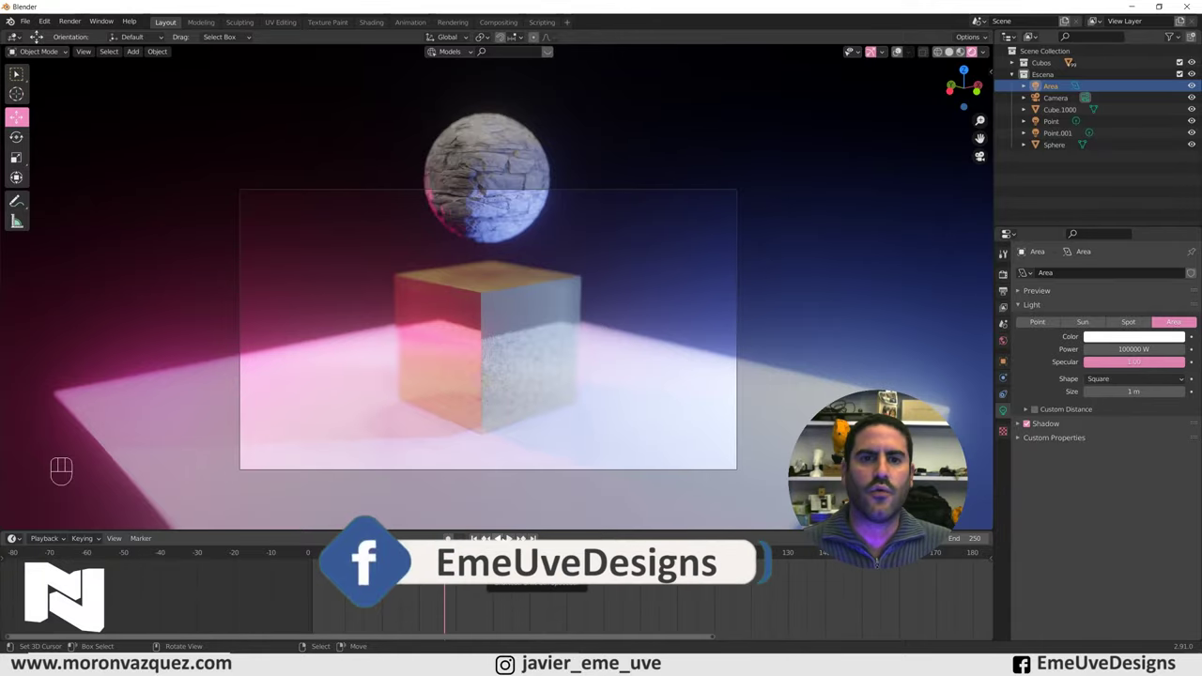
left_click(505, 559)
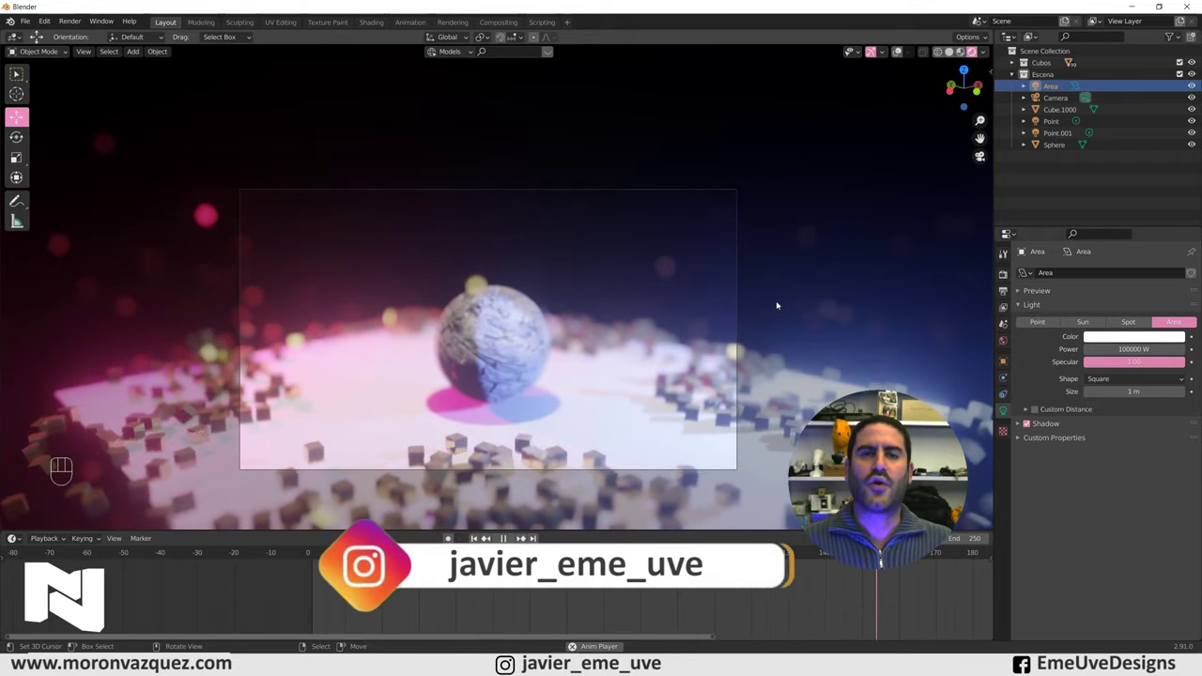
Step: Adjust the viewport view and restart the smash animation from the beginning
middle_click(779, 303)
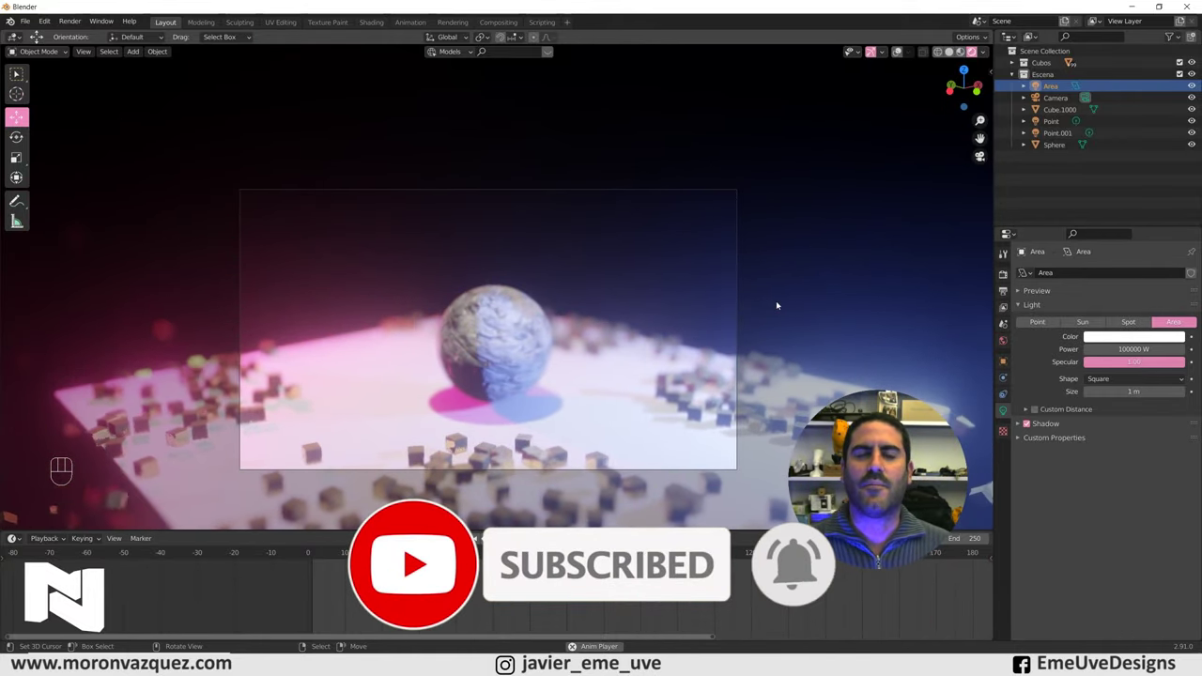
middle_click(777, 303)
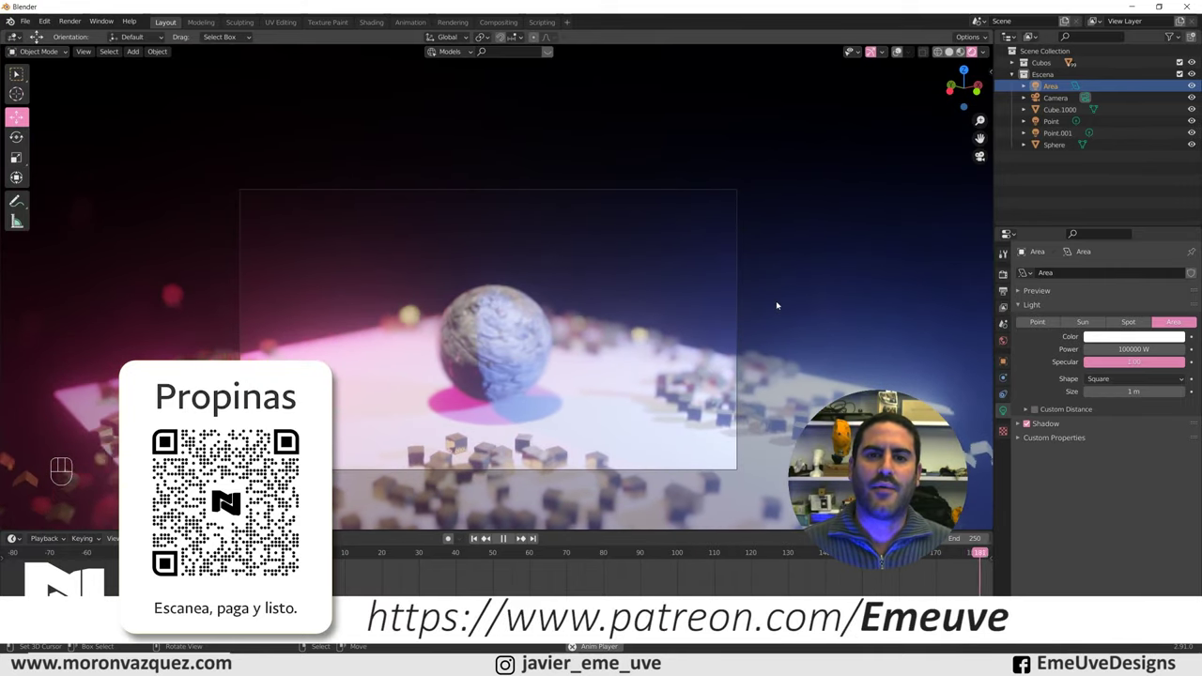
left_click(777, 303)
middle_click(777, 303)
right_click(777, 303)
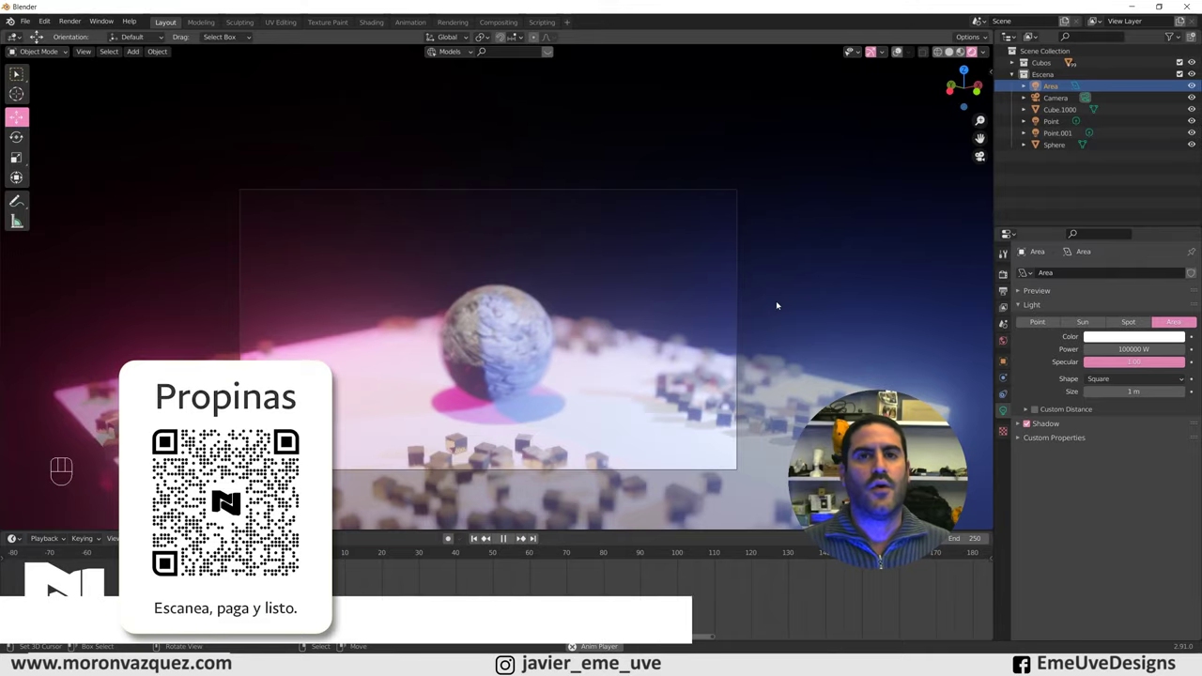
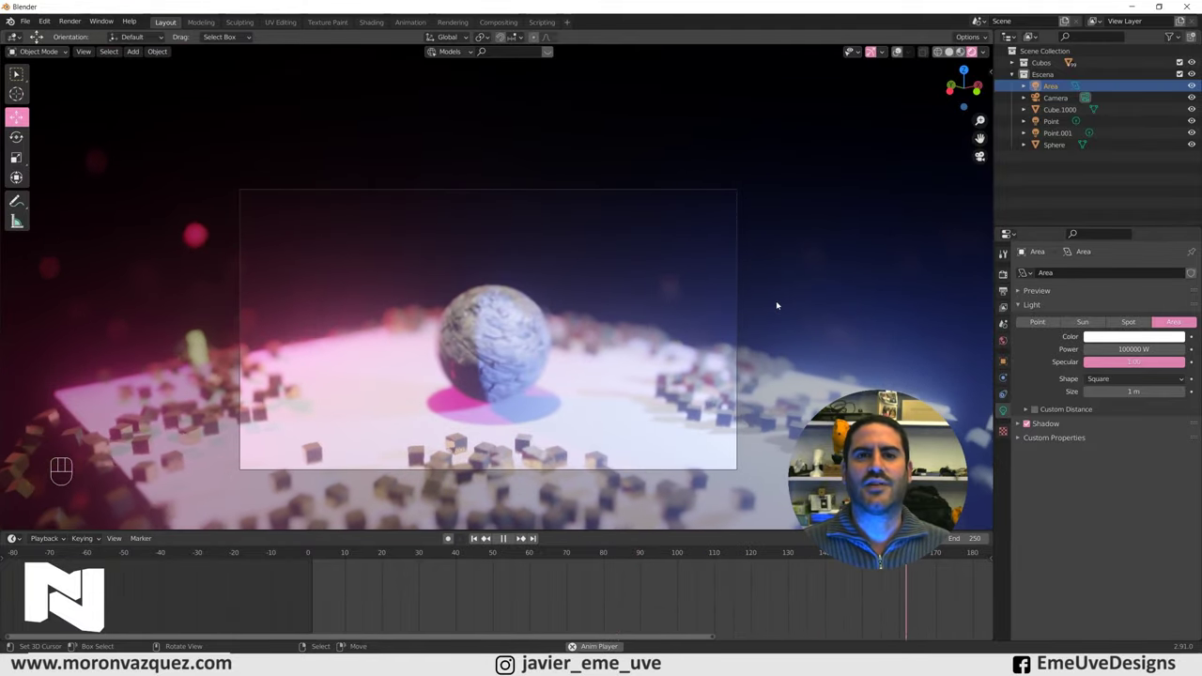
left_click(779, 302)
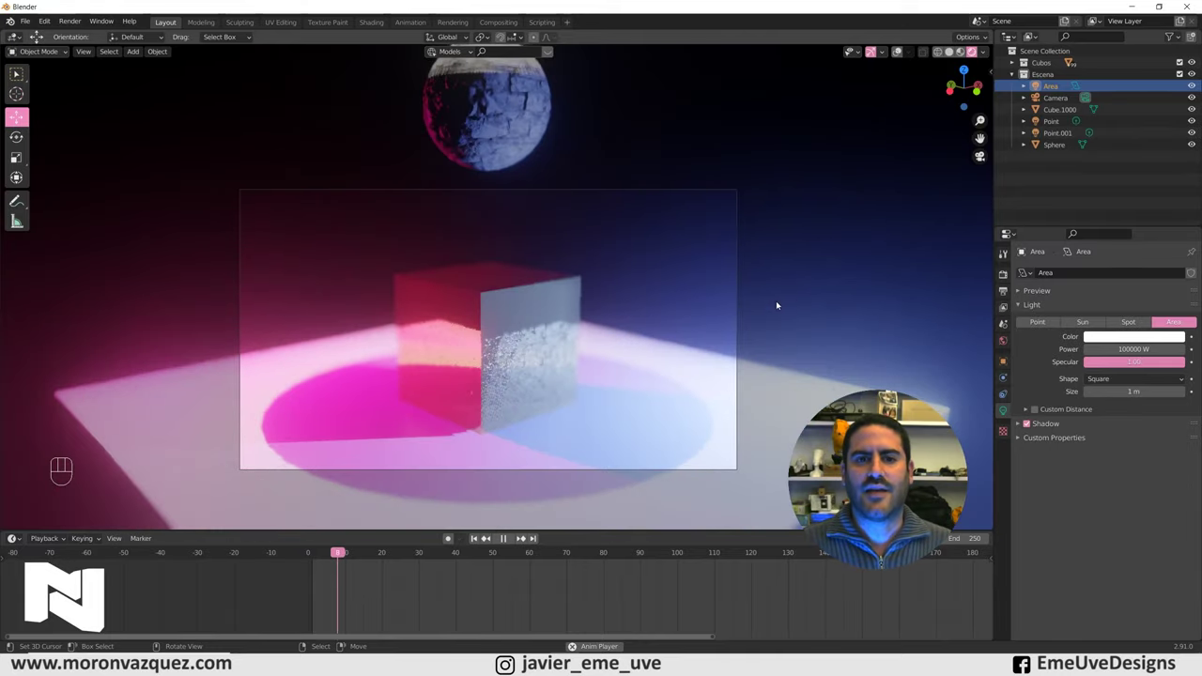